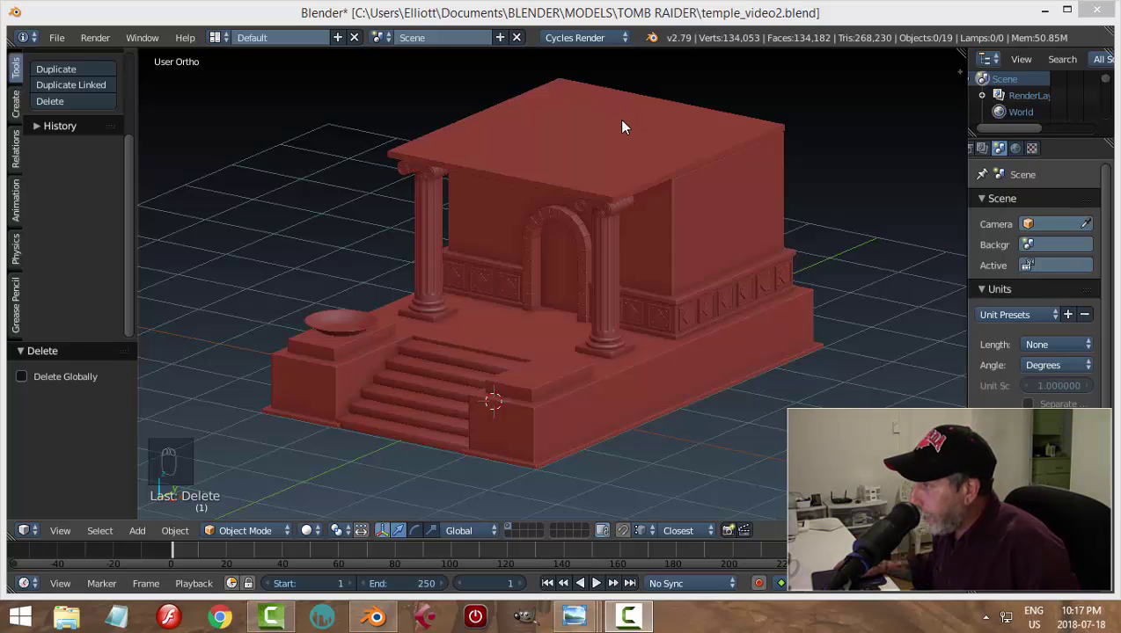
Snap the 3D cursor to a corner vertex of the temple's upper block and return to Object Mode
{"action": "left_click_drag", "start_coordinate": [627, 133], "coordinate": [686, 232]}
{"action": "key", "text": "h"}
{"action": "left_click_drag", "start_coordinate": [686, 233], "coordinate": [705, 244]}
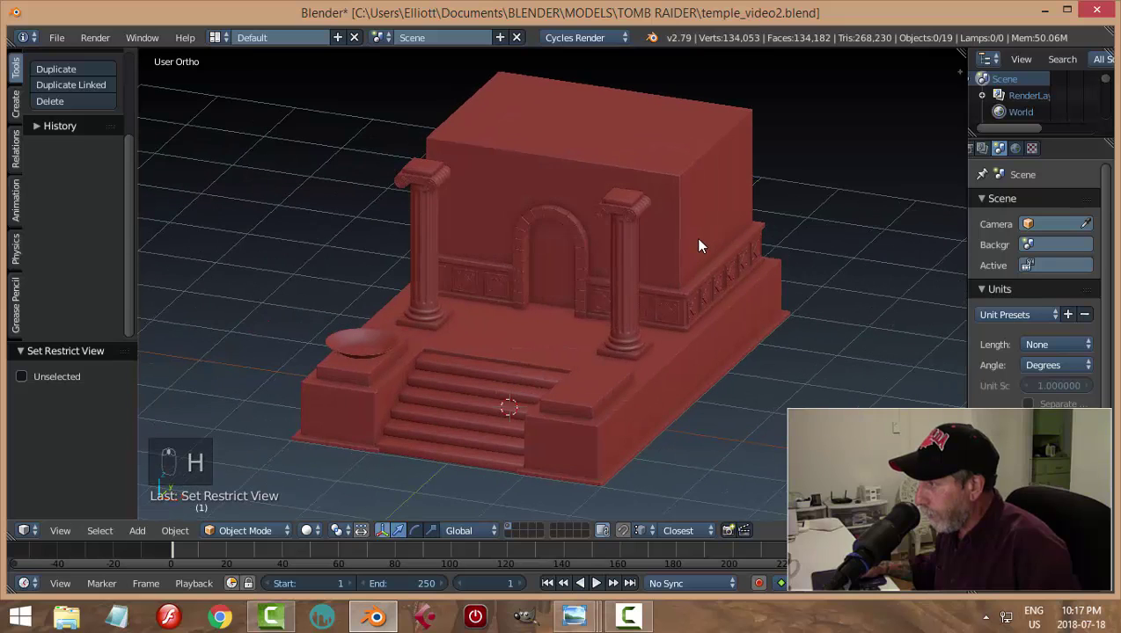
{"action": "key", "text": "Tab"}
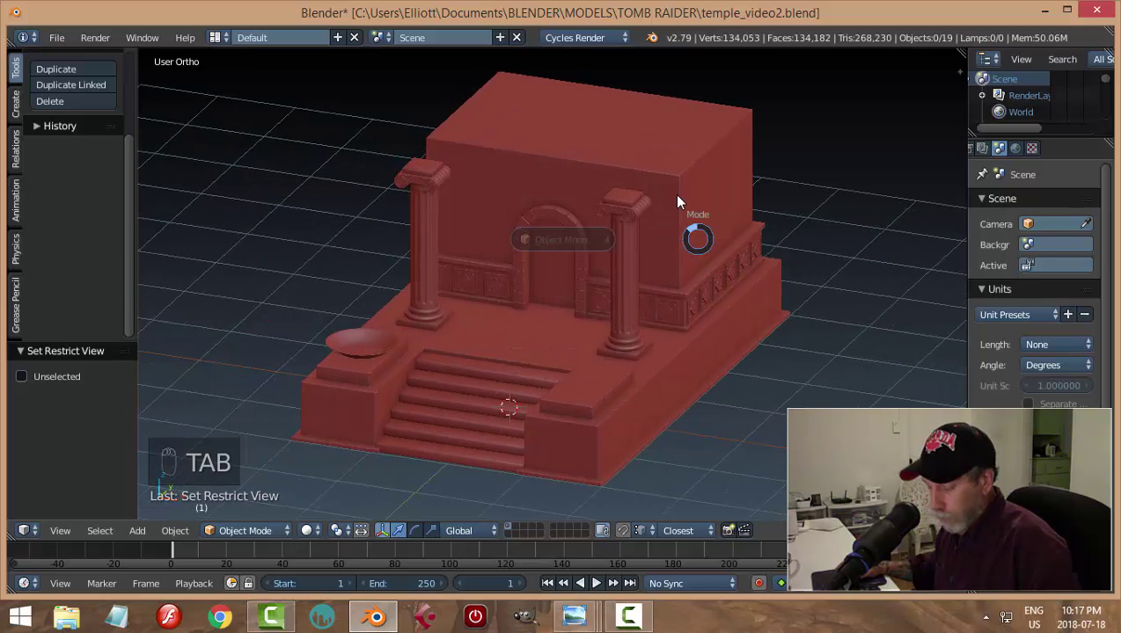
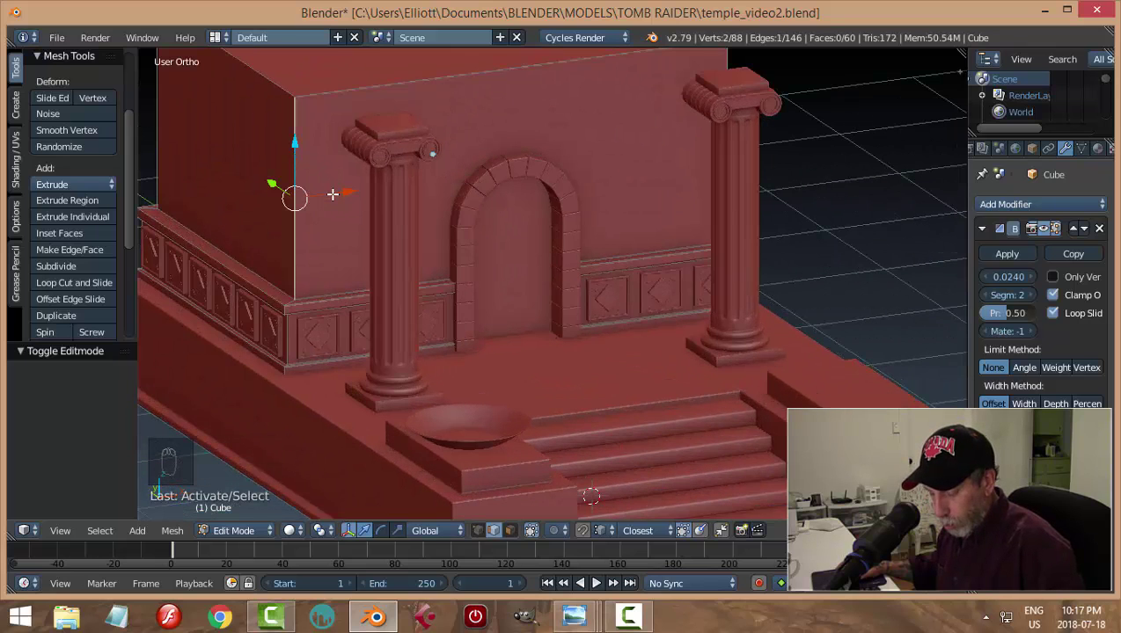
{"action": "key", "text": "shift+s"}
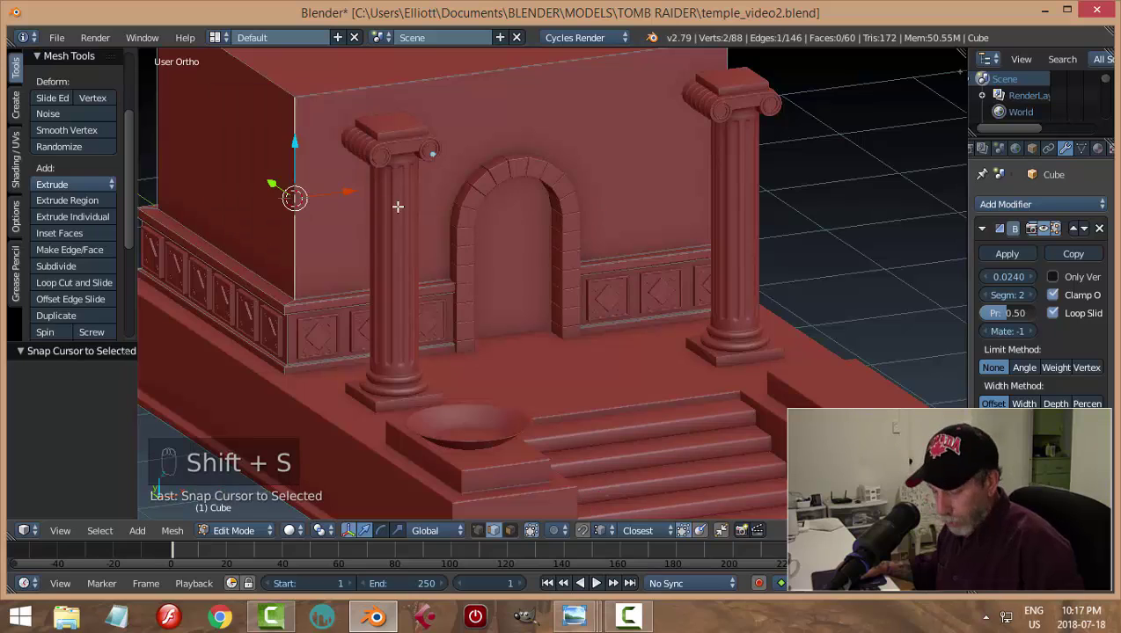
{"action": "key", "text": "a"}
{"action": "key", "text": "Tab"}
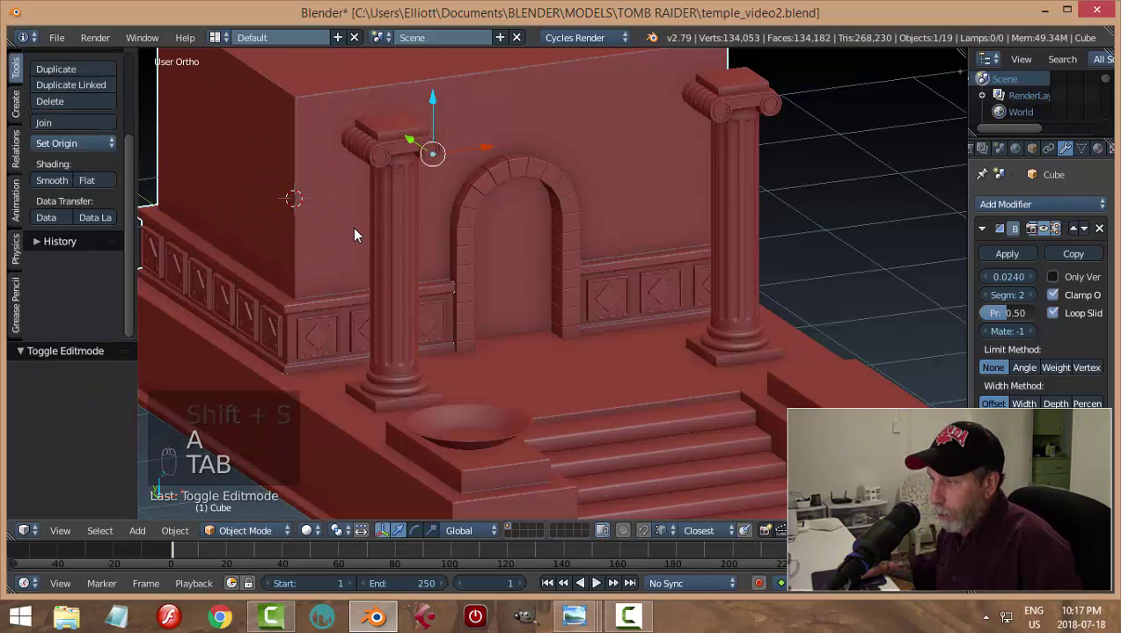
Add a cube at the cursor, shrink it and reshape it into a flat dentil piece
{"action": "key", "text": "shift+a"}
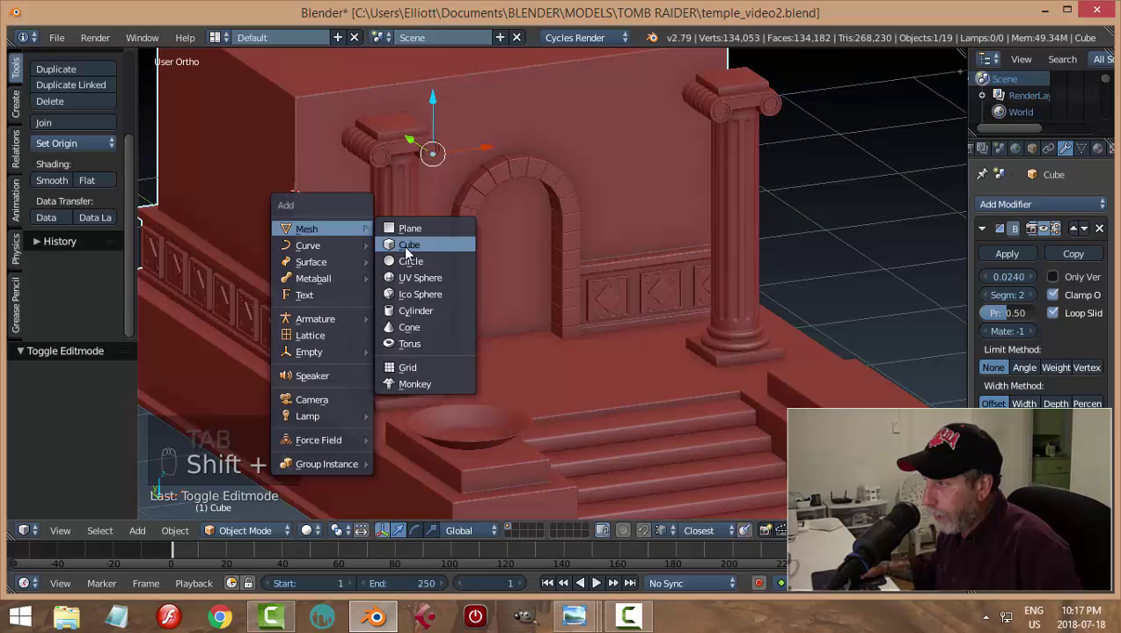
{"action": "key", "text": "Tab"}
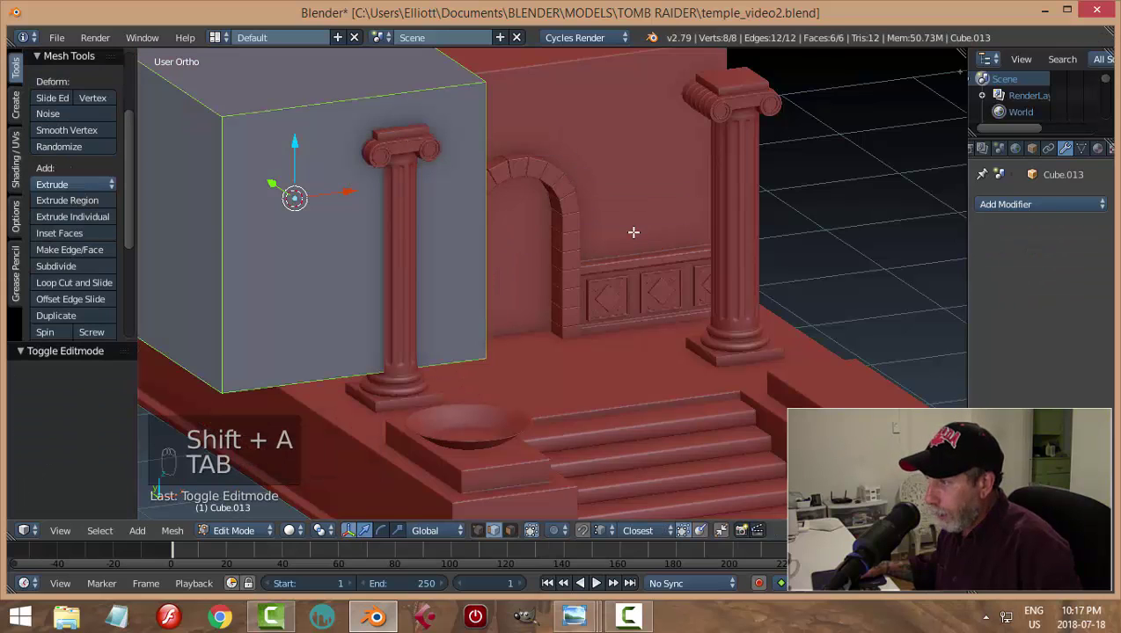
{"action": "key", "text": "s"}
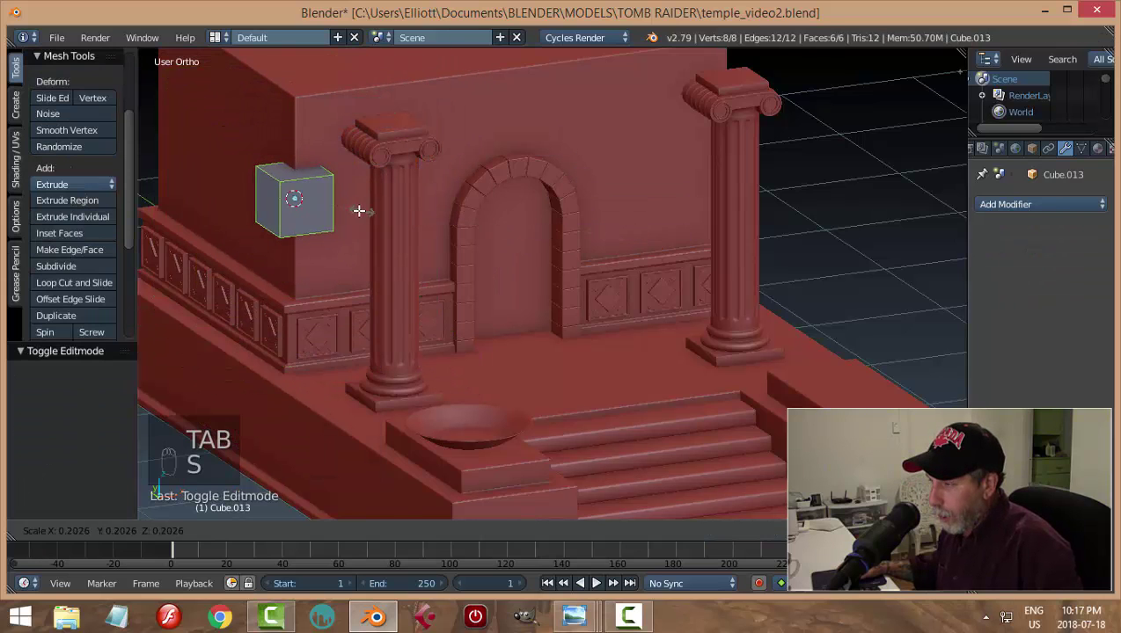
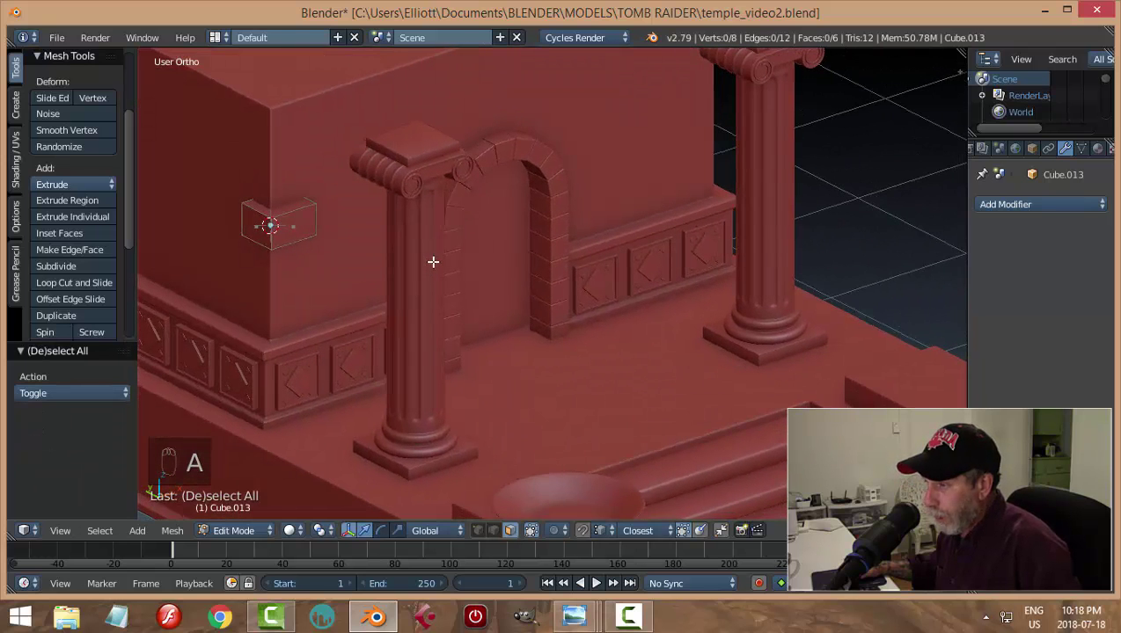
{"action": "key", "text": "ctrl+z"}
{"action": "key", "text": "ctrl+z"}
{"action": "key", "text": "a"}
{"action": "key", "text": "Tab"}
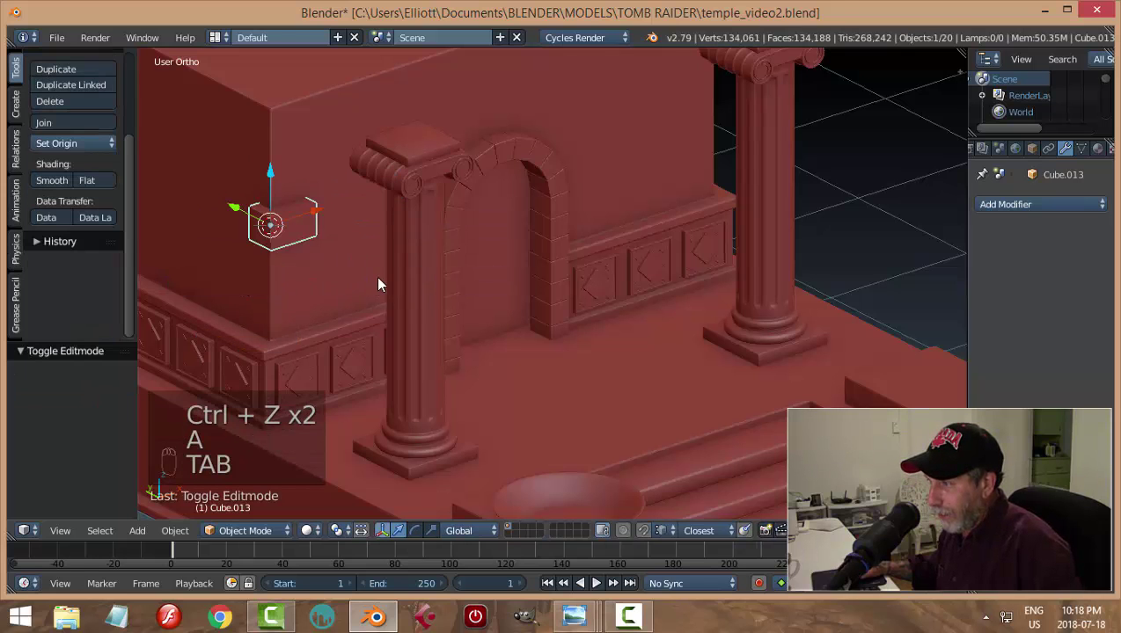
Add a Bevel modifier to the block with width about 0.007 and 2 segments
{"action": "left_click", "coordinate": [1024, 207]}
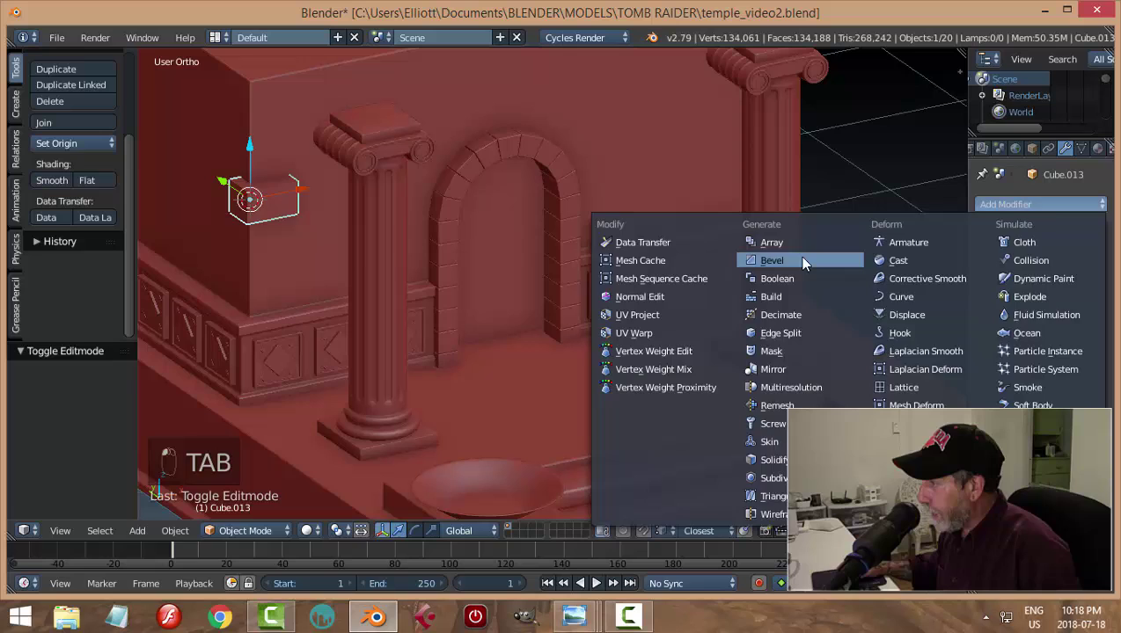
{"action": "left_click", "coordinate": [808, 260]}
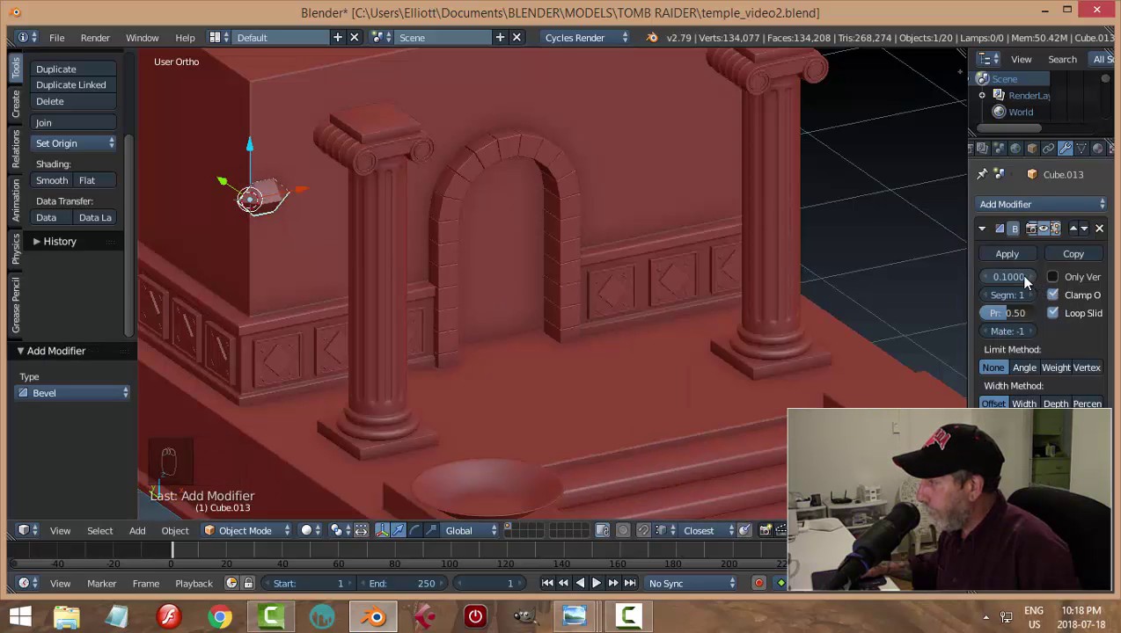
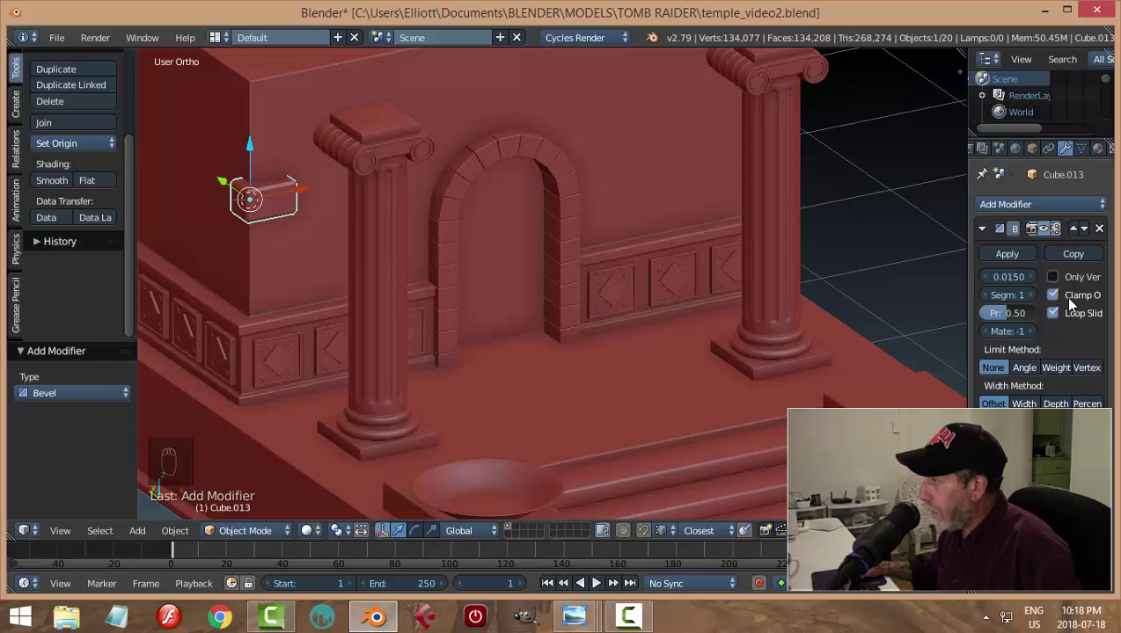
{"action": "left_click_drag", "start_coordinate": [1040, 295], "coordinate": [394, 288]}
{"action": "key", "text": "a"}
{"action": "left_click_drag", "start_coordinate": [368, 289], "coordinate": [572, 322]}
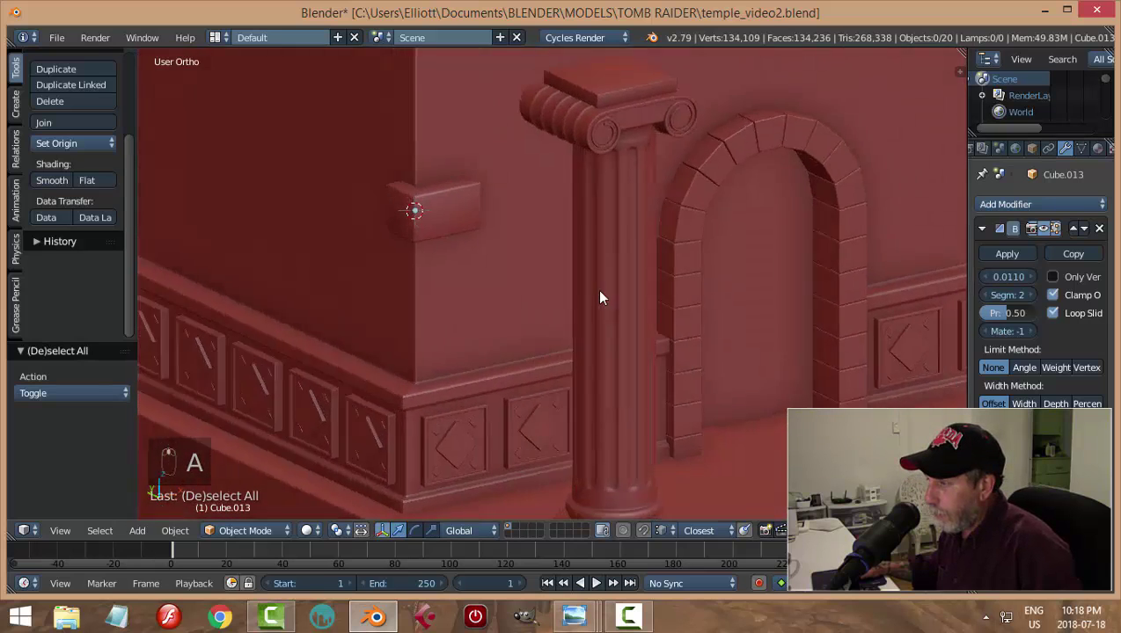
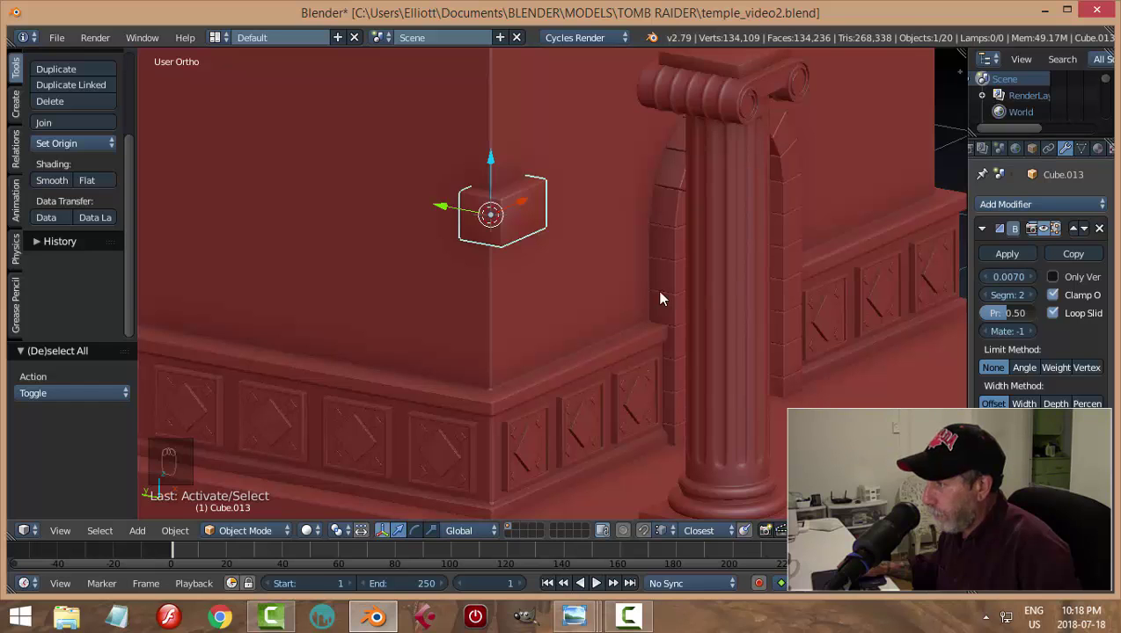
Move the bevelled block to the top of the wall corner and place a duplicate beneath it
{"action": "key", "text": "a"}
{"action": "left_click_drag", "start_coordinate": [620, 298], "coordinate": [577, 289]}
{"action": "left_click_drag", "start_coordinate": [470, 232], "coordinate": [457, 514]}
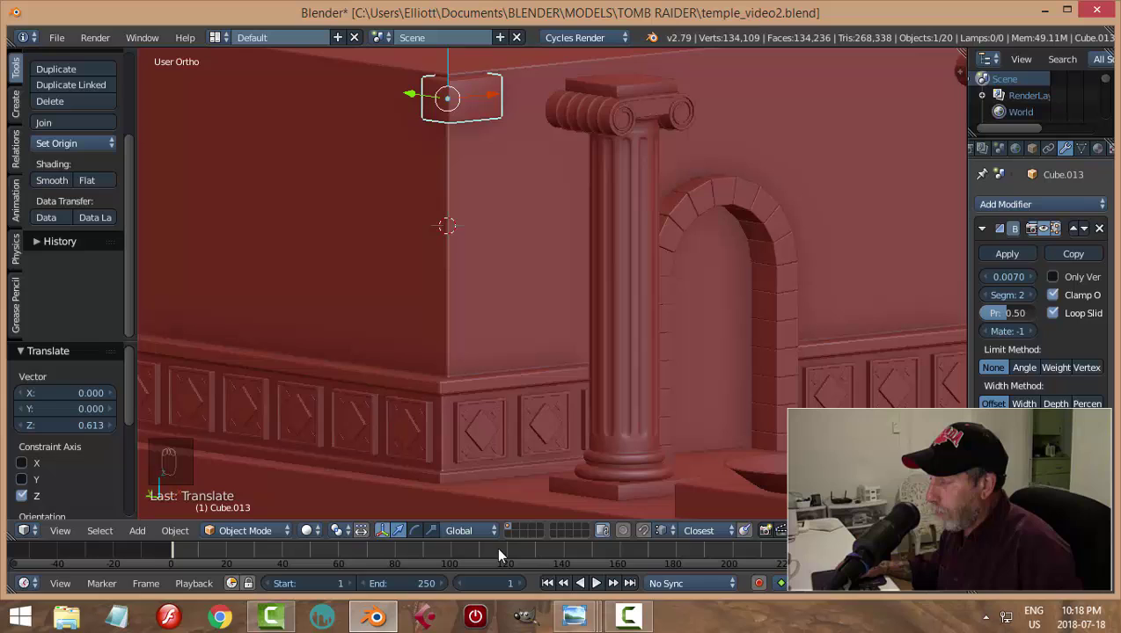
{"action": "left_click_drag", "start_coordinate": [550, 282], "coordinate": [492, 259]}
{"action": "key", "text": "shift+d"}
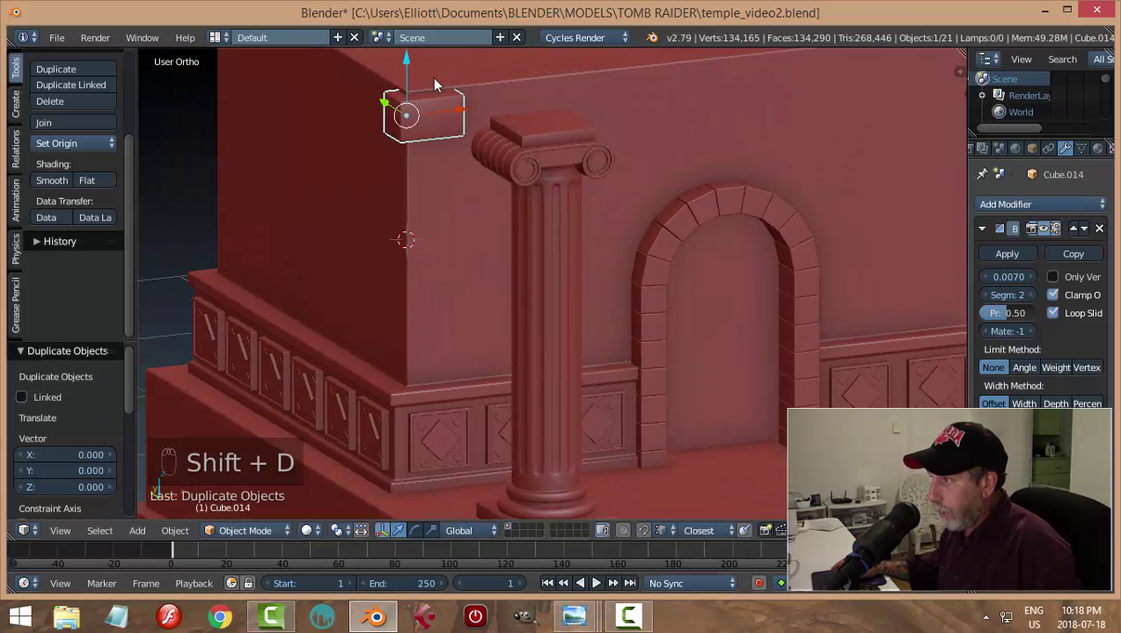
{"action": "left_click_drag", "start_coordinate": [416, 62], "coordinate": [419, 105]}
{"action": "key", "text": "a"}
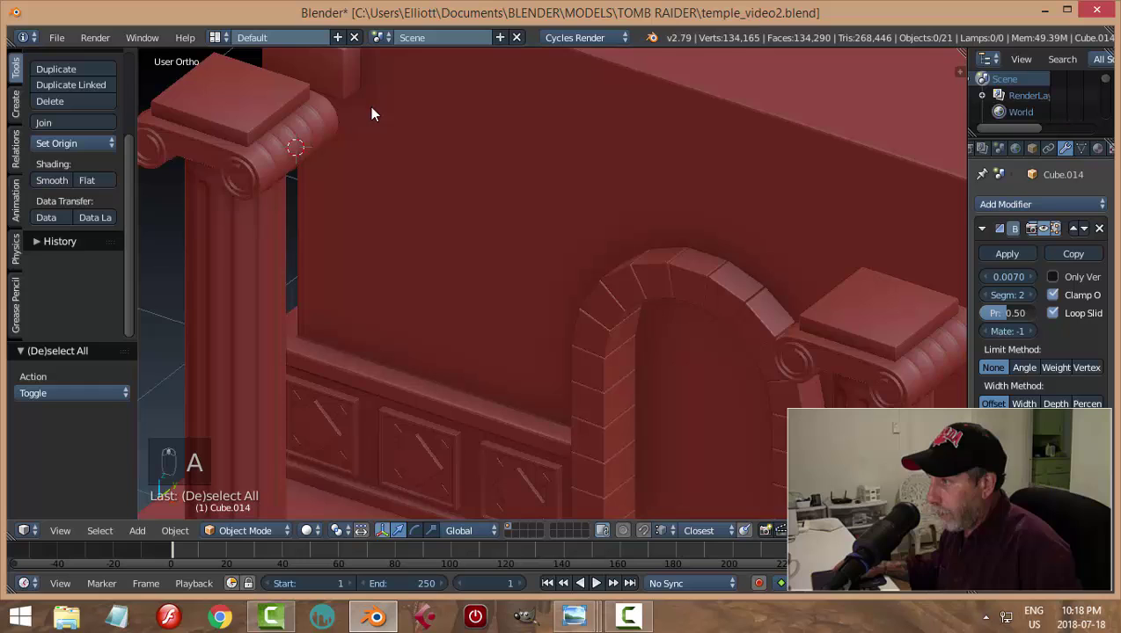
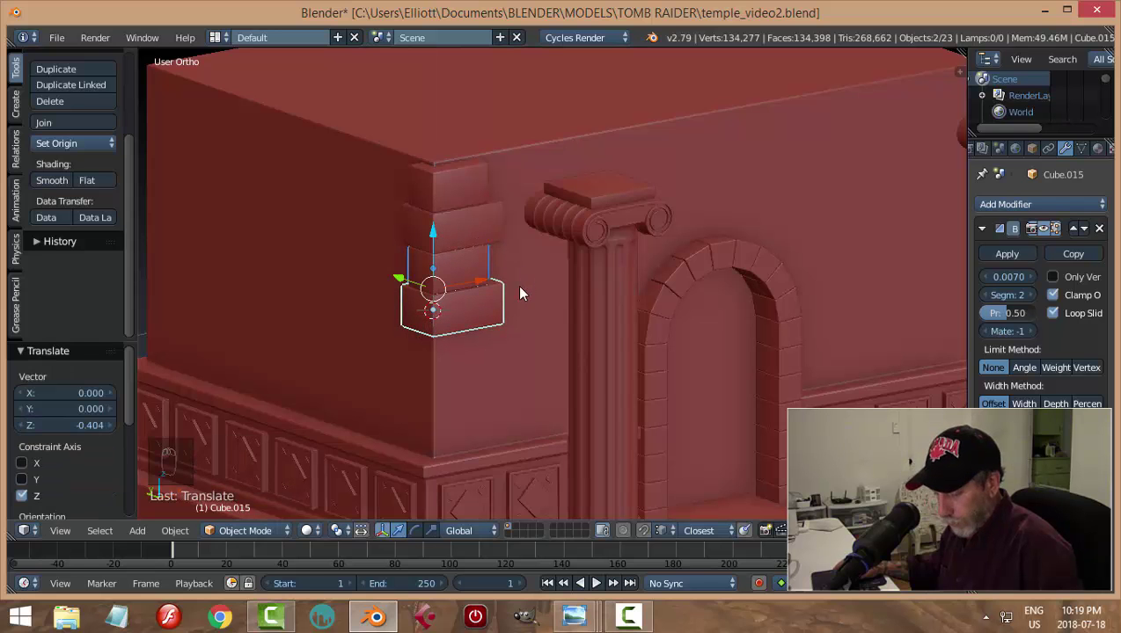
Duplicate more dentil blocks and move the copies down the wall corner
{"action": "key", "text": "a"}
{"action": "left_click_drag", "start_coordinate": [512, 292], "coordinate": [470, 268]}
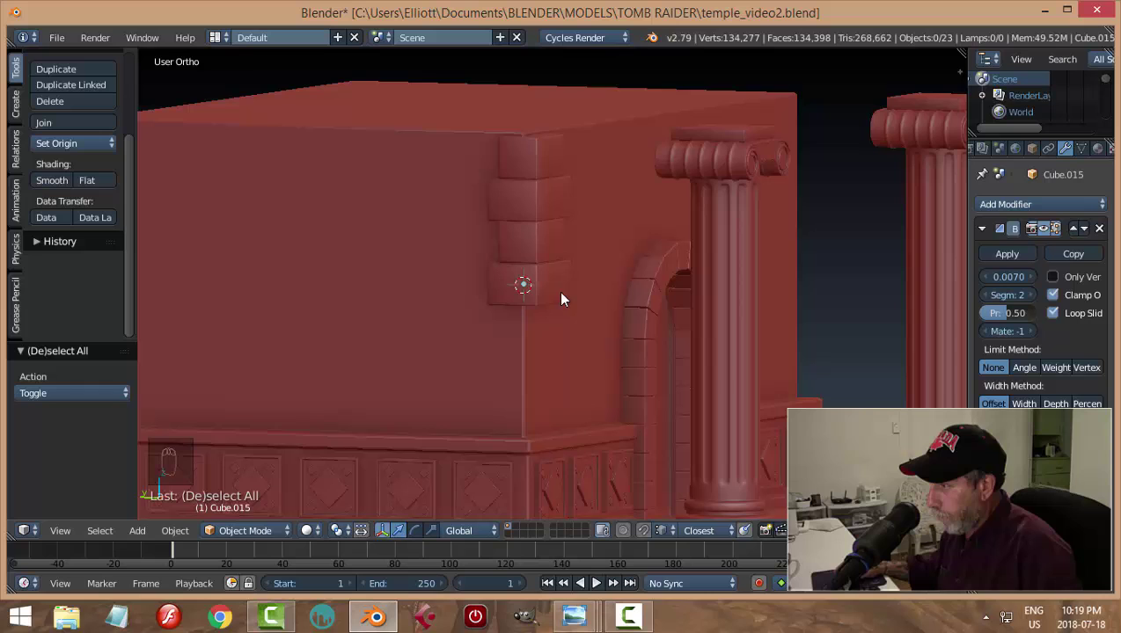
{"action": "left_click_drag", "start_coordinate": [542, 251], "coordinate": [534, 209]}
{"action": "key", "text": "shift+d"}
{"action": "left_click_drag", "start_coordinate": [534, 209], "coordinate": [546, 296]}
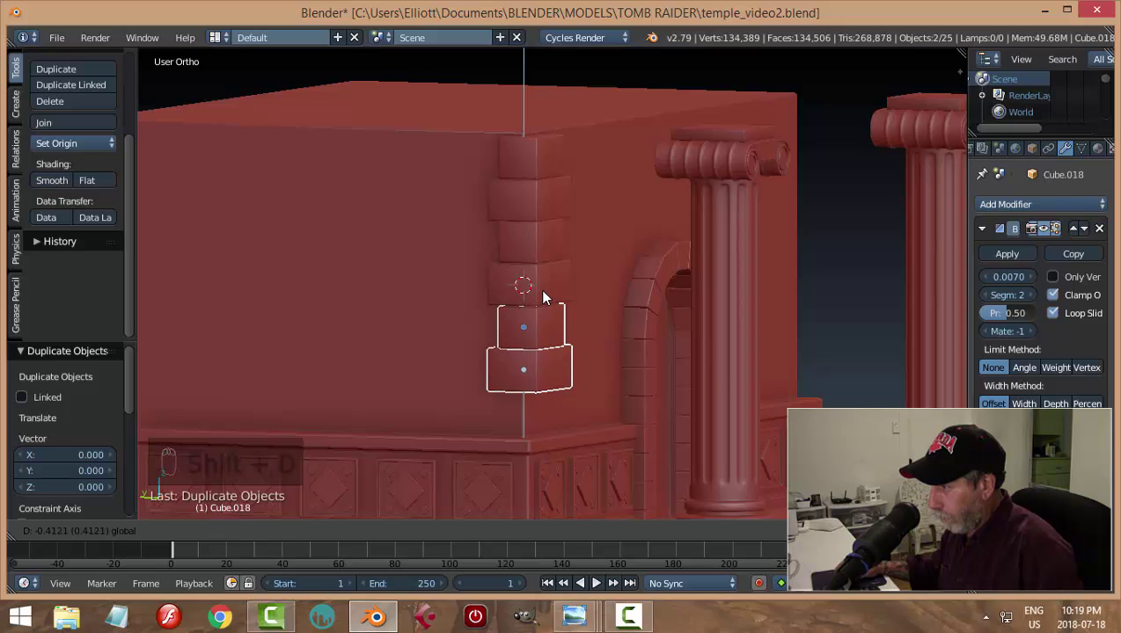
{"action": "key", "text": "a"}
{"action": "left_click", "coordinate": [598, 302]}
{"action": "left_click_drag", "start_coordinate": [585, 297], "coordinate": [522, 335]}
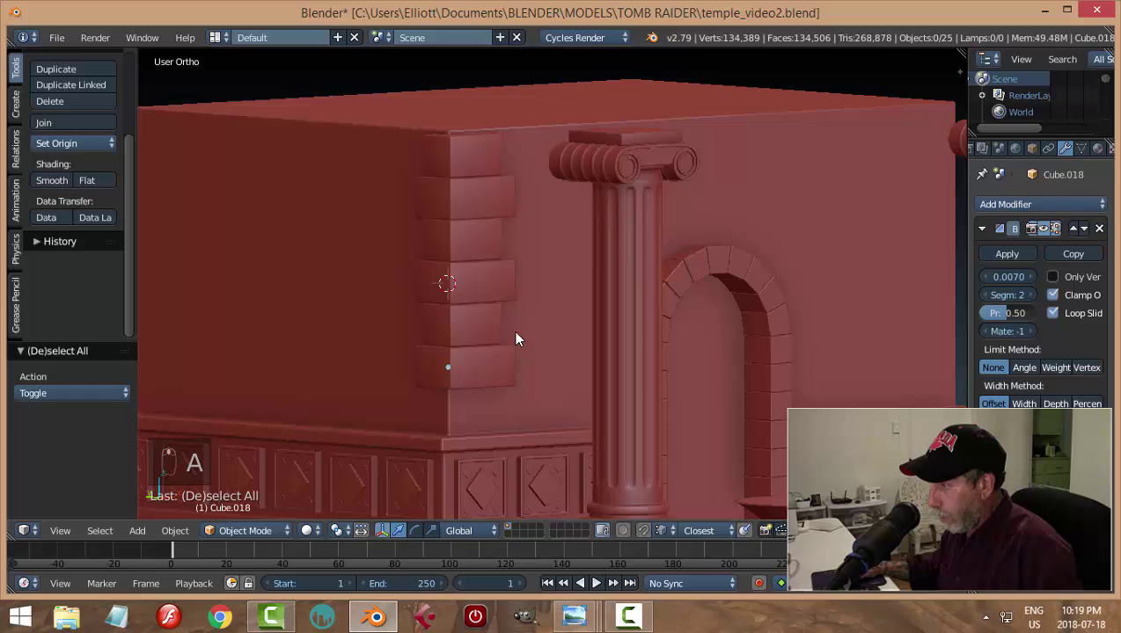
{"action": "left_click_drag", "start_coordinate": [472, 318], "coordinate": [452, 291]}
{"action": "key", "text": "shift+d"}
{"action": "left_click_drag", "start_coordinate": [452, 291], "coordinate": [457, 375]}
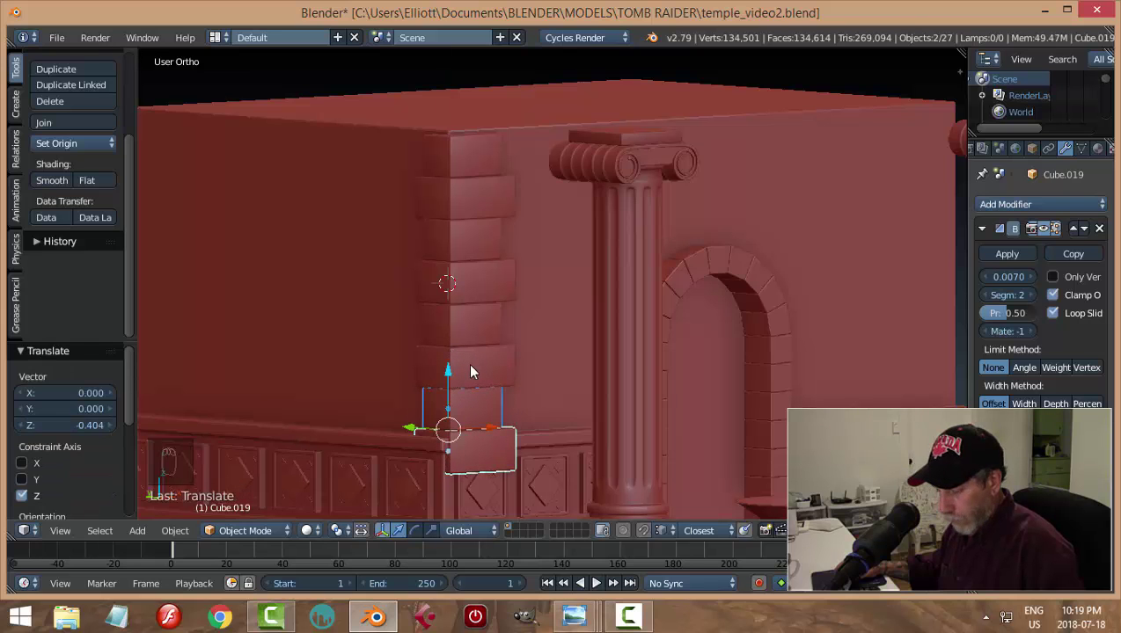
{"action": "key", "text": "a"}
Resize the stacked blocks along their height, even out their spacing and deselect them
{"action": "middle_click", "coordinate": [511, 365]}
{"action": "middle_click", "coordinate": [398, 363]}
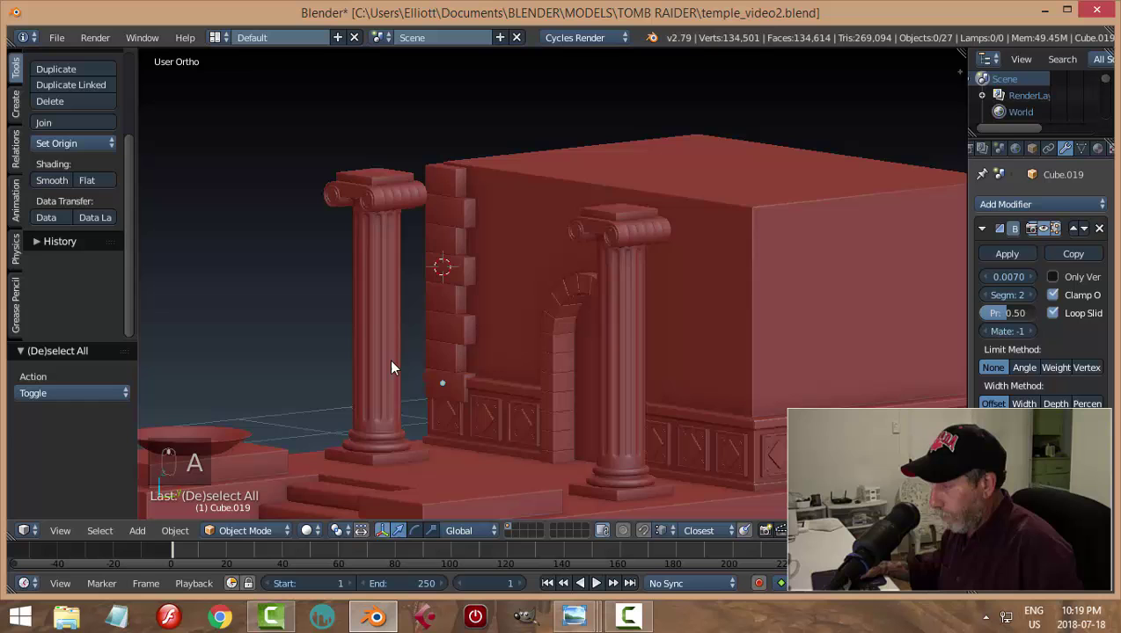
{"action": "left_click_drag", "start_coordinate": [415, 360], "coordinate": [587, 371]}
{"action": "left_click_drag", "start_coordinate": [512, 209], "coordinate": [558, 360]}
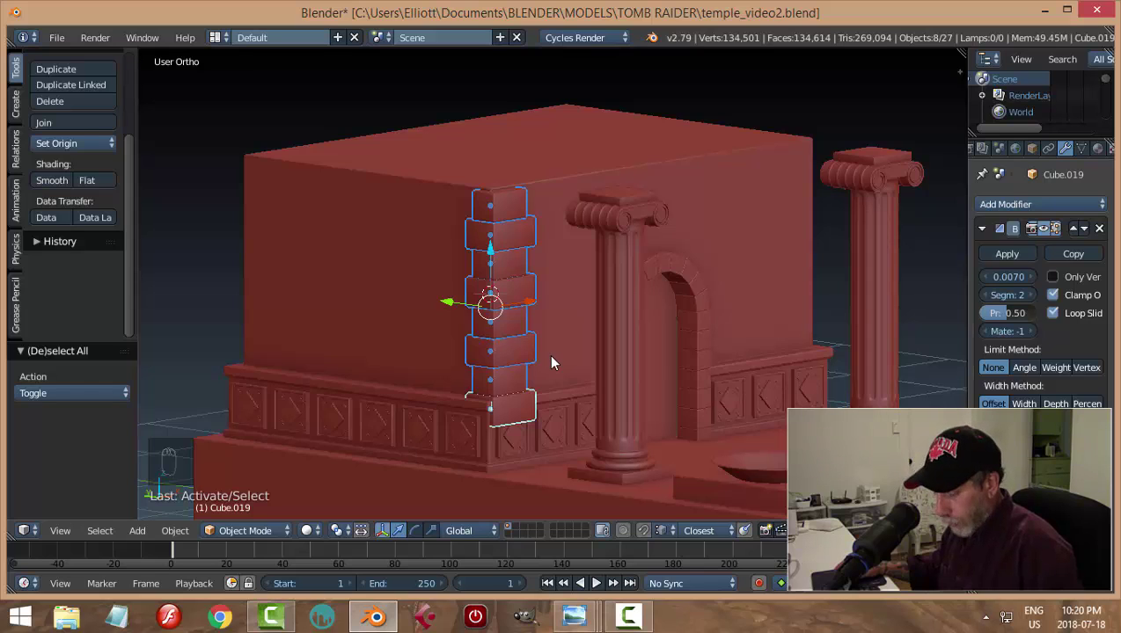
{"action": "key", "text": "s"}
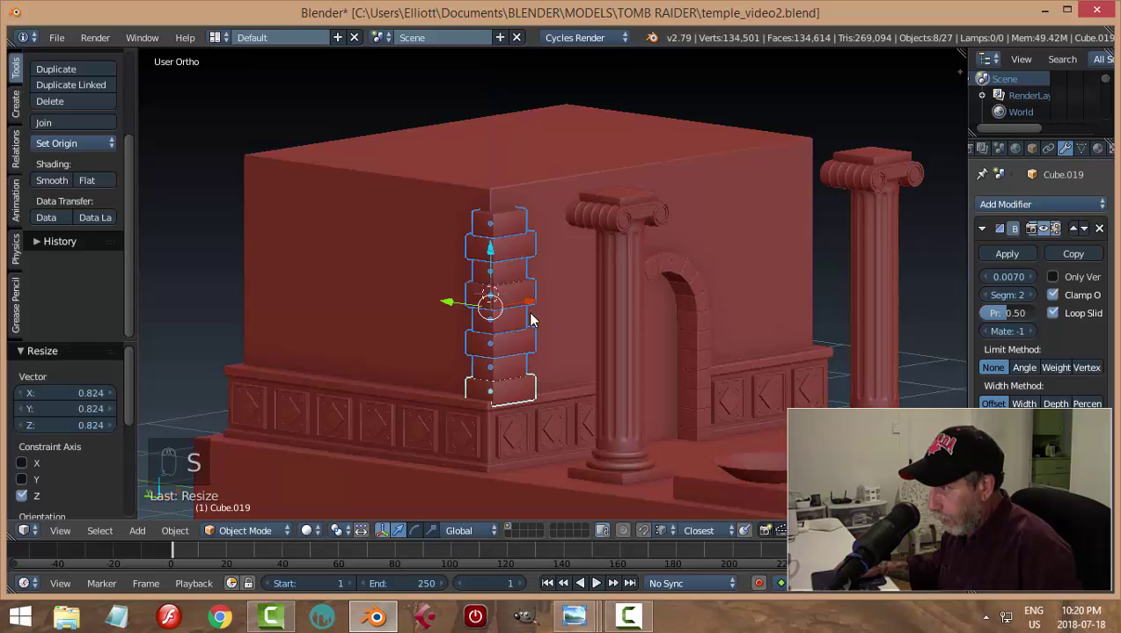
{"action": "left_click_drag", "start_coordinate": [493, 251], "coordinate": [496, 231]}
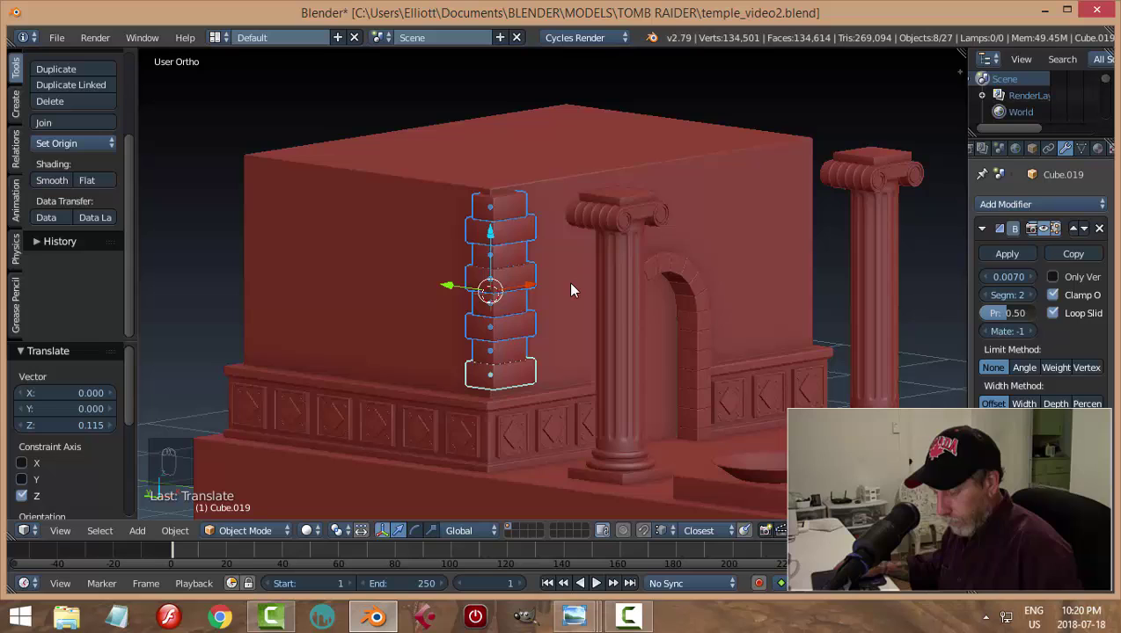
{"action": "left_click_drag", "start_coordinate": [629, 321], "coordinate": [564, 294]}
{"action": "key", "text": "a"}
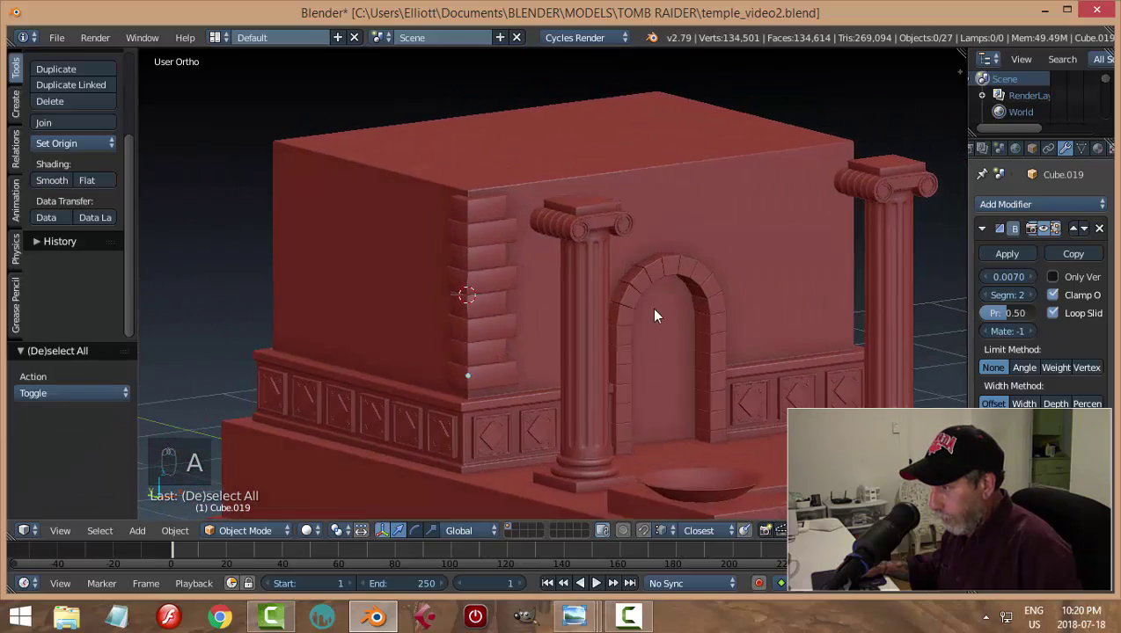
{"action": "middle_click", "coordinate": [569, 334]}
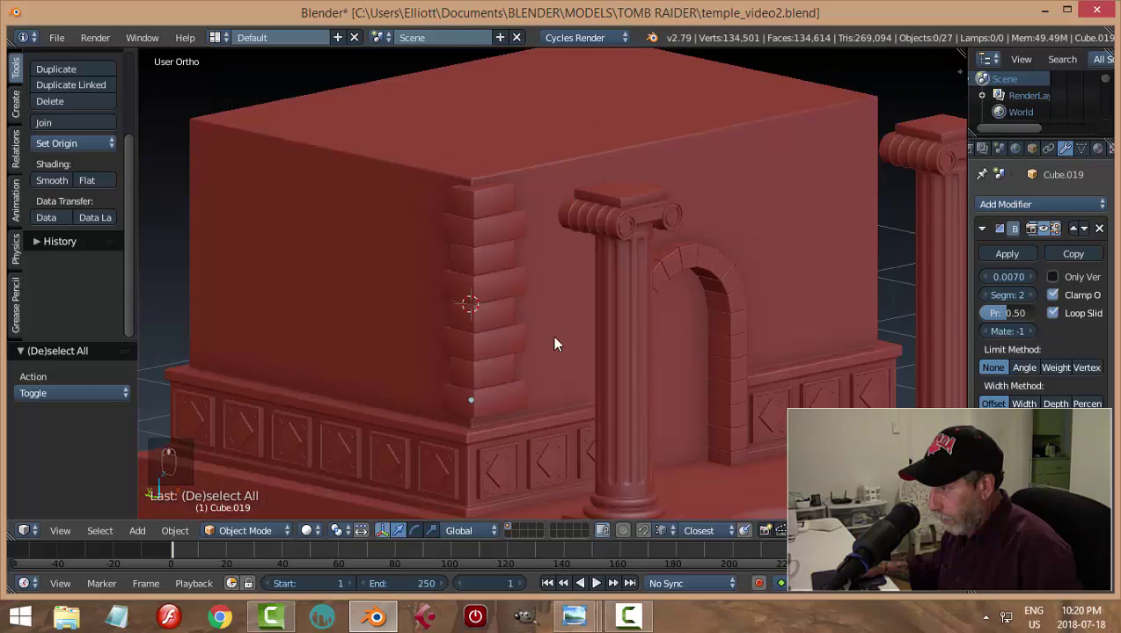
Duplicate one more dentil block and position it in the corner column
{"action": "left_click_drag", "start_coordinate": [489, 208], "coordinate": [476, 243]}
{"action": "key", "text": "a"}
{"action": "left_click_drag", "start_coordinate": [495, 194], "coordinate": [510, 365]}
{"action": "left_click_drag", "start_coordinate": [559, 358], "coordinate": [527, 362]}
{"action": "key", "text": "shift+d"}
{"action": "left_click_drag", "start_coordinate": [517, 388], "coordinate": [543, 324]}
{"action": "left_click_drag", "start_coordinate": [543, 324], "coordinate": [641, 346]}
Slide the column of blocks flush with the wall edge and deselect everything
{"action": "middle_click", "coordinate": [635, 344]}
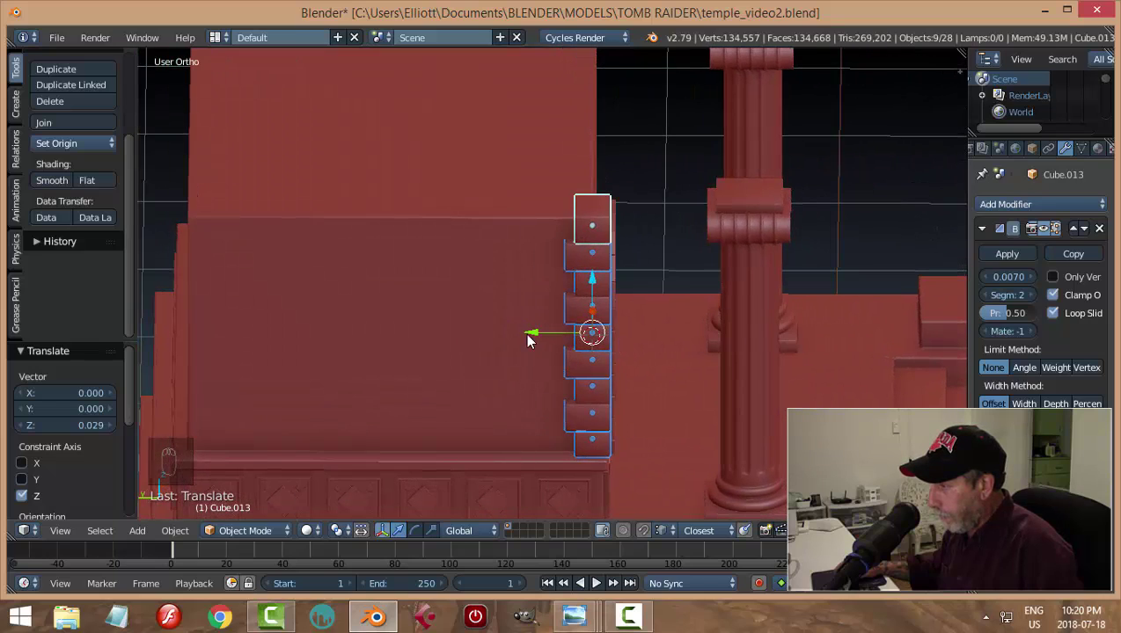
{"action": "left_click_drag", "start_coordinate": [532, 337], "coordinate": [556, 379]}
{"action": "middle_click", "coordinate": [635, 377]}
{"action": "left_click_drag", "start_coordinate": [611, 366], "coordinate": [665, 365]}
{"action": "key", "text": "a"}
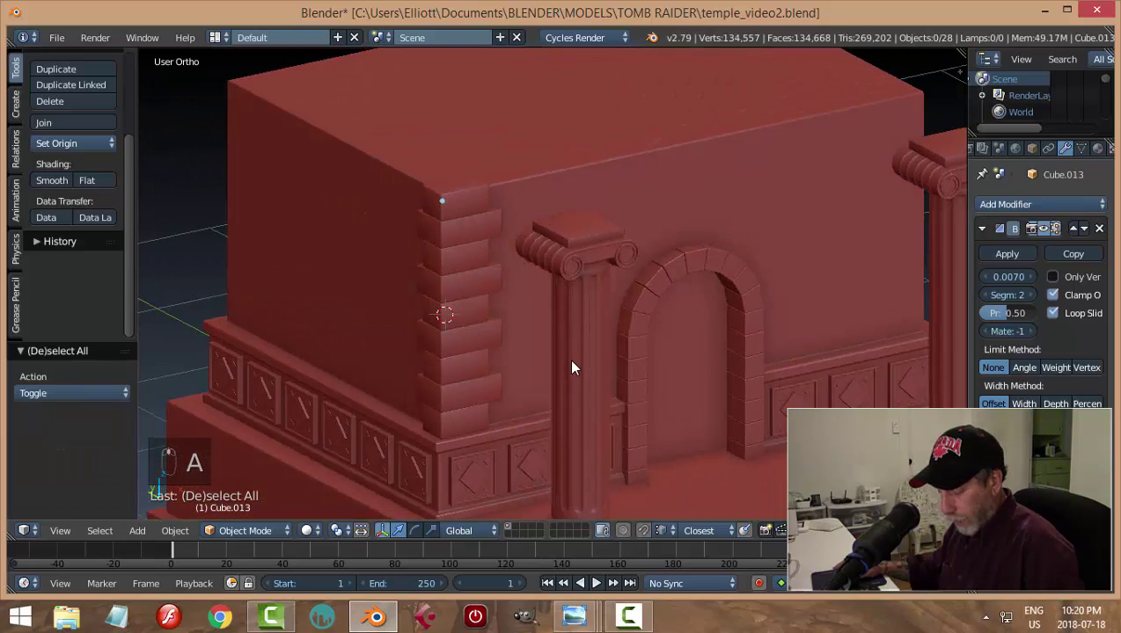
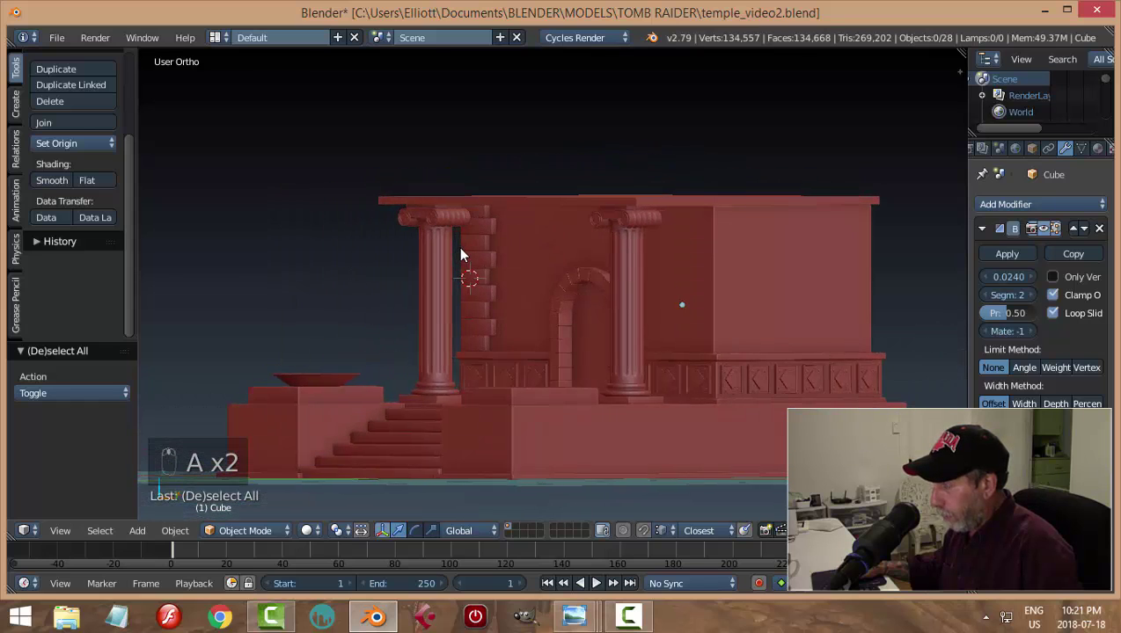
Select the thin roof slab in front view and raise it onto the top of the block
{"action": "left_click_drag", "start_coordinate": [729, 275], "coordinate": [708, 273]}
{"action": "left_click", "coordinate": [701, 267]}
{"action": "left_click_drag", "start_coordinate": [769, 278], "coordinate": [653, 210]}
{"action": "left_click_drag", "start_coordinate": [653, 210], "coordinate": [639, 237]}
{"action": "key", "text": "KP_1"}
{"action": "left_click_drag", "start_coordinate": [639, 237], "coordinate": [638, 120]}
{"action": "key", "text": "a"}
{"action": "left_click_drag", "start_coordinate": [638, 121], "coordinate": [713, 60]}
{"action": "right_click", "coordinate": [713, 61]}
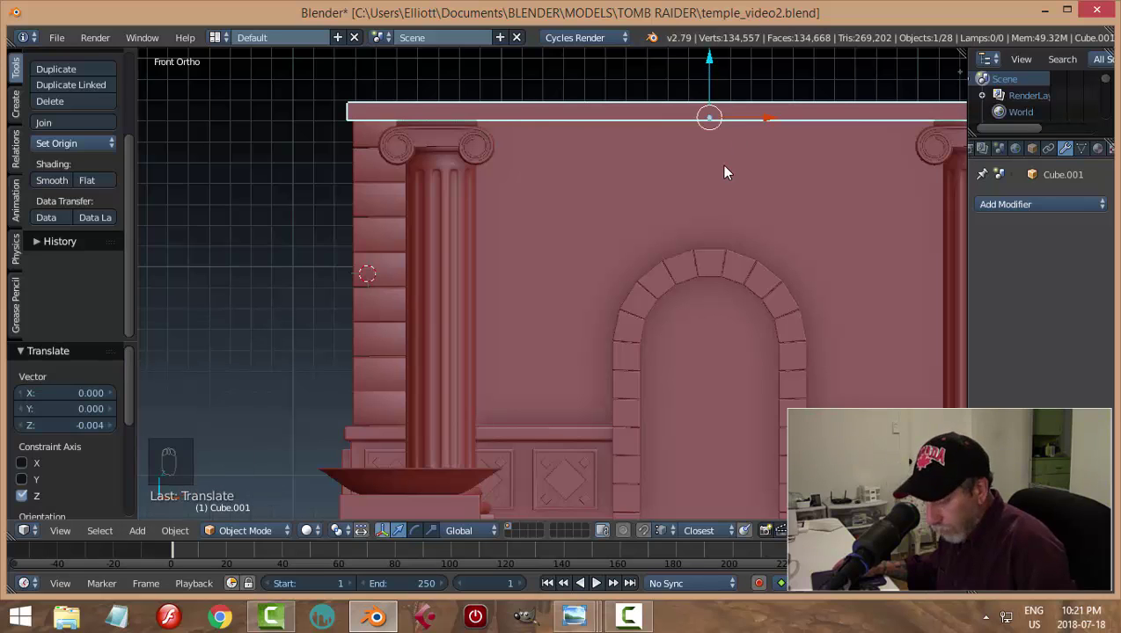
{"action": "key", "text": "a"}
{"action": "left_click_drag", "start_coordinate": [815, 211], "coordinate": [661, 192]}
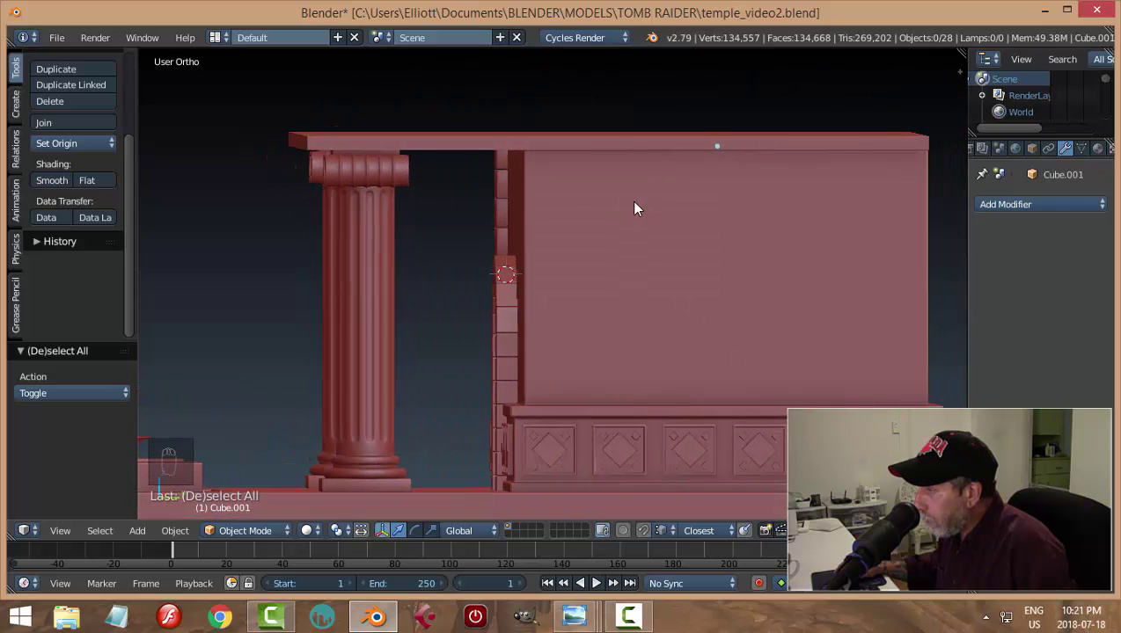
{"action": "left_click_drag", "start_coordinate": [616, 168], "coordinate": [788, 177]}
Extrude the block's top face up to meet the slab, unhide all and deselect
{"action": "key", "text": "h"}
{"action": "key", "text": "Tab"}
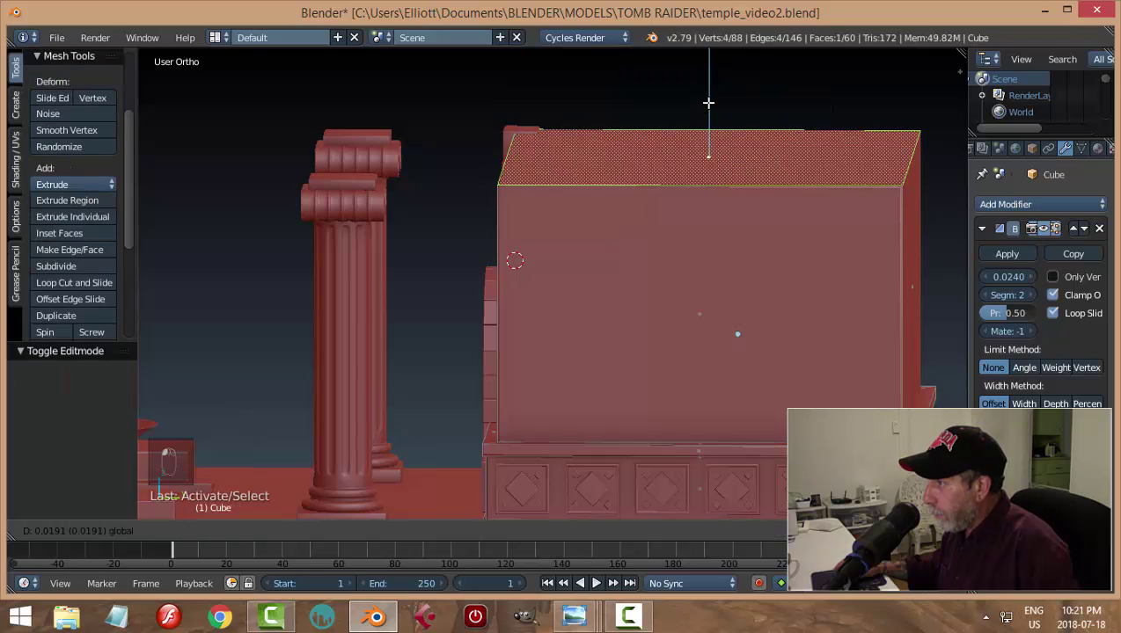
{"action": "key", "text": "a"}
{"action": "key", "text": "Tab"}
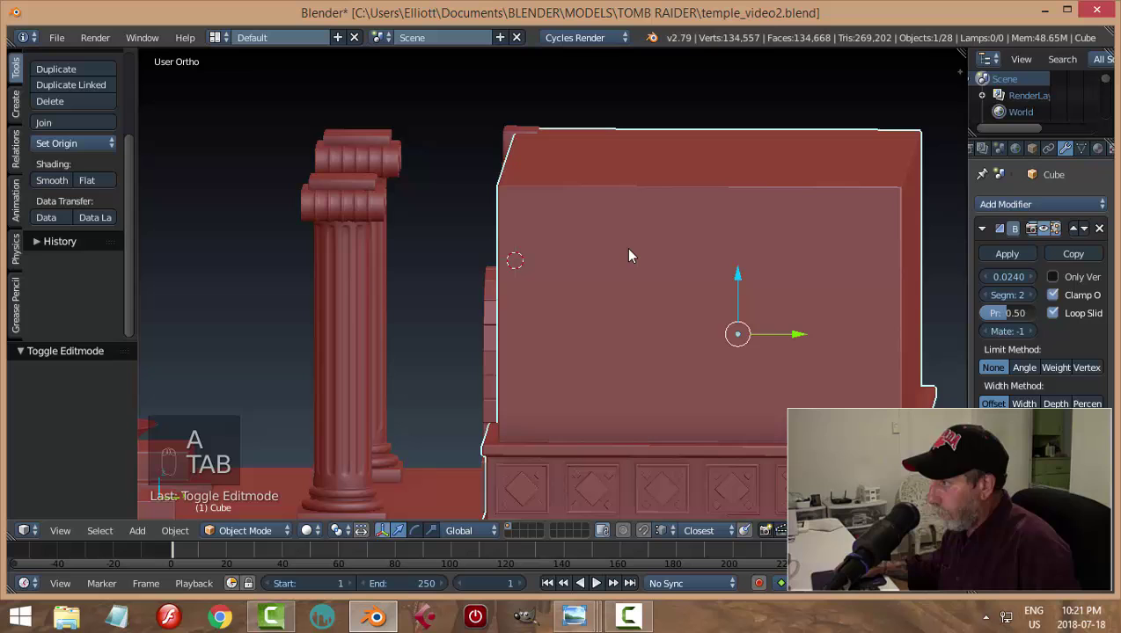
{"action": "key", "text": "a"}
{"action": "key", "text": "alt+h"}
{"action": "key", "text": "a"}
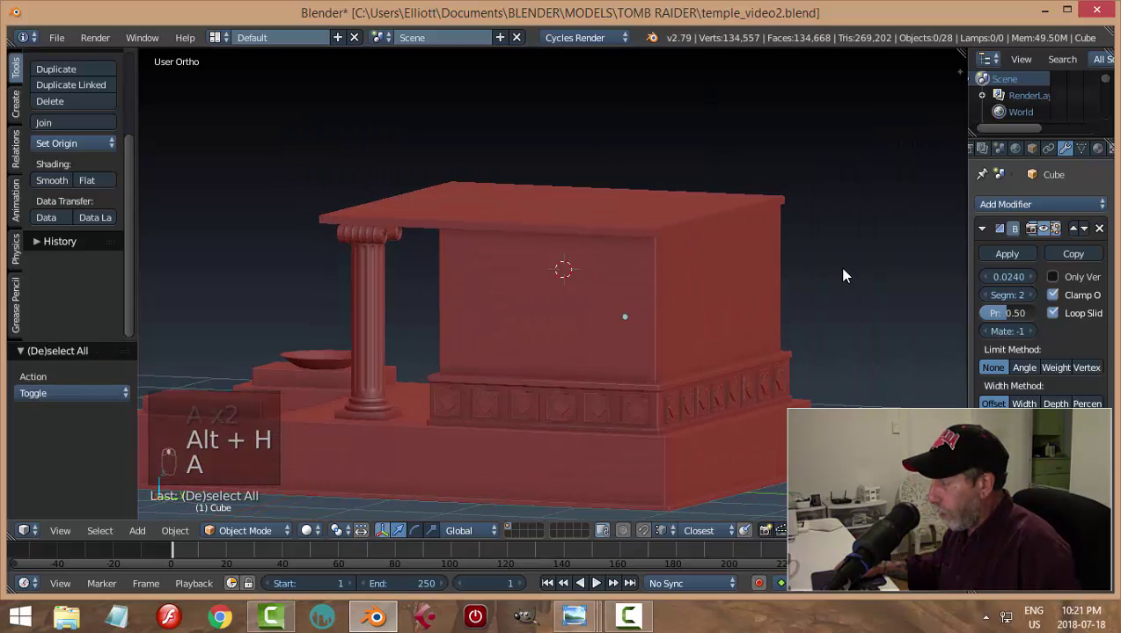
Give the temple pieces flat shading while inspecting the corners
{"action": "left_click_drag", "start_coordinate": [848, 311], "coordinate": [967, 320]}
{"action": "left_click_drag", "start_coordinate": [520, 377], "coordinate": [534, 196]}
{"action": "left_click_drag", "start_coordinate": [534, 195], "coordinate": [536, 333]}
{"action": "key", "text": "a"}
{"action": "middle_click", "coordinate": [536, 334]}
{"action": "left_click_drag", "start_coordinate": [476, 172], "coordinate": [530, 246]}
{"action": "left_click_drag", "start_coordinate": [530, 246], "coordinate": [456, 279]}
{"action": "key", "text": "a"}
{"action": "left_click_drag", "start_coordinate": [442, 246], "coordinate": [109, 182]}
{"action": "left_click", "coordinate": [109, 182]}
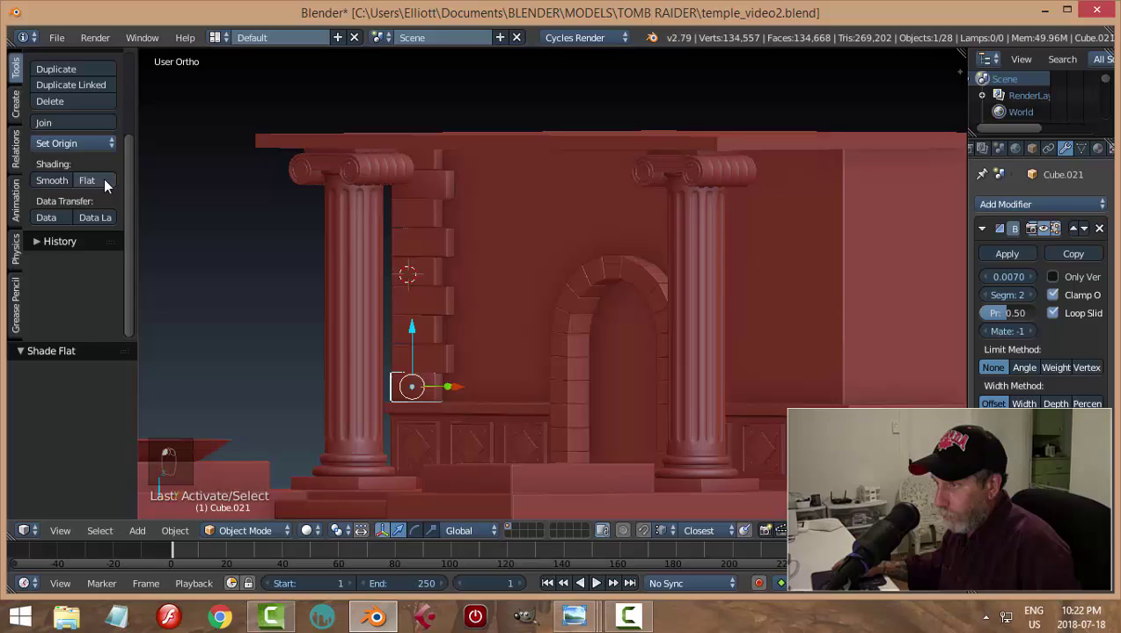
{"action": "left_click_drag", "start_coordinate": [115, 185], "coordinate": [459, 222]}
Duplicate and position dentil block columns along the side-wall corners from side view, then restore Object Mode
{"action": "key", "text": "a"}
{"action": "left_click_drag", "start_coordinate": [447, 335], "coordinate": [375, 442]}
{"action": "right_click", "coordinate": [375, 441]}
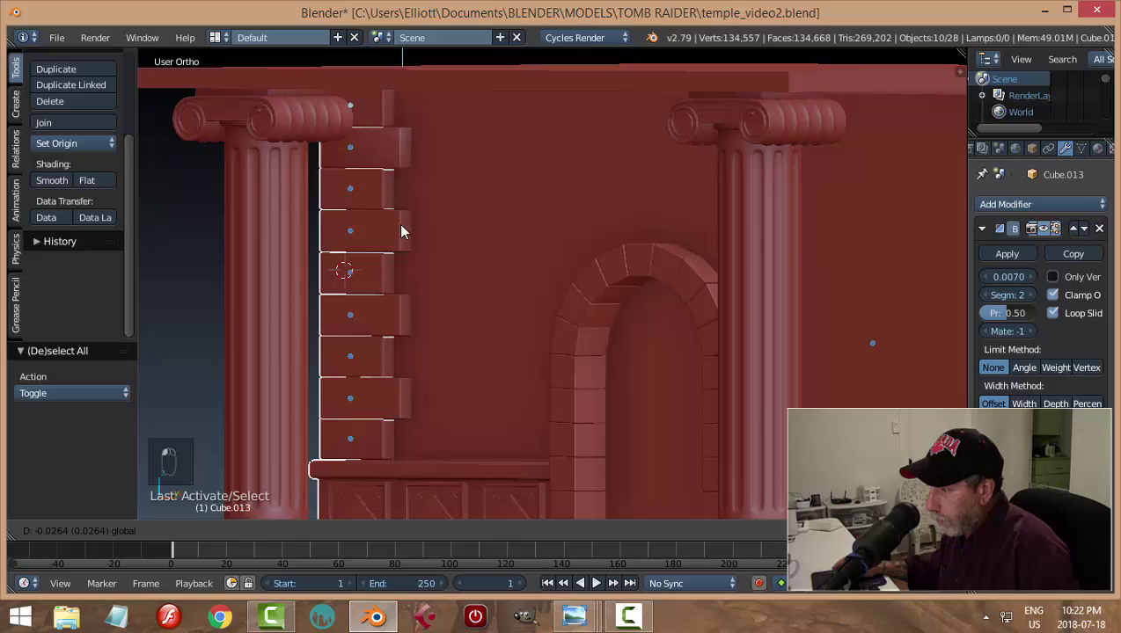
{"action": "key", "text": "ctrl+z"}
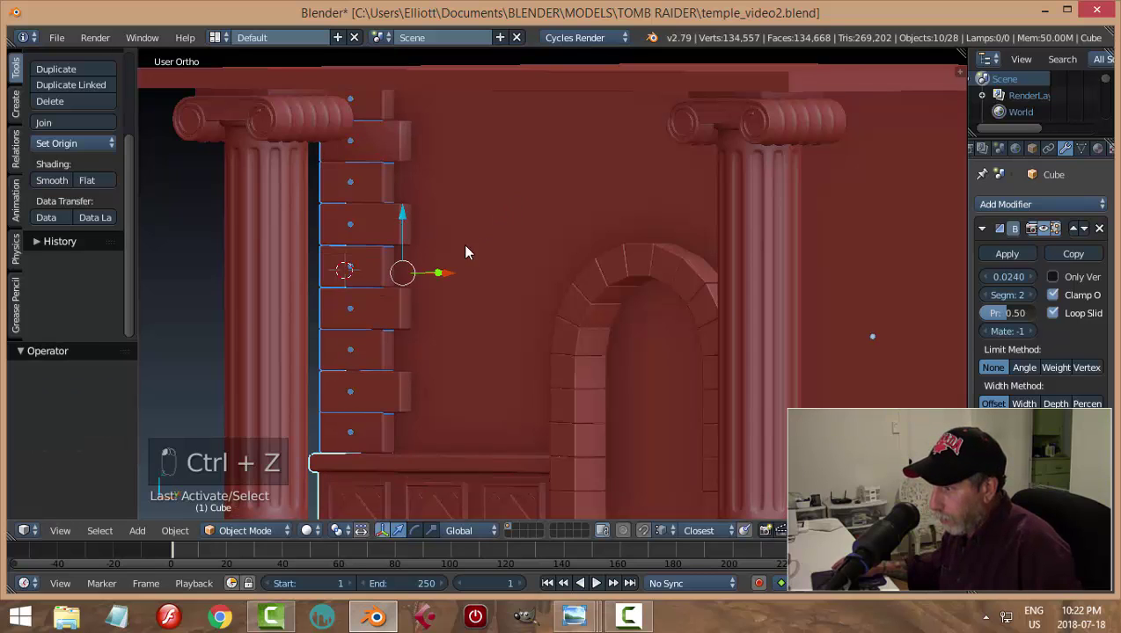
{"action": "key", "text": "a"}
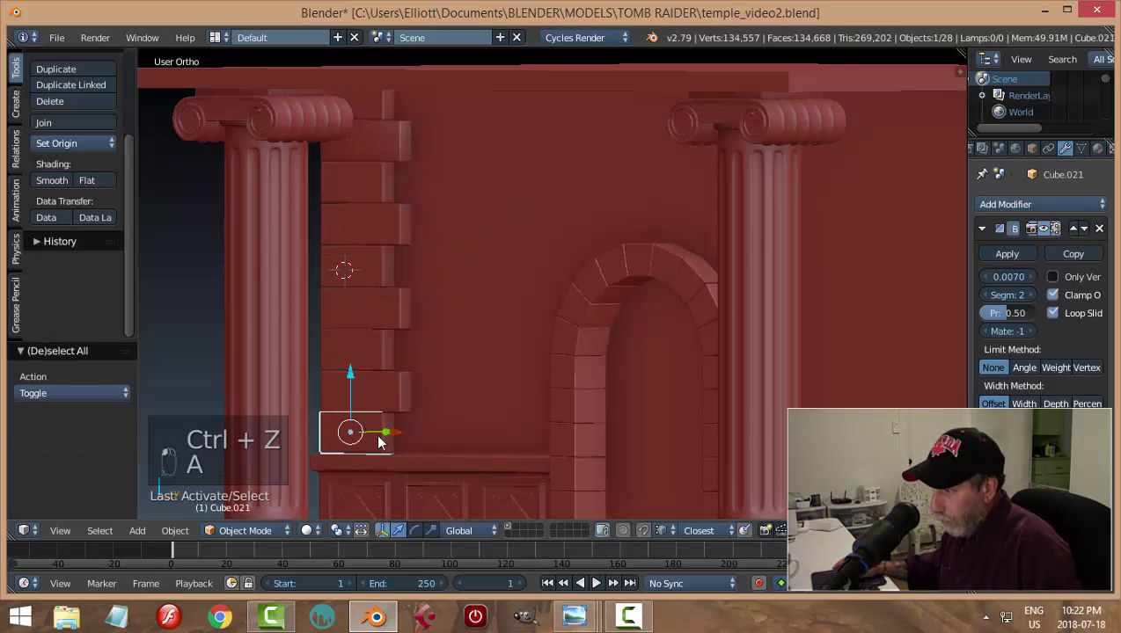
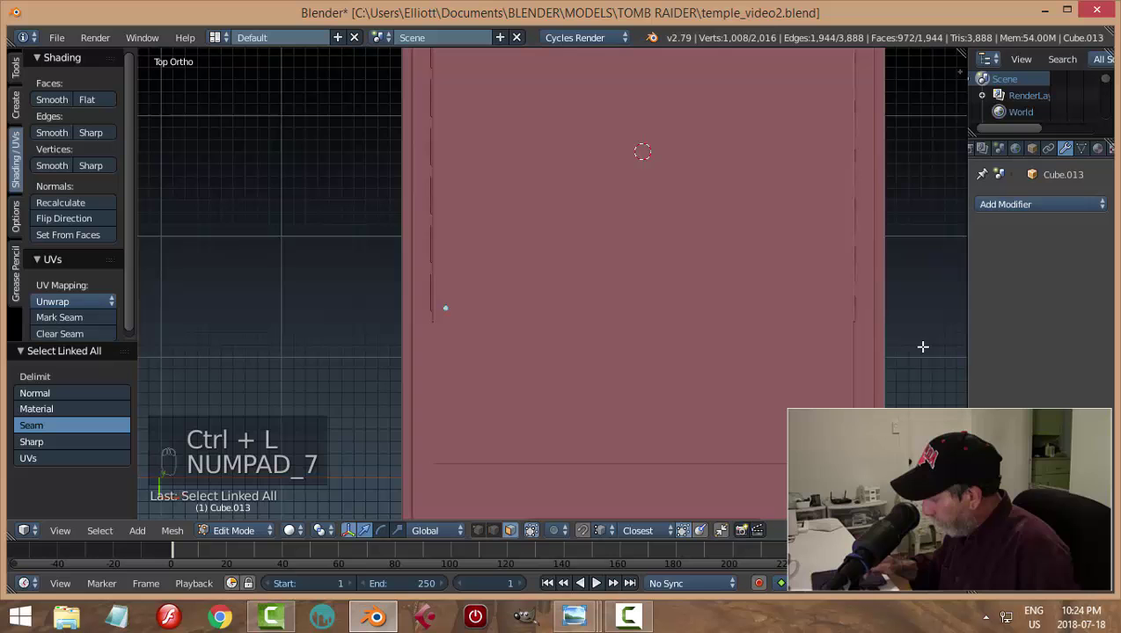
{"action": "key", "text": "KP_3"}
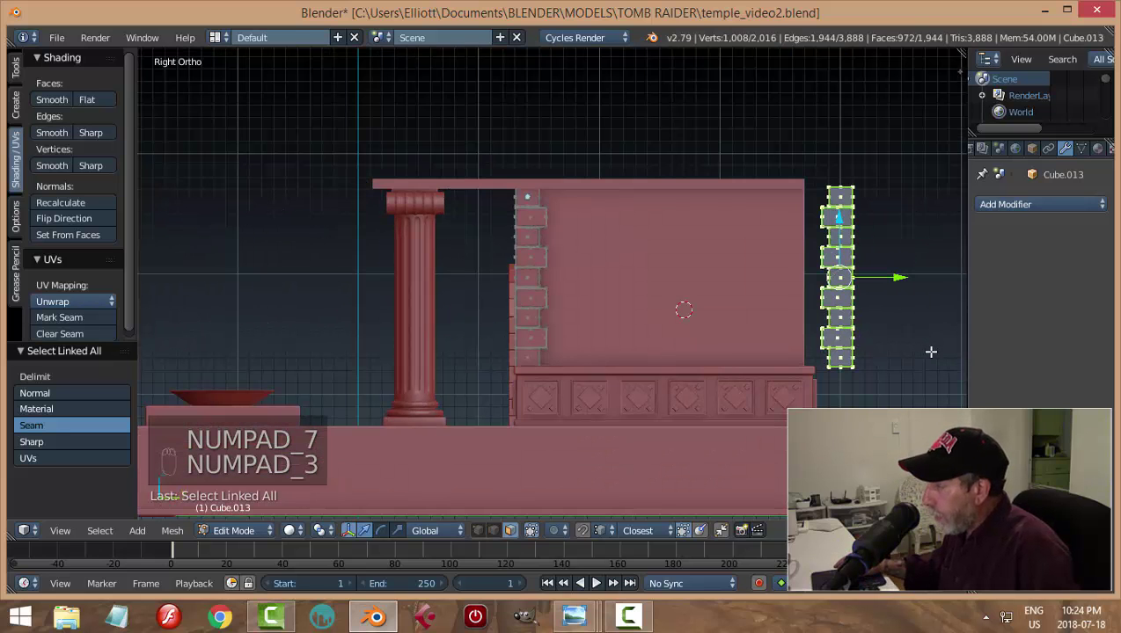
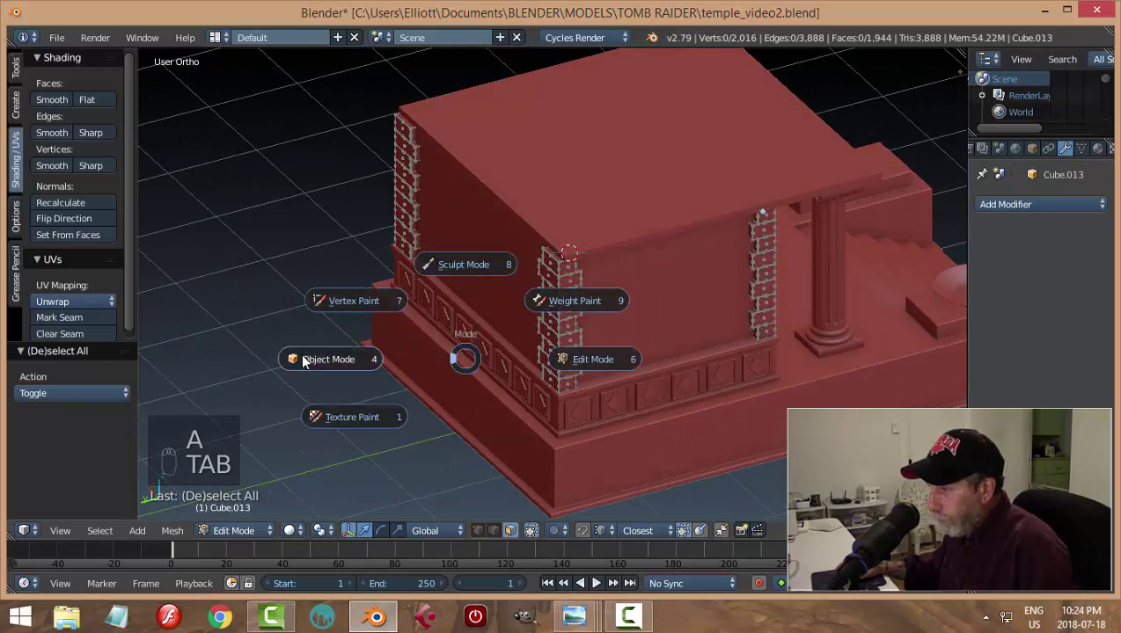
{"action": "key", "text": "a"}
{"action": "middle_click", "coordinate": [678, 411]}
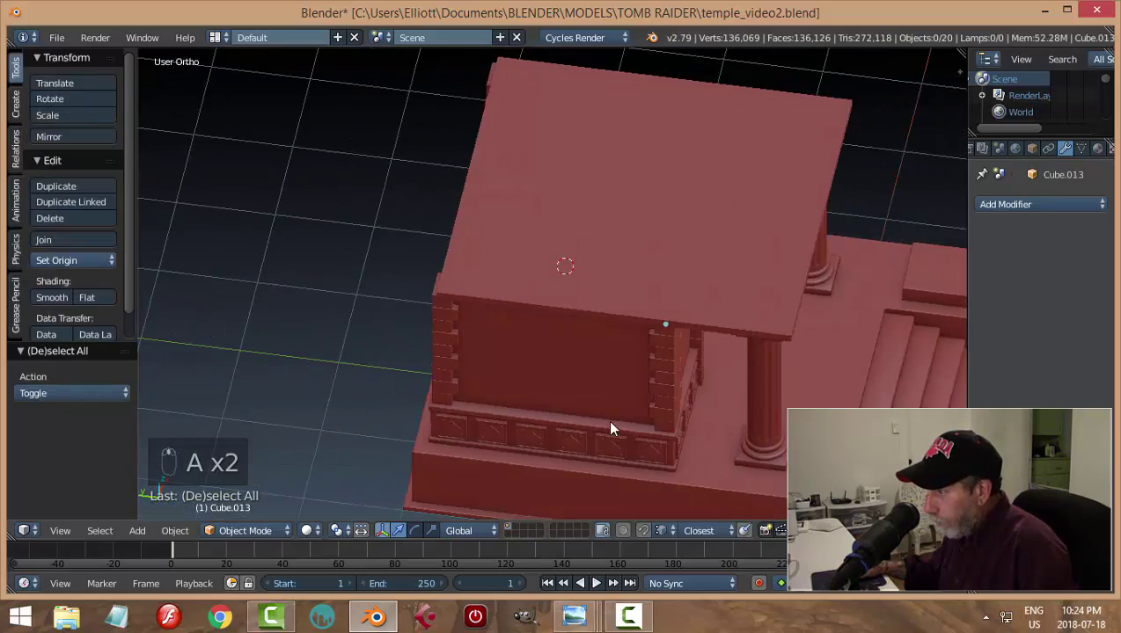
Save the temple file and switch to an empty scene layer
{"action": "left_click_drag", "start_coordinate": [543, 340], "coordinate": [335, 344]}
{"action": "left_click_drag", "start_coordinate": [331, 348], "coordinate": [554, 361]}
{"action": "key", "text": "ctrl+s"}
{"action": "left_click_drag", "start_coordinate": [665, 341], "coordinate": [430, 409]}
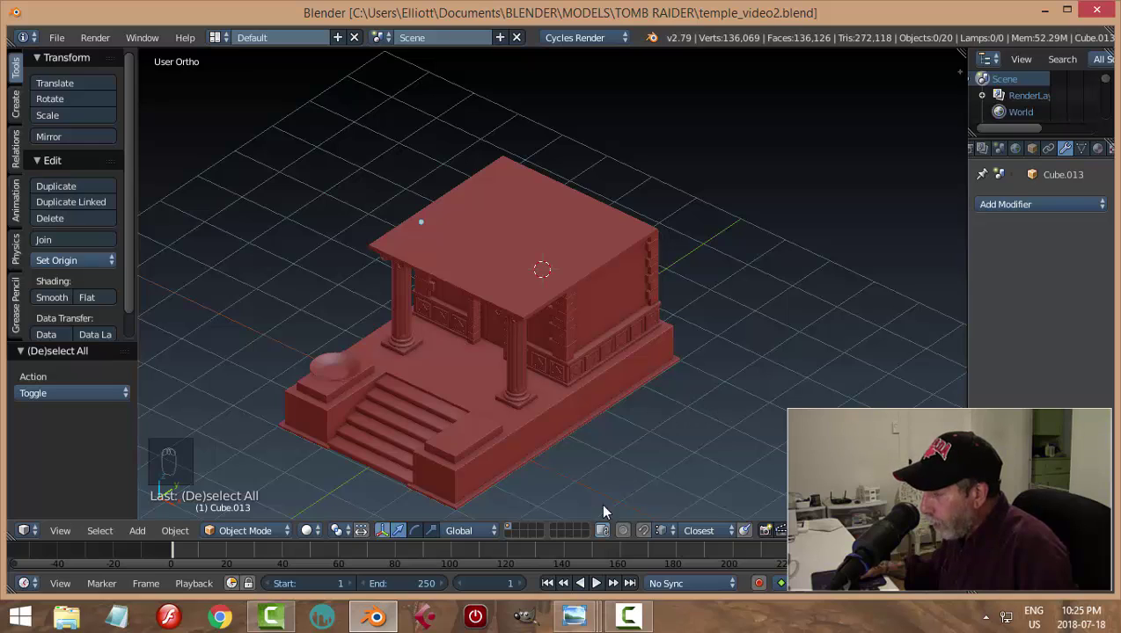
{"action": "left_click_drag", "start_coordinate": [512, 541], "coordinate": [894, 357]}
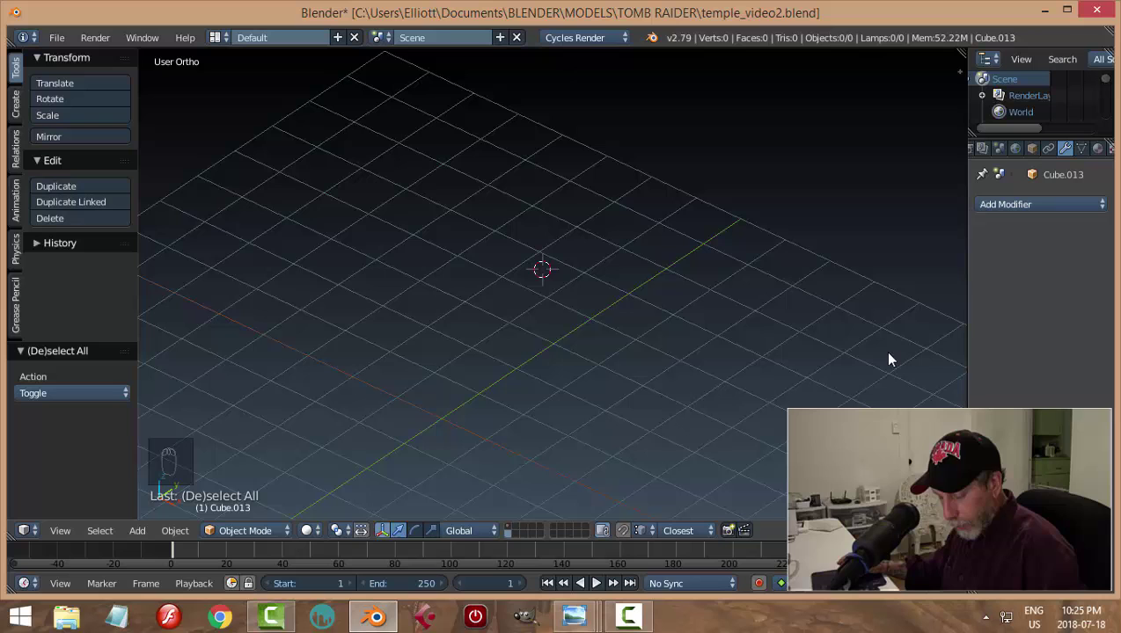
Load the vase-silhouette reference image behind the front view and add a new plane over it
{"action": "key", "text": "shift+c"}
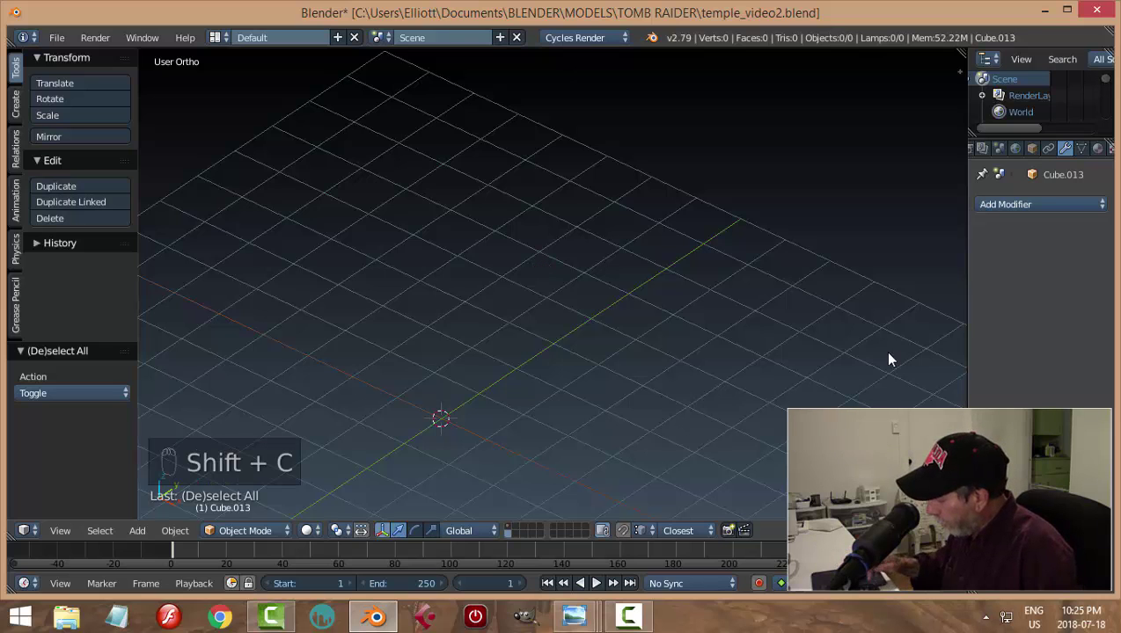
{"action": "key", "text": "KP_1"}
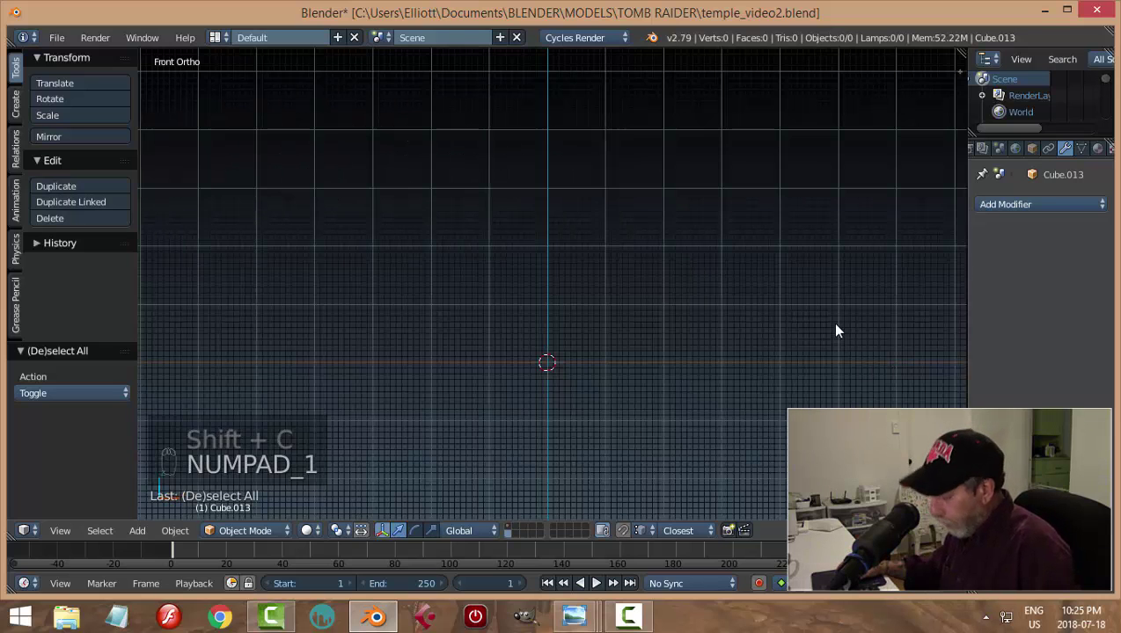
{"action": "key", "text": "n"}
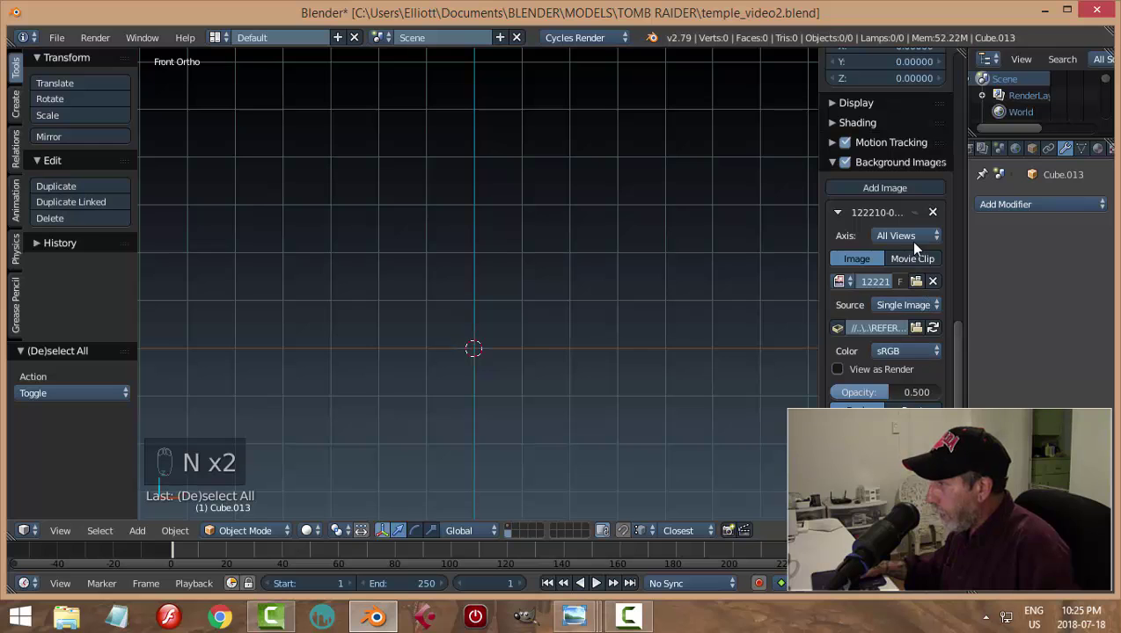
{"action": "left_click_drag", "start_coordinate": [919, 213], "coordinate": [596, 380]}
{"action": "key", "text": "n"}
{"action": "left_click_drag", "start_coordinate": [597, 380], "coordinate": [589, 347]}
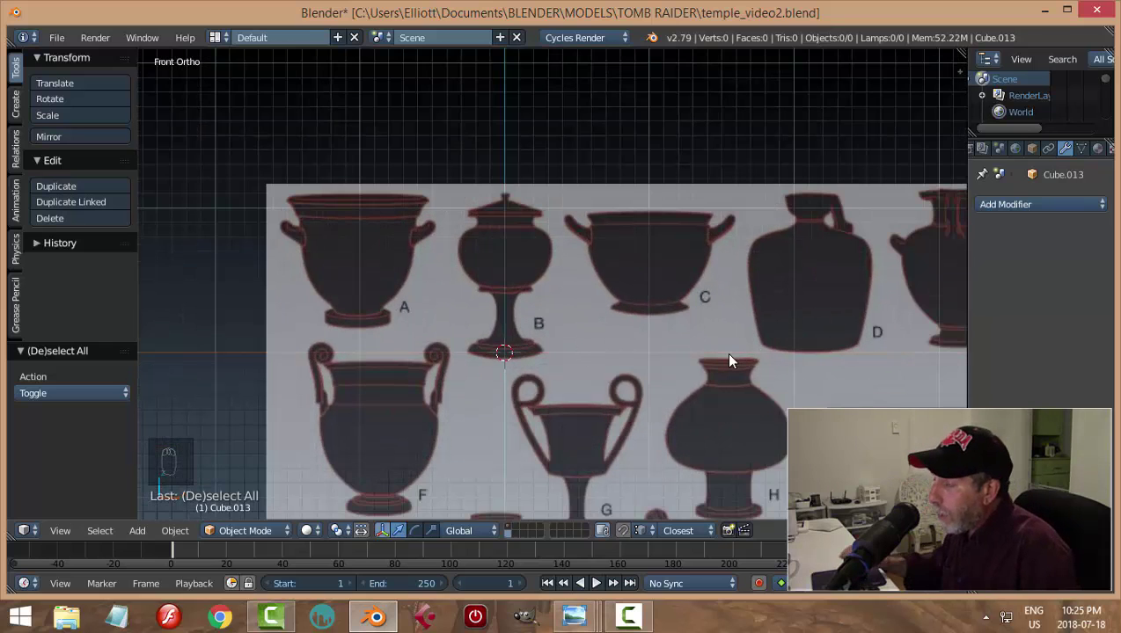
{"action": "left_click_drag", "start_coordinate": [514, 256], "coordinate": [574, 328]}
{"action": "key", "text": "shift+a"}
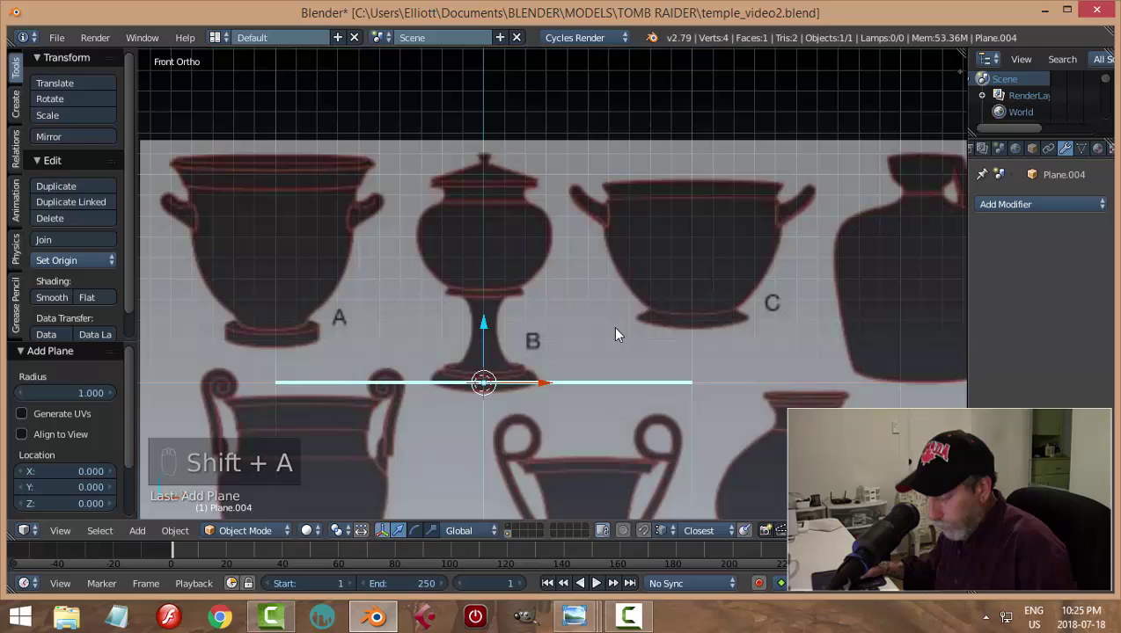
Rotate the plane 90° on X, enter Edit Mode and merge its four vertices at center
{"action": "key", "text": "r"}
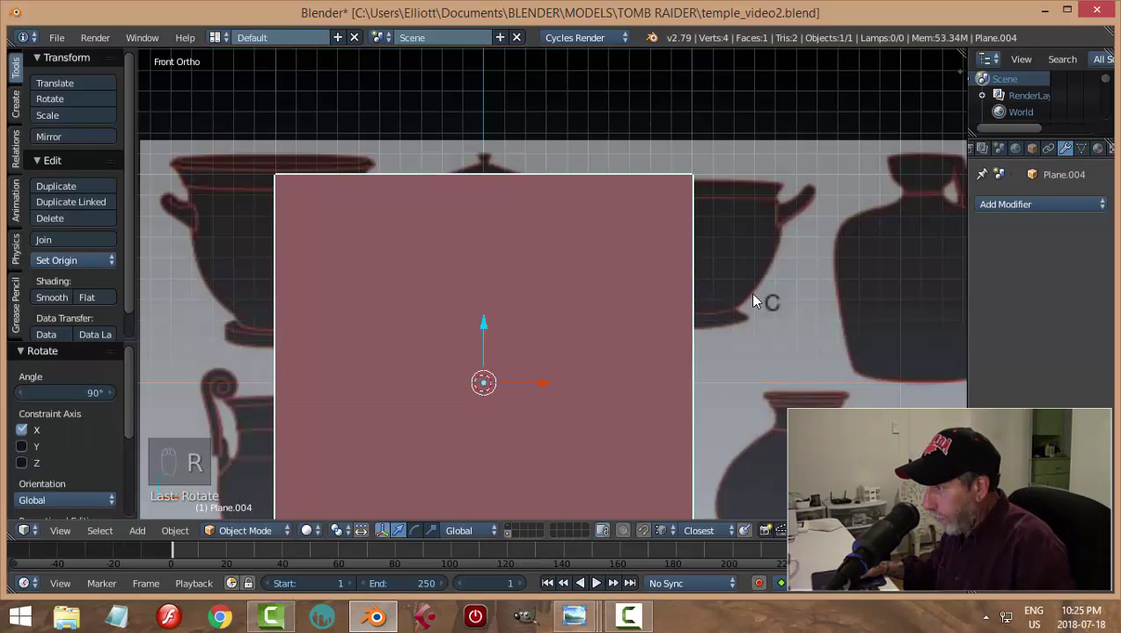
{"action": "key", "text": "Tab"}
{"action": "key", "text": "a"}
{"action": "key", "text": "ctrl+Tab"}
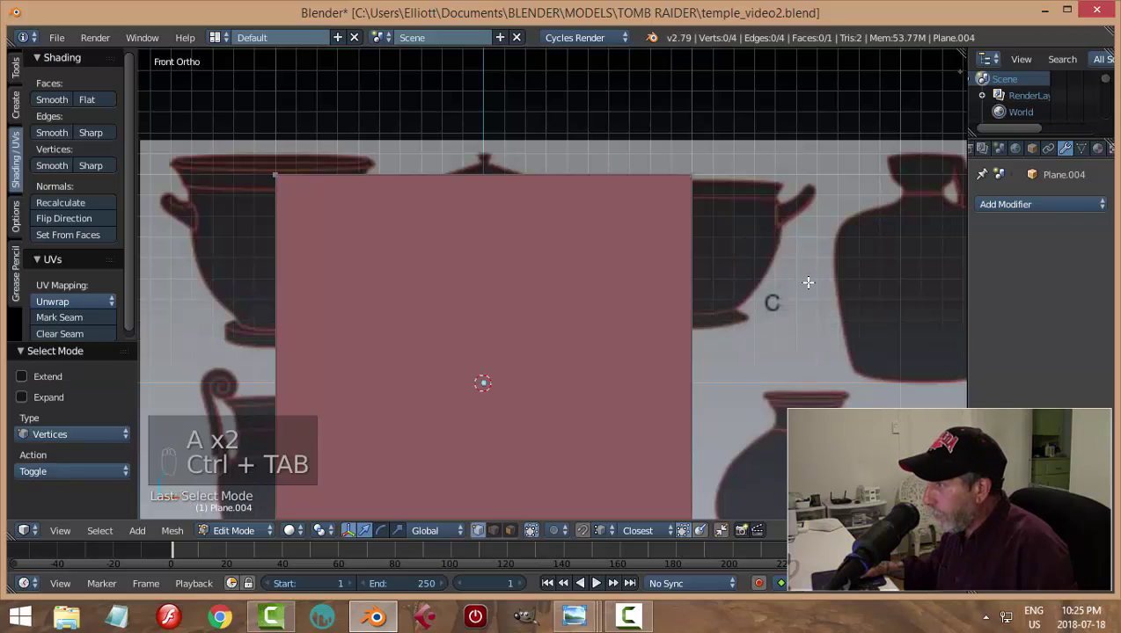
{"action": "key", "text": "a"}
{"action": "key", "text": "alt+m"}
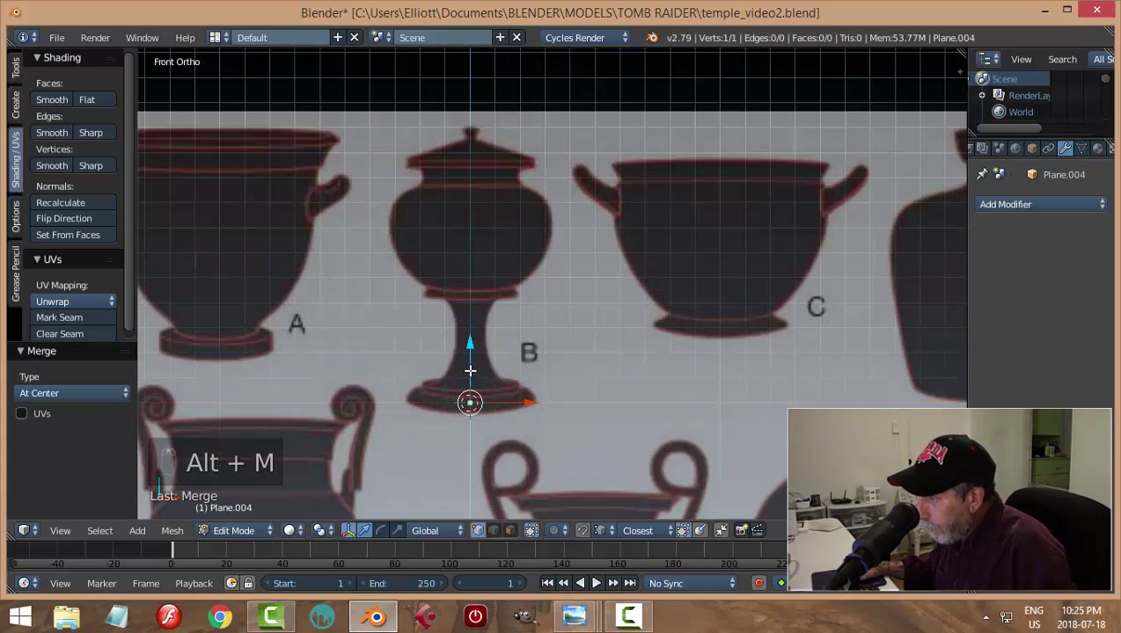
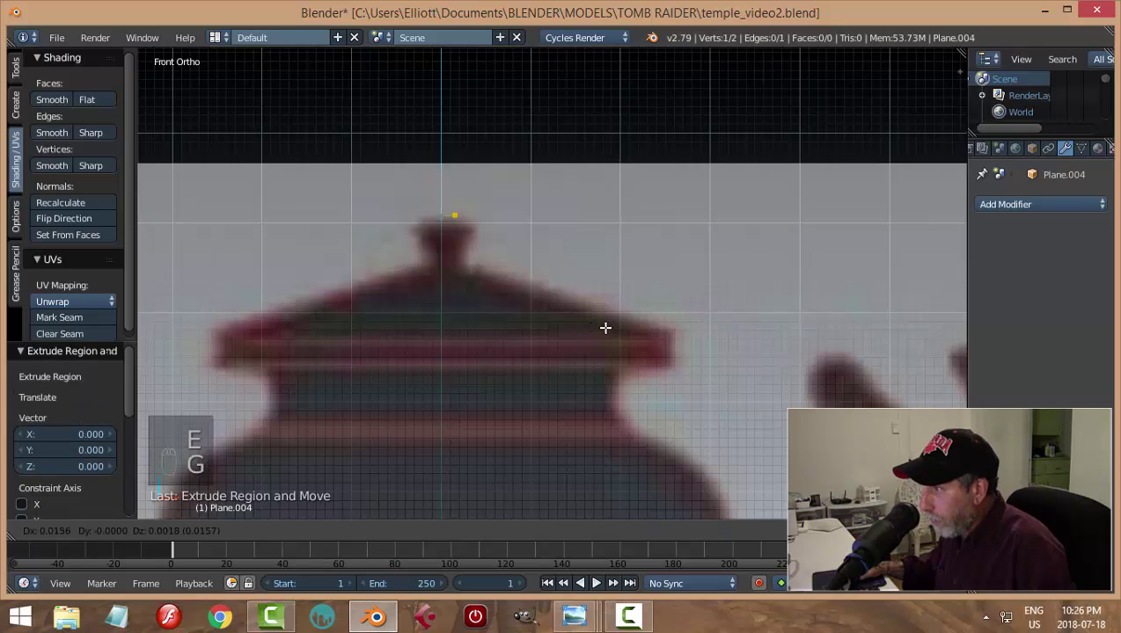
Extrude and place vertices tracing vase B's rim from the top
{"action": "key", "text": "e"}
{"action": "key", "text": "g"}
{"action": "key", "text": "e"}
{"action": "key", "text": "g"}
{"action": "key", "text": "e"}
{"action": "key", "text": "g"}
{"action": "key", "text": "e"}
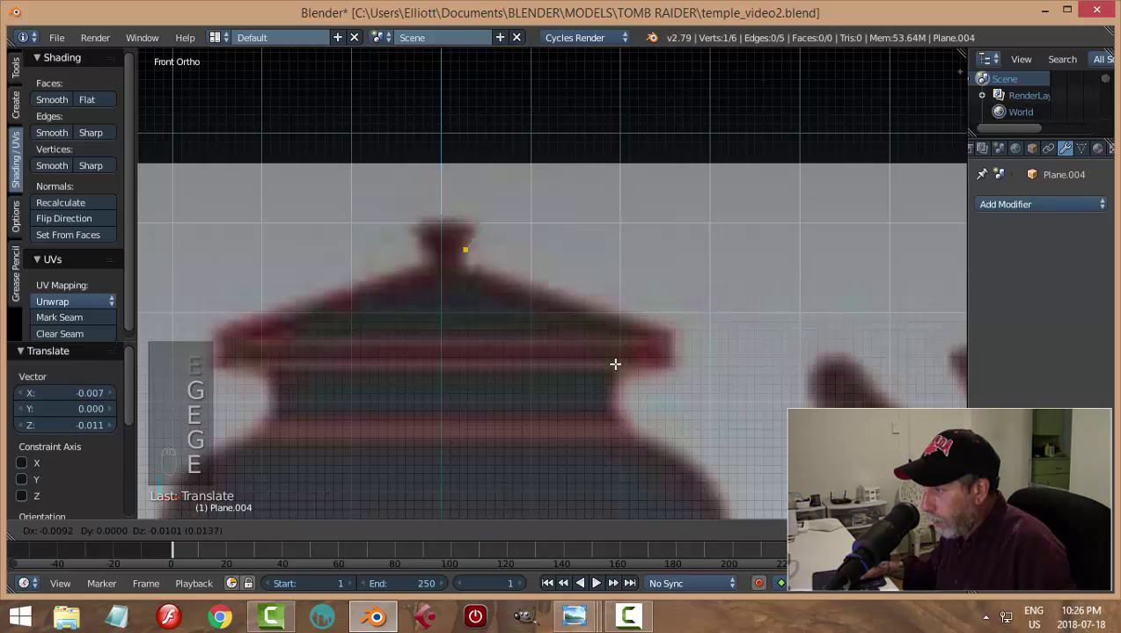
{"action": "key", "text": "e"}
{"action": "key", "text": "g"}
{"action": "key", "text": "e"}
{"action": "key", "text": "g"}
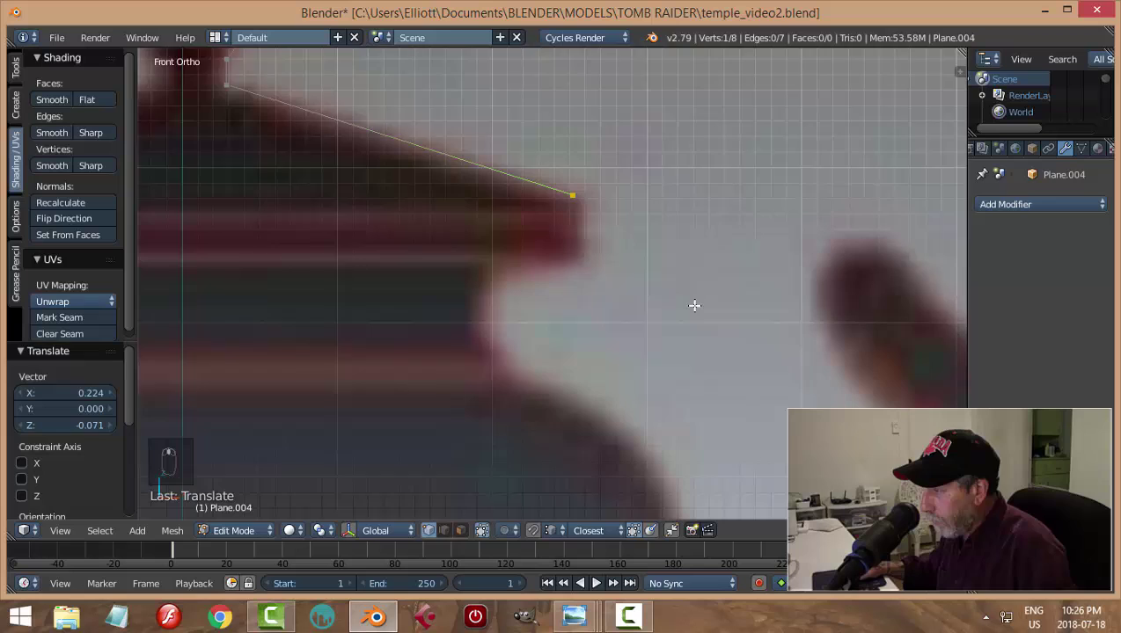
Continue the vertex chain around vase B's bowl curve
{"action": "key", "text": "e"}
{"action": "key", "text": "g"}
{"action": "key", "text": "e"}
{"action": "key", "text": "g"}
{"action": "key", "text": "e"}
{"action": "key", "text": "g"}
{"action": "key", "text": "e"}
{"action": "key", "text": "g"}
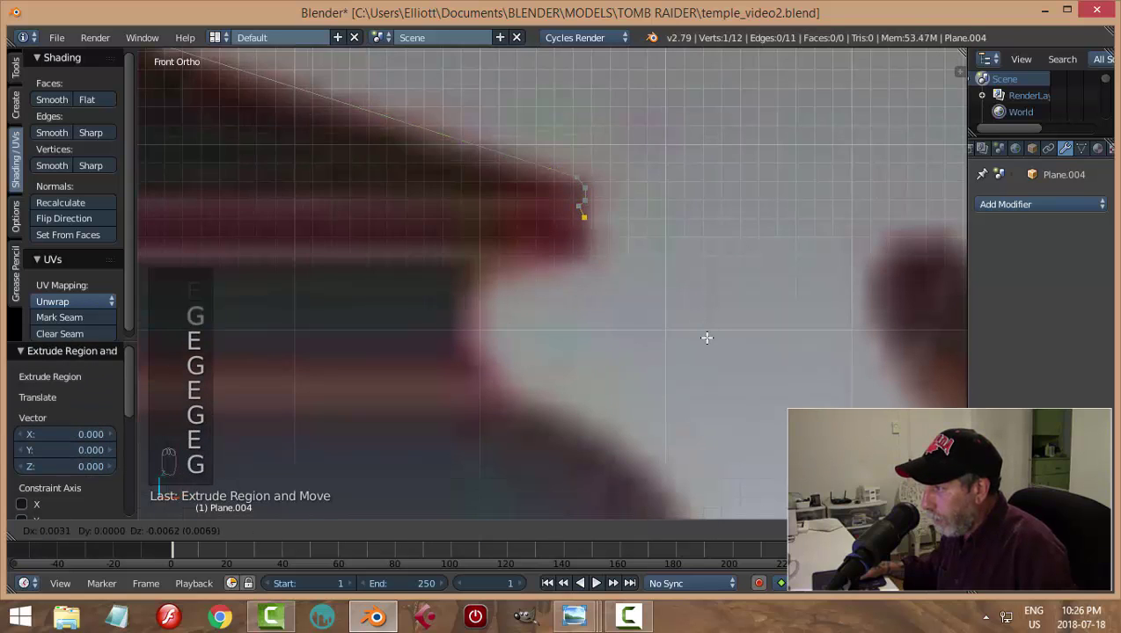
{"action": "key", "text": "e"}
{"action": "key", "text": "g"}
{"action": "key", "text": "e"}
{"action": "key", "text": "g"}
{"action": "key", "text": "e"}
{"action": "key", "text": "g"}
{"action": "key", "text": "e"}
{"action": "key", "text": "g"}
{"action": "key", "text": "e"}
{"action": "key", "text": "g"}
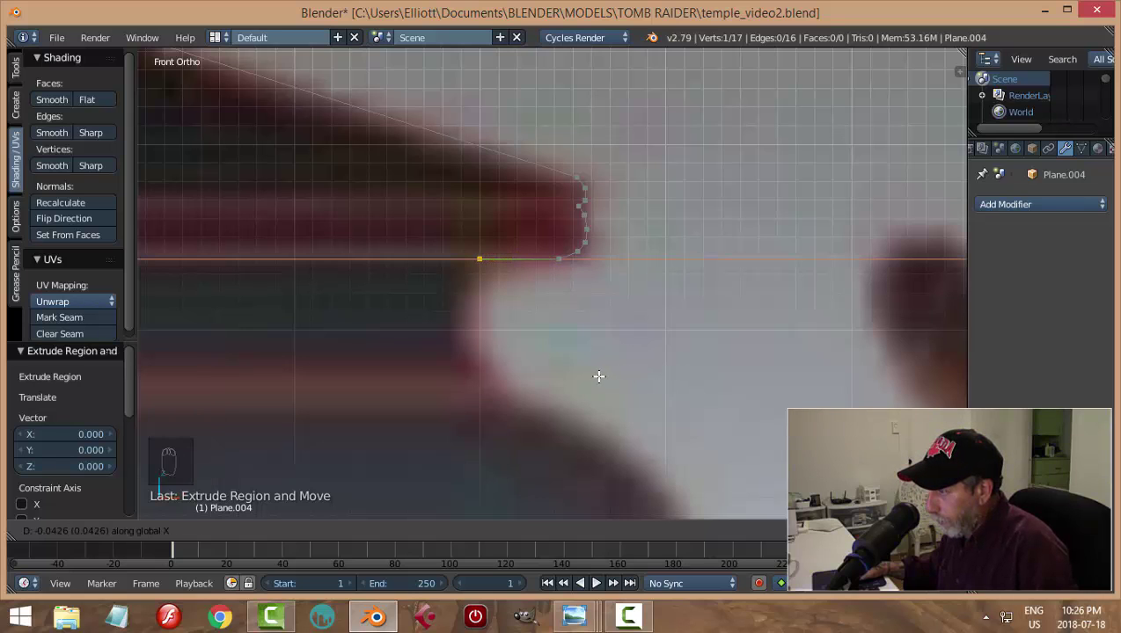
Extend the traced outline down the lower bowl of vase B
{"action": "key", "text": "e"}
{"action": "key", "text": "g"}
{"action": "key", "text": "e"}
{"action": "key", "text": "g"}
{"action": "key", "text": "e"}
{"action": "key", "text": "g"}
{"action": "key", "text": "e"}
{"action": "key", "text": "g"}
{"action": "key", "text": "e"}
{"action": "key", "text": "g"}
{"action": "key", "text": "e"}
{"action": "key", "text": "g"}
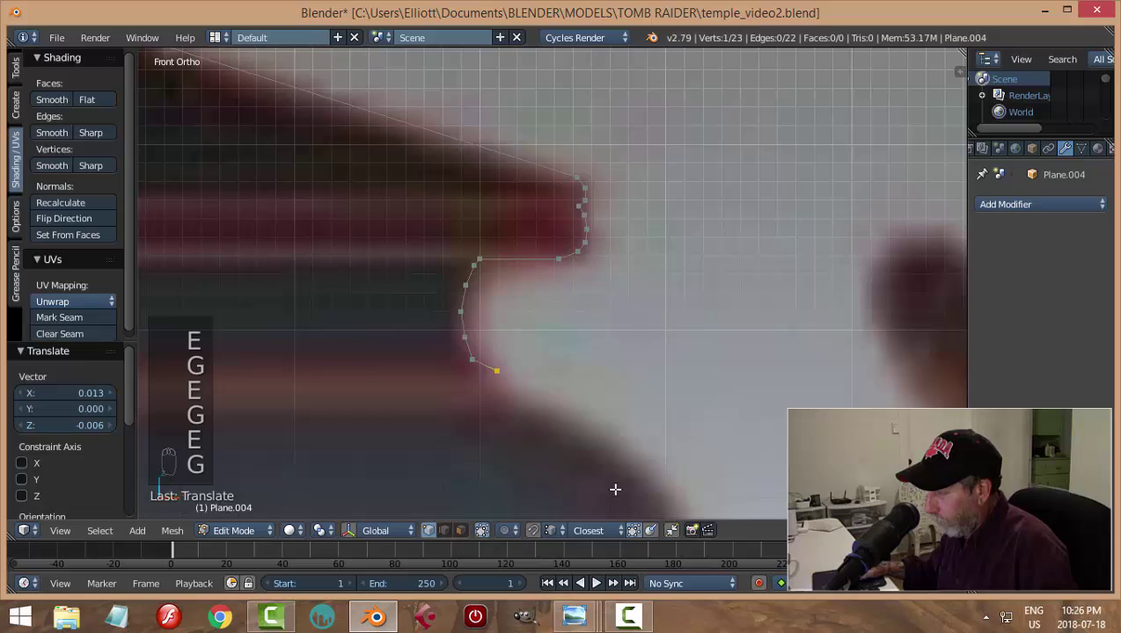
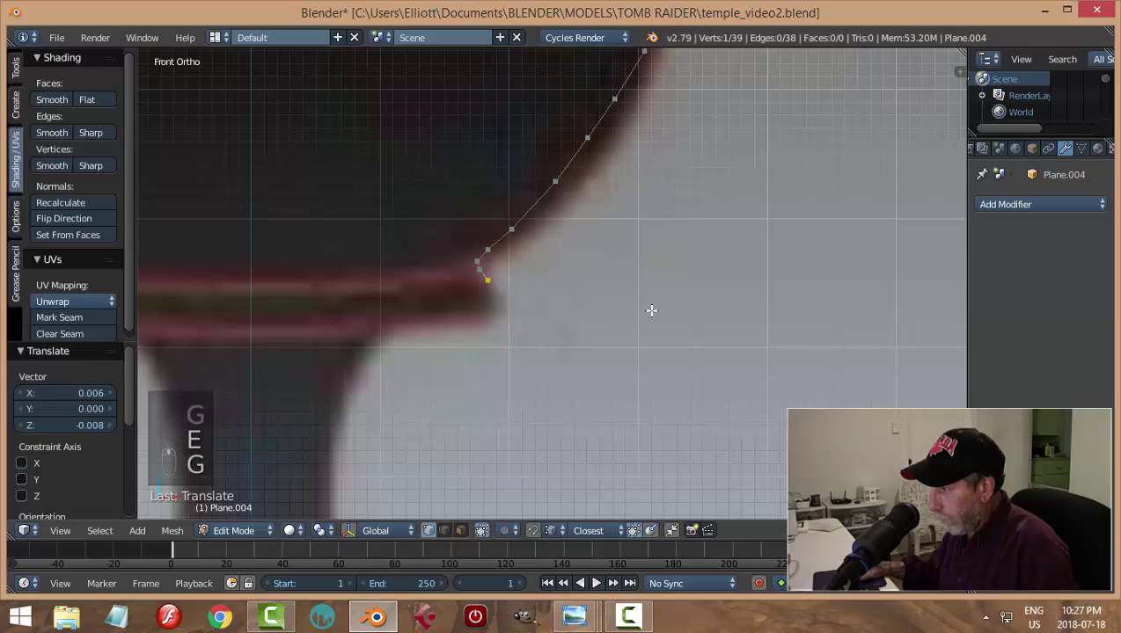
Add further vertices where the bowl narrows into the stem
{"action": "key", "text": "e"}
{"action": "key", "text": "g"}
{"action": "key", "text": "e"}
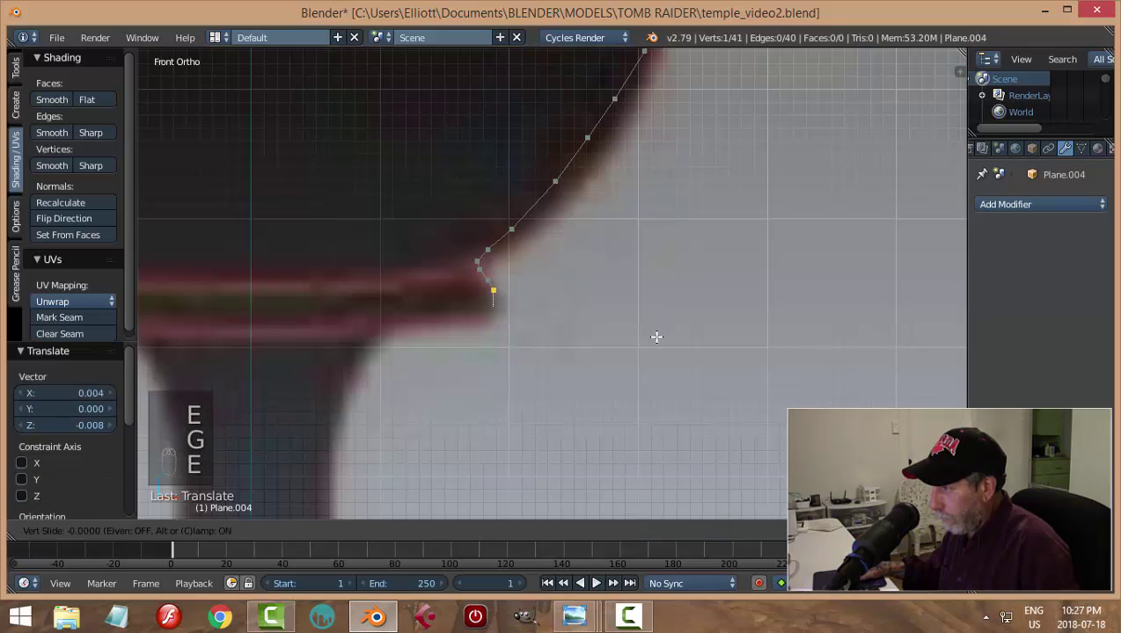
{"action": "key", "text": "e"}
{"action": "key", "text": "g"}
{"action": "key", "text": "e"}
{"action": "key", "text": "g"}
{"action": "key", "text": "e"}
{"action": "key", "text": "g"}
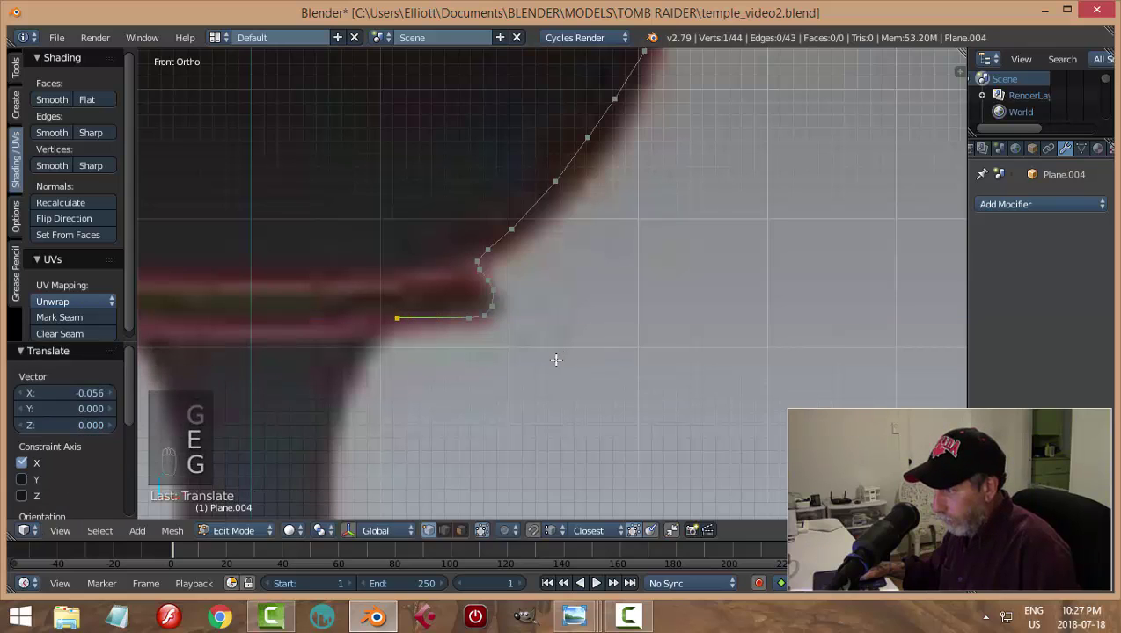
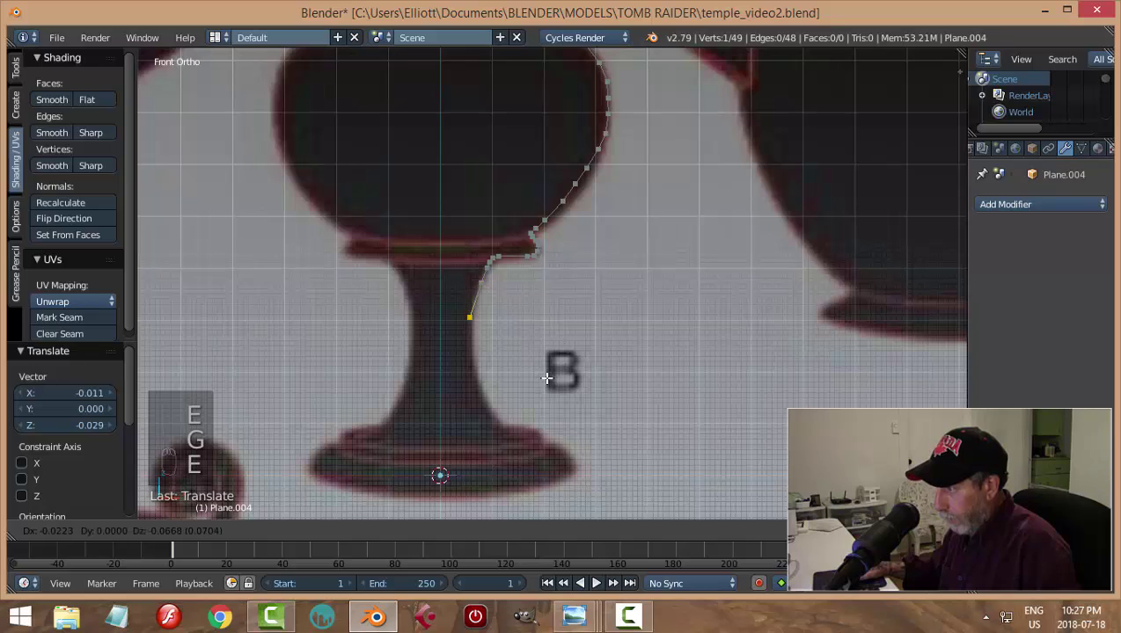
Trace vase B's narrow stem toward the foot with more extruded vertices
{"action": "key", "text": "e"}
{"action": "key", "text": "g"}
{"action": "key", "text": "e"}
{"action": "key", "text": "g"}
{"action": "key", "text": "e"}
{"action": "key", "text": "g"}
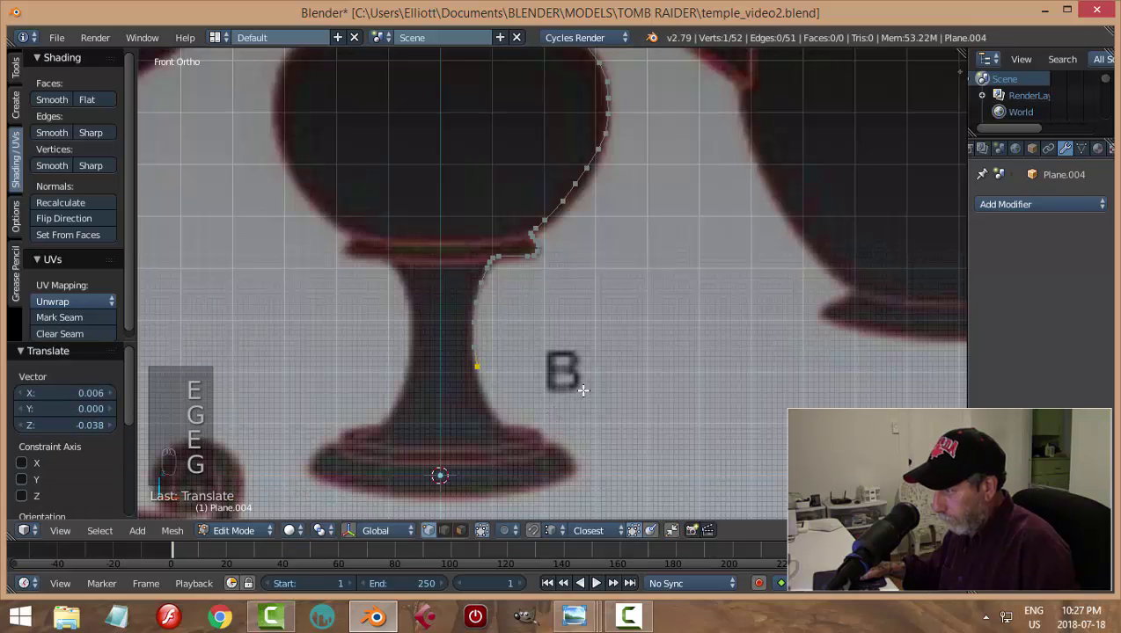
{"action": "key", "text": "e"}
{"action": "key", "text": "g"}
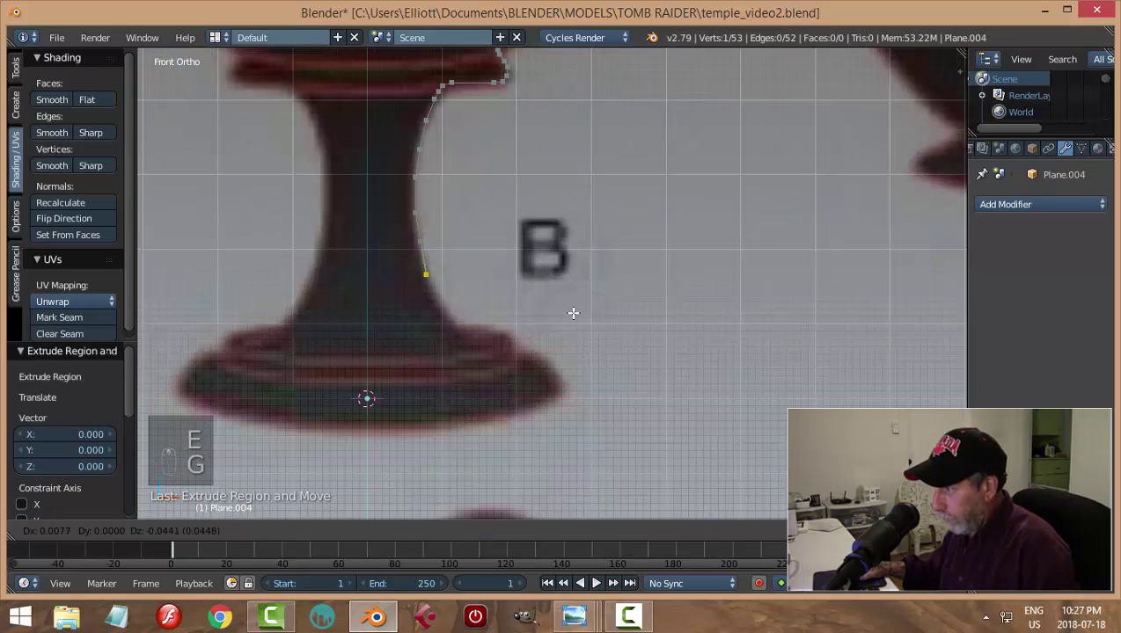
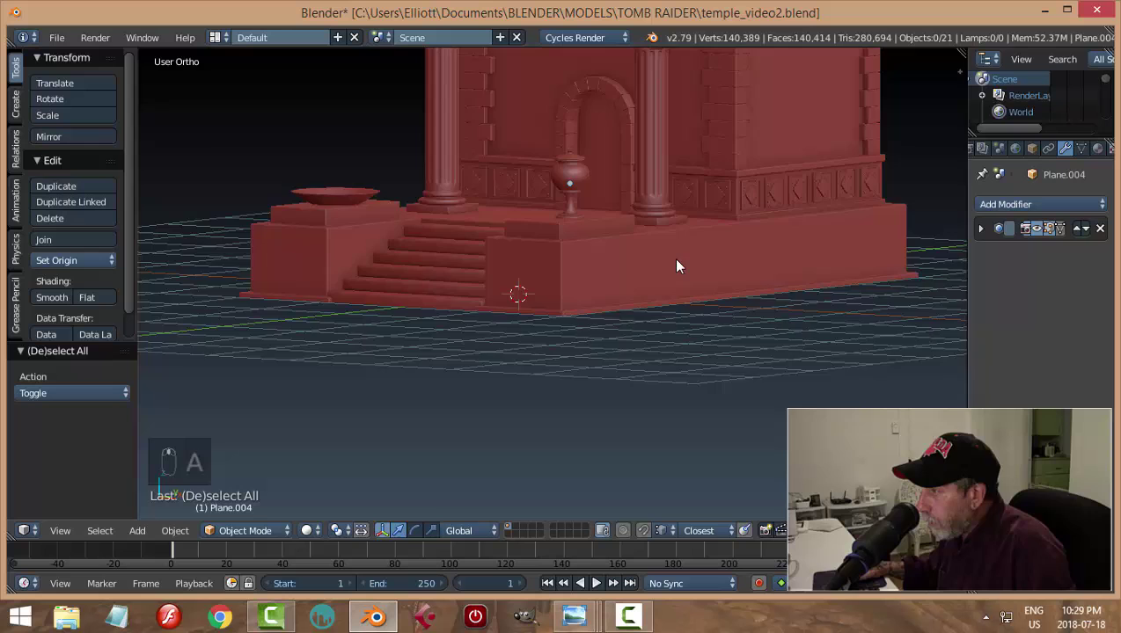
Move the vase vertically to settle it onto the platform and save the file
{"action": "left_click_drag", "start_coordinate": [681, 265], "coordinate": [693, 133]}
{"action": "left_click_drag", "start_coordinate": [693, 132], "coordinate": [671, 88]}
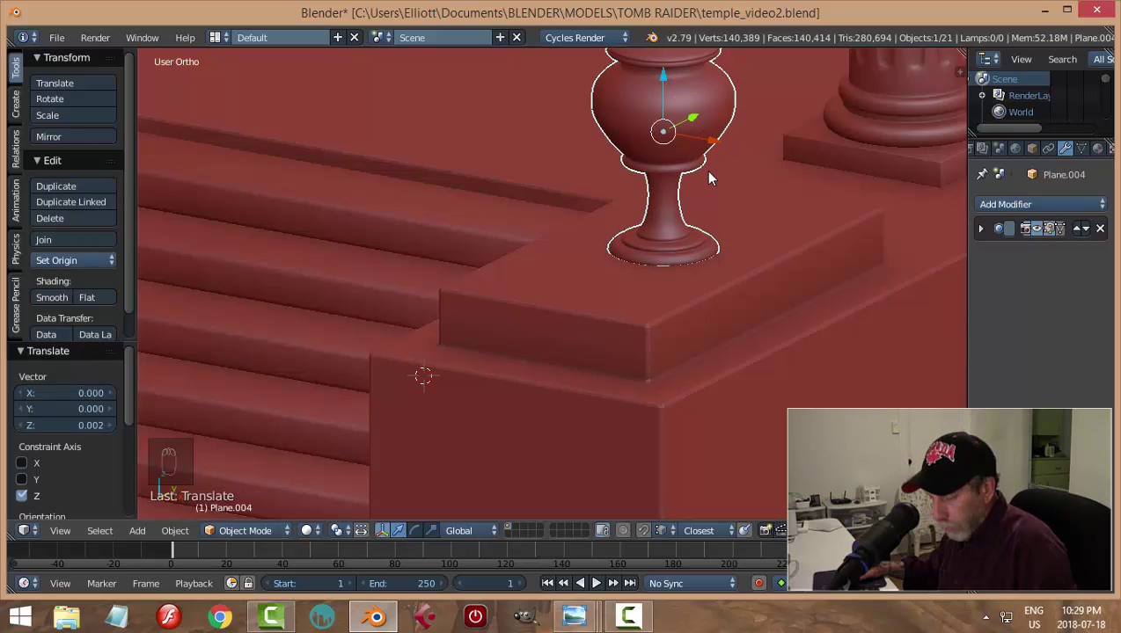
{"action": "key", "text": "a"}
{"action": "middle_click", "coordinate": [719, 183]}
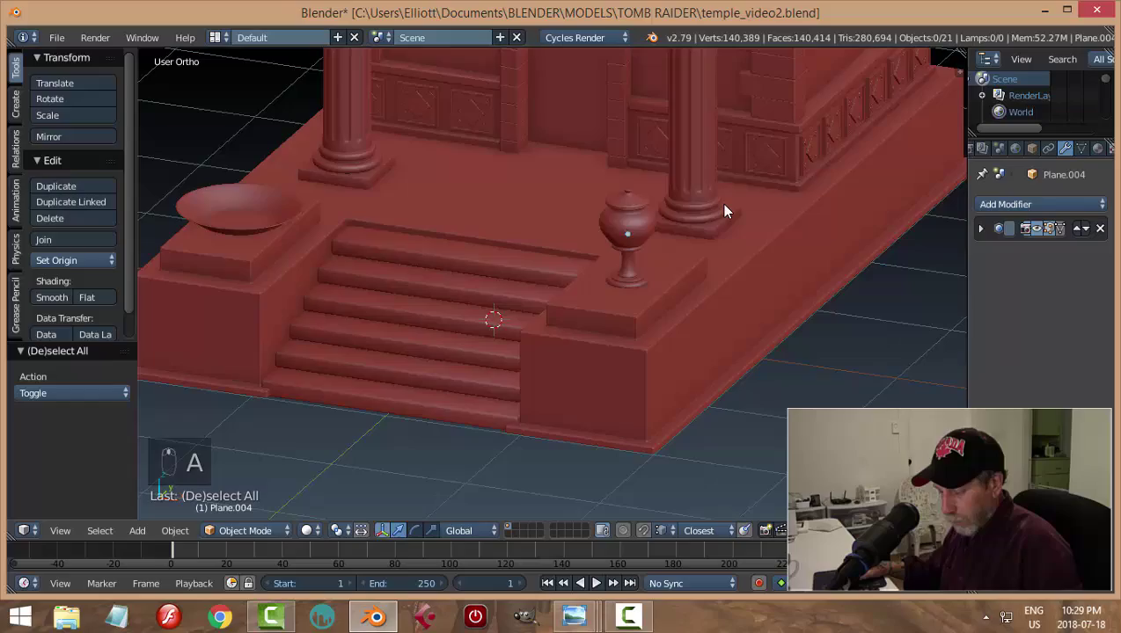
{"action": "key", "text": "ctrl+s"}
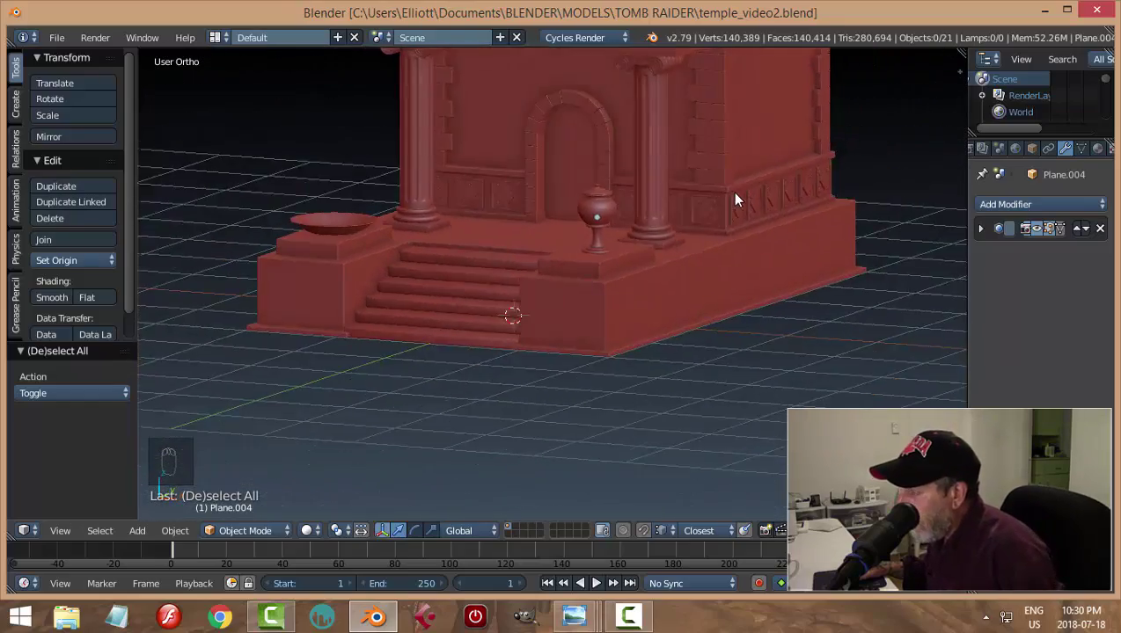
Save again and return to the vase reference sheet in Front Ortho view
{"action": "left_click_drag", "start_coordinate": [730, 226], "coordinate": [715, 242]}
{"action": "key", "text": "ctrl+s"}
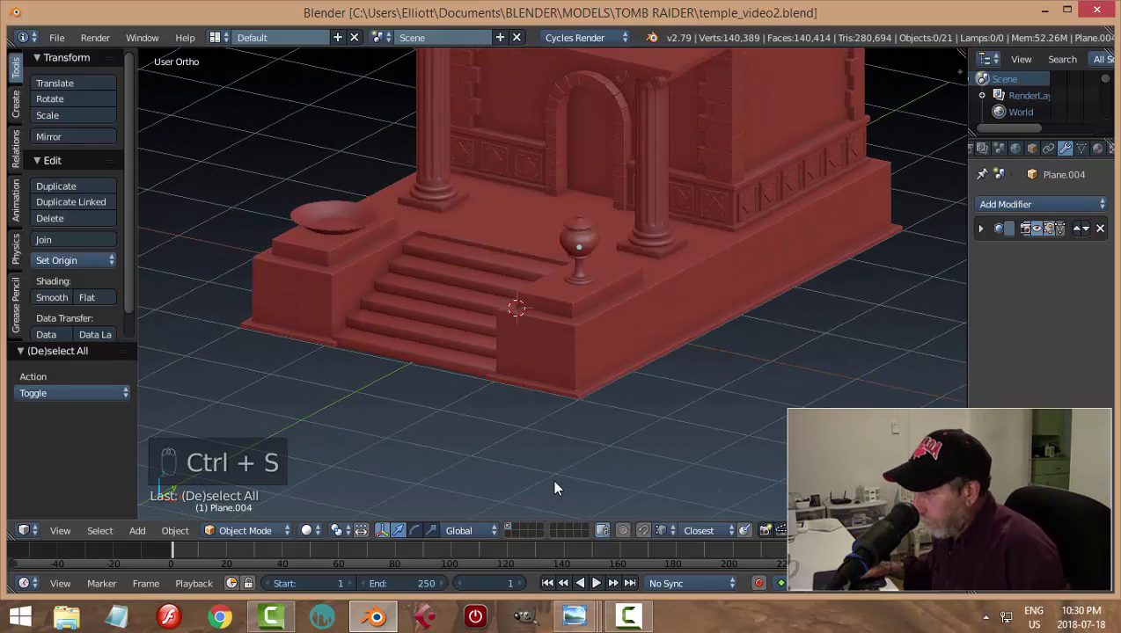
{"action": "left_click_drag", "start_coordinate": [513, 537], "coordinate": [596, 453]}
{"action": "key", "text": "KP_1"}
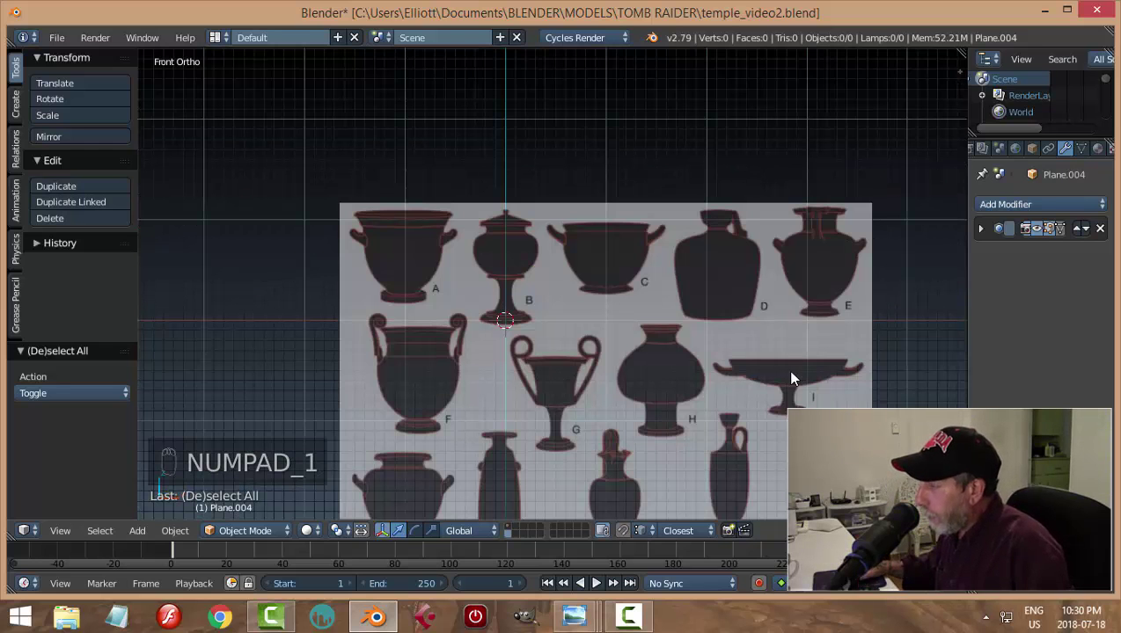
Add a new plane over vase H's reference, stand it upright facing front and enter Edit Mode
{"action": "left_click_drag", "start_coordinate": [729, 399], "coordinate": [593, 354]}
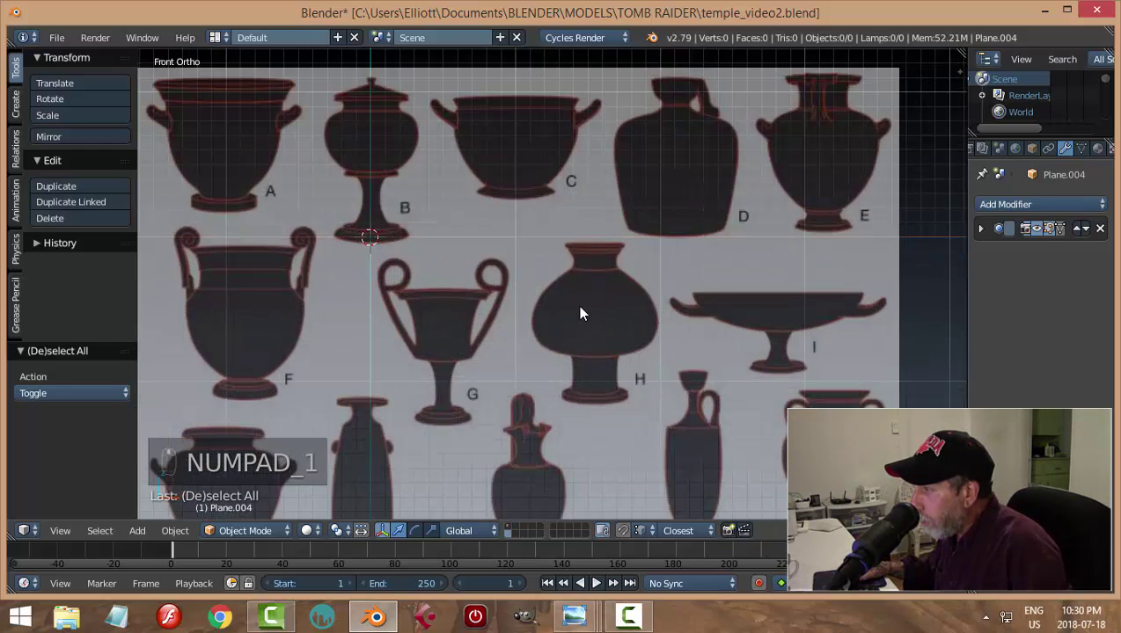
{"action": "left_click_drag", "start_coordinate": [636, 314], "coordinate": [565, 289]}
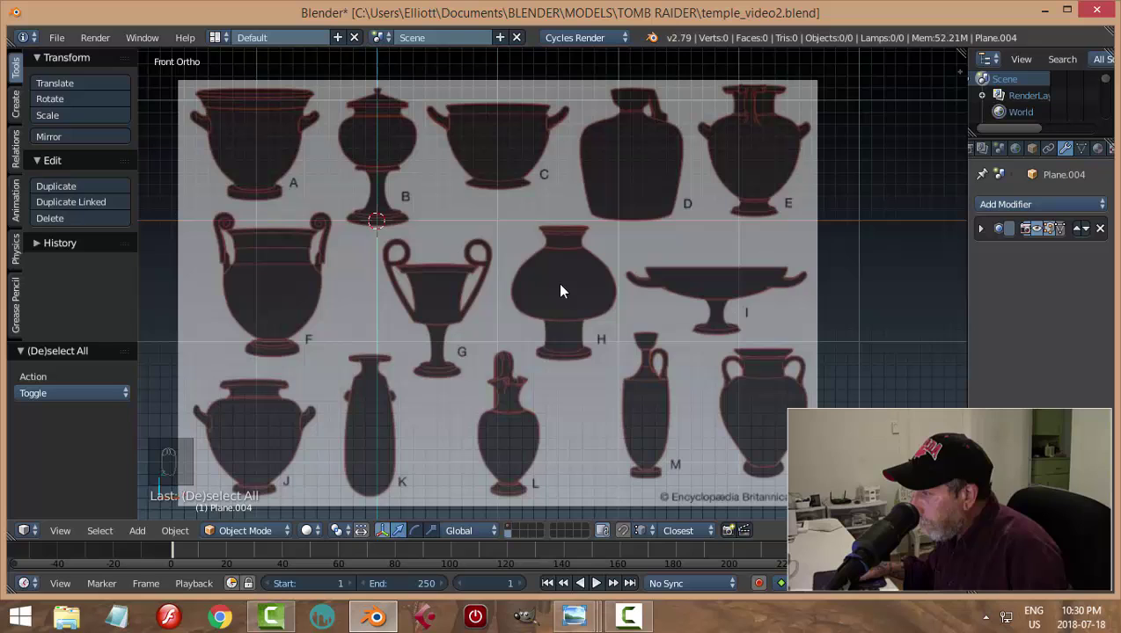
{"action": "left_click_drag", "start_coordinate": [565, 289], "coordinate": [712, 331]}
{"action": "key", "text": "shift+a"}
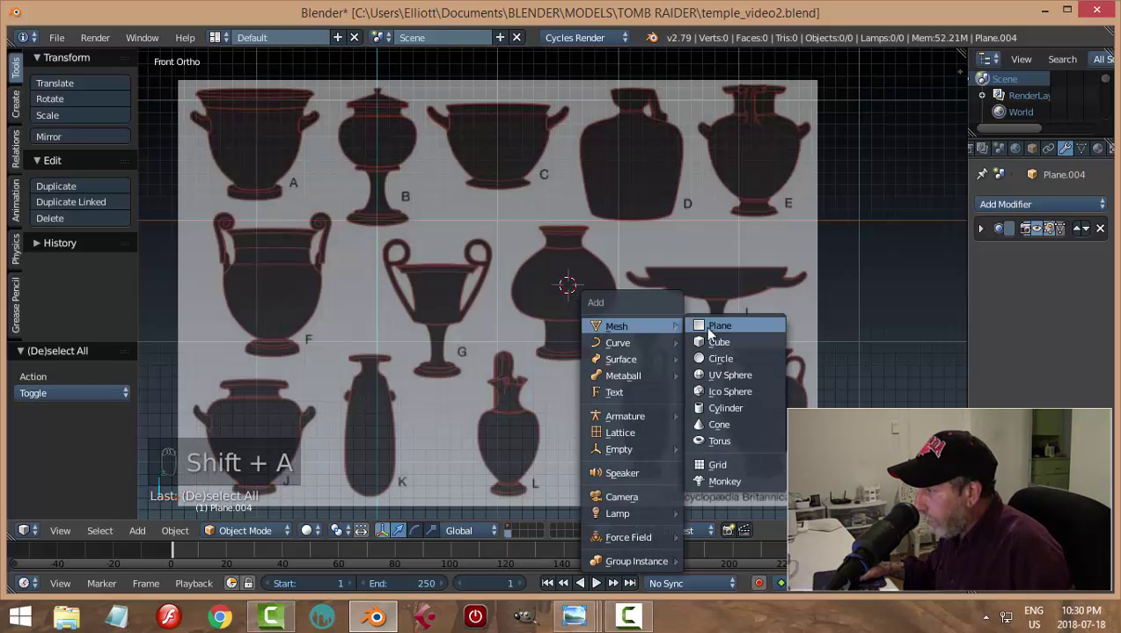
{"action": "key", "text": "r"}
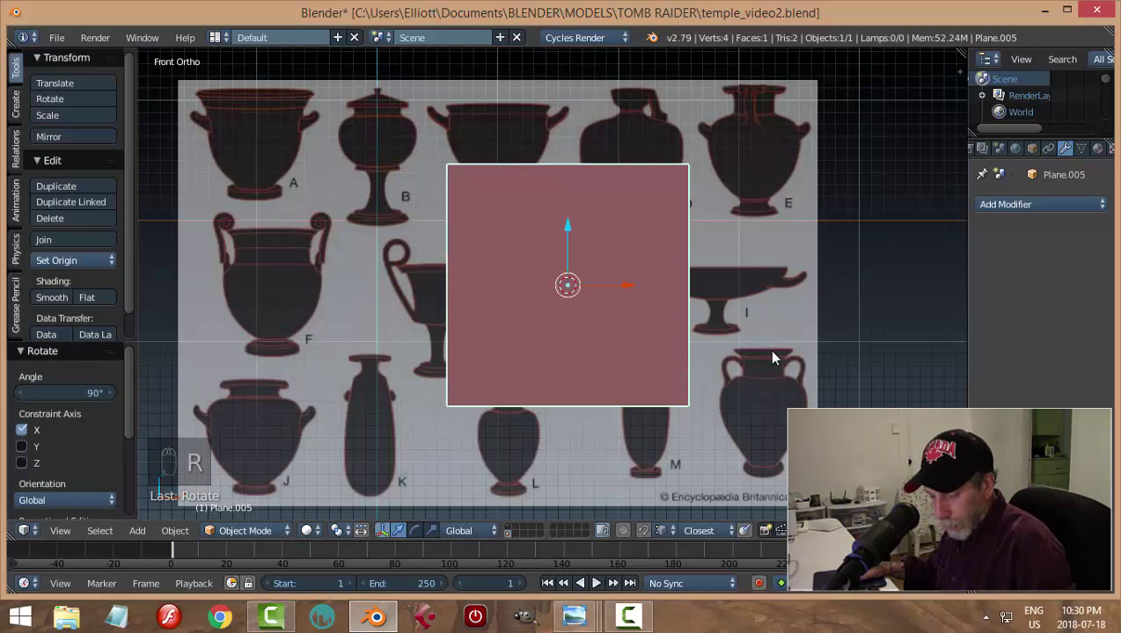
{"action": "key", "text": "Tab"}
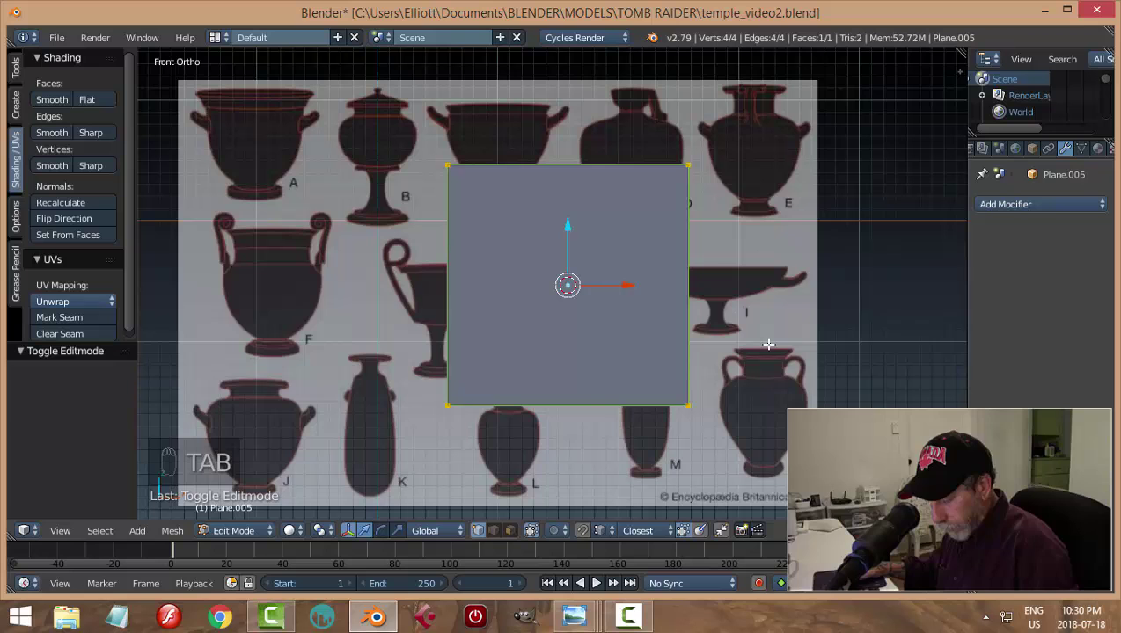
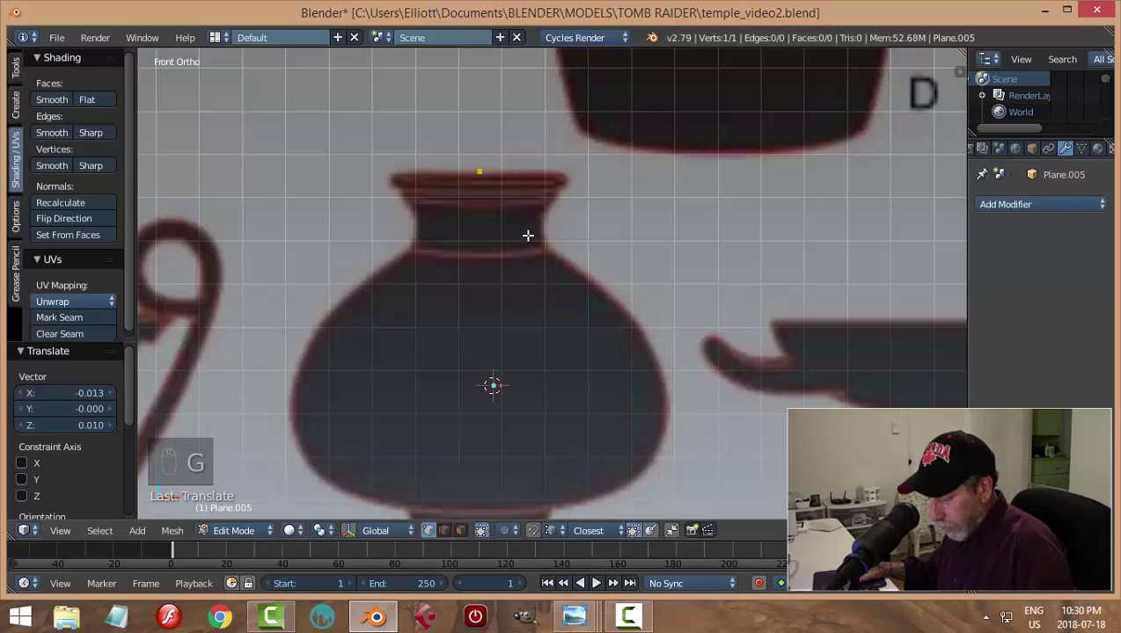
Place the starting vertex at vase H's rim corner and extrude vertices down the rim
{"action": "key", "text": "e"}
{"action": "key", "text": "g"}
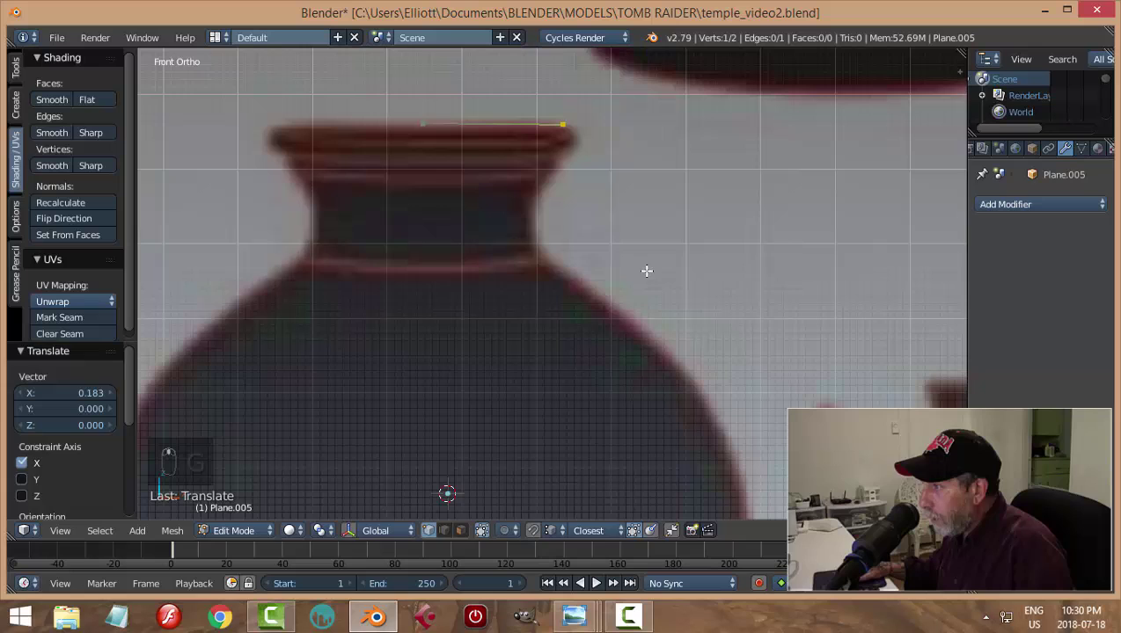
{"action": "key", "text": "e"}
{"action": "key", "text": "g"}
{"action": "key", "text": "e"}
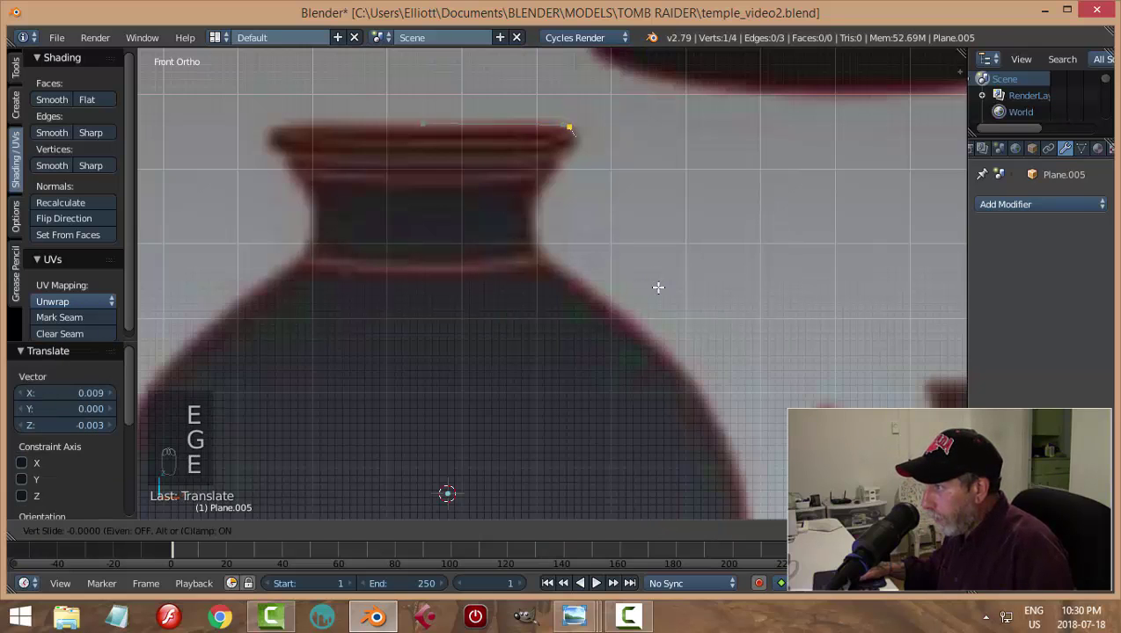
{"action": "key", "text": "g"}
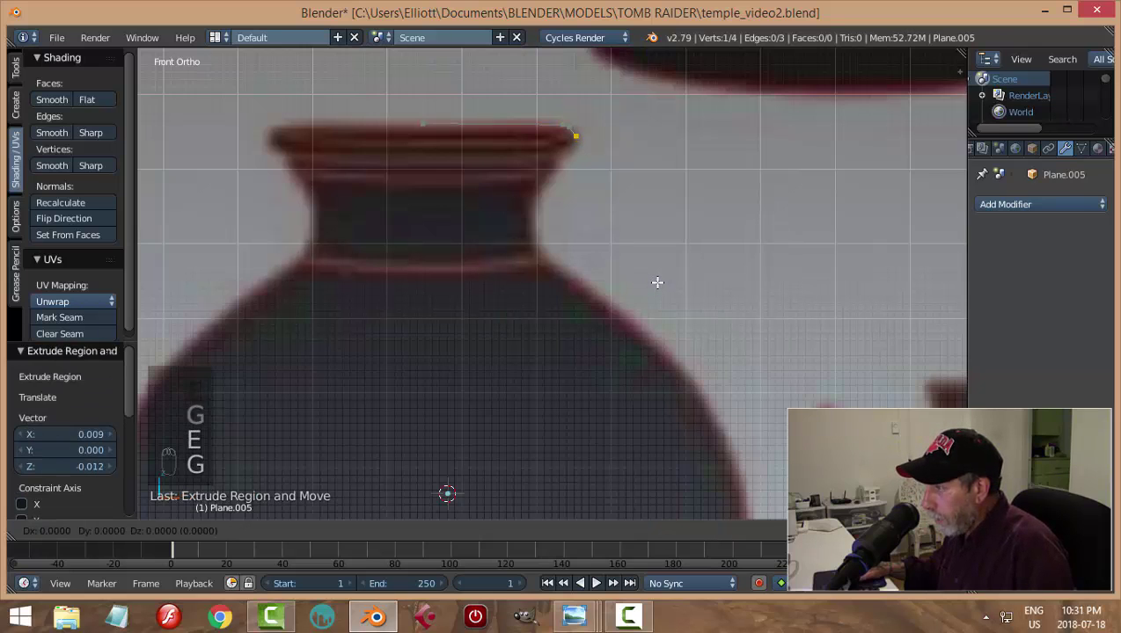
{"action": "key", "text": "g"}
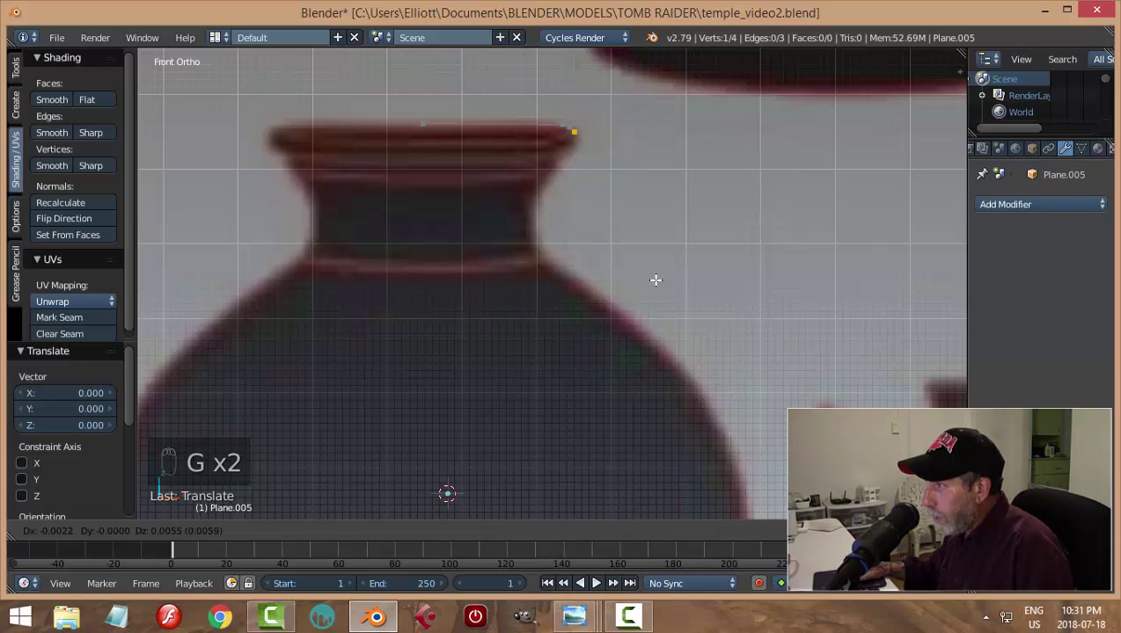
{"action": "key", "text": "e"}
{"action": "key", "text": "g"}
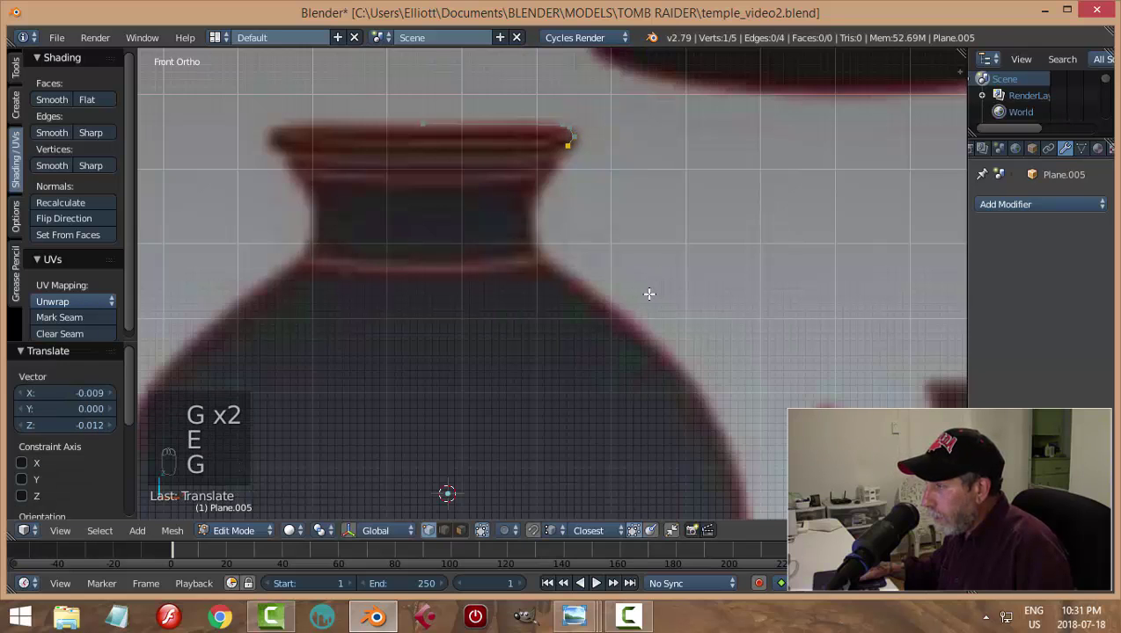
Extrude vertices along the outline into vase H's neck
{"action": "key", "text": "e"}
{"action": "key", "text": "g"}
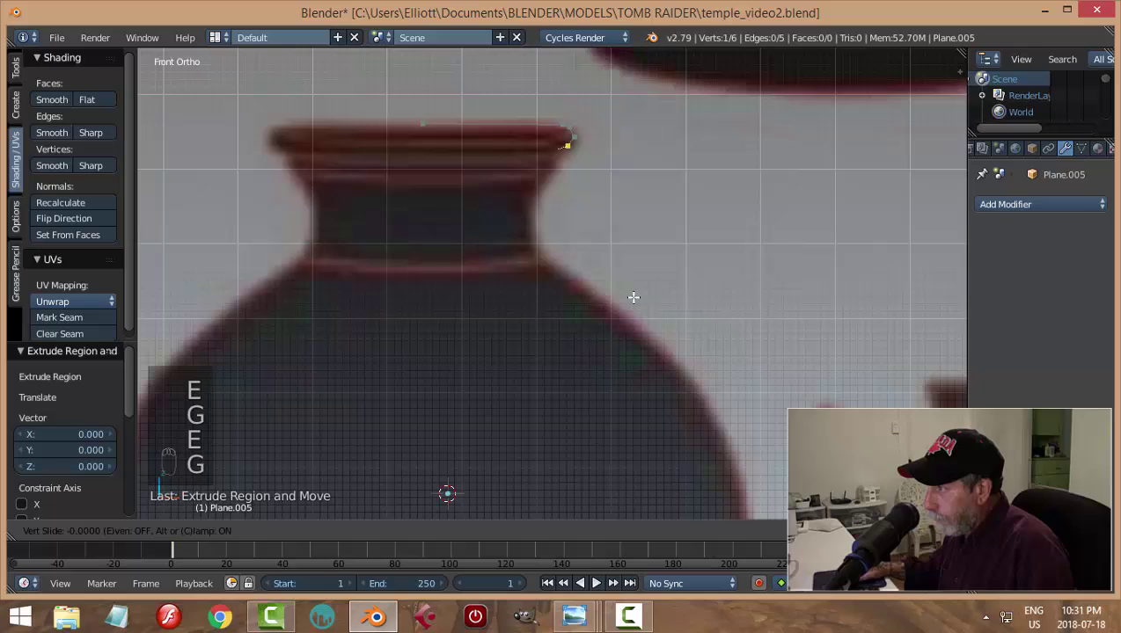
{"action": "key", "text": "e"}
{"action": "key", "text": "g"}
{"action": "key", "text": "e"}
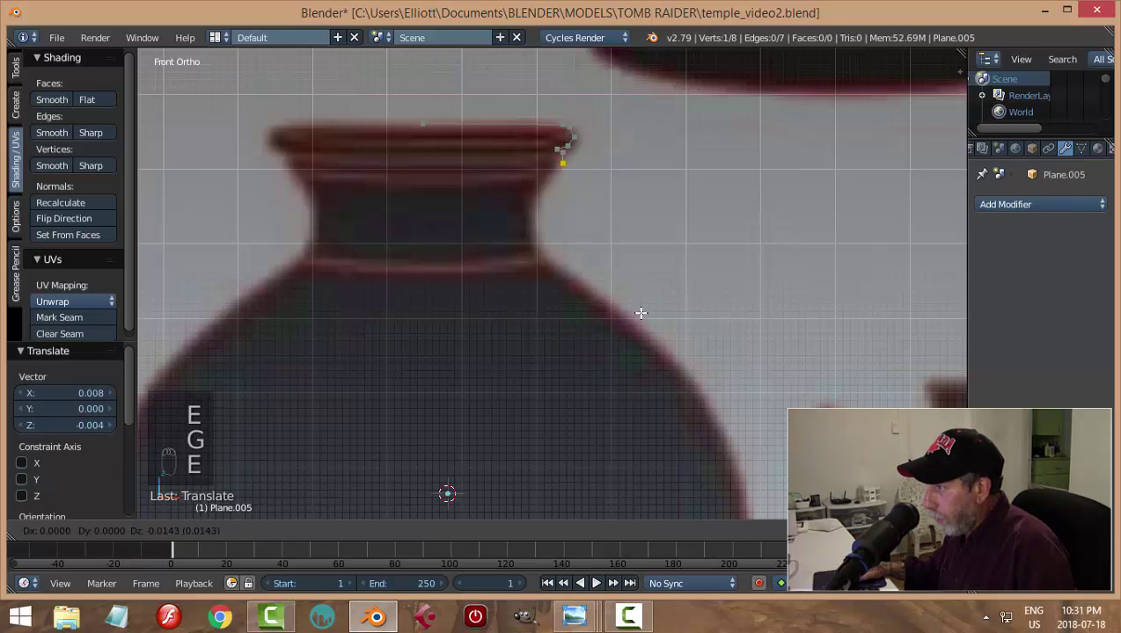
{"action": "key", "text": "e"}
{"action": "key", "text": "g"}
{"action": "key", "text": "e"}
{"action": "key", "text": "g"}
{"action": "key", "text": "e"}
{"action": "key", "text": "g"}
{"action": "key", "text": "e"}
{"action": "key", "text": "g"}
Trace straight down the neck, across the shoulder and along the body curve
{"action": "key", "text": "e"}
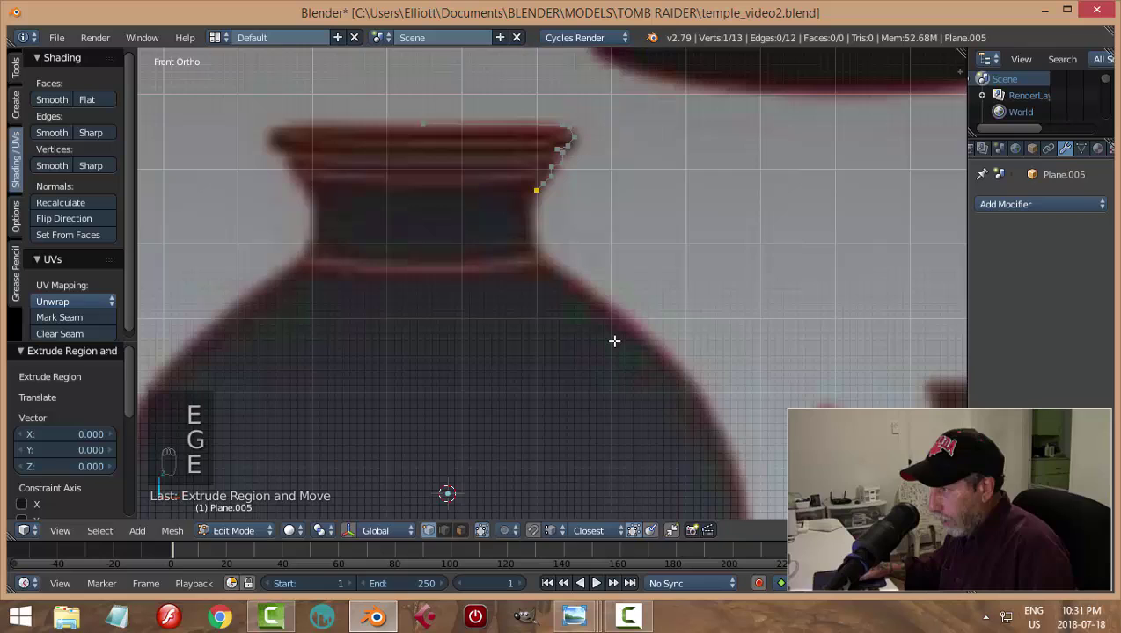
{"action": "key", "text": "g"}
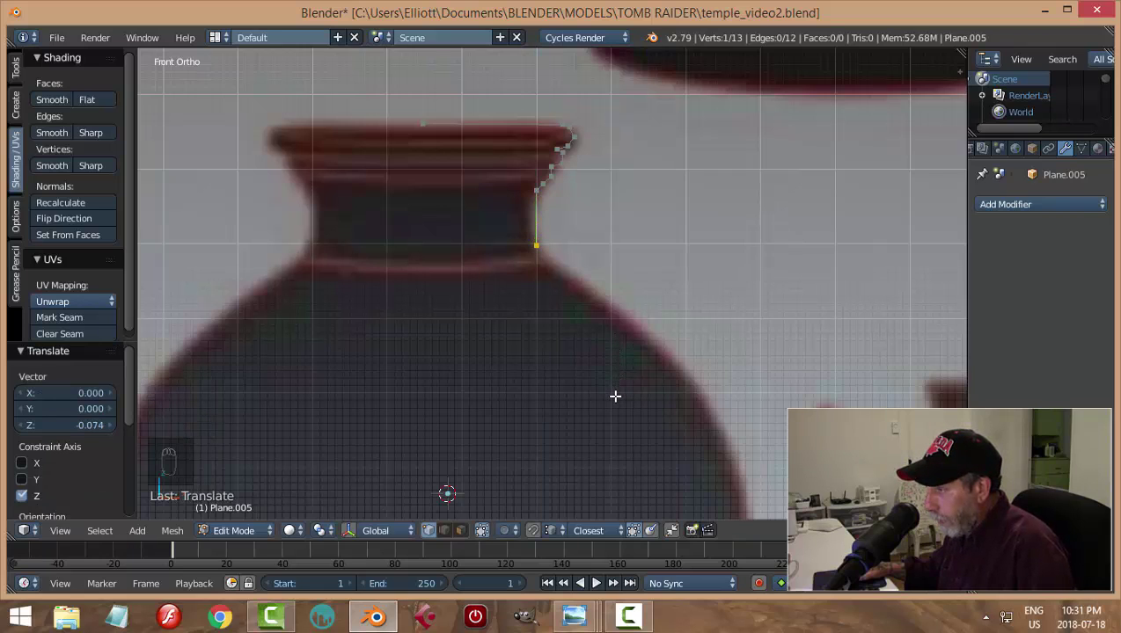
{"action": "key", "text": "e"}
{"action": "key", "text": "g"}
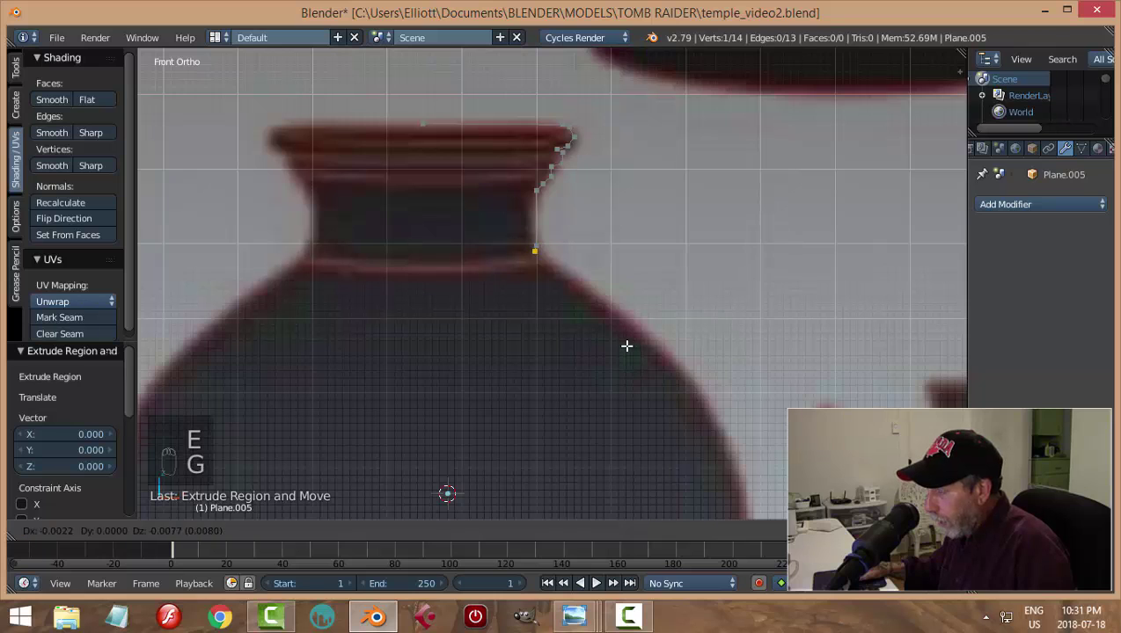
{"action": "key", "text": "e"}
{"action": "key", "text": "g"}
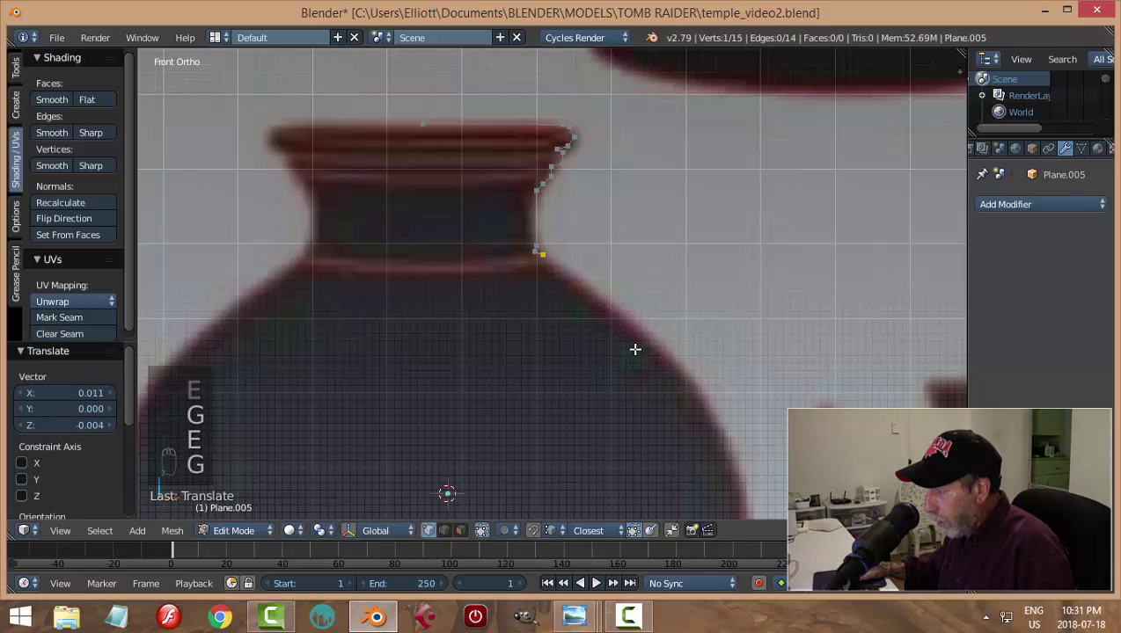
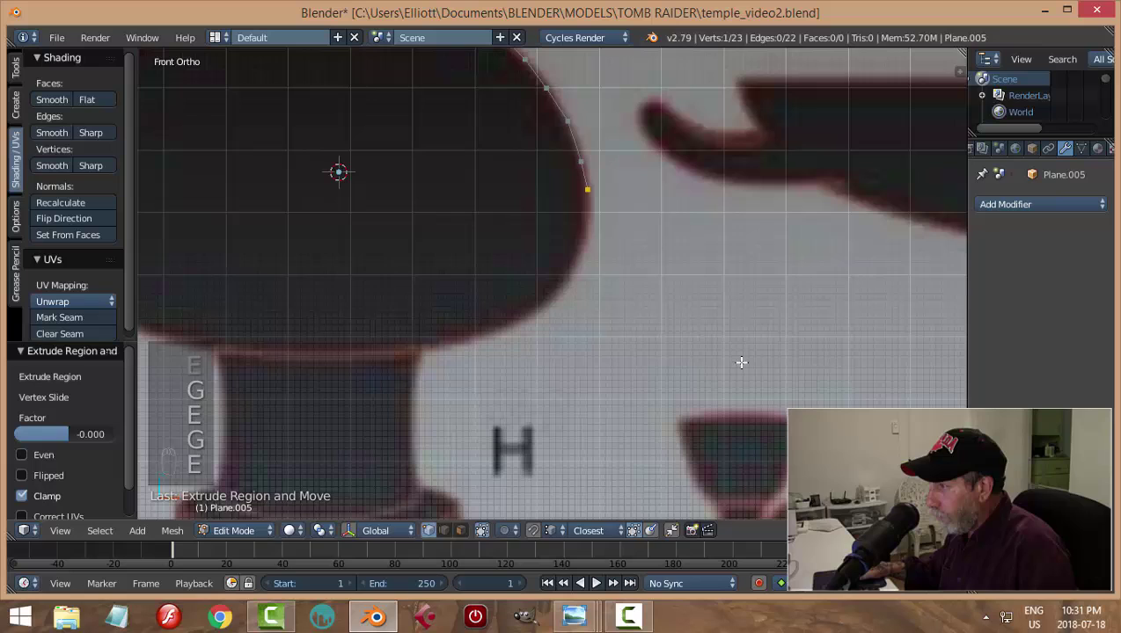
{"action": "key", "text": "g"}
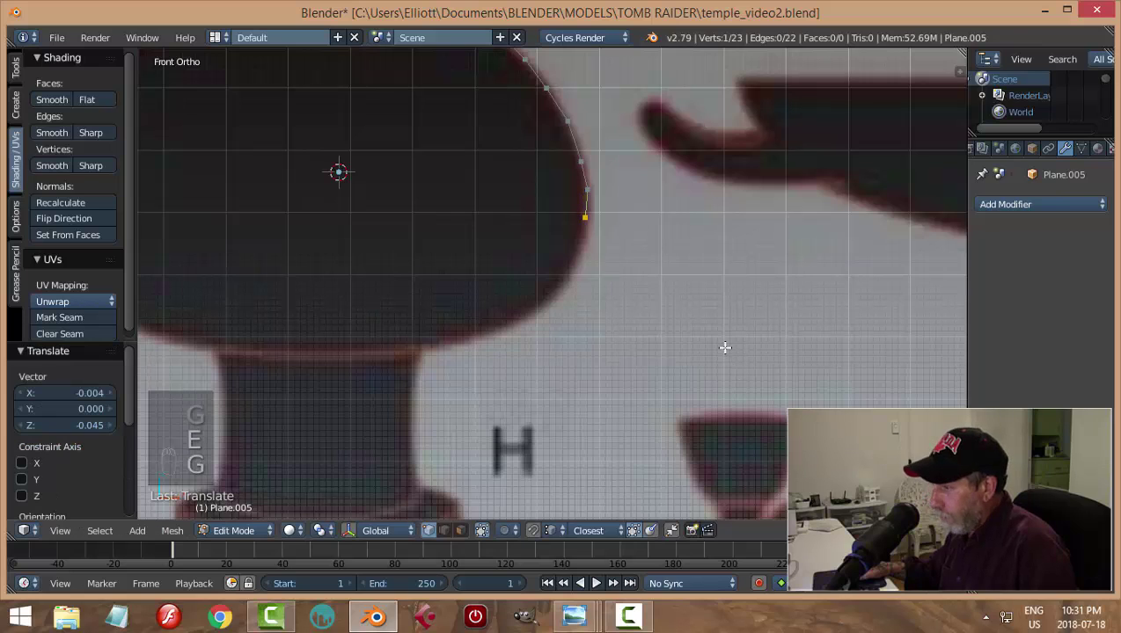
{"action": "key", "text": "e"}
{"action": "key", "text": "g"}
{"action": "key", "text": "e"}
{"action": "key", "text": "g"}
{"action": "key", "text": "e"}
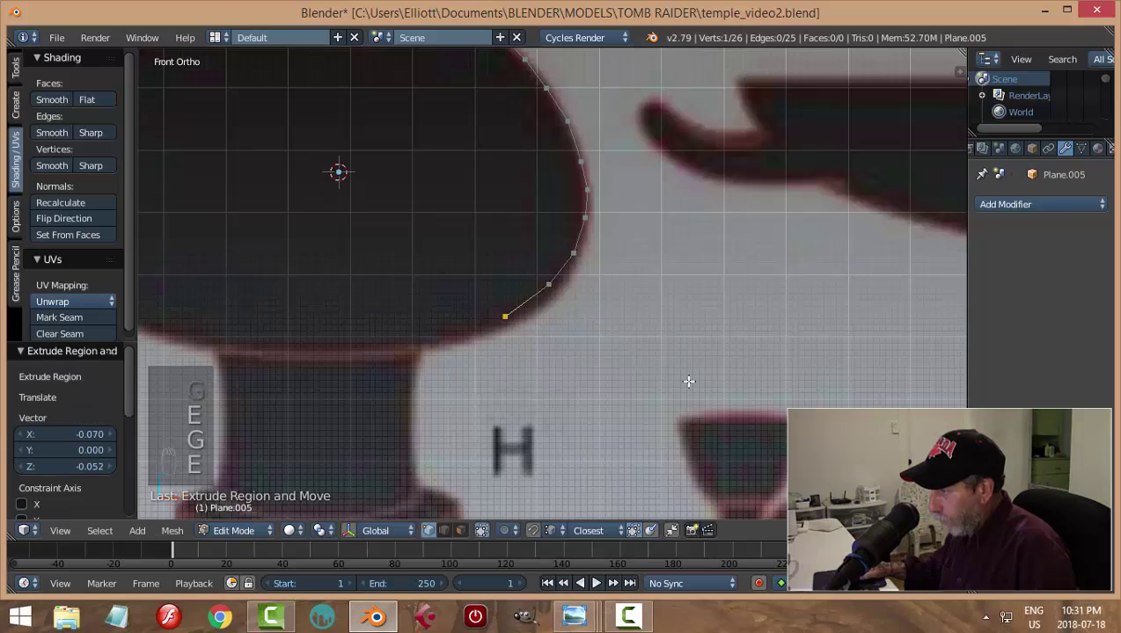
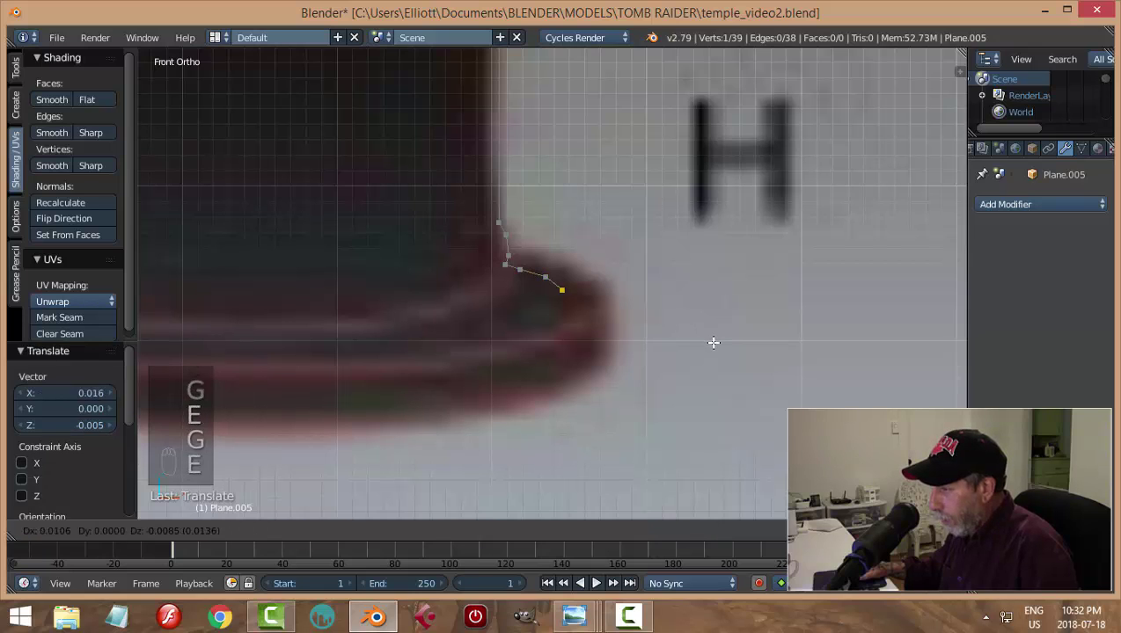
Finish the outline down to vase H's foot and deselect all vertices
{"action": "key", "text": "e"}
{"action": "key", "text": "g"}
{"action": "key", "text": "e"}
{"action": "key", "text": "g"}
{"action": "key", "text": "e"}
{"action": "key", "text": "g"}
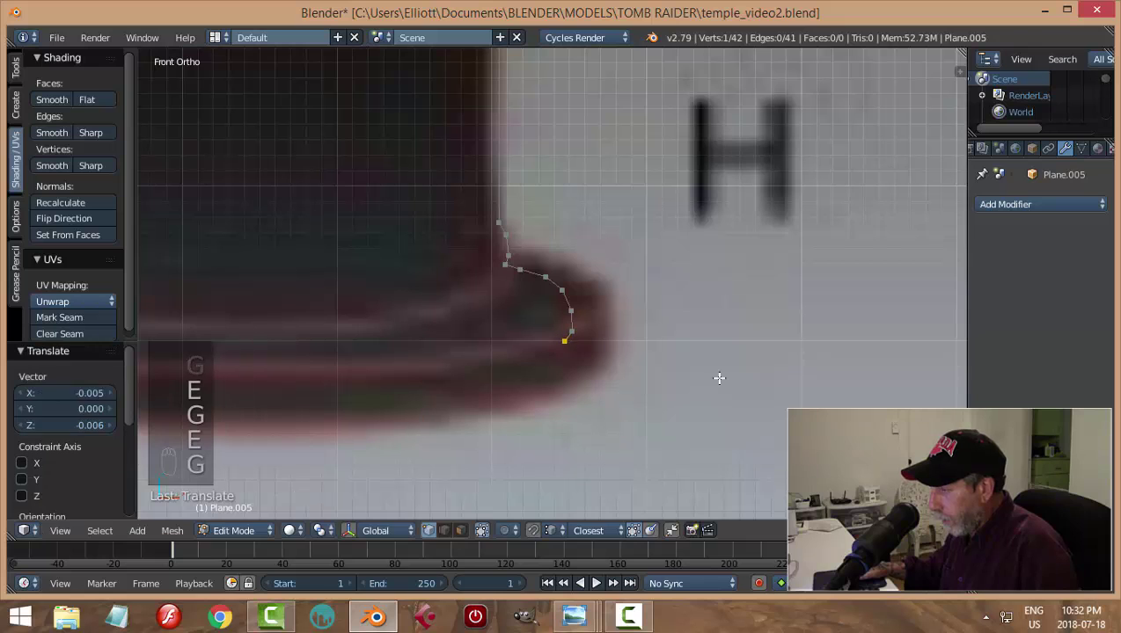
{"action": "key", "text": "e"}
{"action": "key", "text": "g"}
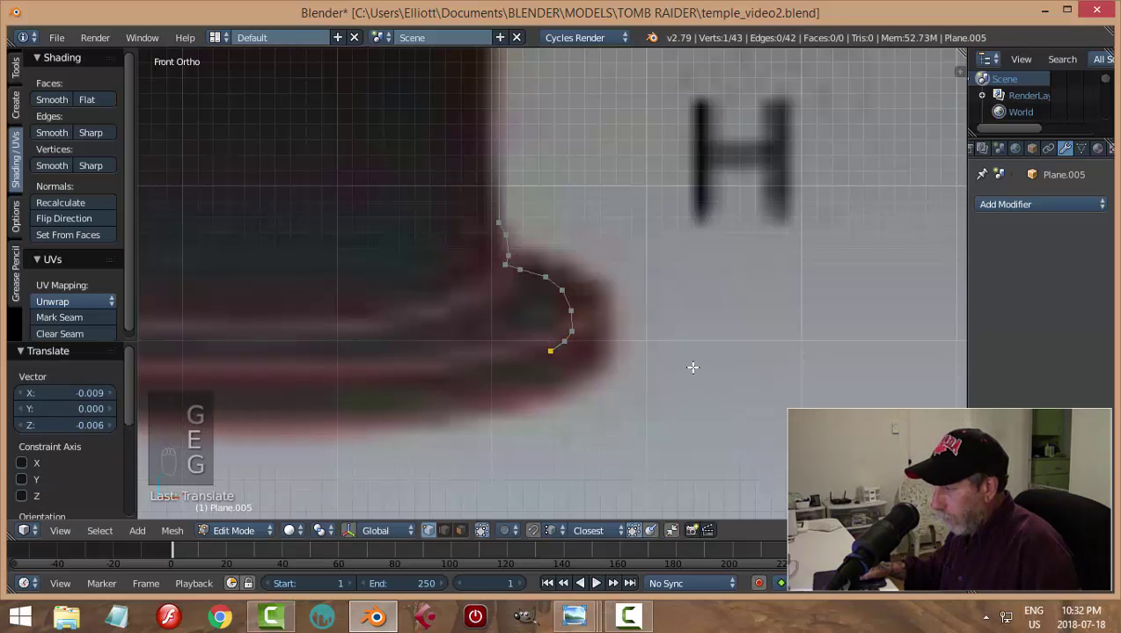
{"action": "key", "text": "e"}
{"action": "key", "text": "g"}
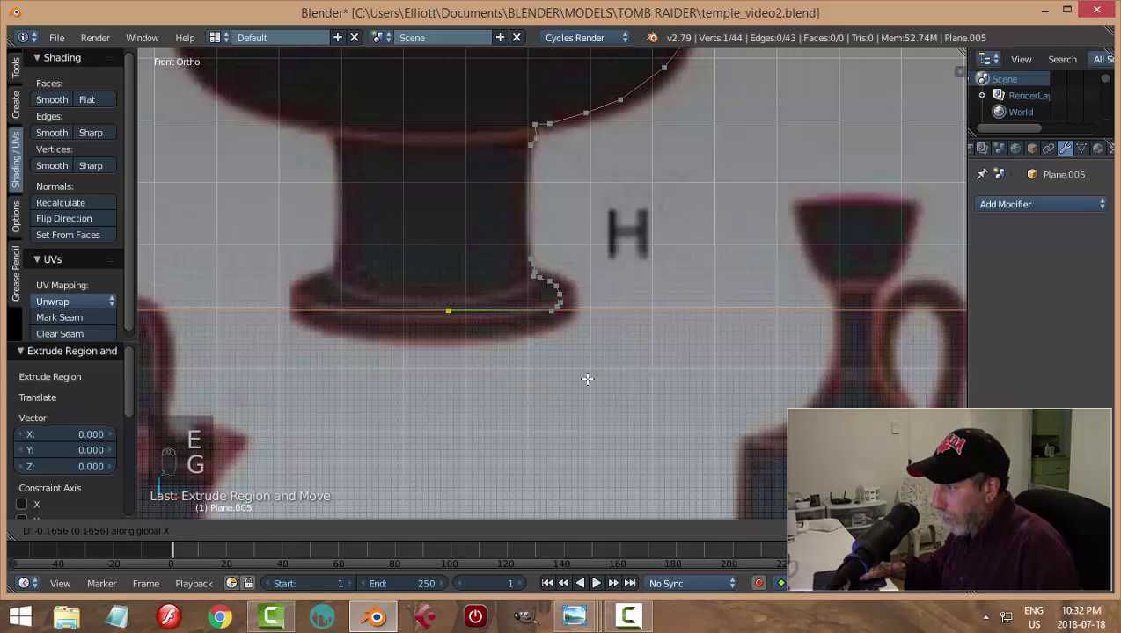
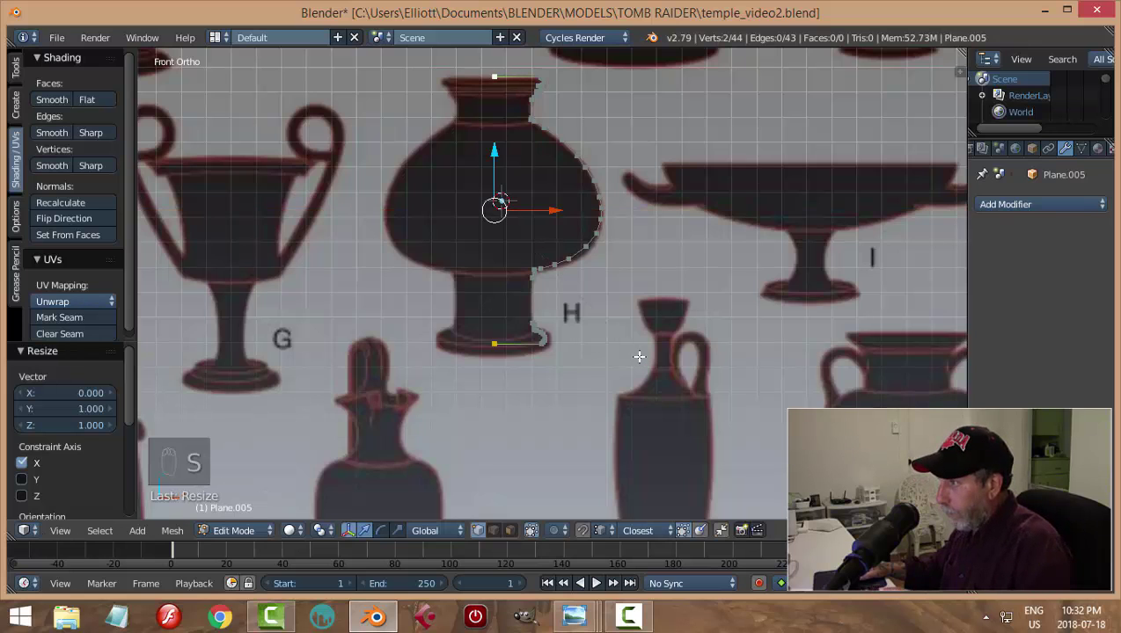
{"action": "key", "text": "a"}
{"action": "key", "text": "Tab"}
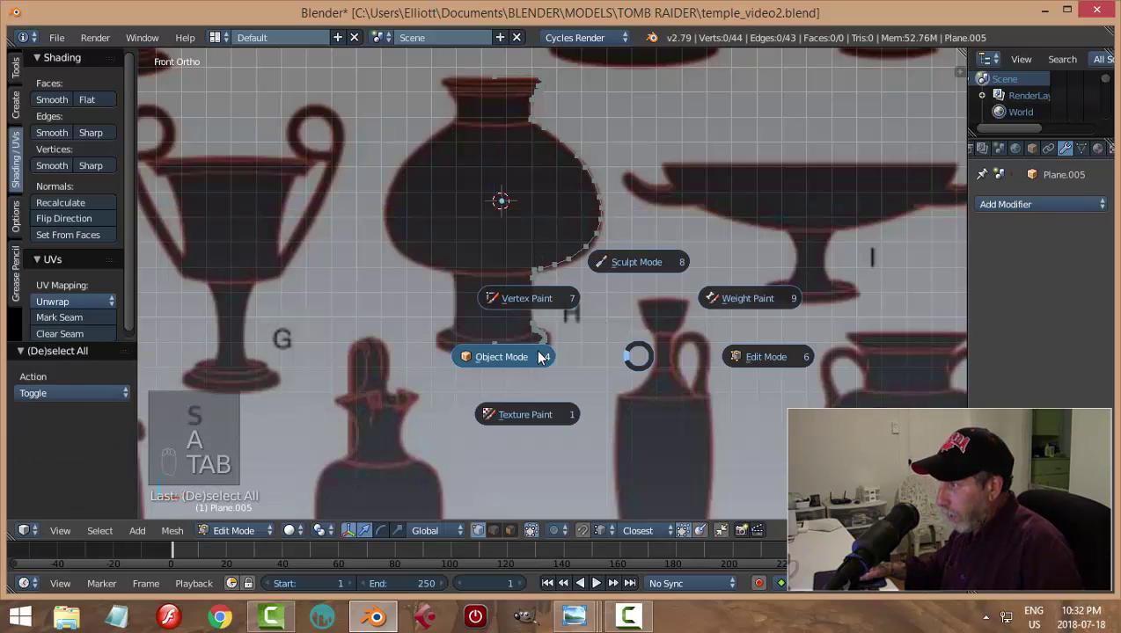
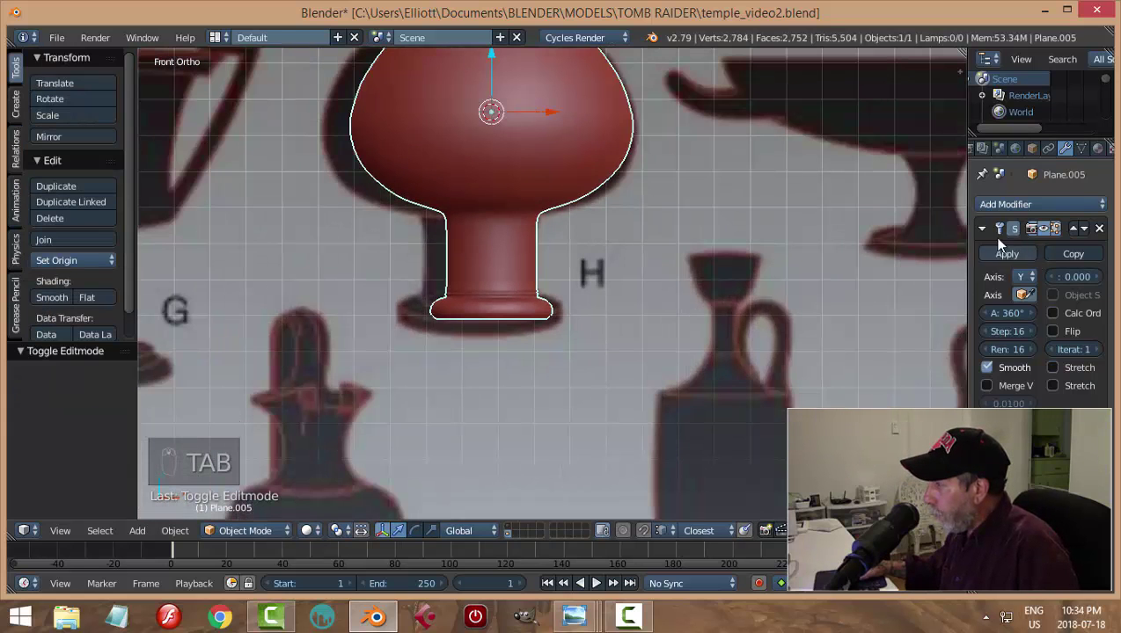
Apply the 360° Y-axis Screw modifier to the vase and move it to another layer
{"action": "left_click_drag", "start_coordinate": [1002, 255], "coordinate": [634, 271]}
{"action": "left_click_drag", "start_coordinate": [633, 272], "coordinate": [634, 272]}
{"action": "left_click", "coordinate": [633, 272]}
{"action": "key", "text": "m"}
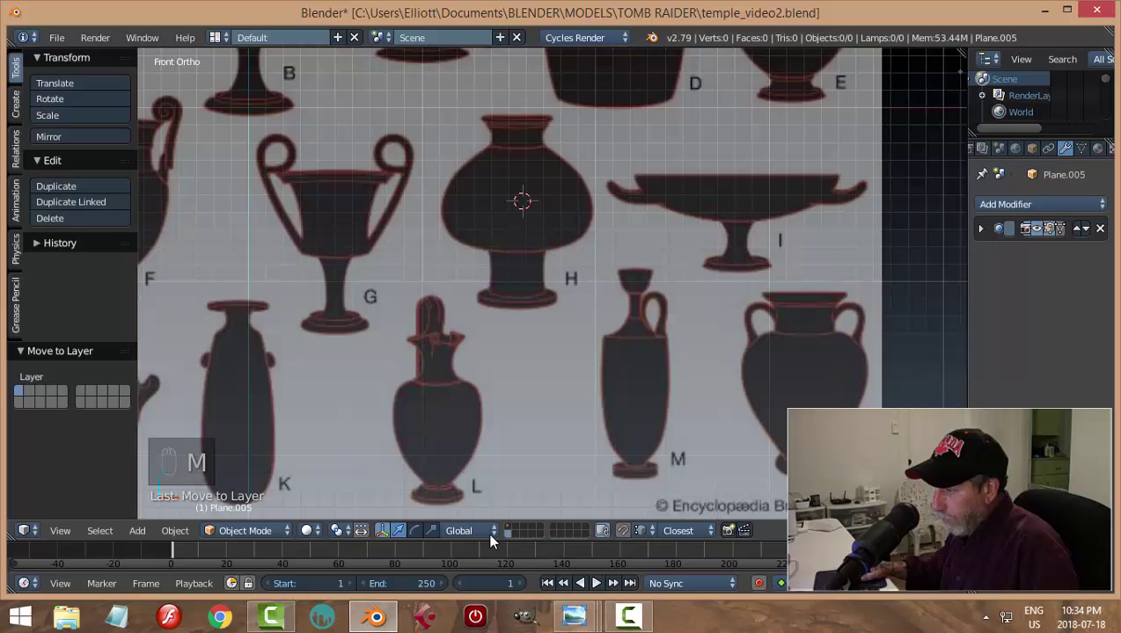
Show the temple layer with the vase and raise the vase onto the porch
{"action": "left_click_drag", "start_coordinate": [516, 534], "coordinate": [622, 370]}
{"action": "left_click_drag", "start_coordinate": [637, 365], "coordinate": [406, 513]}
{"action": "left_click", "coordinate": [406, 513]}
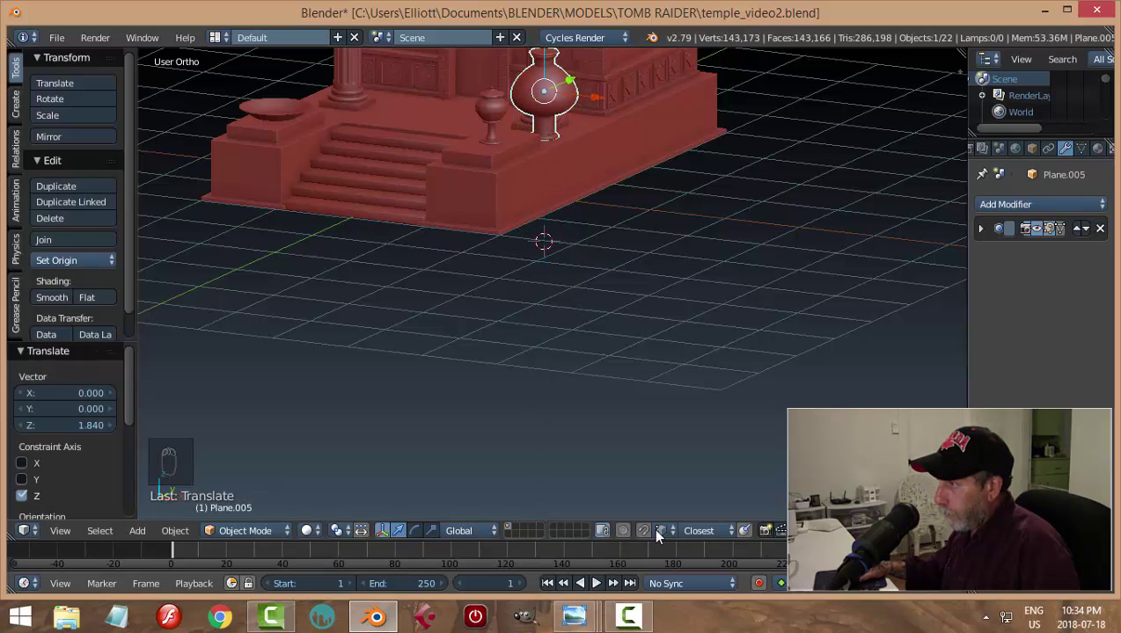
{"action": "left_click_drag", "start_coordinate": [724, 320], "coordinate": [635, 343]}
Scale the vase down and position it on the porch beside a column
{"action": "key", "text": "s"}
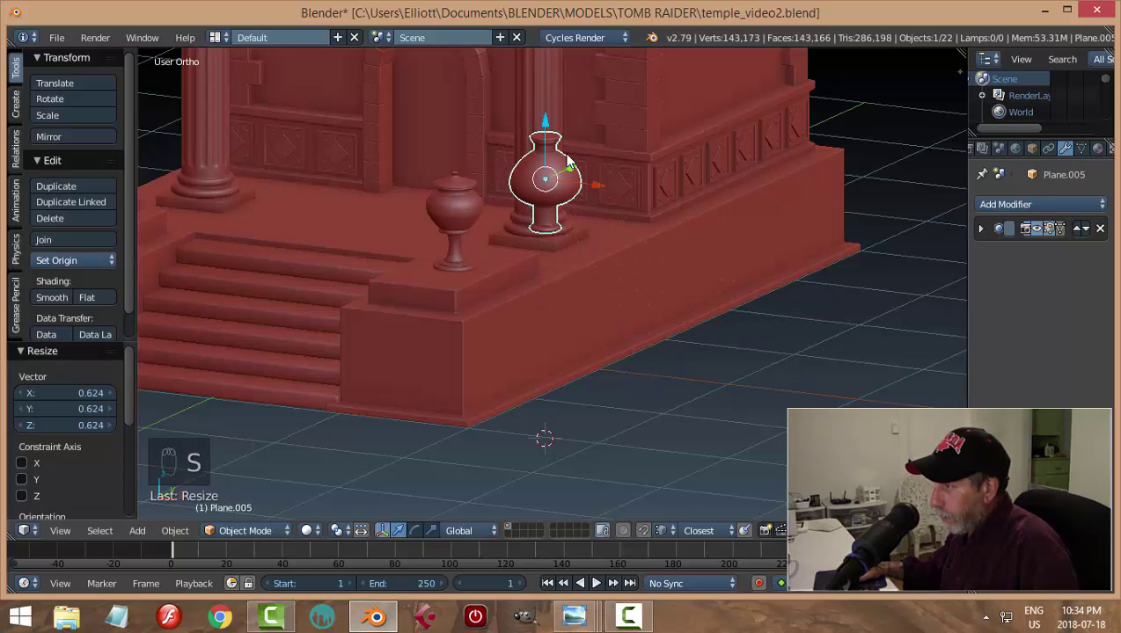
{"action": "left_click_drag", "start_coordinate": [554, 130], "coordinate": [559, 163]}
{"action": "left_click_drag", "start_coordinate": [587, 219], "coordinate": [489, 229]}
{"action": "left_click_drag", "start_coordinate": [488, 229], "coordinate": [397, 297]}
{"action": "key", "text": "s"}
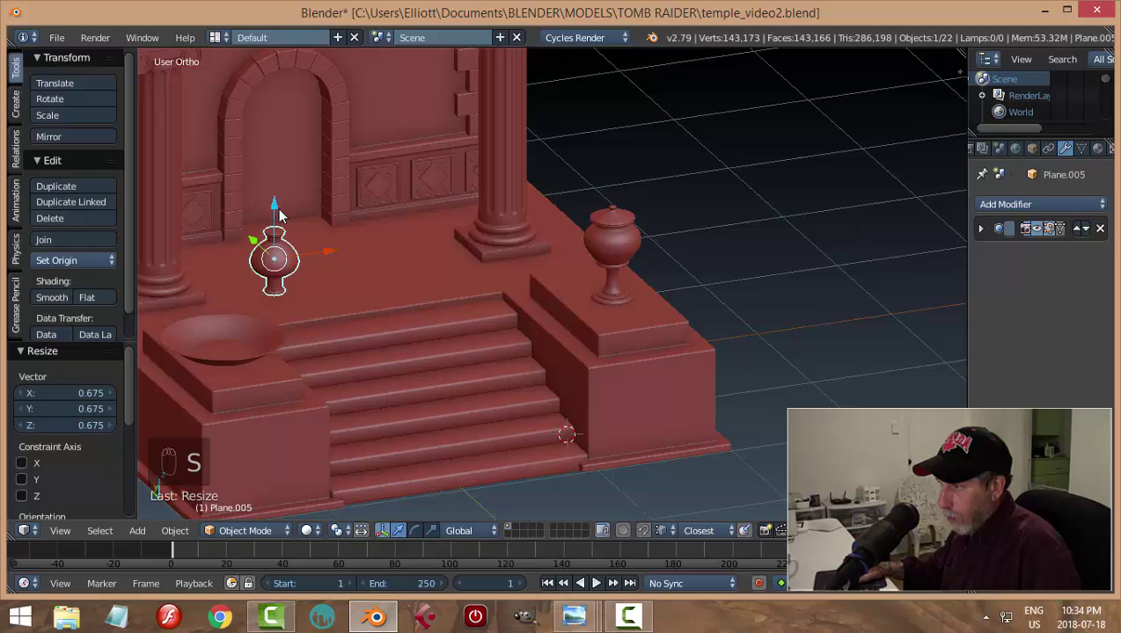
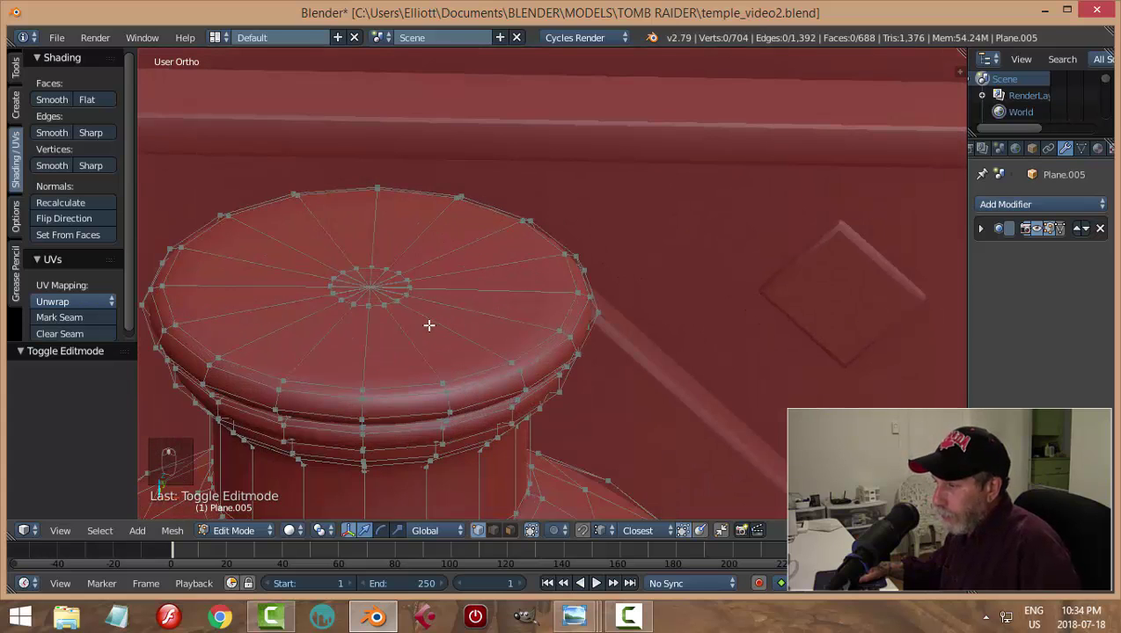
Delete the faces capping the vase top so the vessel is open, then leave Edit Mode
{"action": "key", "text": "ctrl+Tab"}
{"action": "key", "text": "c"}
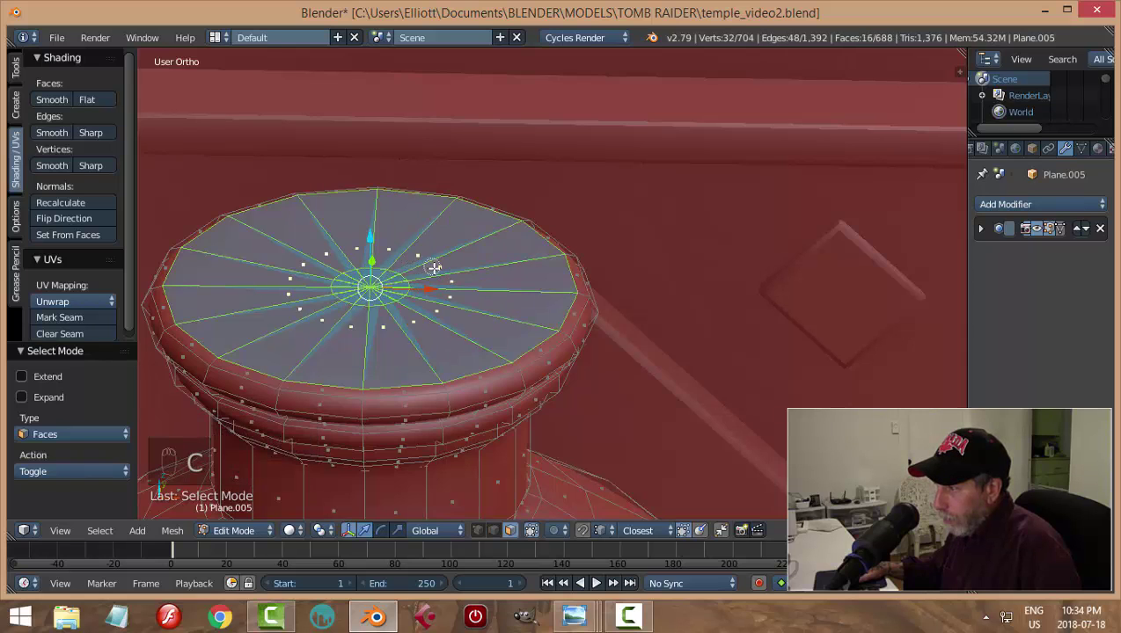
{"action": "key", "text": "x"}
{"action": "key", "text": "ctrl+Tab"}
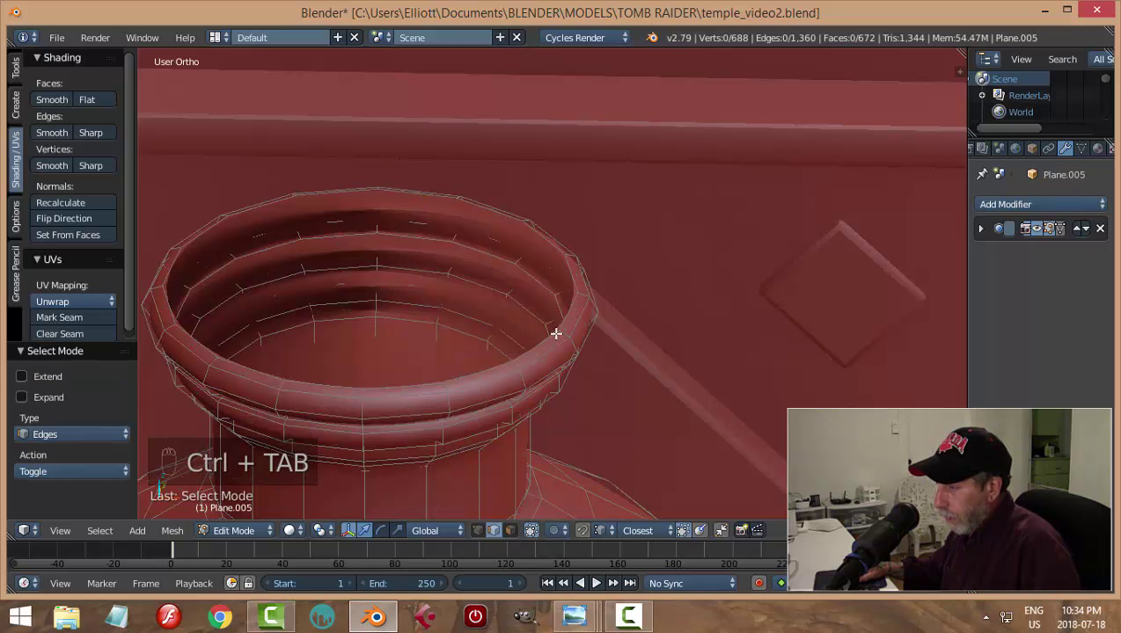
{"action": "key", "text": "Tab"}
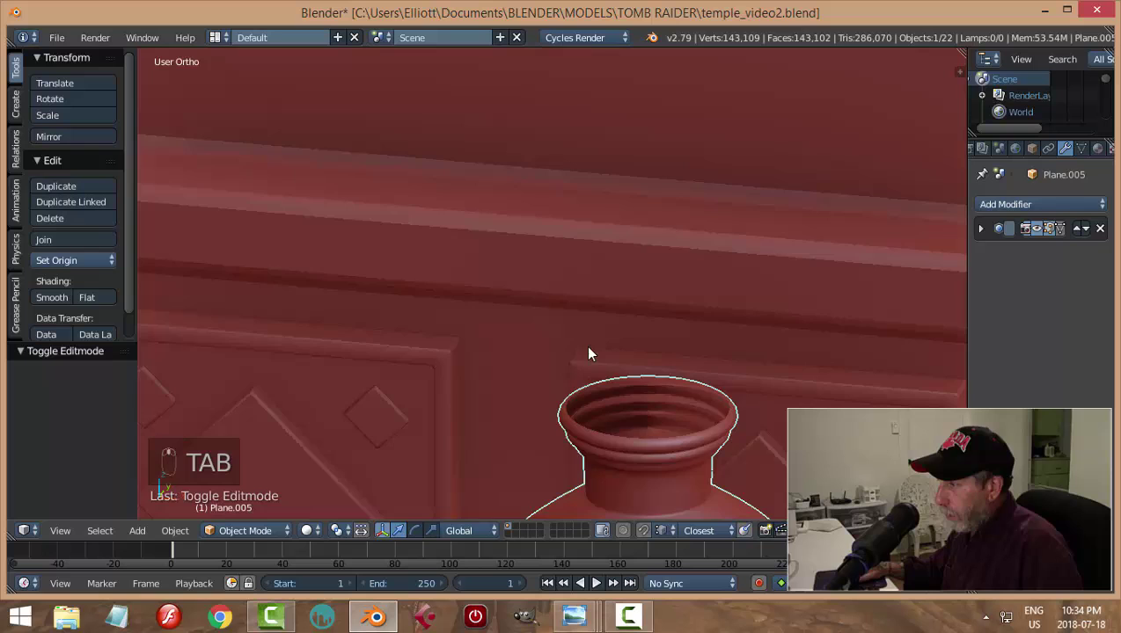
Add a Solidify modifier above the spin effect, set the wall thickness and apply it
{"action": "left_click_drag", "start_coordinate": [1006, 207], "coordinate": [1075, 268]}
{"action": "left_click_drag", "start_coordinate": [1080, 262], "coordinate": [796, 361]}
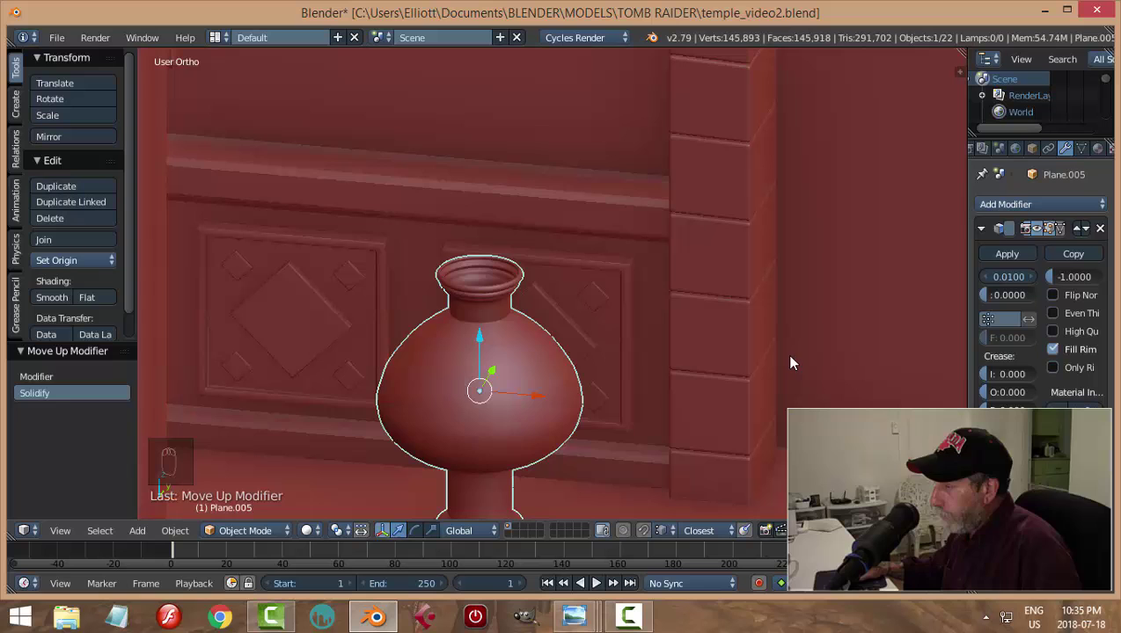
{"action": "key", "text": "a"}
{"action": "left_click_drag", "start_coordinate": [661, 370], "coordinate": [990, 257]}
{"action": "left_click_drag", "start_coordinate": [996, 256], "coordinate": [699, 365]}
{"action": "left_click_drag", "start_coordinate": [699, 365], "coordinate": [616, 420]}
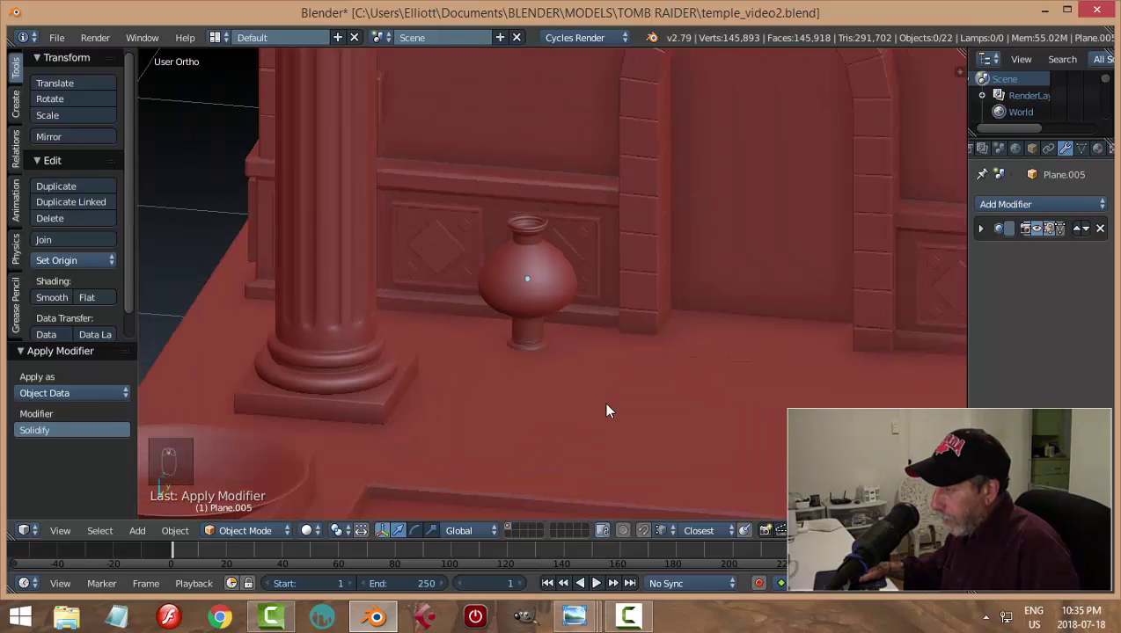
{"action": "left_click_drag", "start_coordinate": [532, 298], "coordinate": [611, 371]}
Nudge the hollow urn into place on the porch and save the temple file
{"action": "key", "text": "KP_Decimal"}
{"action": "left_click_drag", "start_coordinate": [589, 332], "coordinate": [557, 214]}
{"action": "left_click_drag", "start_coordinate": [557, 214], "coordinate": [557, 209]}
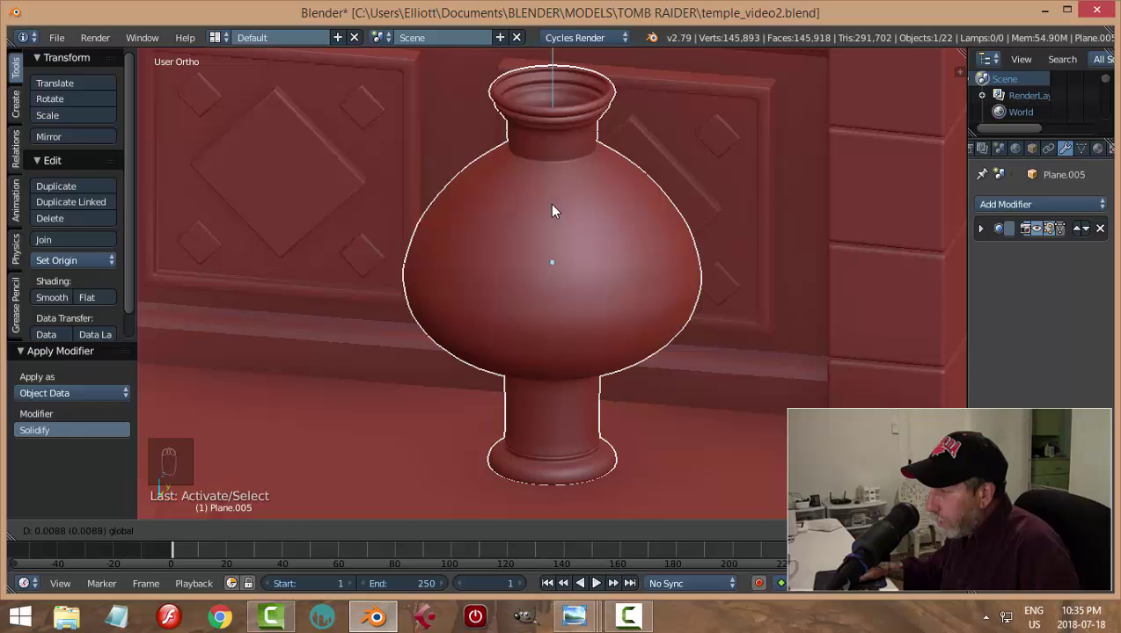
{"action": "key", "text": "a"}
{"action": "left_click_drag", "start_coordinate": [695, 342], "coordinate": [720, 100]}
{"action": "key", "text": "ctrl+s"}
{"action": "left_click_drag", "start_coordinate": [611, 287], "coordinate": [503, 343]}
{"action": "left_click_drag", "start_coordinate": [675, 259], "coordinate": [591, 584]}
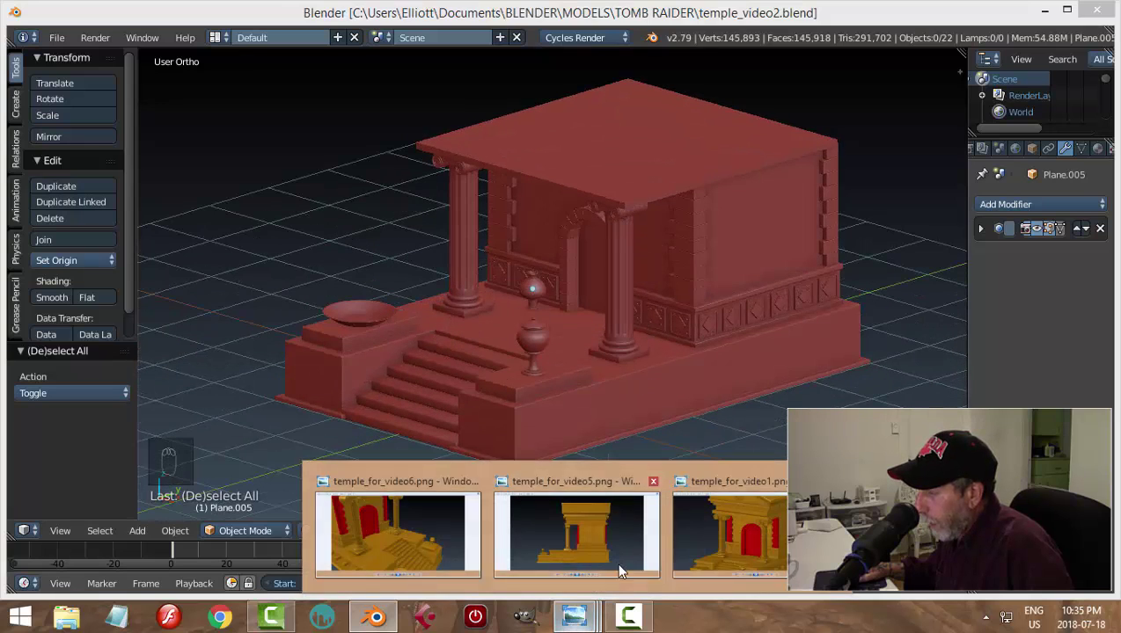
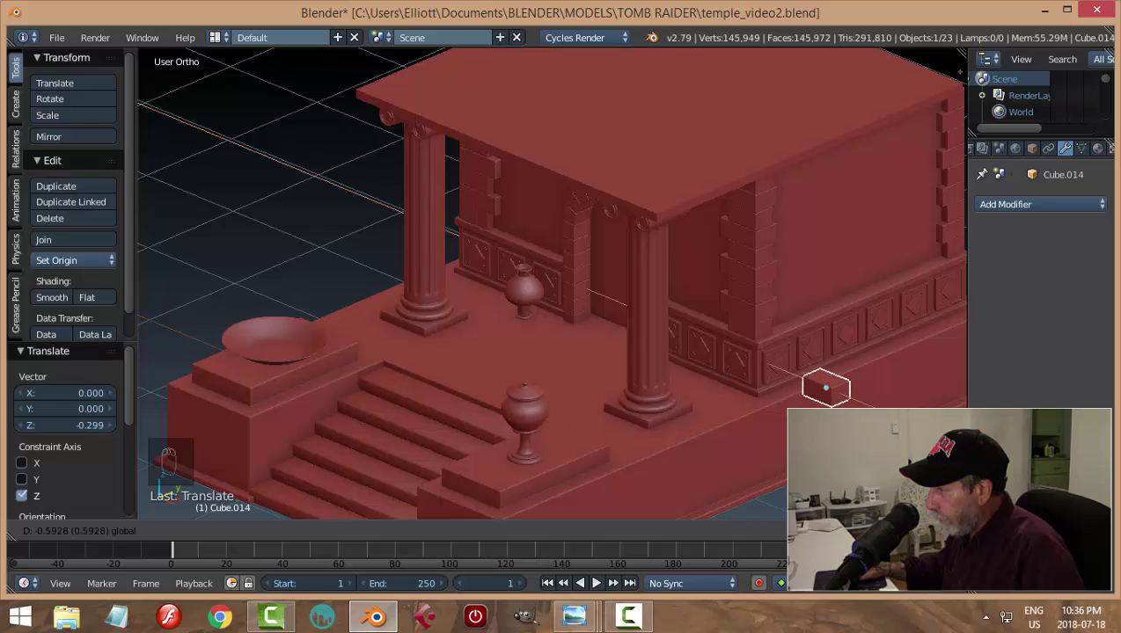
Lower the small cube onto the base and push it out to the platform edge along locked axes
{"action": "left_click_drag", "start_coordinate": [811, 334], "coordinate": [896, 366]}
{"action": "key", "text": "KP_1"}
{"action": "left_click_drag", "start_coordinate": [947, 349], "coordinate": [892, 393]}
{"action": "key", "text": "n"}
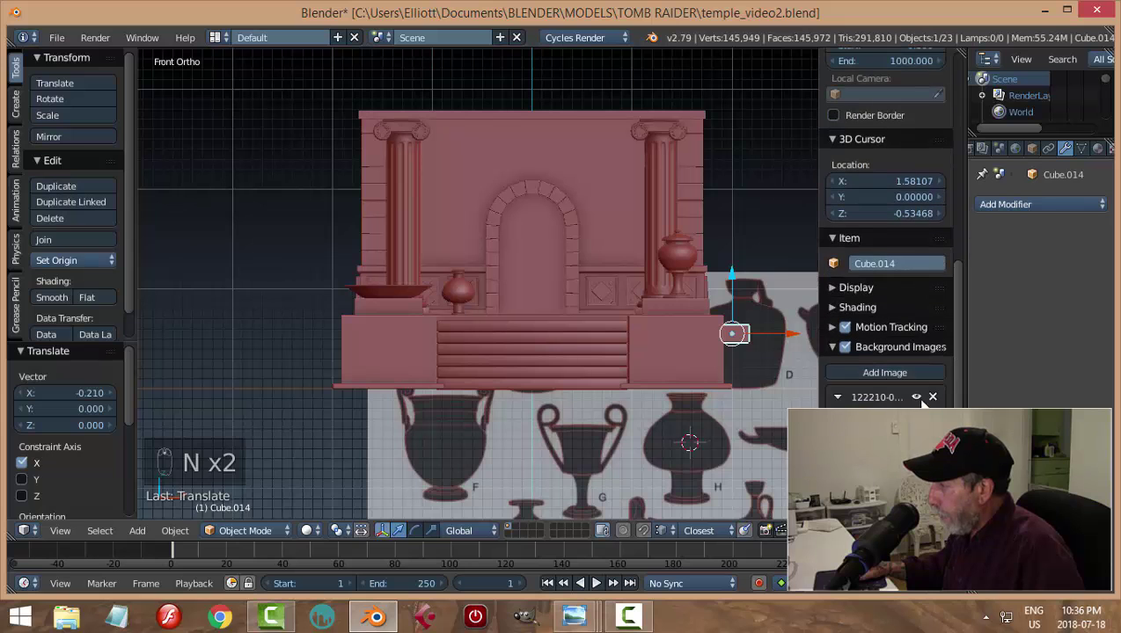
{"action": "left_click_drag", "start_coordinate": [925, 397], "coordinate": [779, 347]}
{"action": "key", "text": "n"}
{"action": "middle_click", "coordinate": [811, 394]}
{"action": "middle_click", "coordinate": [747, 413]}
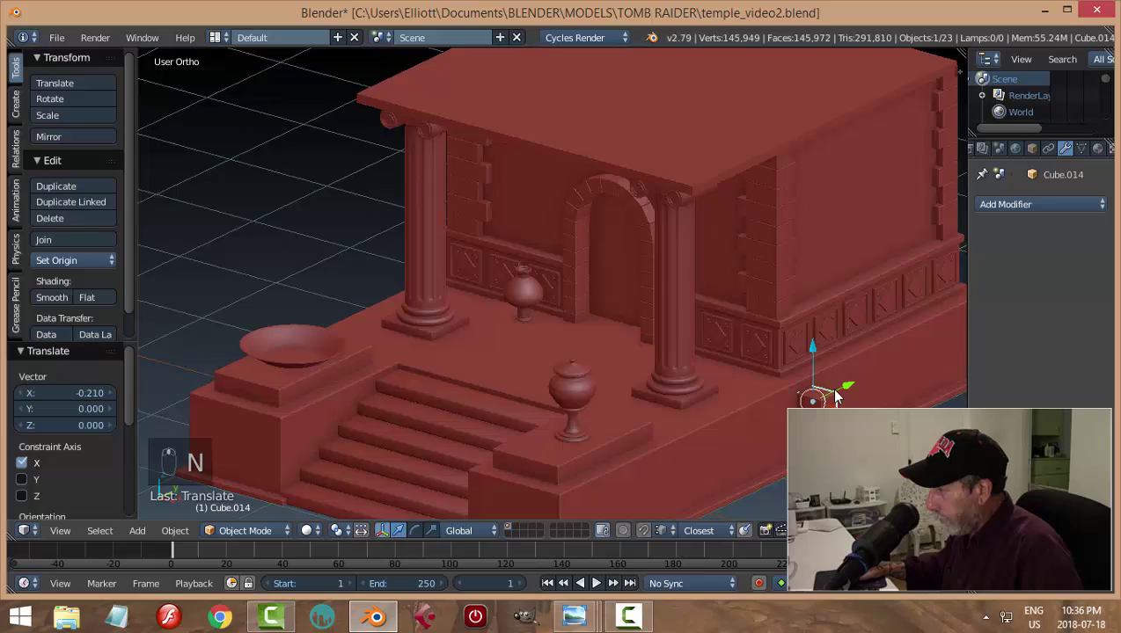
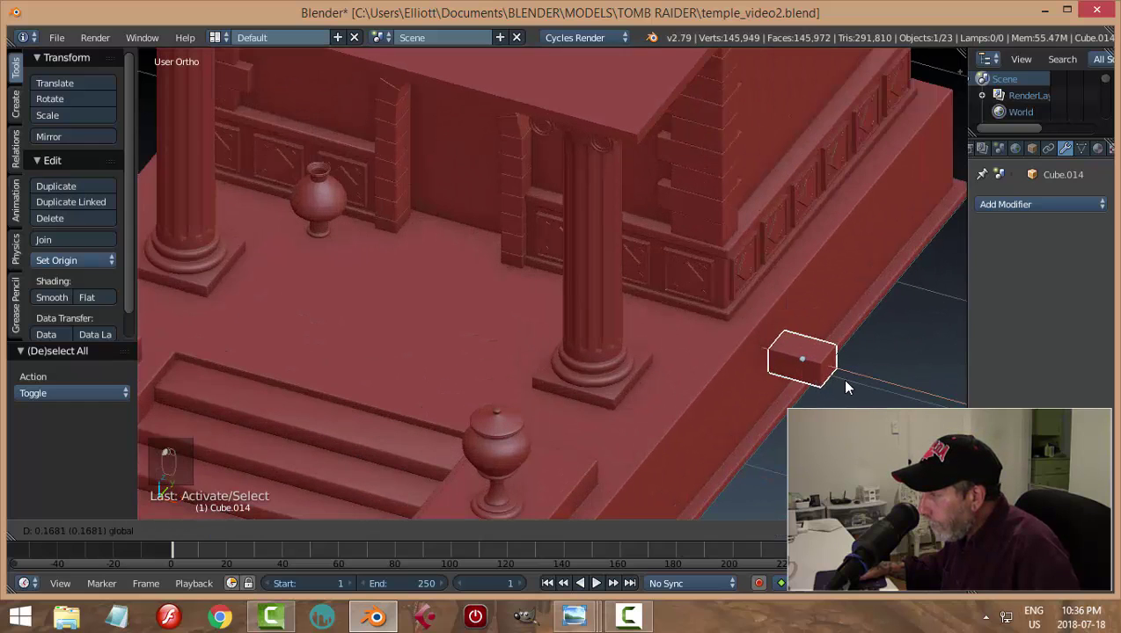
Deselect and orbit to verify the first dentil sits at the base edge
{"action": "key", "text": "a"}
{"action": "left_click_drag", "start_coordinate": [836, 381], "coordinate": [615, 345]}
{"action": "left_click_drag", "start_coordinate": [615, 344], "coordinate": [381, 421]}
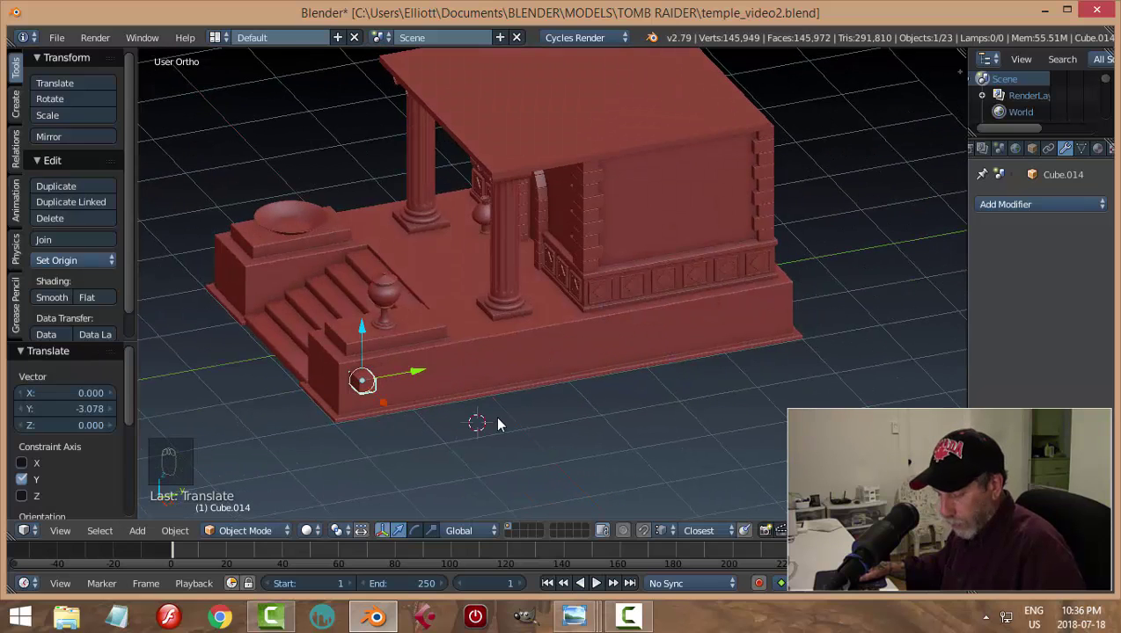
{"action": "key", "text": "a"}
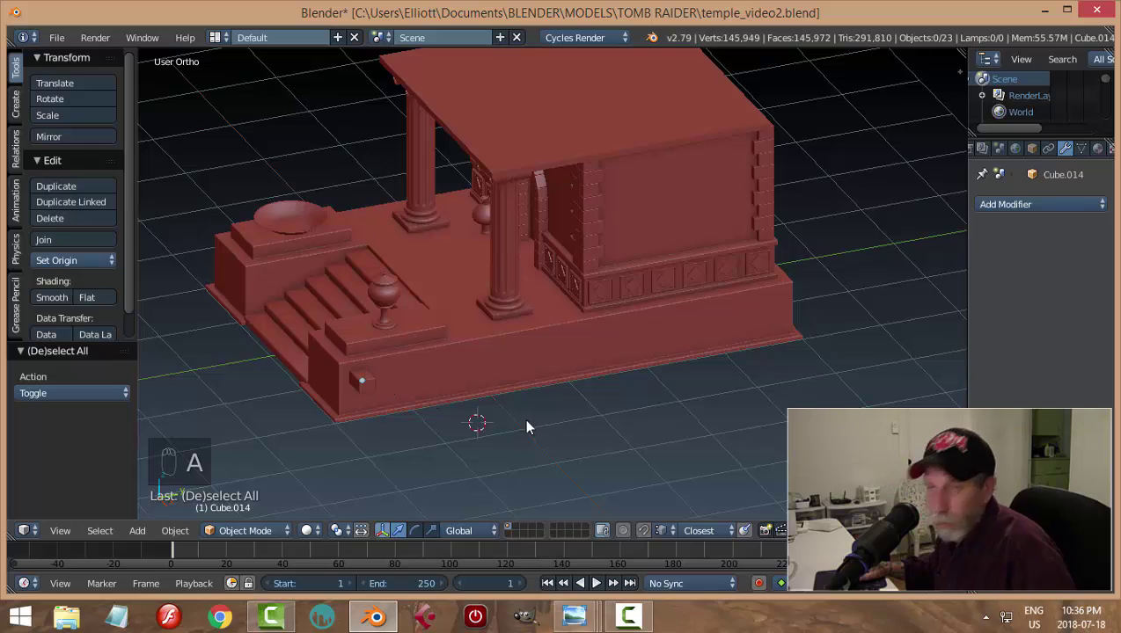
Add an Array modifier to the block, raising the count and spreading copies along the base
{"action": "left_click_drag", "start_coordinate": [383, 379], "coordinate": [981, 271]}
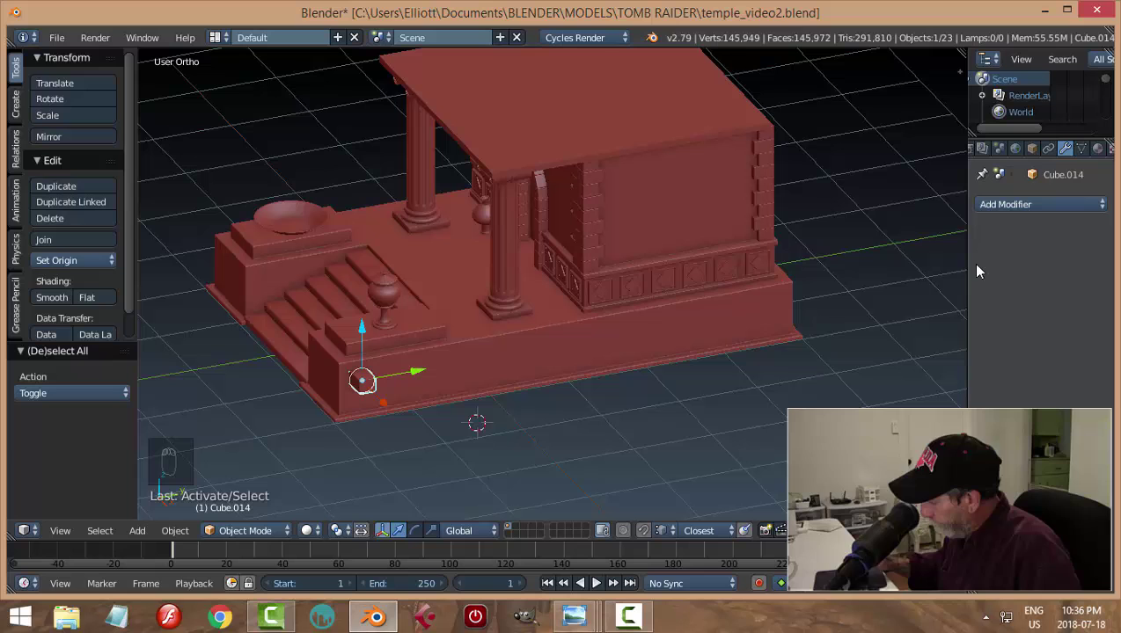
{"action": "key", "text": "KP_3"}
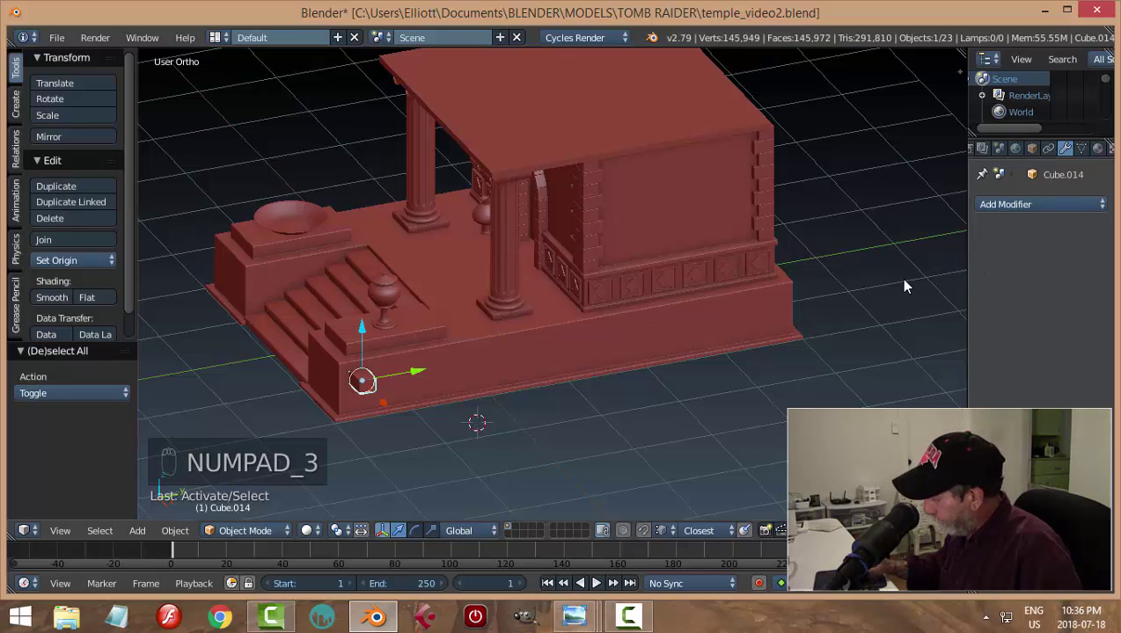
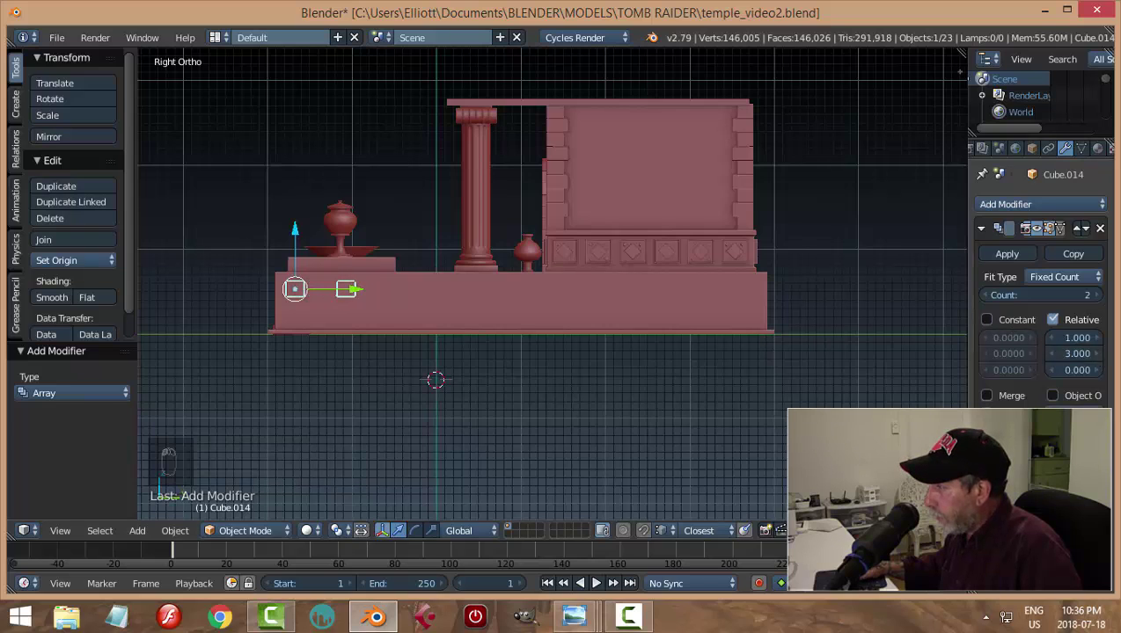
{"action": "left_click_drag", "start_coordinate": [1082, 340], "coordinate": [1074, 377]}
{"action": "left_click_drag", "start_coordinate": [1031, 299], "coordinate": [1025, 300]}
{"action": "left_click_drag", "start_coordinate": [990, 299], "coordinate": [696, 327]}
{"action": "left_click_drag", "start_coordinate": [662, 341], "coordinate": [826, 379]}
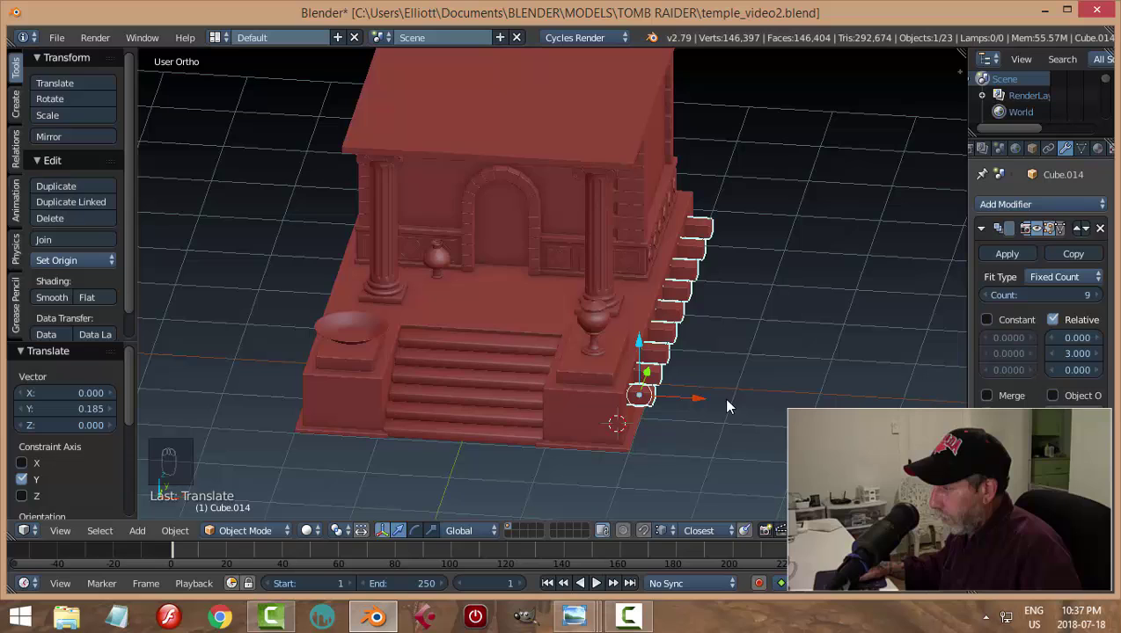
{"action": "left_click_drag", "start_coordinate": [712, 406], "coordinate": [813, 384]}
Slide the row into place, then settle on Count 8 with relative offset Y 3.5
{"action": "key", "text": "a"}
{"action": "middle_click", "coordinate": [812, 383]}
{"action": "left_click_drag", "start_coordinate": [733, 369], "coordinate": [644, 344]}
{"action": "left_click", "coordinate": [644, 343]}
{"action": "left_click_drag", "start_coordinate": [845, 344], "coordinate": [1105, 357]}
{"action": "left_click_drag", "start_coordinate": [1104, 356], "coordinate": [404, 378]}
{"action": "left_click_drag", "start_coordinate": [350, 352], "coordinate": [478, 397]}
Select the temple body and place the pivot at the temple's centre
{"action": "key", "text": "a"}
{"action": "left_click_drag", "start_coordinate": [478, 398], "coordinate": [593, 424]}
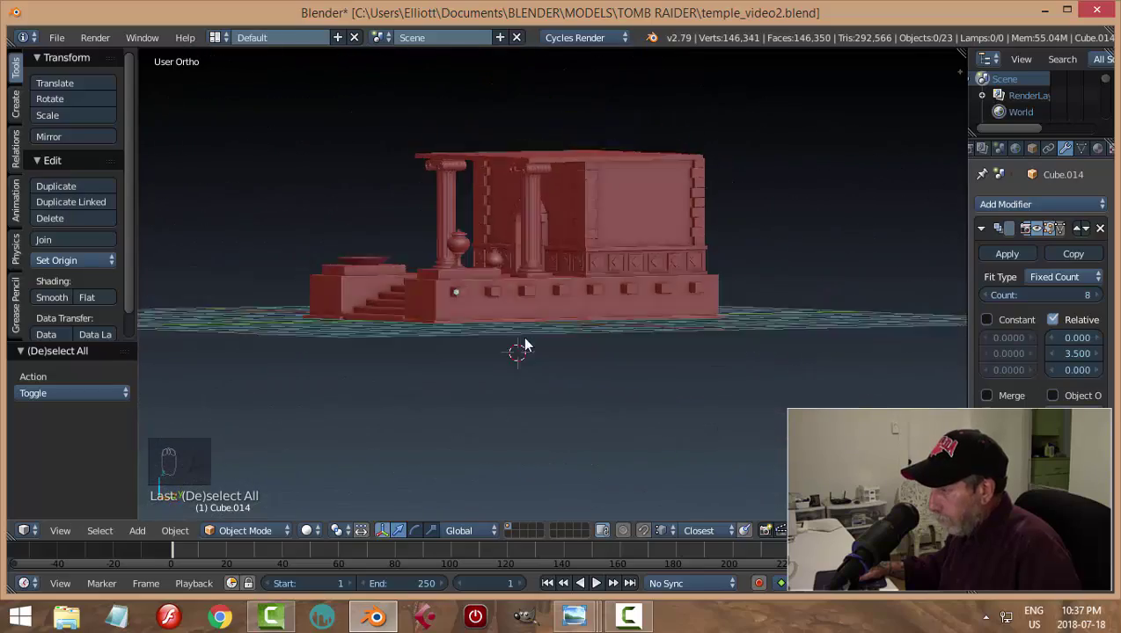
{"action": "middle_click", "coordinate": [583, 413]}
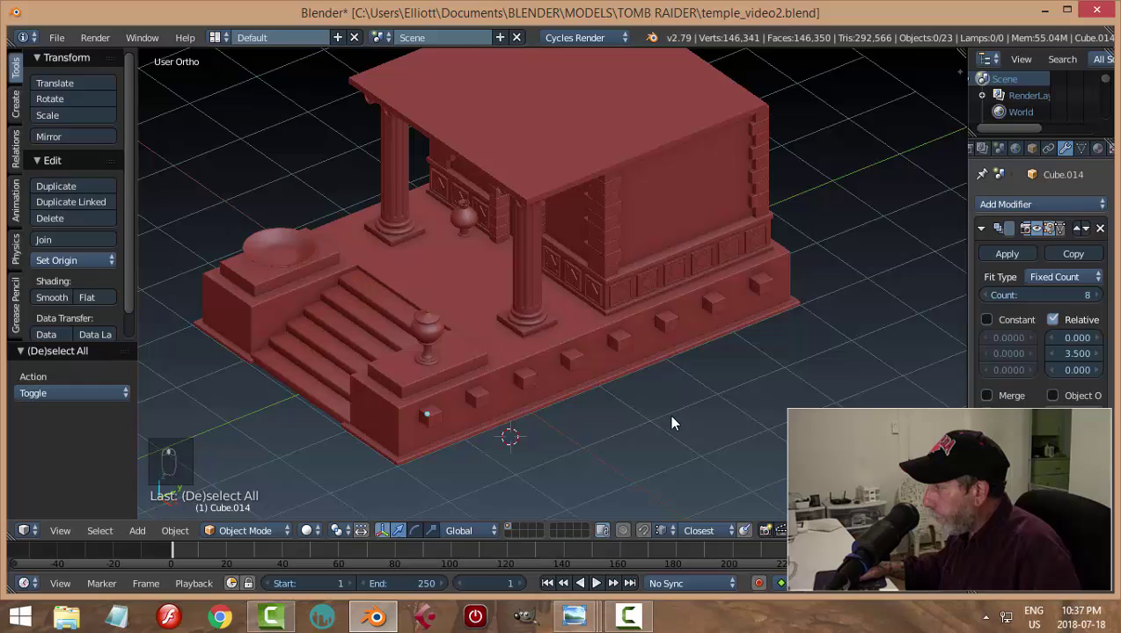
{"action": "left_click", "coordinate": [1028, 257]}
{"action": "left_click_drag", "start_coordinate": [773, 399], "coordinate": [504, 237]}
{"action": "left_click_drag", "start_coordinate": [504, 237], "coordinate": [587, 302]}
{"action": "key", "text": "shift+s"}
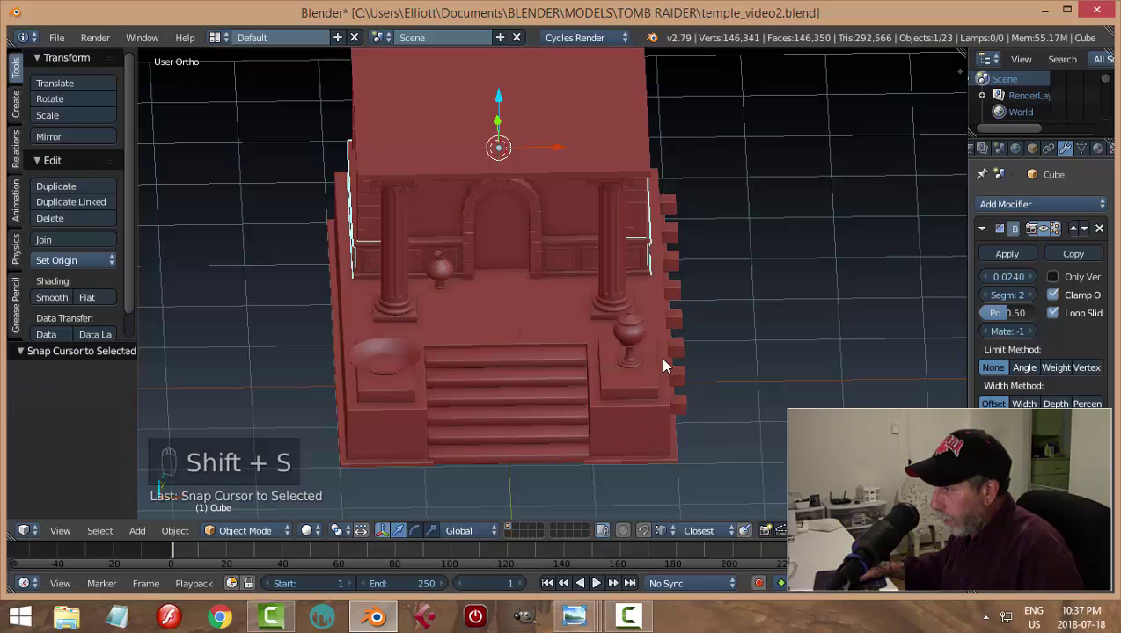
Mirror the dentil row across the centre object to the opposite side and review it
{"action": "left_click_drag", "start_coordinate": [684, 351], "coordinate": [1035, 373]}
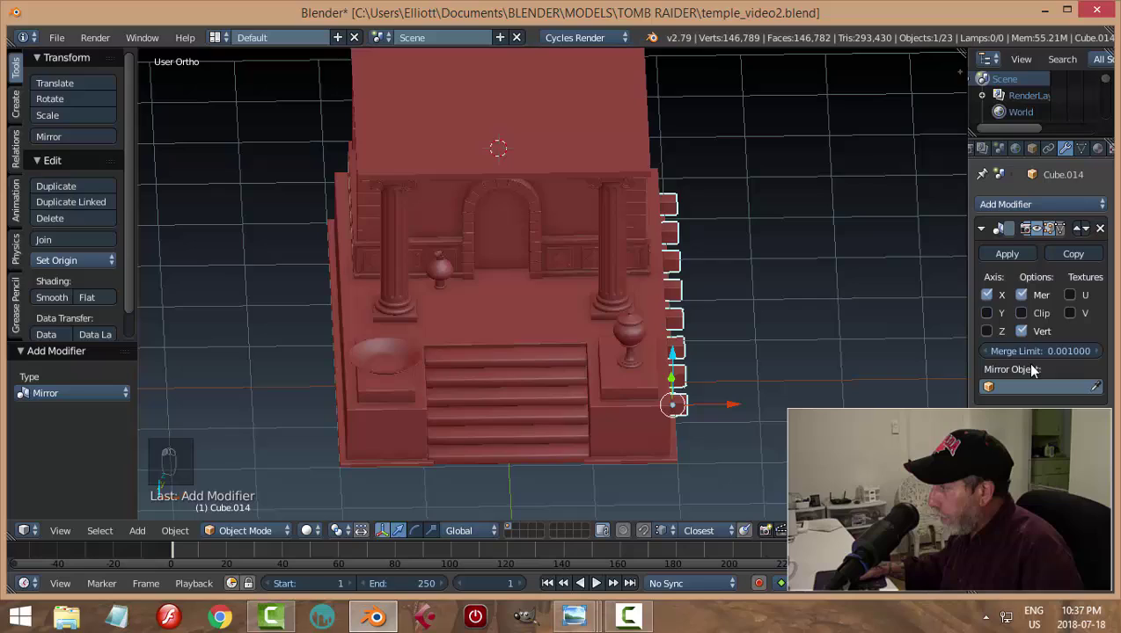
{"action": "left_click_drag", "start_coordinate": [1100, 391], "coordinate": [483, 331]}
{"action": "middle_click", "coordinate": [483, 331]}
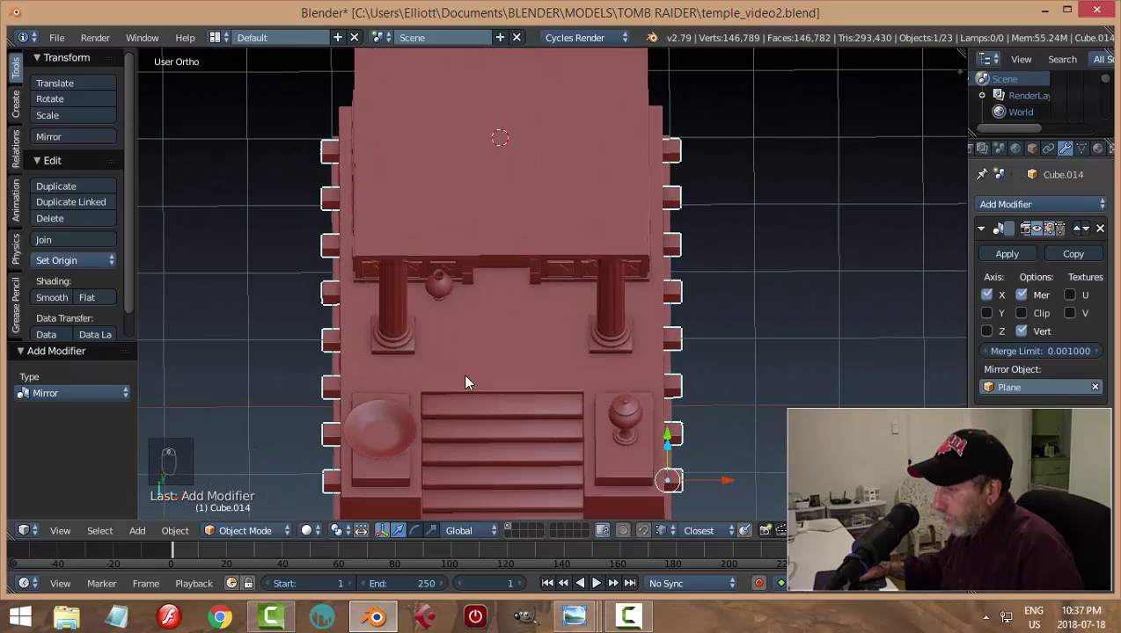
{"action": "left_click_drag", "start_coordinate": [471, 374], "coordinate": [497, 316]}
{"action": "key", "text": "a"}
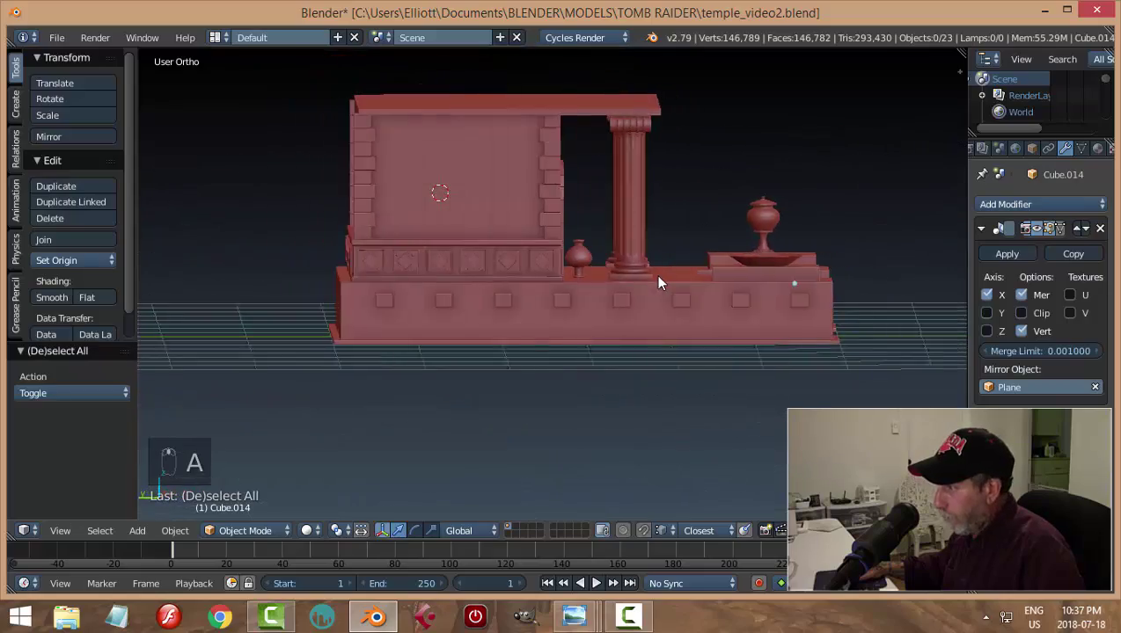
{"action": "left_click_drag", "start_coordinate": [700, 249], "coordinate": [506, 170]}
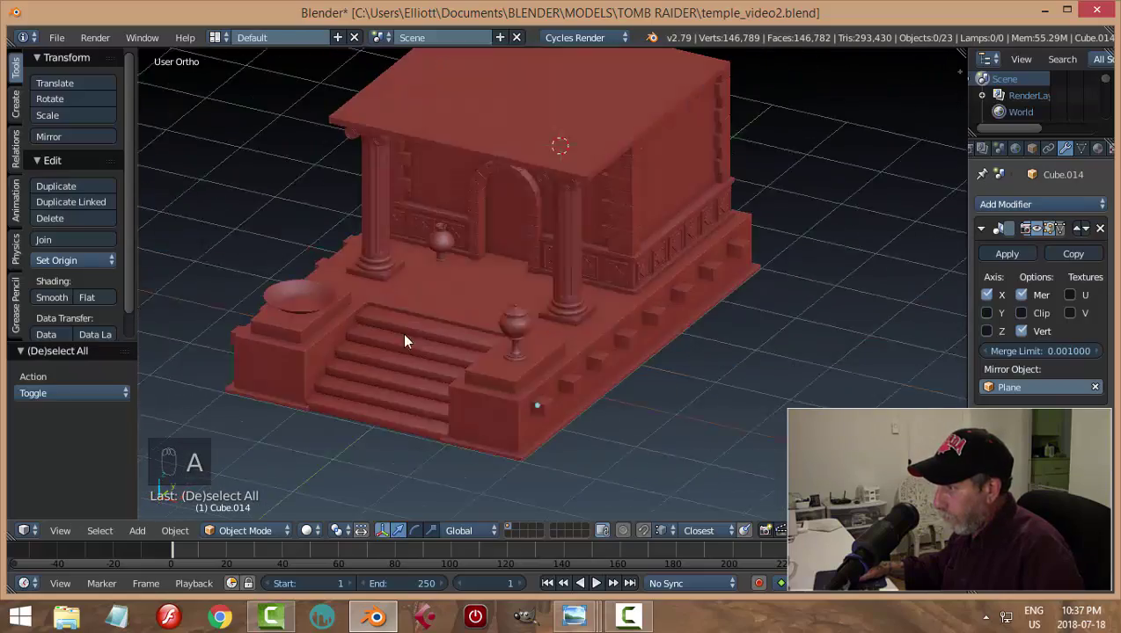
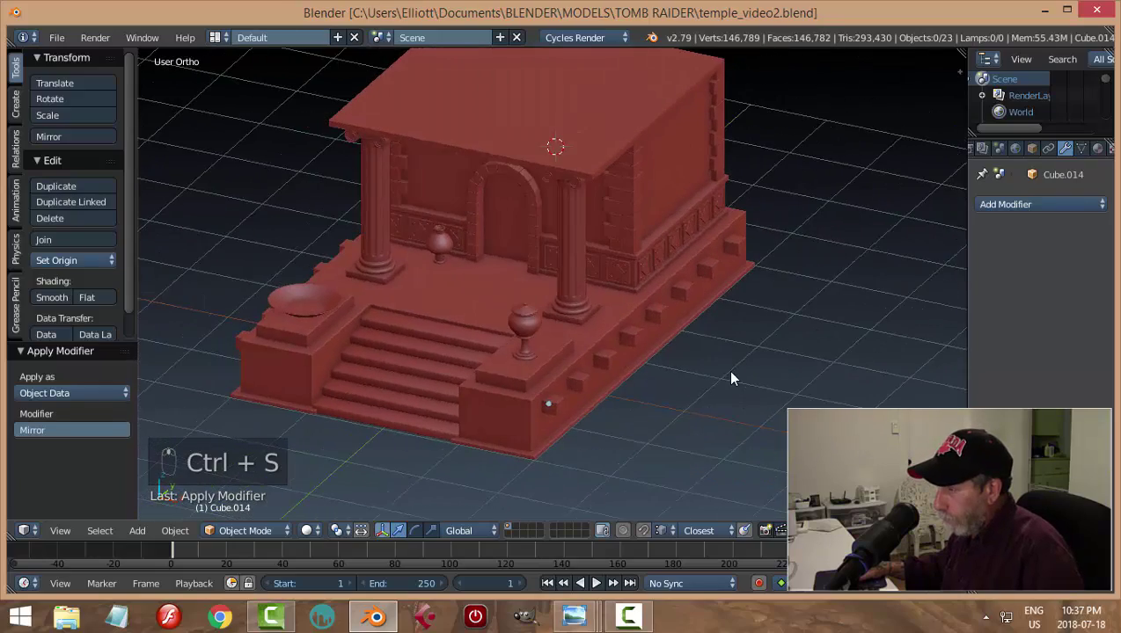
{"action": "middle_click", "coordinate": [637, 381]}
Resize the Circle steps piece in width and depth at the porch and save the file
{"action": "left_click", "coordinate": [265, 313]}
{"action": "left_click_drag", "start_coordinate": [353, 379], "coordinate": [540, 399]}
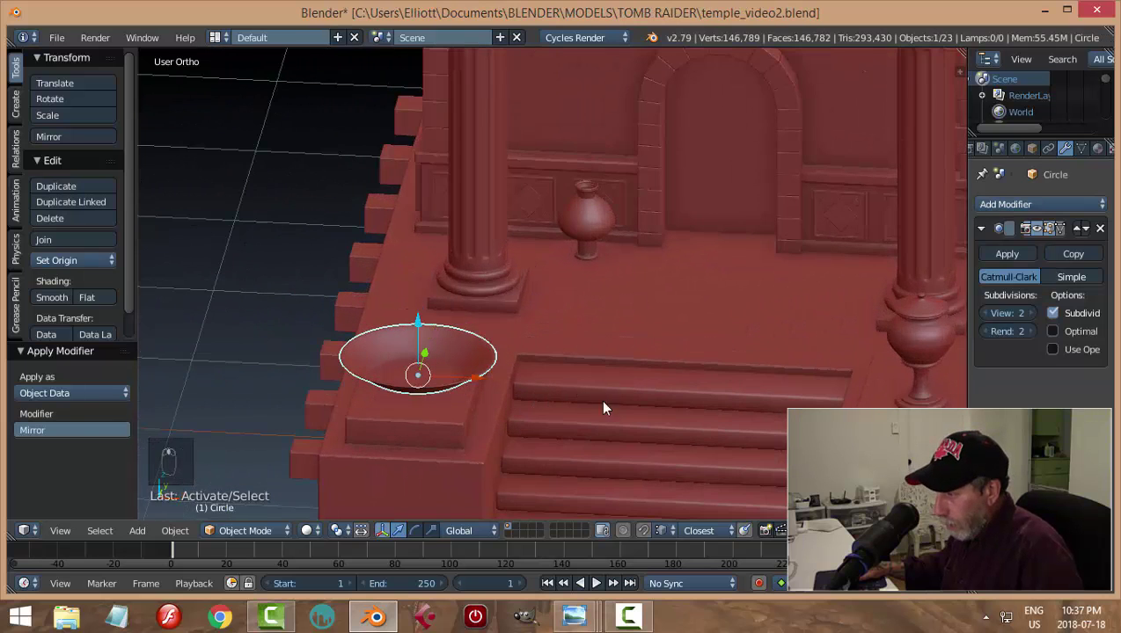
{"action": "key", "text": "s"}
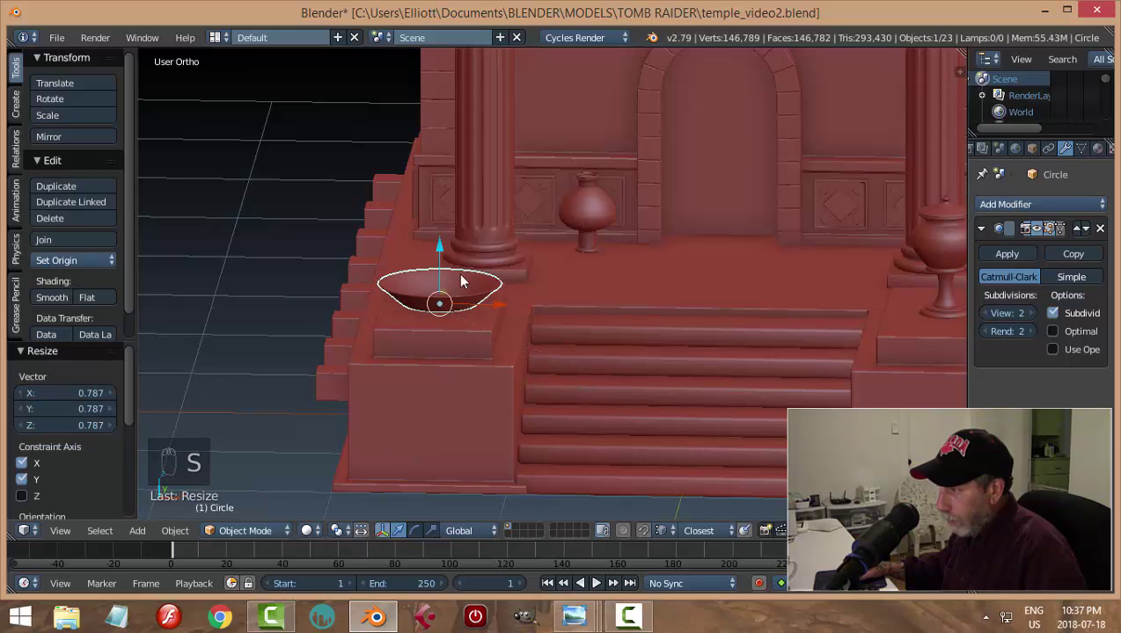
{"action": "left_click_drag", "start_coordinate": [448, 249], "coordinate": [453, 251]}
{"action": "key", "text": "a"}
{"action": "left_click_drag", "start_coordinate": [631, 330], "coordinate": [618, 365]}
{"action": "key", "text": "ctrl+s"}
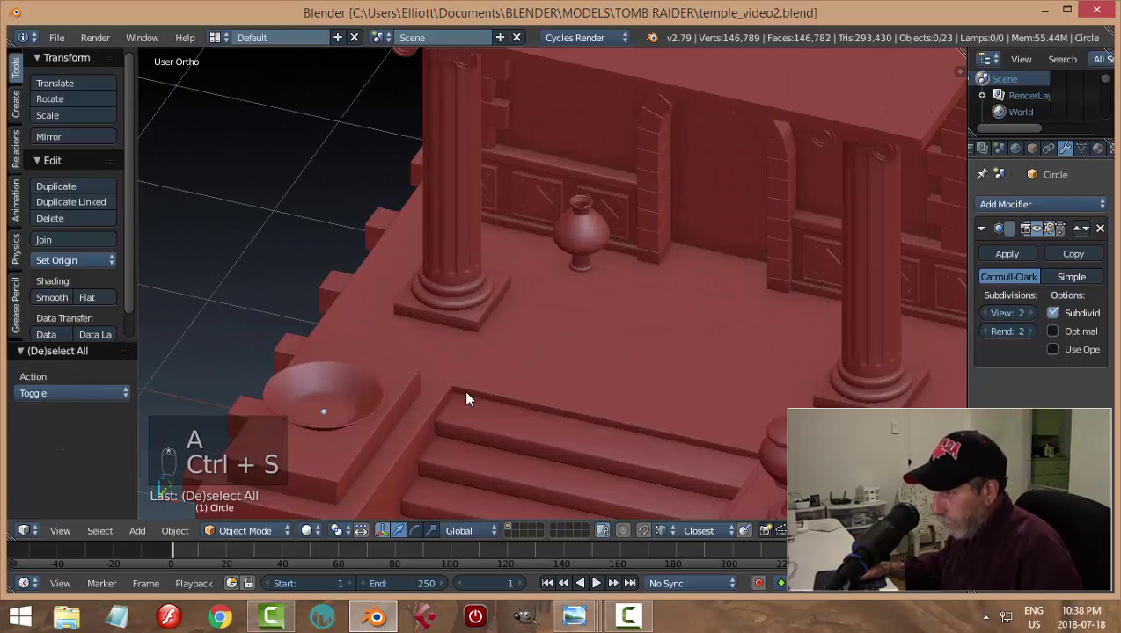
{"action": "middle_click", "coordinate": [518, 402]}
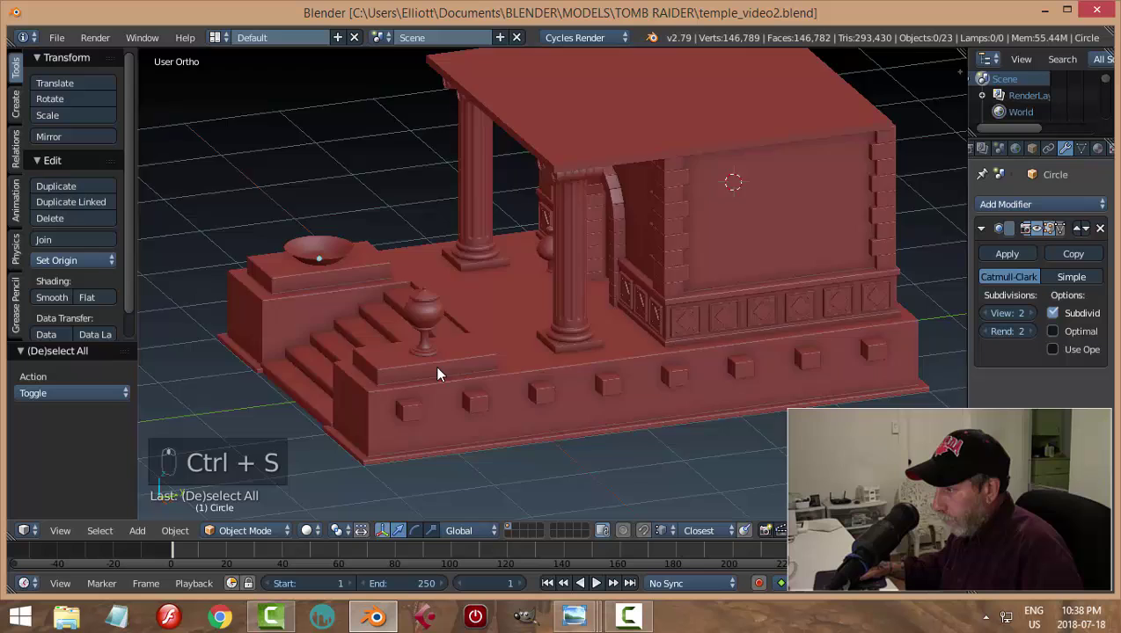
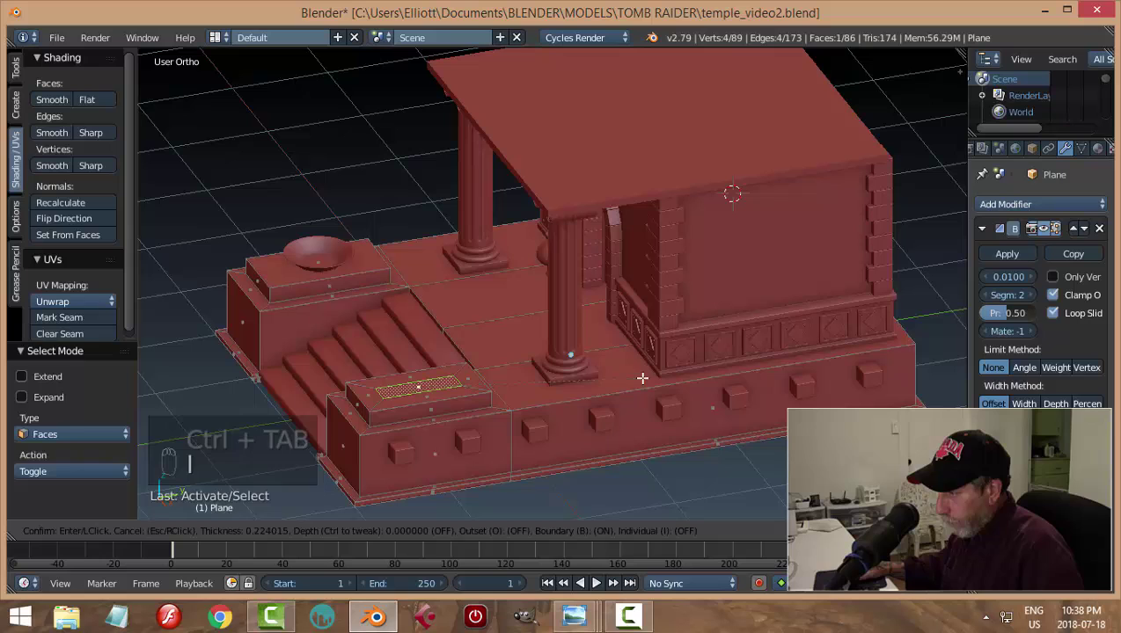
Scale the inset face on the plinth top and extrude it as a trial
{"action": "key", "text": "s"}
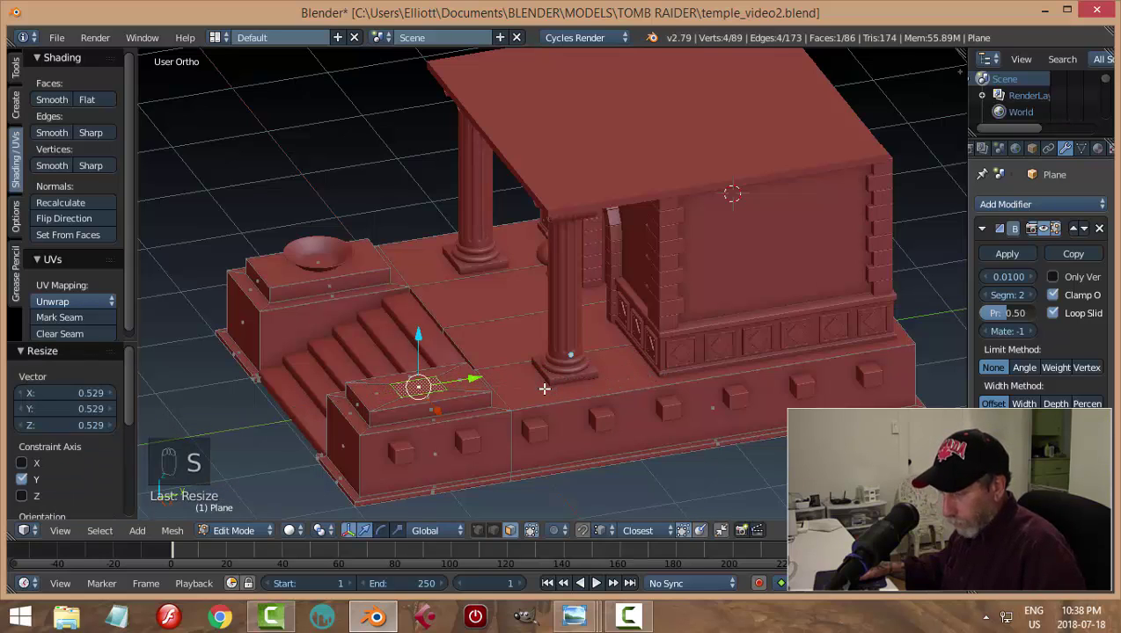
{"action": "key", "text": "s"}
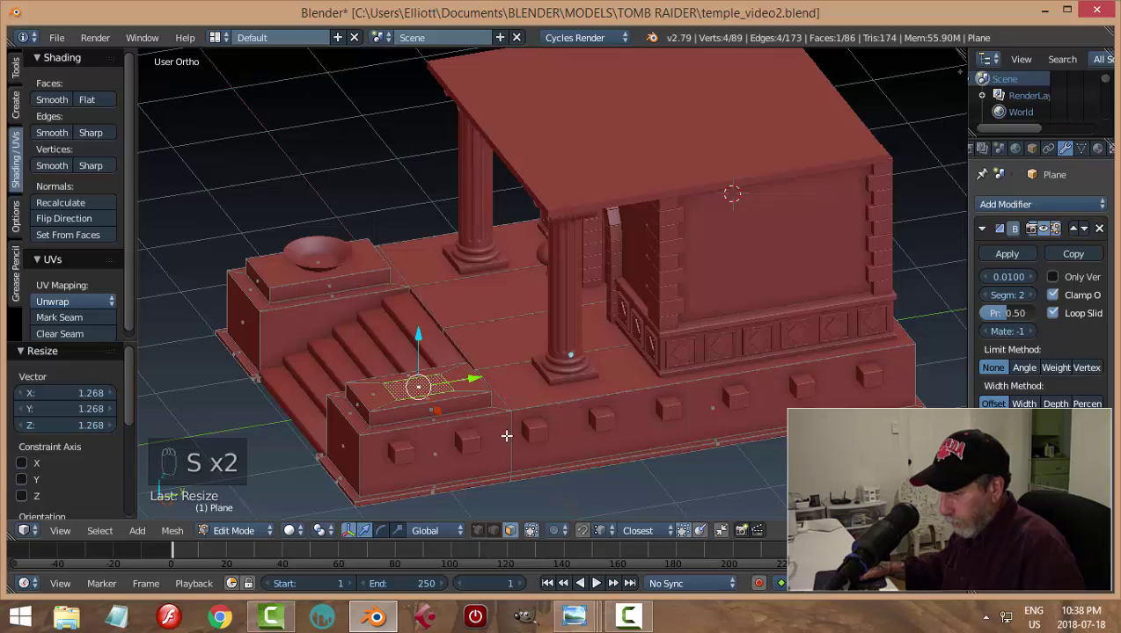
{"action": "key", "text": "e"}
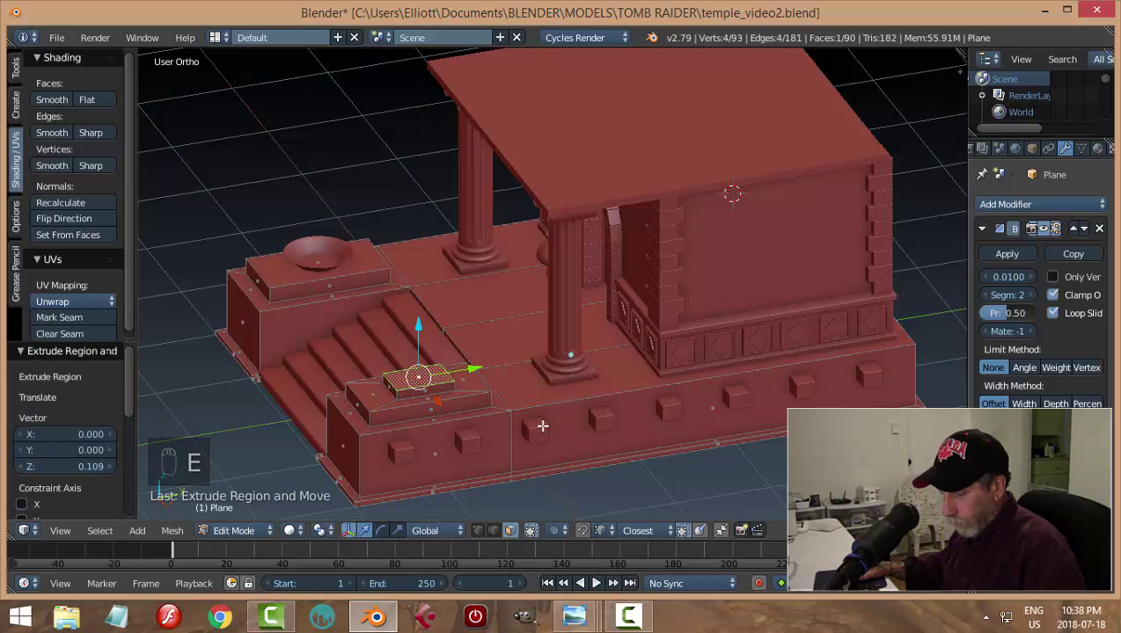
{"action": "key", "text": "a"}
{"action": "key", "text": "Tab"}
{"action": "middle_click", "coordinate": [538, 418]}
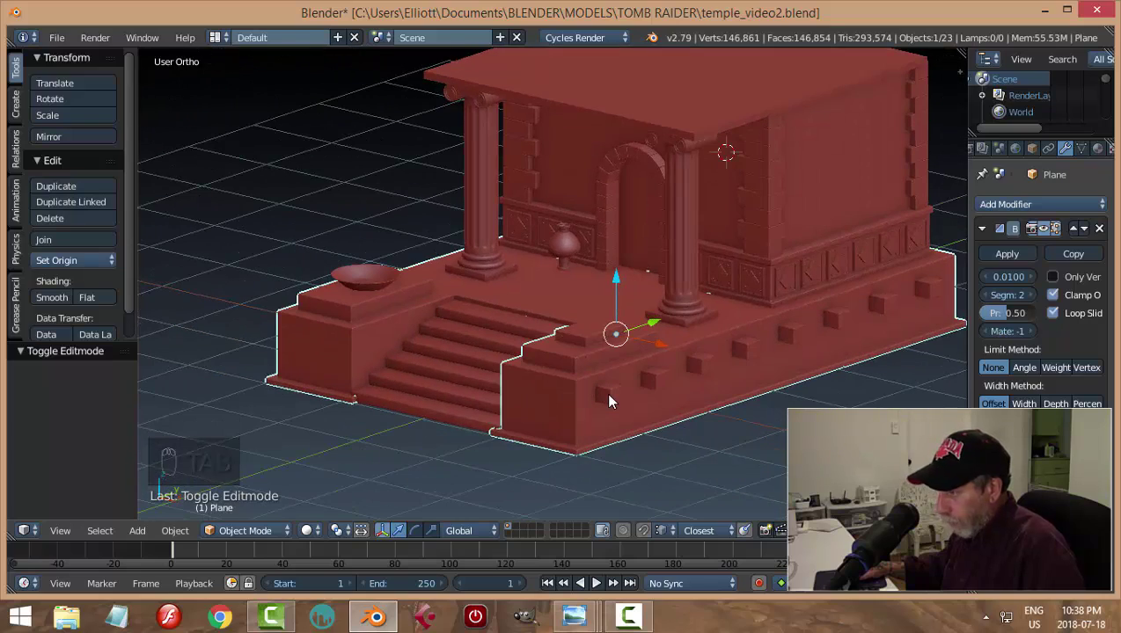
Undo the trial plinth extrusions, deselect everything and save the temple file
{"action": "key", "text": "ctrl+z"}
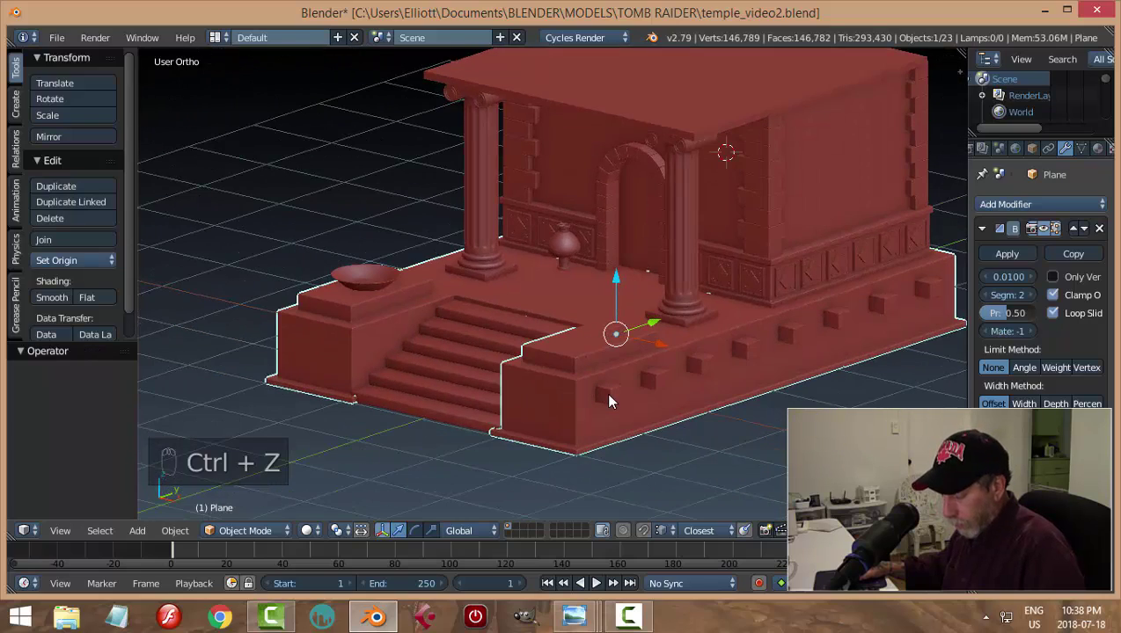
{"action": "key", "text": "alt+h"}
{"action": "key", "text": "a"}
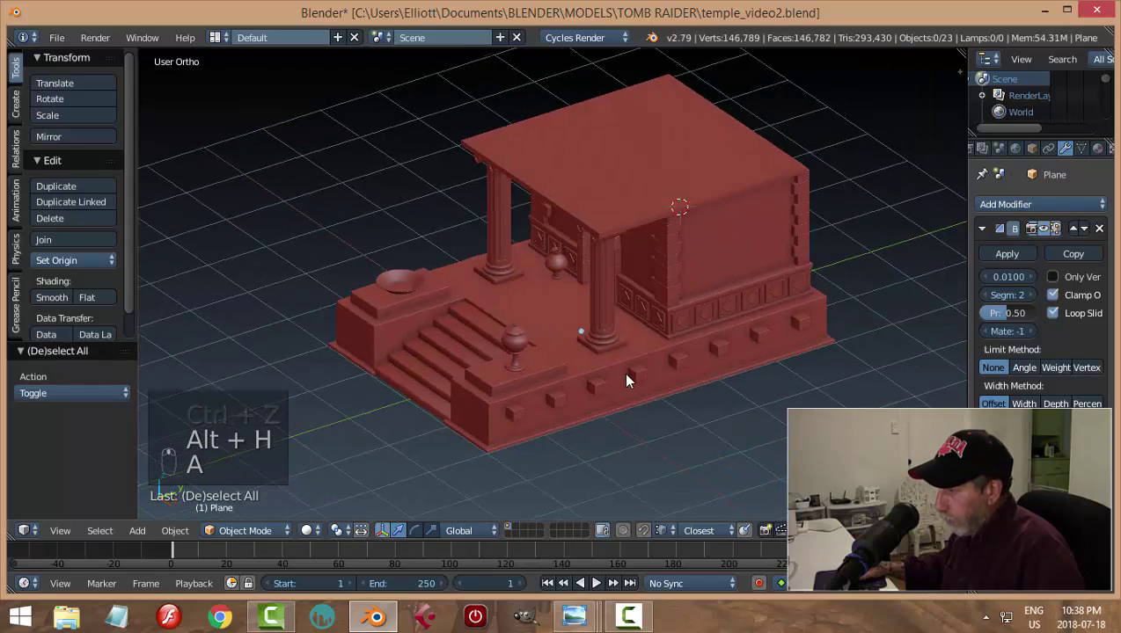
{"action": "key", "text": "ctrl+s"}
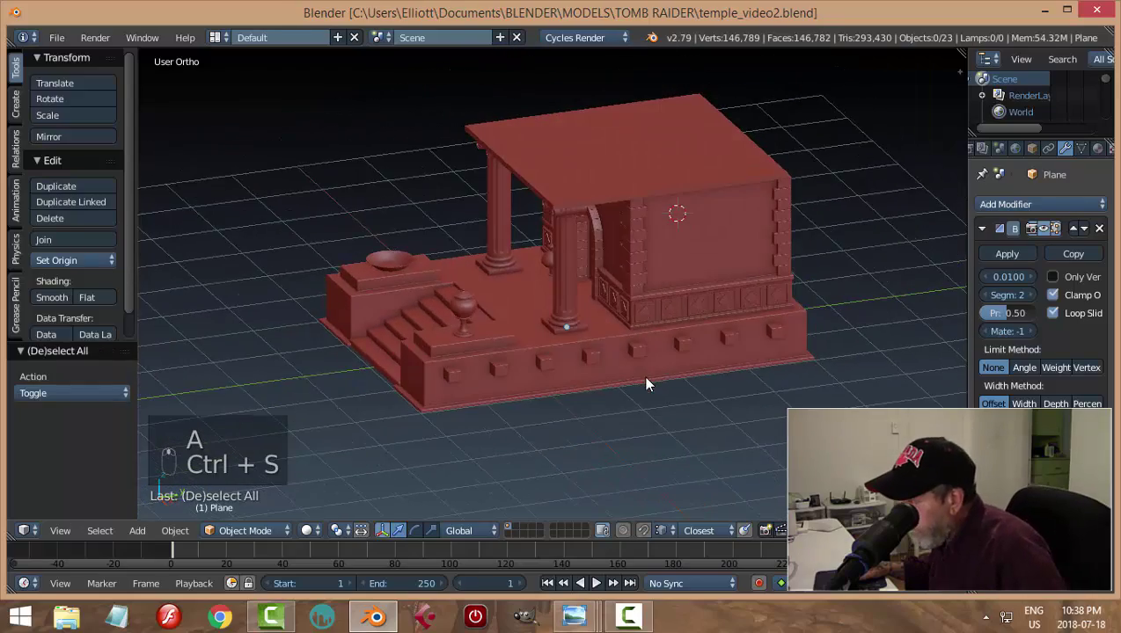
{"action": "middle_click", "coordinate": [658, 374]}
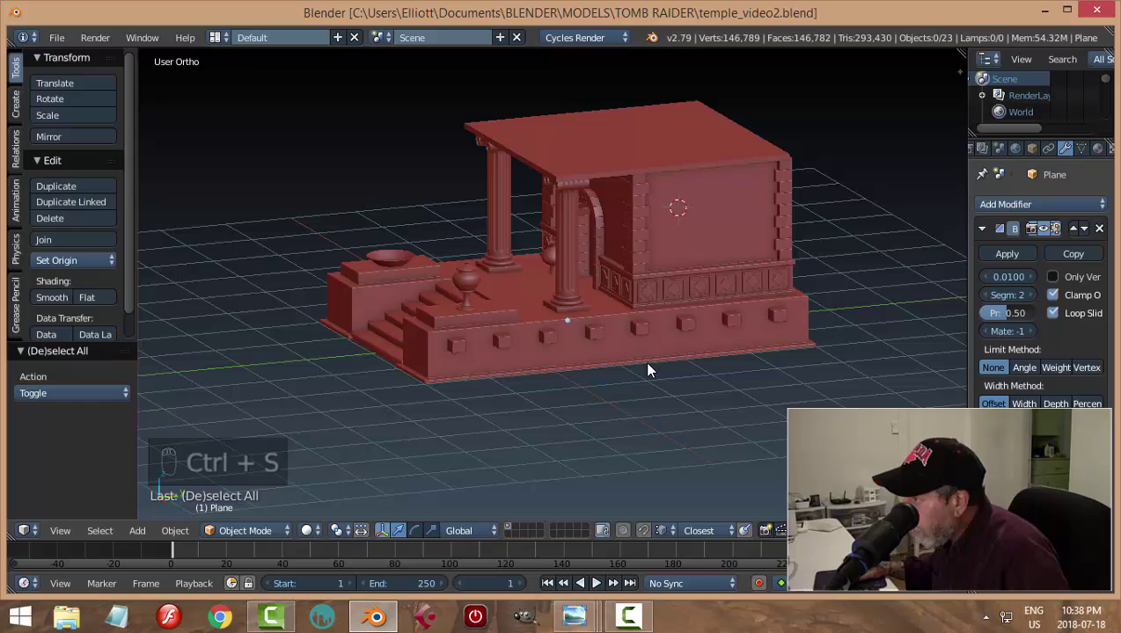
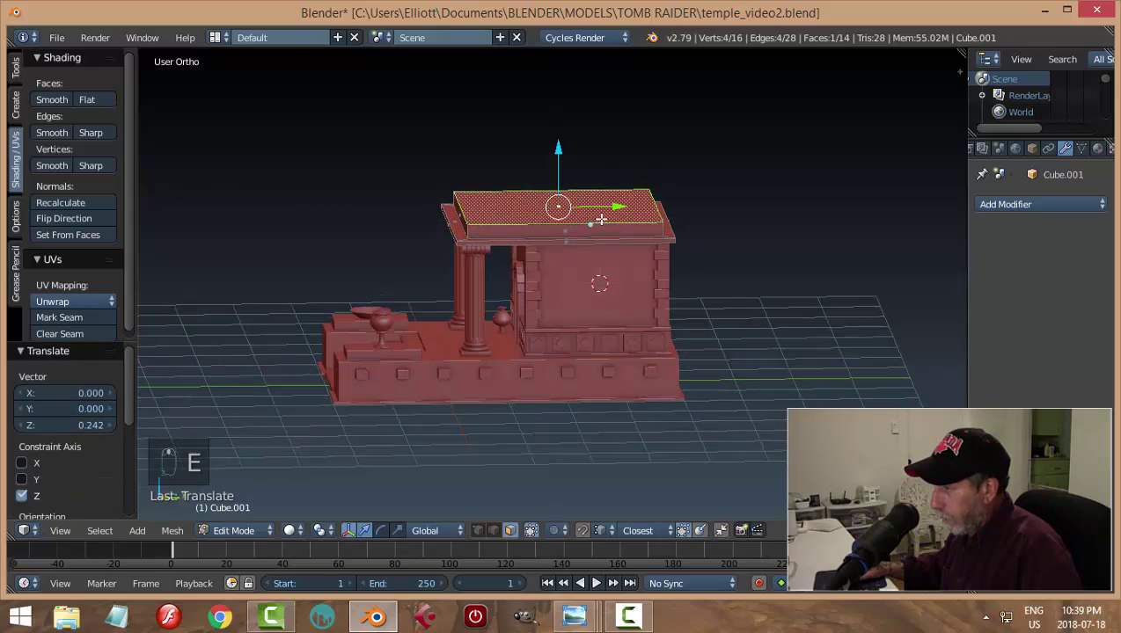
From top view extrude the roof's top face and scale the new tier outward into a wider lip
{"action": "key", "text": "KP_7"}
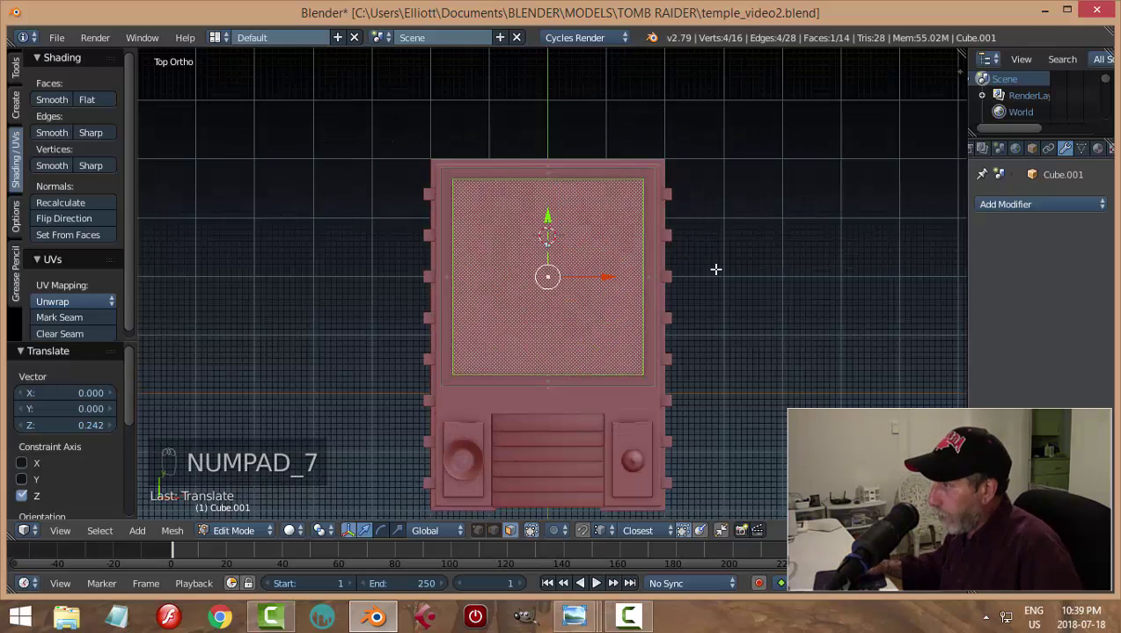
{"action": "key", "text": "e"}
{"action": "key", "text": "s"}
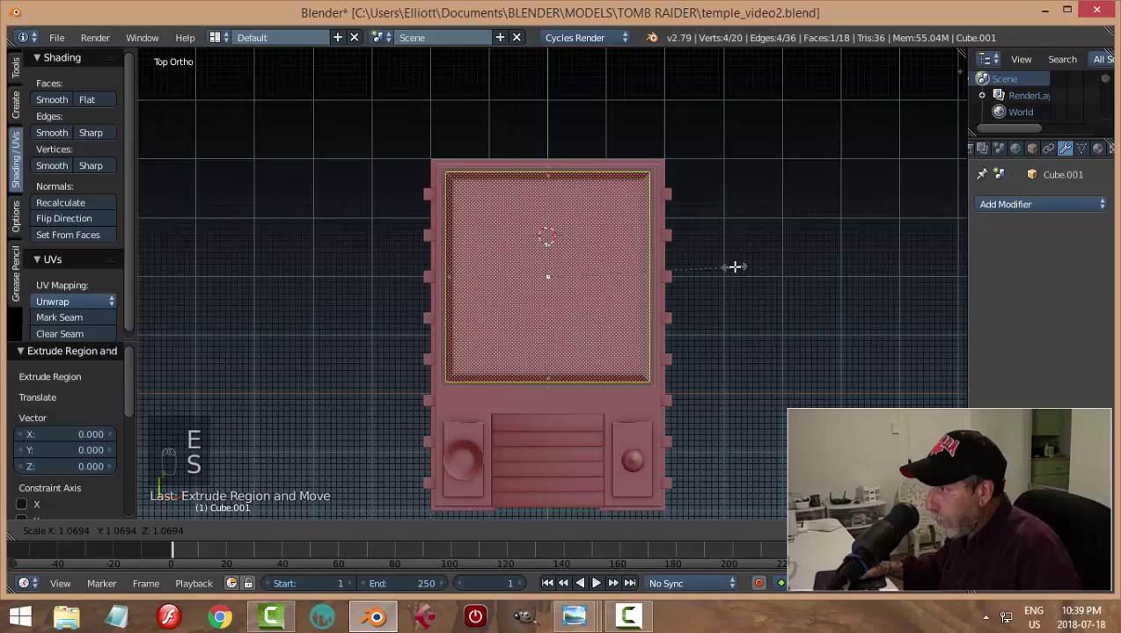
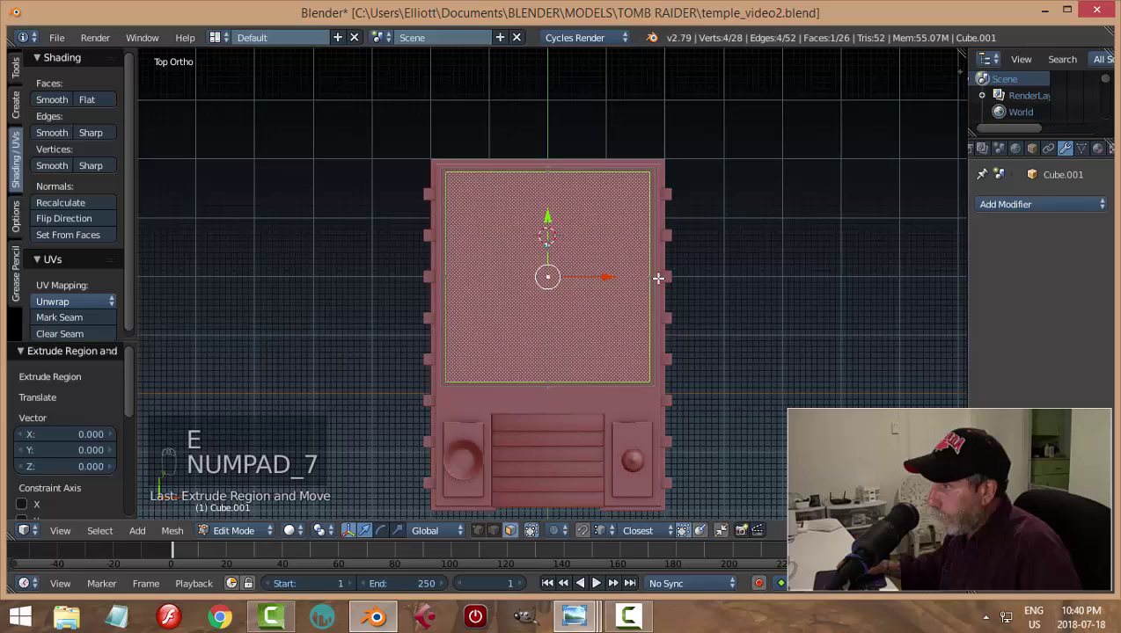
{"action": "key", "text": "s"}
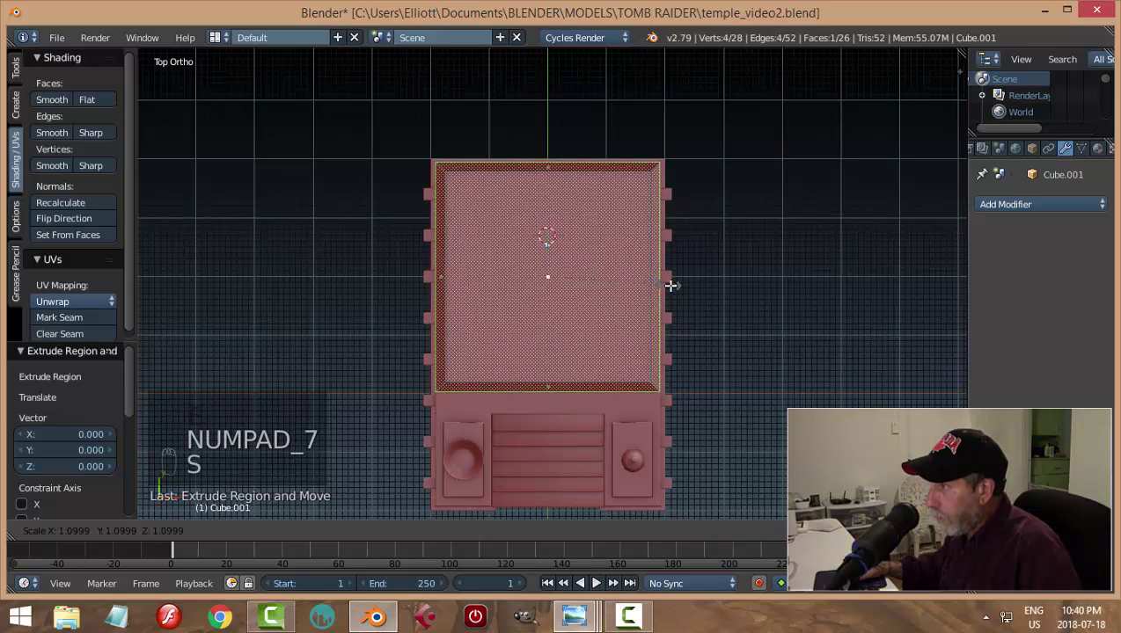
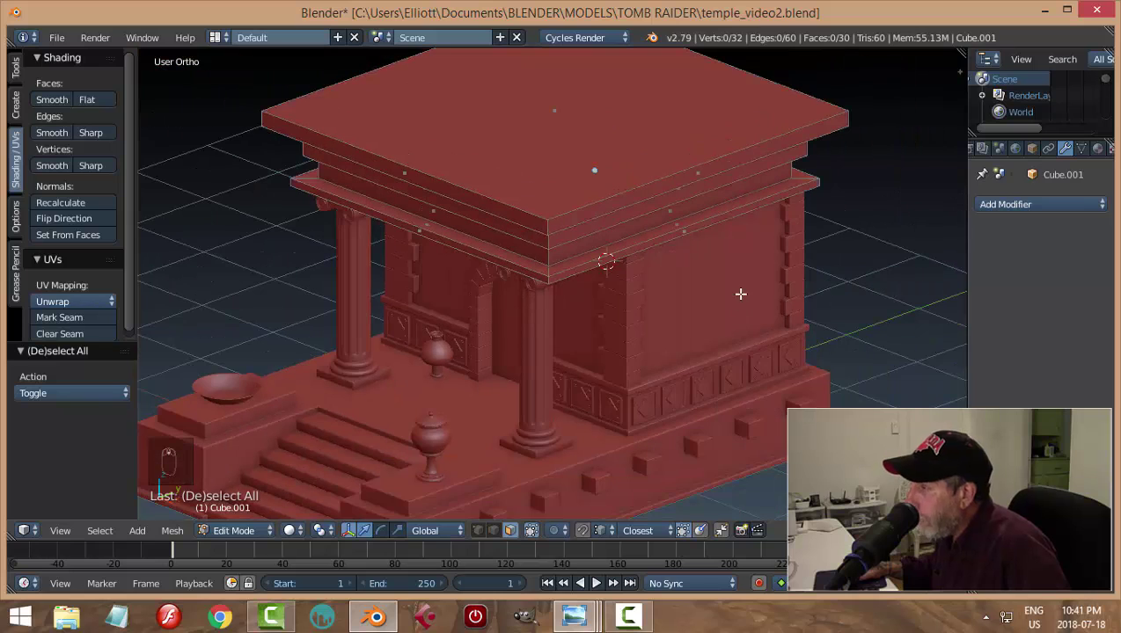
In Object Mode add a Bevel modifier to the roof, tune its width, review from all sides and save
{"action": "key", "text": "Tab"}
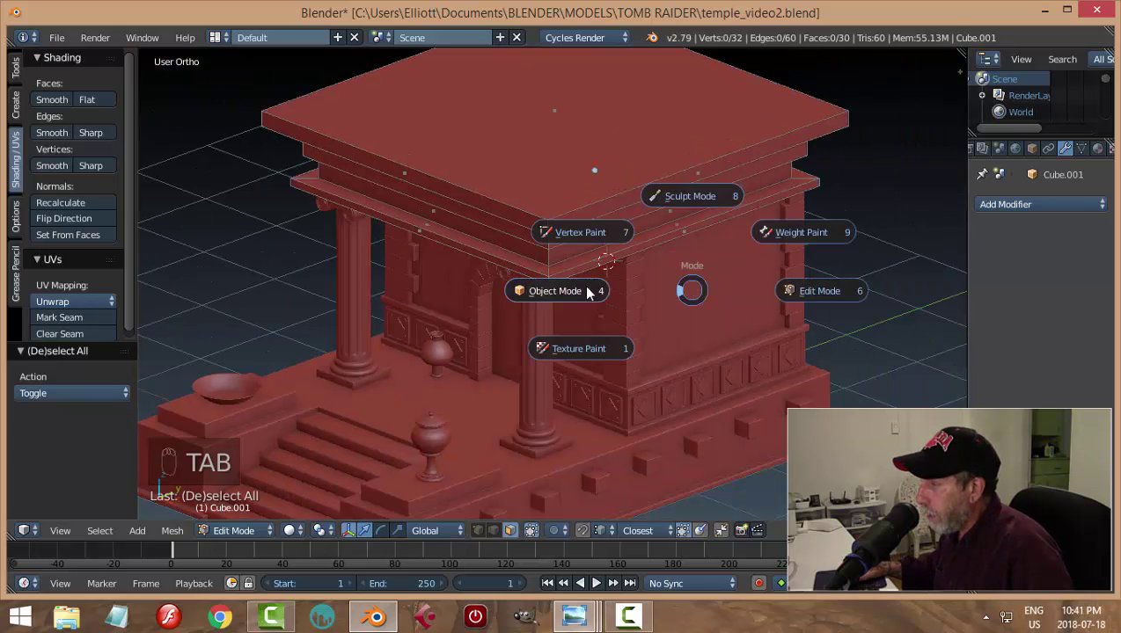
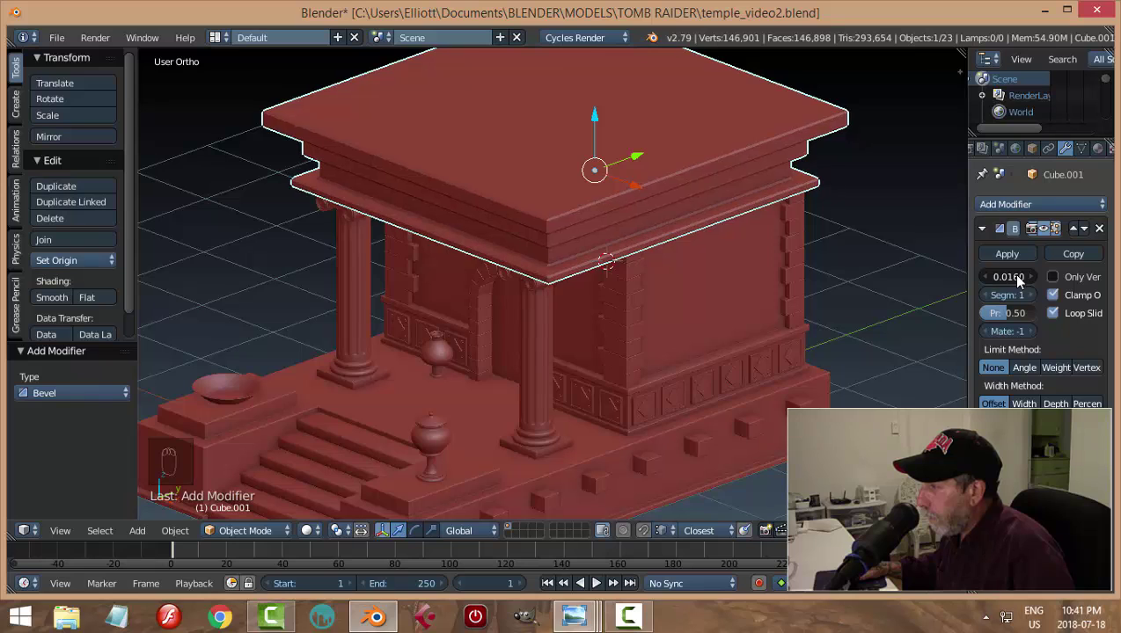
{"action": "left_click_drag", "start_coordinate": [49, 303], "coordinate": [1086, 157]}
{"action": "left_click_drag", "start_coordinate": [1087, 147], "coordinate": [692, 345]}
{"action": "key", "text": "a"}
{"action": "middle_click", "coordinate": [691, 345]}
{"action": "middle_click", "coordinate": [473, 293]}
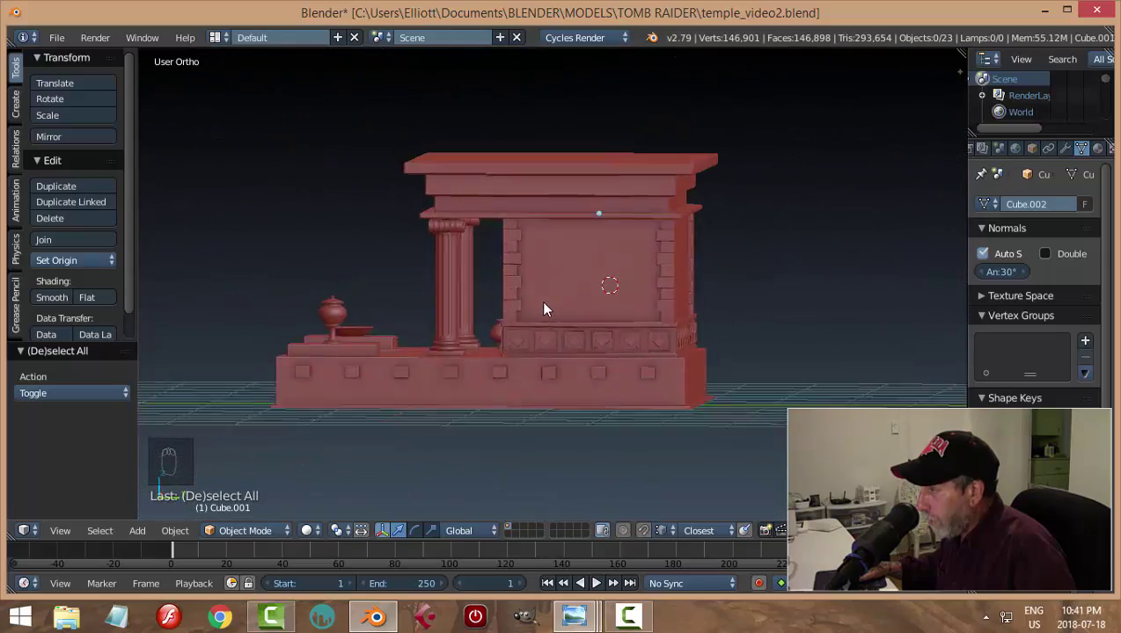
{"action": "left_click_drag", "start_coordinate": [555, 215], "coordinate": [672, 260]}
{"action": "key", "text": "a"}
{"action": "left_click_drag", "start_coordinate": [689, 262], "coordinate": [745, 269]}
{"action": "key", "text": "ctrl+s"}
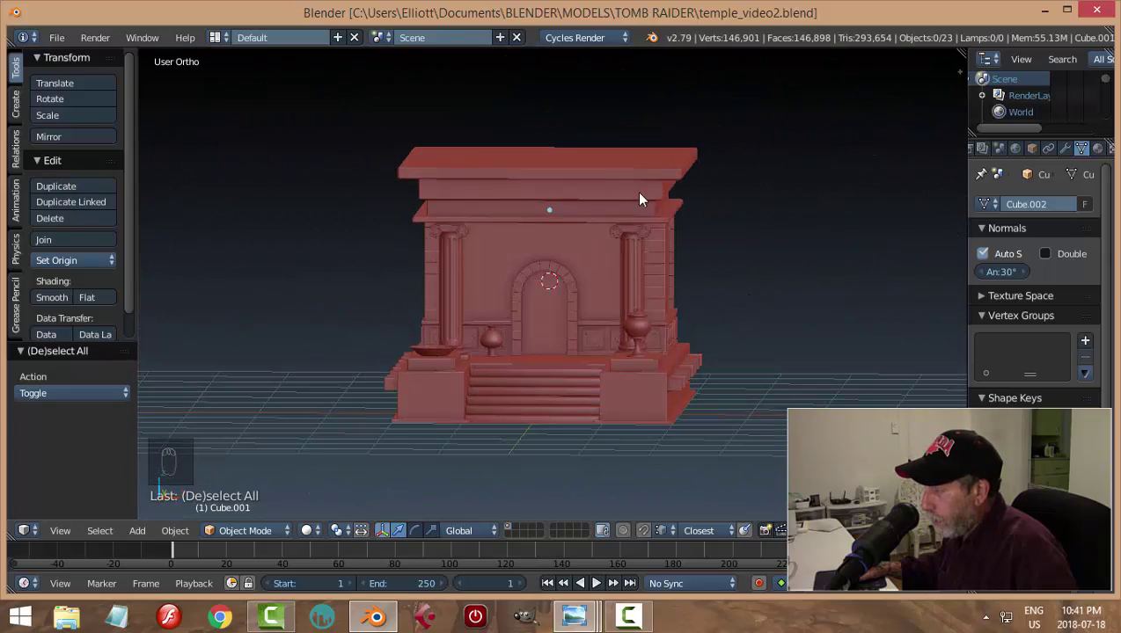
Zoom to the dentil blocks on the base and enter Edit Mode on Cube.014
{"action": "left_click_drag", "start_coordinate": [696, 292], "coordinate": [673, 312]}
{"action": "left_click_drag", "start_coordinate": [672, 311], "coordinate": [741, 426]}
{"action": "key", "text": "Tab"}
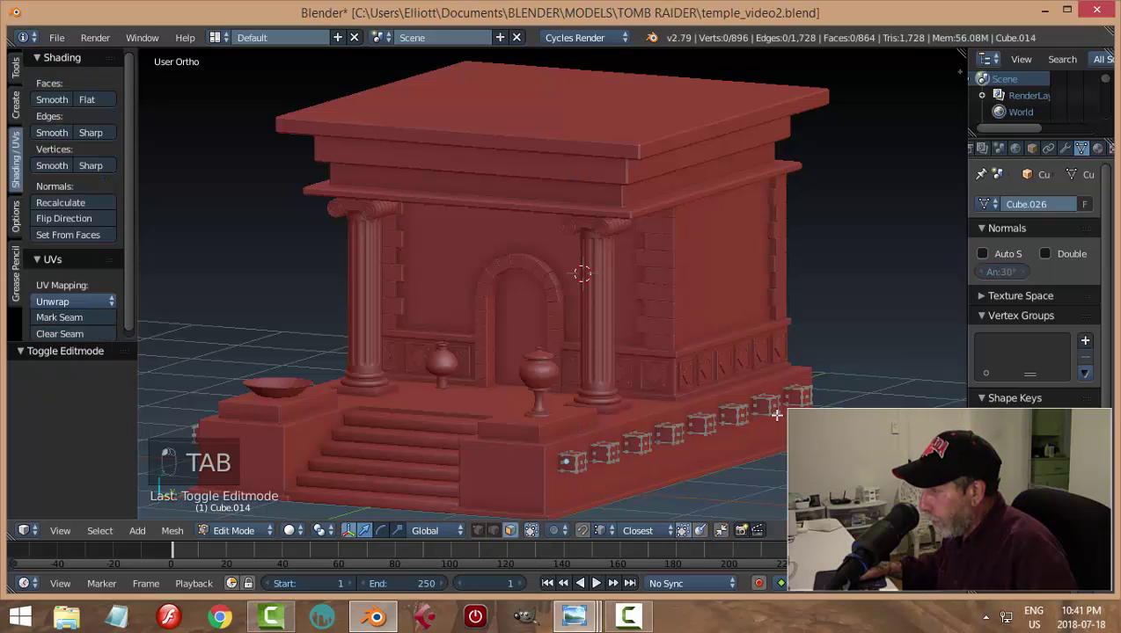
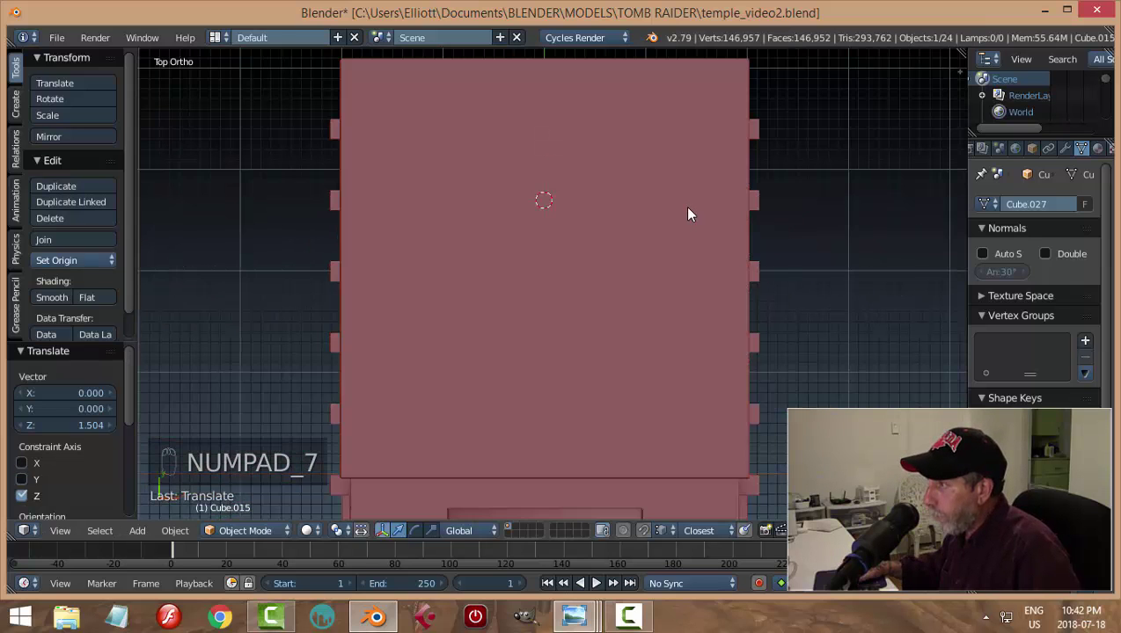
Move the small block along X and Y toward the wall beneath the roof
{"action": "left_click_drag", "start_coordinate": [715, 453], "coordinate": [621, 437]}
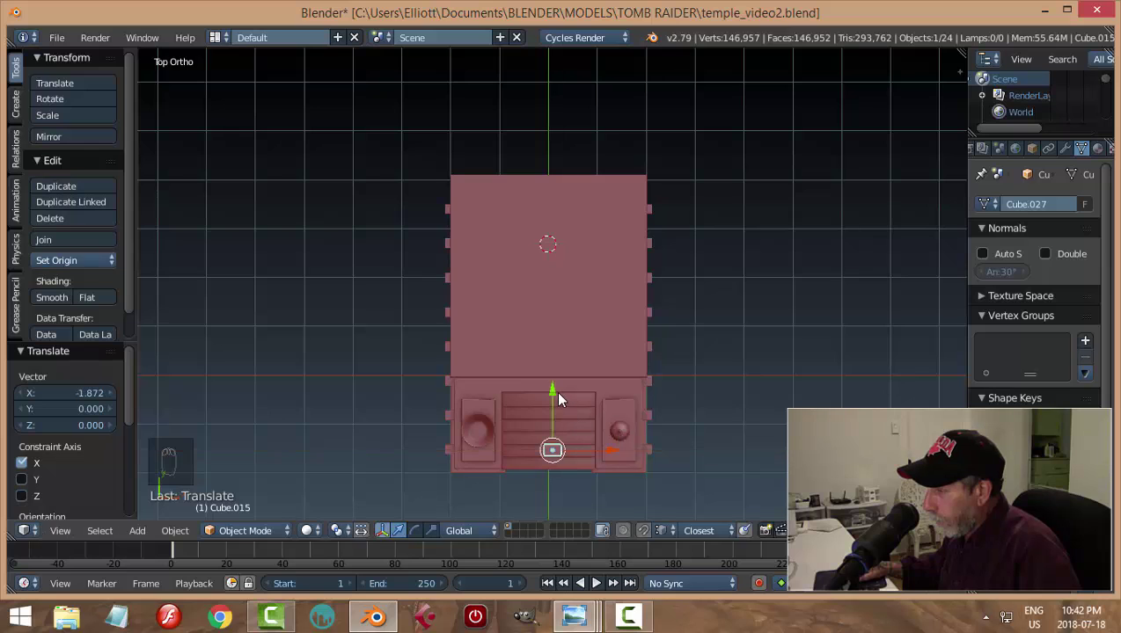
{"action": "left_click_drag", "start_coordinate": [557, 397], "coordinate": [628, 391]}
{"action": "left_click_drag", "start_coordinate": [628, 391], "coordinate": [637, 390]}
{"action": "key", "text": "r"}
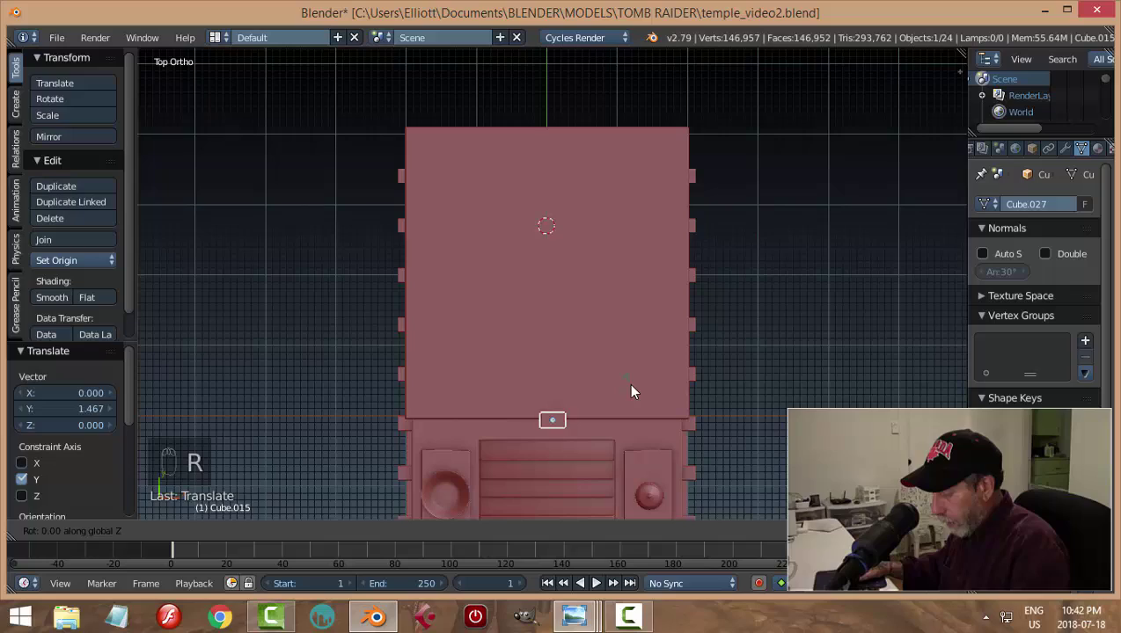
{"action": "left_click_drag", "start_coordinate": [664, 454], "coordinate": [507, 209]}
Rotate the block around X, drop it under the cornice and finish its shape in Edit Mode
{"action": "key", "text": "r"}
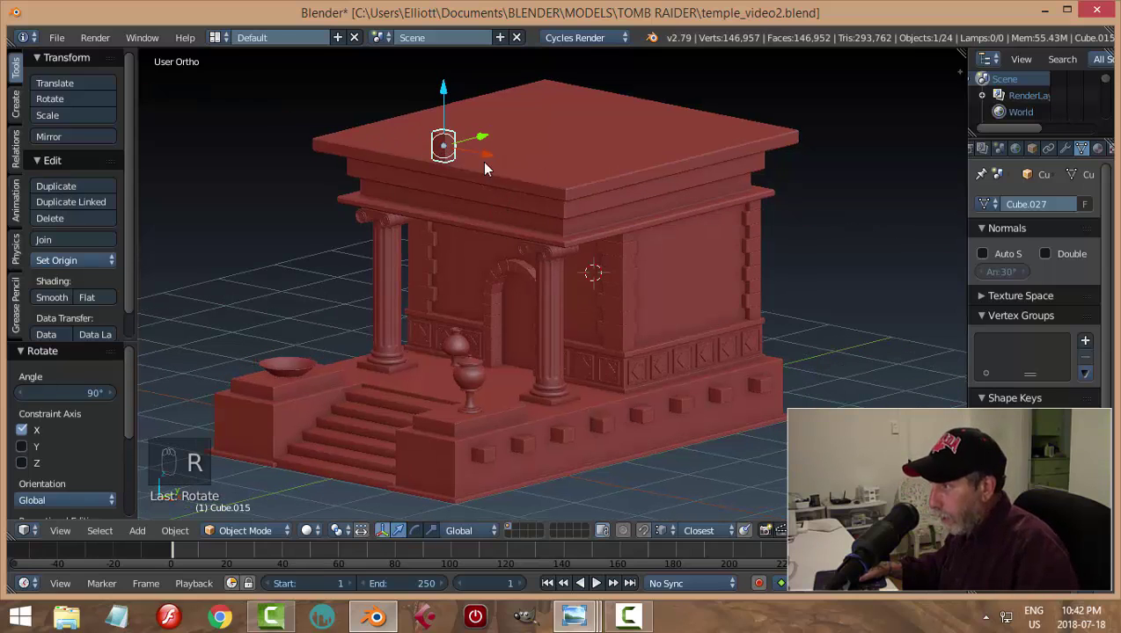
{"action": "left_click_drag", "start_coordinate": [453, 94], "coordinate": [647, 218]}
{"action": "key", "text": "KP_Decimal"}
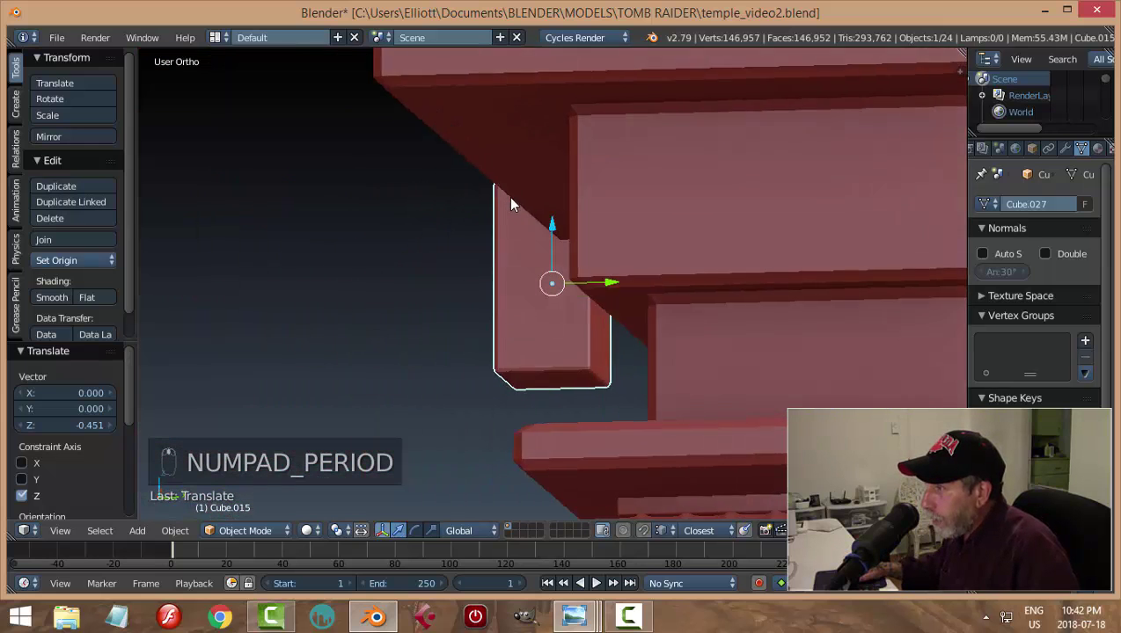
{"action": "key", "text": "Tab"}
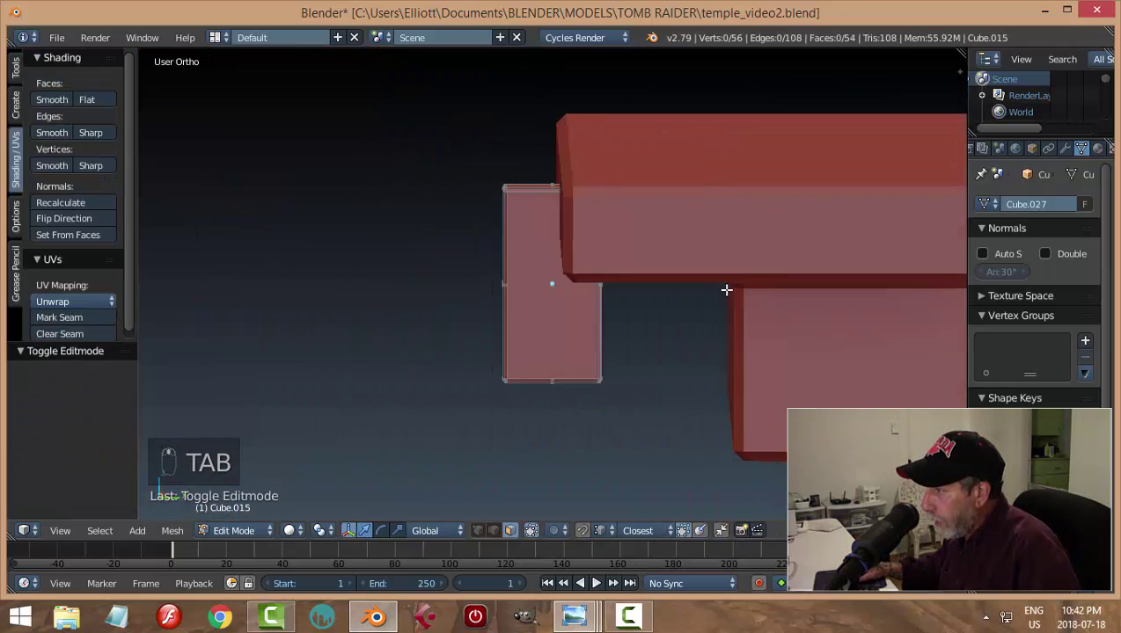
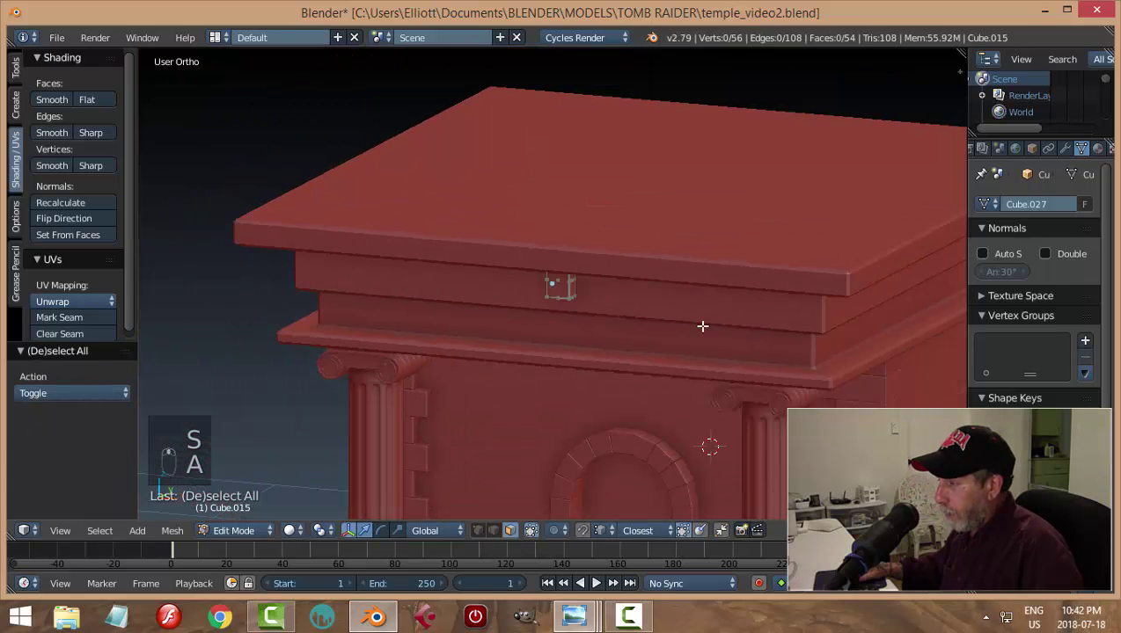
{"action": "key", "text": "Tab"}
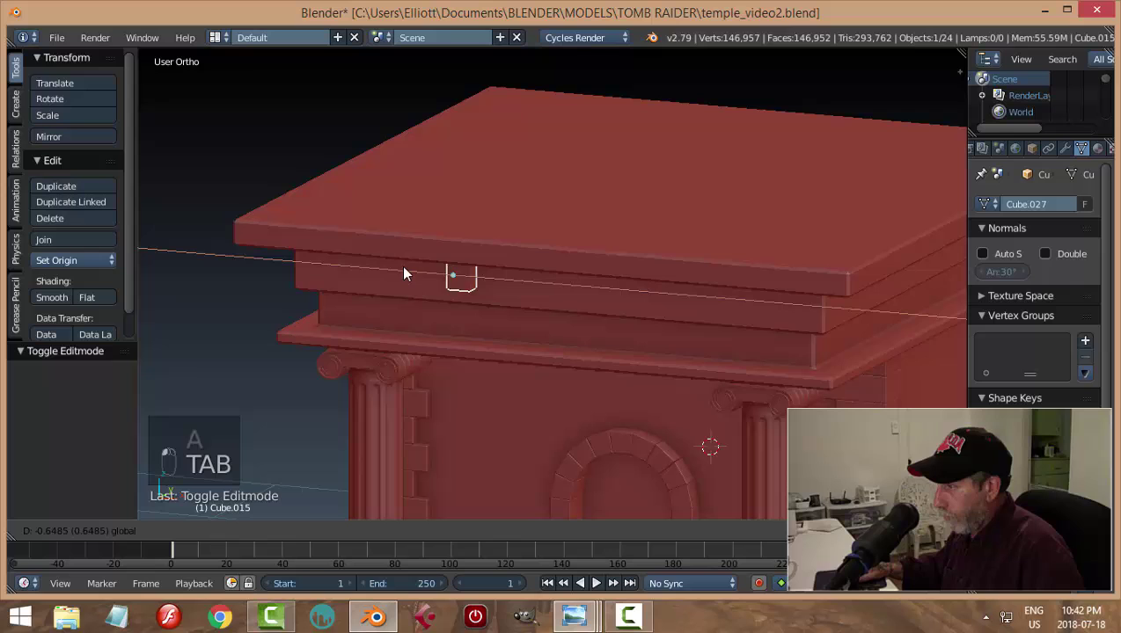
In front view position the block, apply rotation and scale, and array it (relative offset 2, count 11)
{"action": "key", "text": "KP_1"}
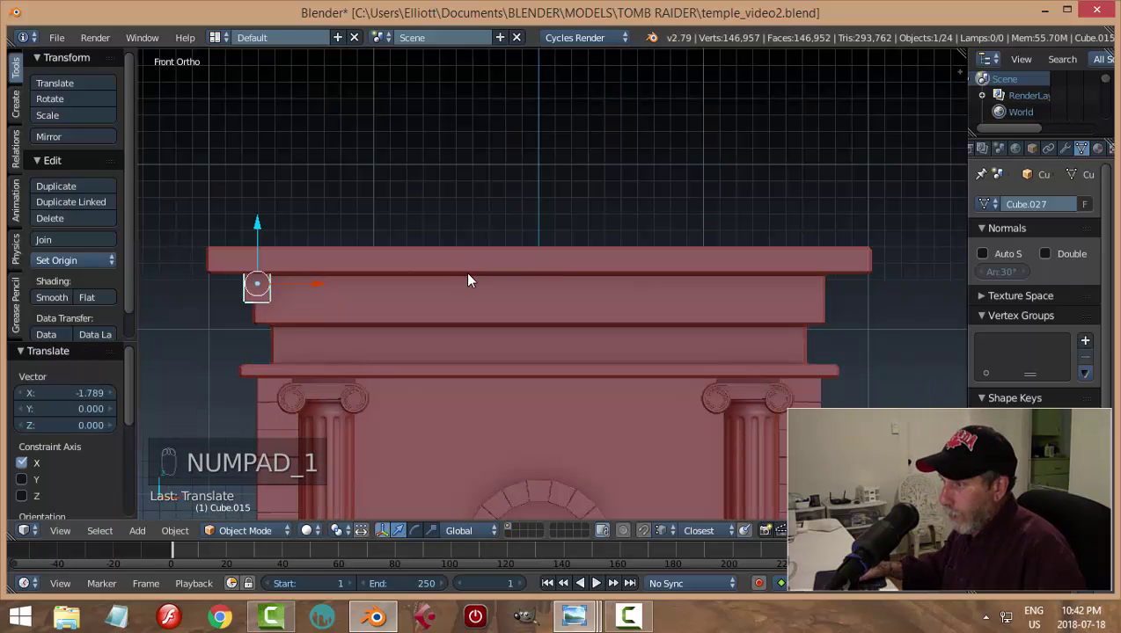
{"action": "left_click_drag", "start_coordinate": [322, 289], "coordinate": [297, 288]}
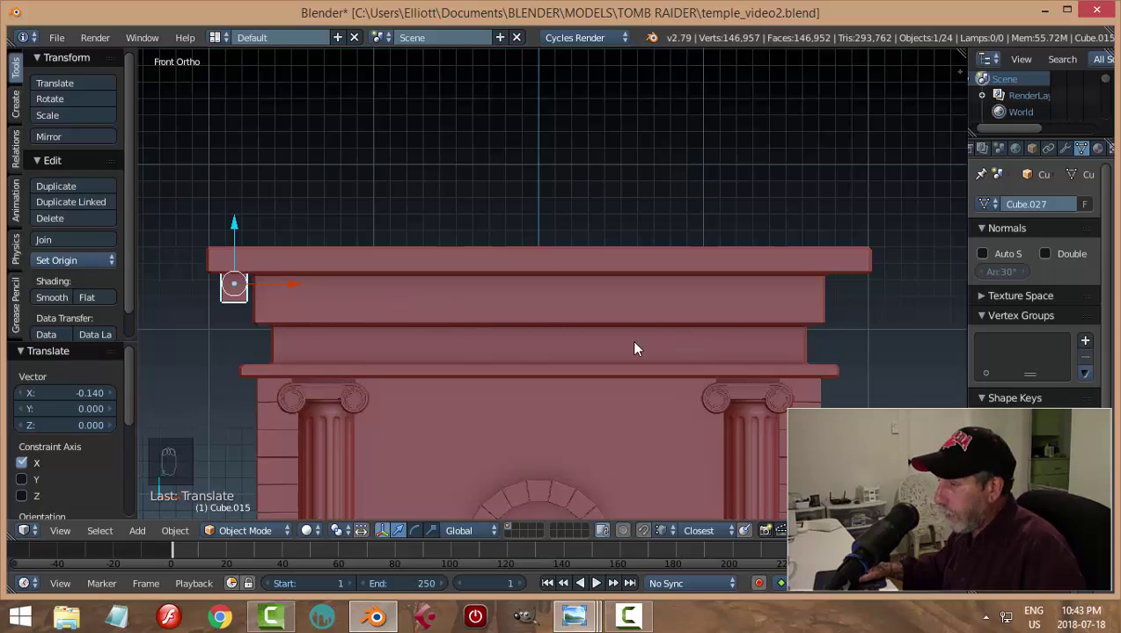
{"action": "left_click_drag", "start_coordinate": [1067, 156], "coordinate": [980, 365]}
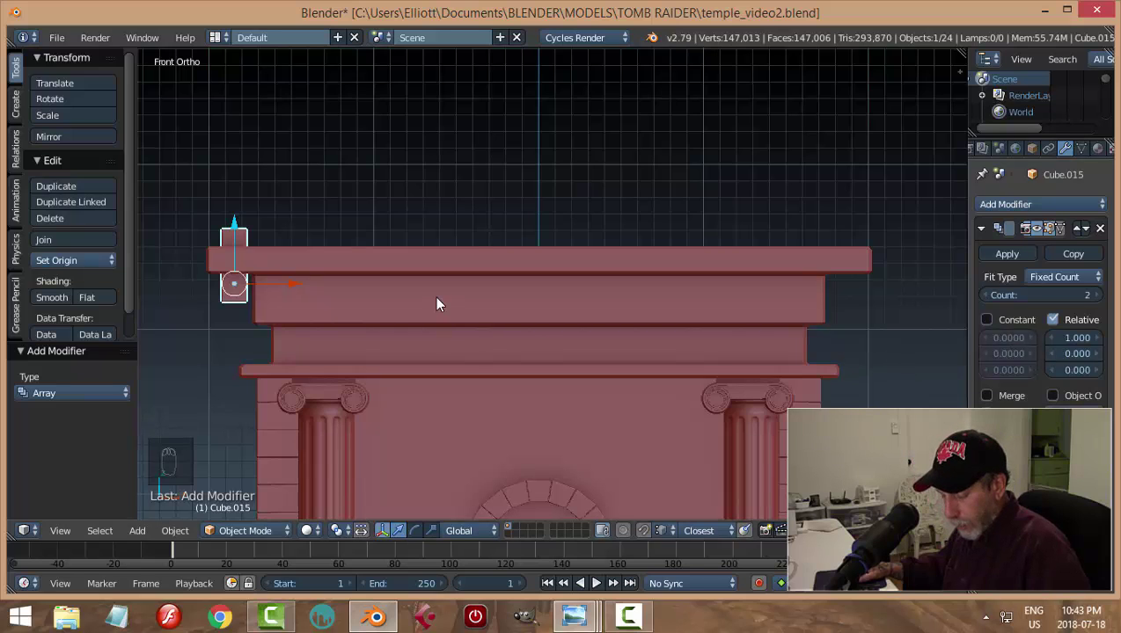
{"action": "key", "text": "ctrl+a"}
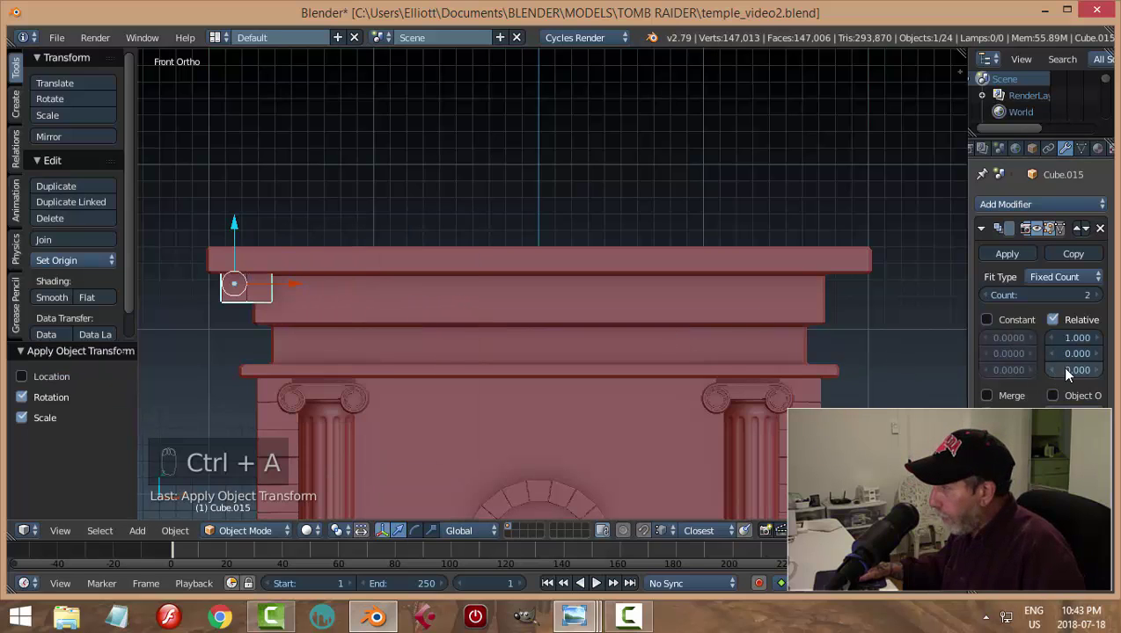
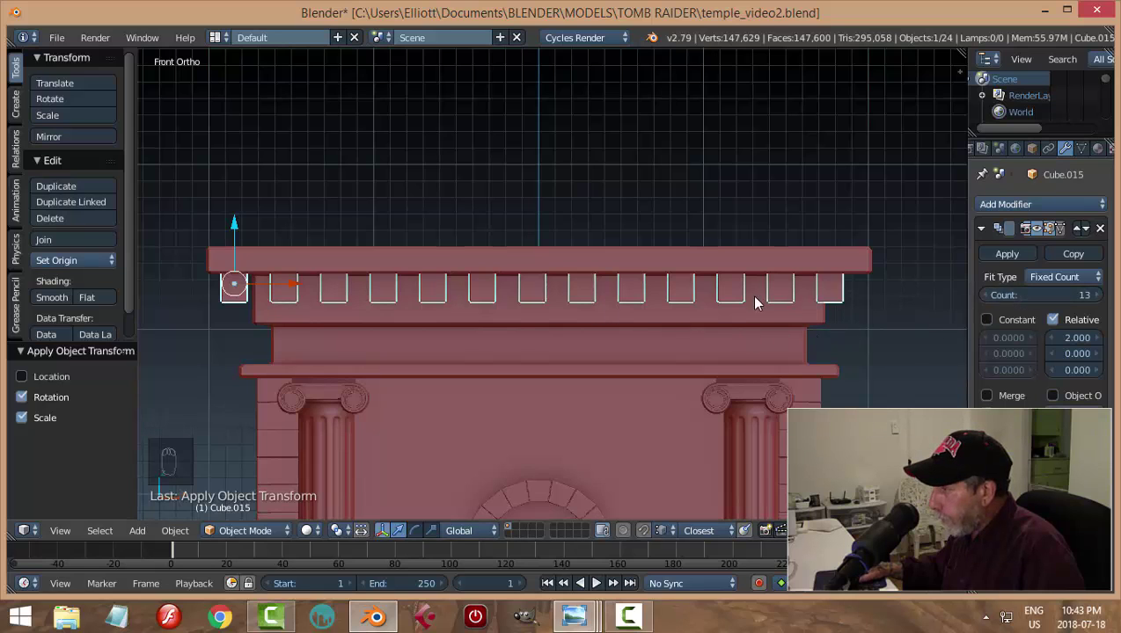
{"action": "left_click_drag", "start_coordinate": [298, 285], "coordinate": [306, 289]}
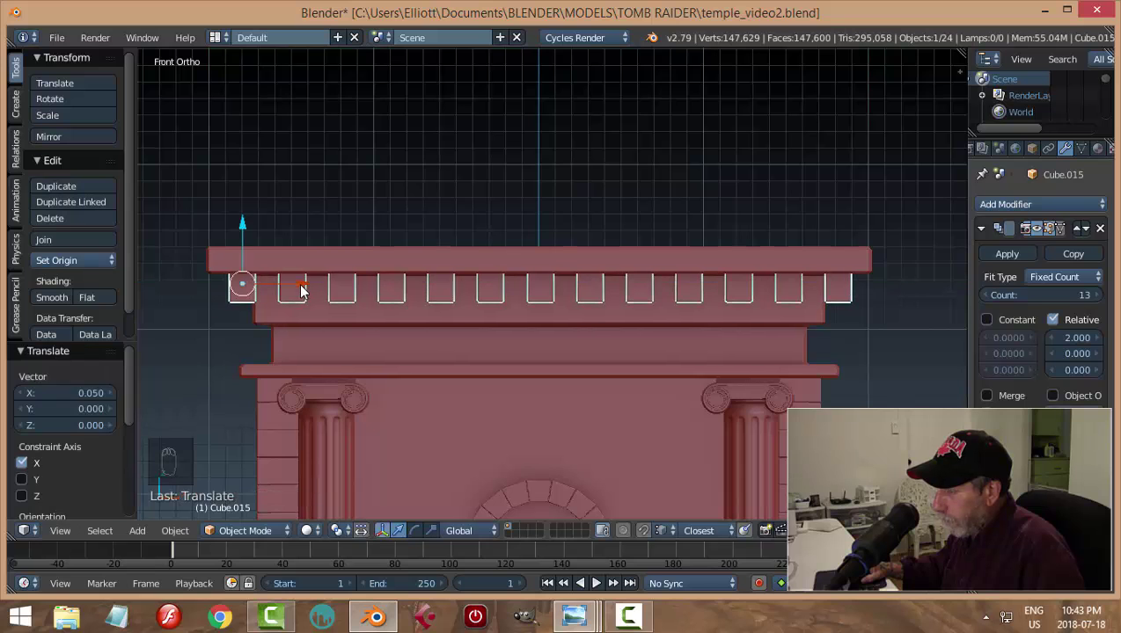
{"action": "key", "text": "a"}
Orbit around the temple's front and side to inspect the dentil row
{"action": "middle_click", "coordinate": [409, 349]}
{"action": "left_click_drag", "start_coordinate": [396, 368], "coordinate": [673, 300]}
{"action": "left_click", "coordinate": [673, 300]}
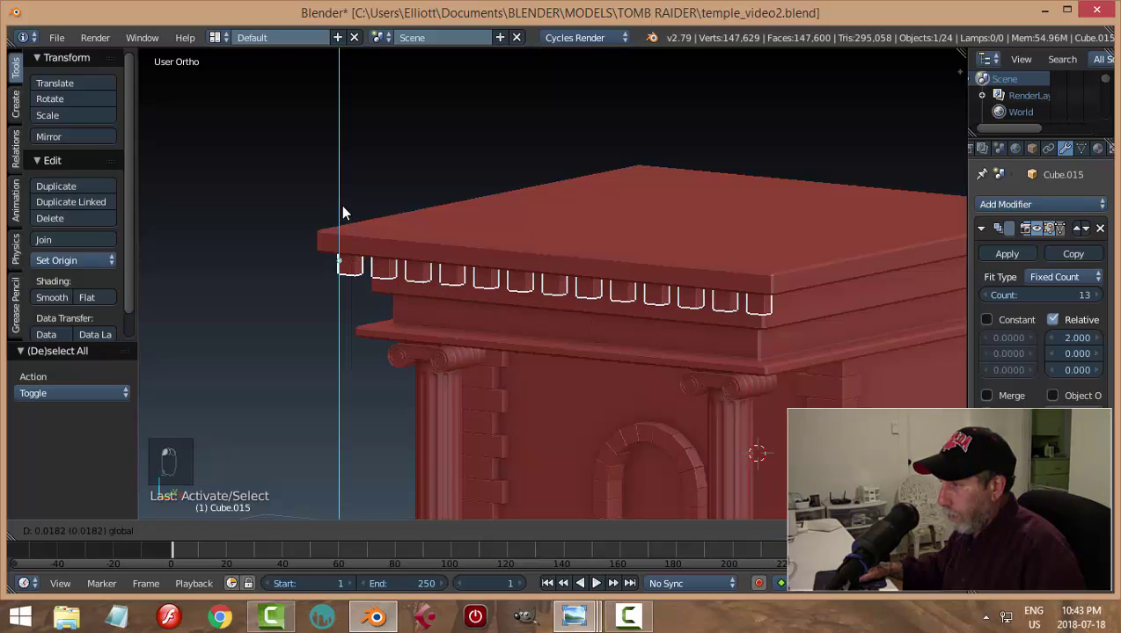
{"action": "key", "text": "a"}
{"action": "left_click_drag", "start_coordinate": [579, 309], "coordinate": [830, 293]}
{"action": "middle_click", "coordinate": [776, 315]}
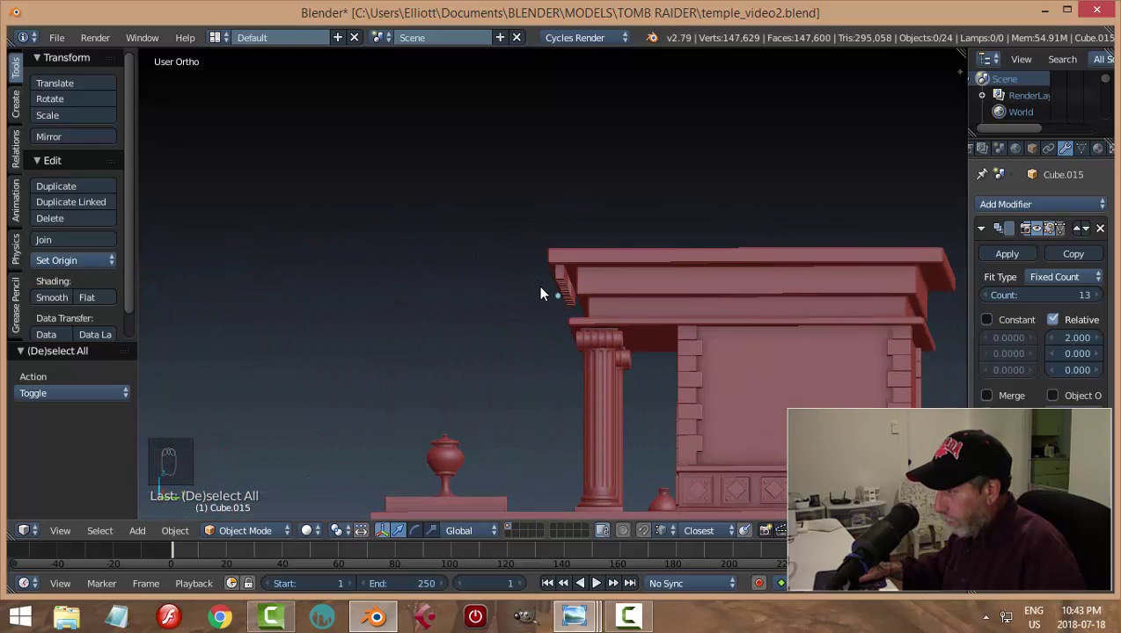
{"action": "left_click_drag", "start_coordinate": [568, 281], "coordinate": [722, 264]}
{"action": "middle_click", "coordinate": [644, 325]}
{"action": "middle_click", "coordinate": [723, 264]}
Adjust the dentil row's settings and depth so it sits snug under the cornice
{"action": "left_click_drag", "start_coordinate": [723, 266], "coordinate": [734, 323]}
{"action": "left_click_drag", "start_coordinate": [747, 322], "coordinate": [995, 302]}
{"action": "left_click_drag", "start_coordinate": [996, 301], "coordinate": [874, 298]}
{"action": "left_click", "coordinate": [991, 300]}
{"action": "left_click_drag", "start_coordinate": [633, 337], "coordinate": [685, 369]}
{"action": "key", "text": "KP_1"}
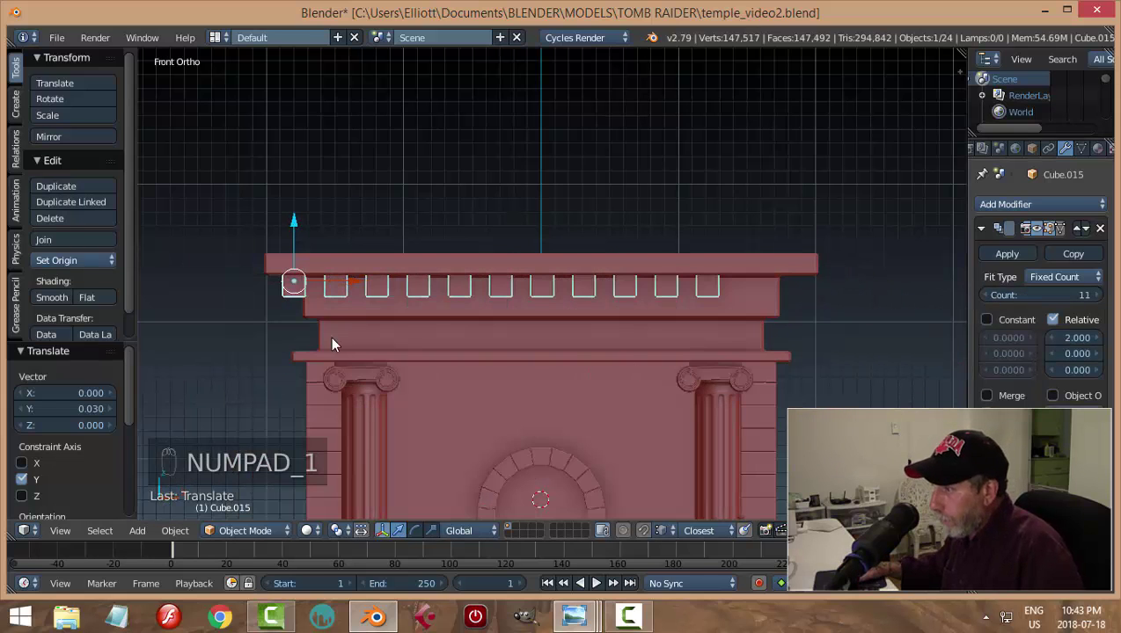
{"action": "left_click_drag", "start_coordinate": [365, 284], "coordinate": [408, 299]}
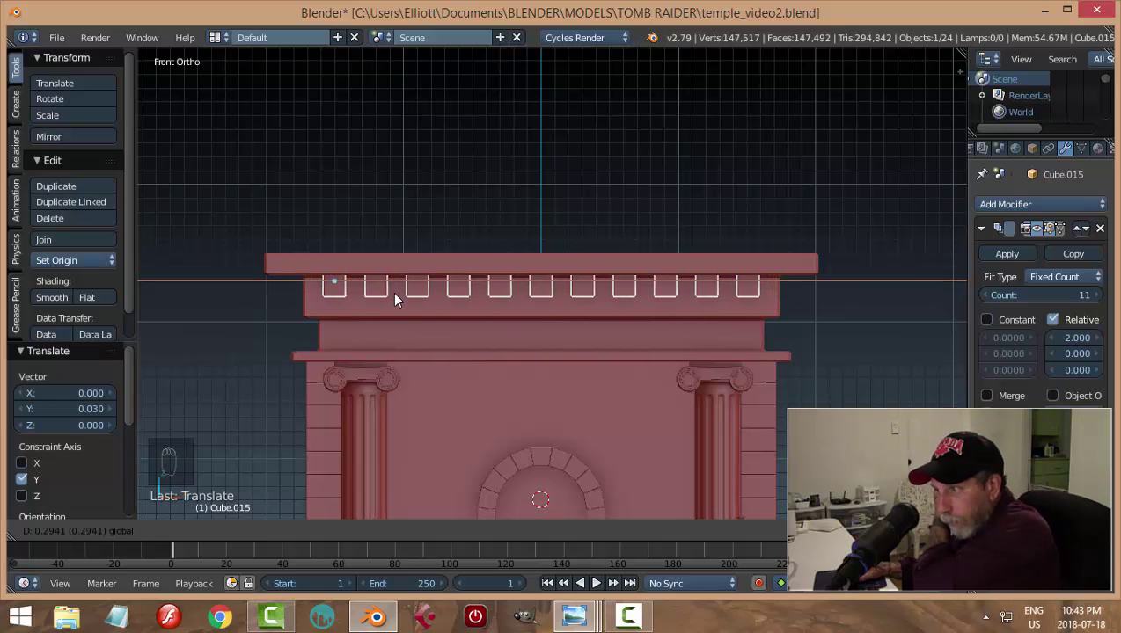
{"action": "left_click_drag", "start_coordinate": [619, 364], "coordinate": [656, 381]}
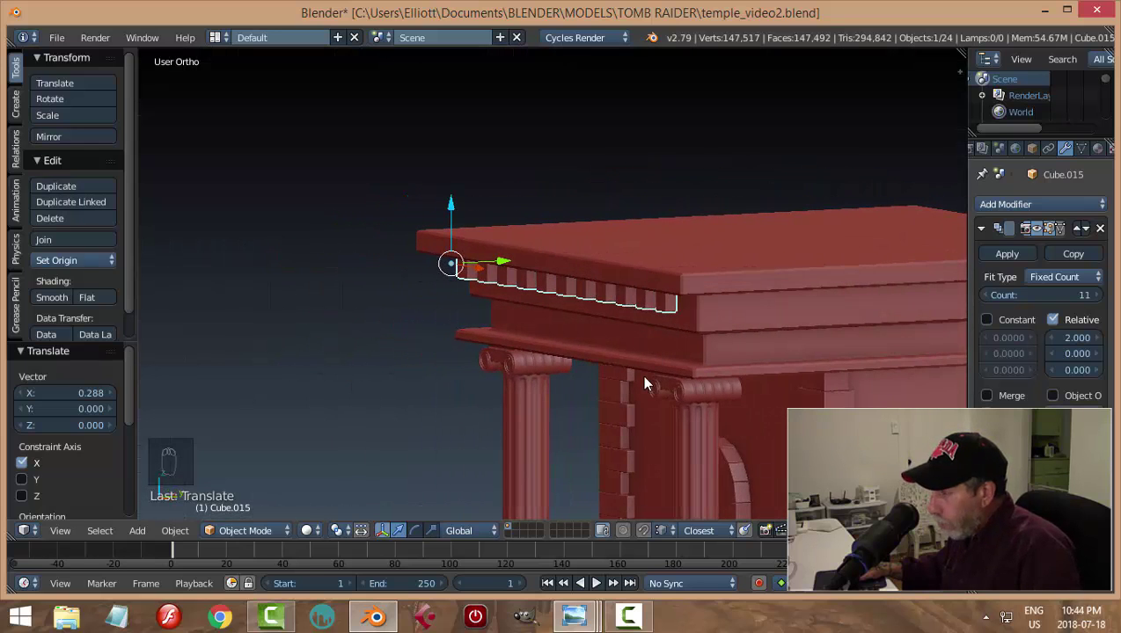
Duplicate the dentil row with Shift+D and rotate the copy 90° about Z for the side
{"action": "key", "text": "shift+d"}
{"action": "key", "text": "r"}
{"action": "left_click_drag", "start_coordinate": [506, 379], "coordinate": [590, 353]}
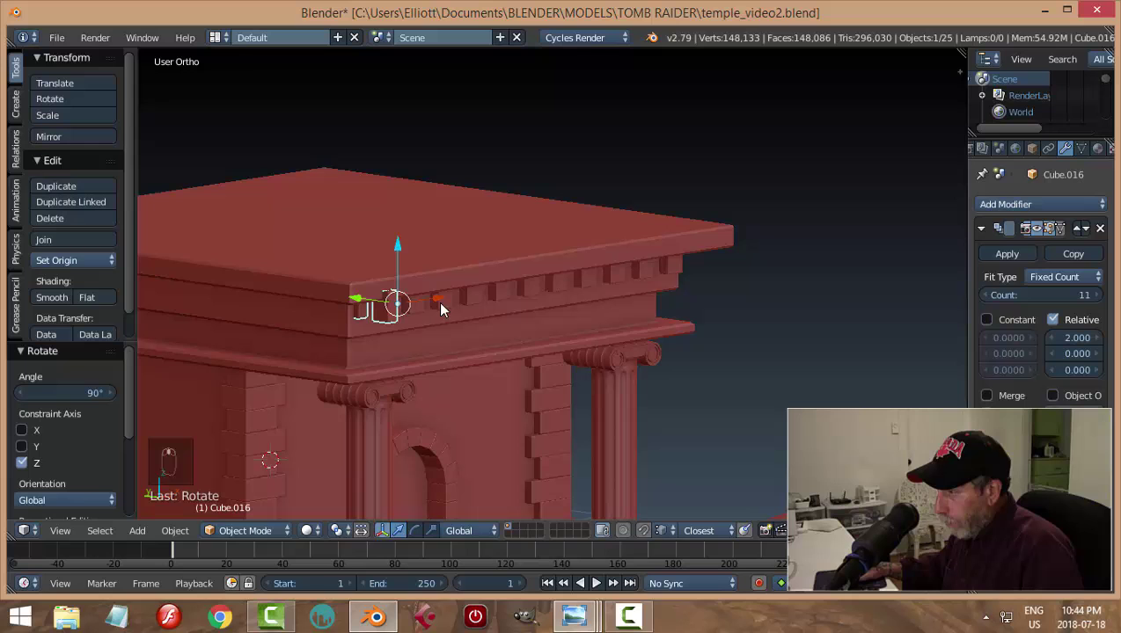
In side view, slide the copied dentil row under the side cornice
{"action": "left_click_drag", "start_coordinate": [446, 304], "coordinate": [566, 350]}
{"action": "key", "text": "ctrl+KP_3"}
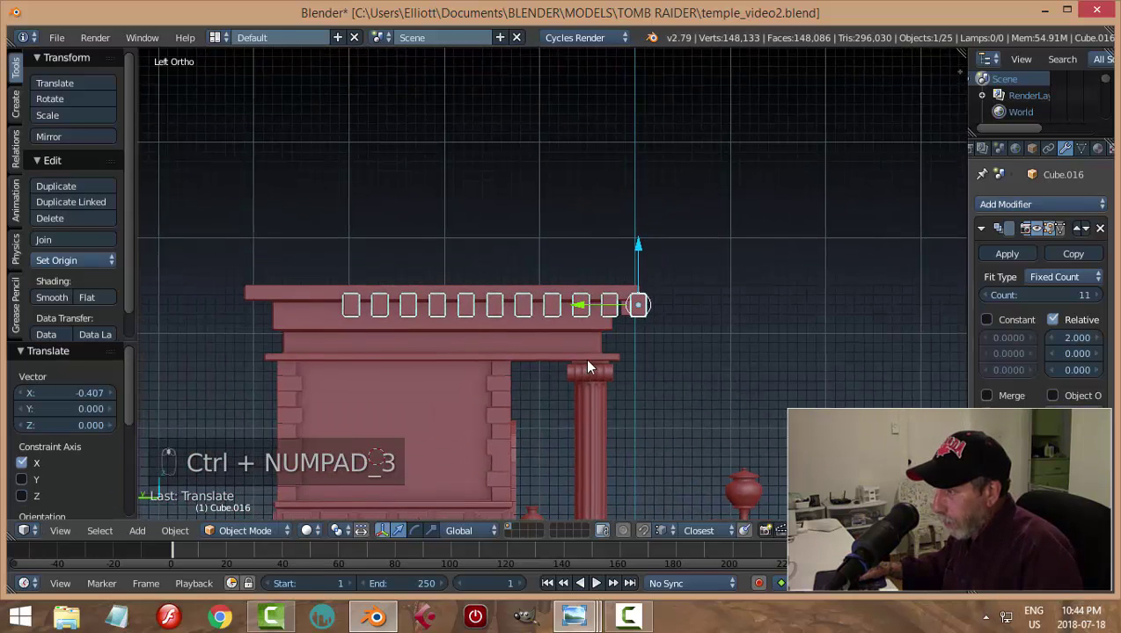
{"action": "left_click_drag", "start_coordinate": [582, 309], "coordinate": [513, 340]}
{"action": "left_click_drag", "start_coordinate": [565, 378], "coordinate": [440, 335]}
{"action": "left_click_drag", "start_coordinate": [439, 335], "coordinate": [445, 377]}
Raise the copy's Array Count to 13 and slide it toward the front corner
{"action": "left_click_drag", "start_coordinate": [445, 378], "coordinate": [598, 244]}
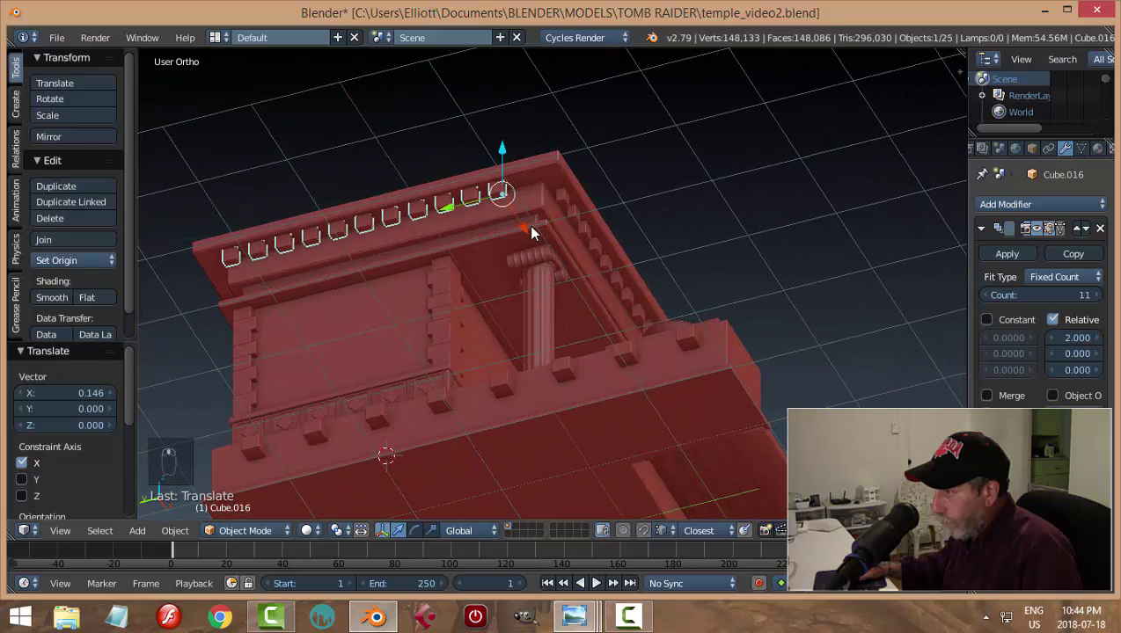
{"action": "left_click_drag", "start_coordinate": [533, 231], "coordinate": [1000, 236]}
{"action": "left_click_drag", "start_coordinate": [1095, 300], "coordinate": [500, 230]}
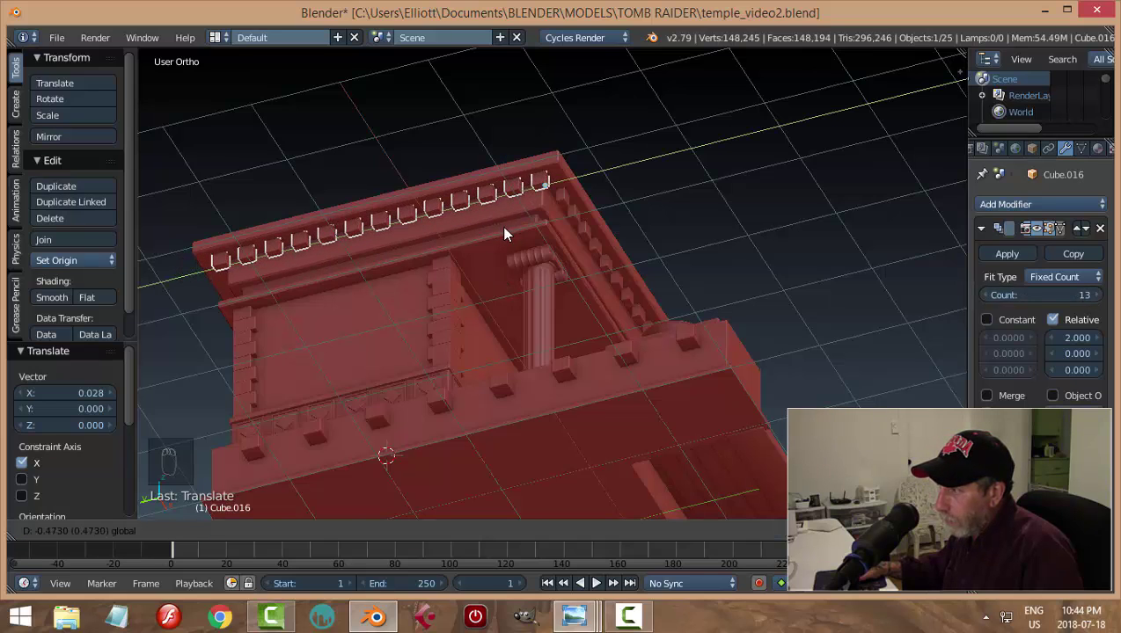
{"action": "middle_click", "coordinate": [700, 263]}
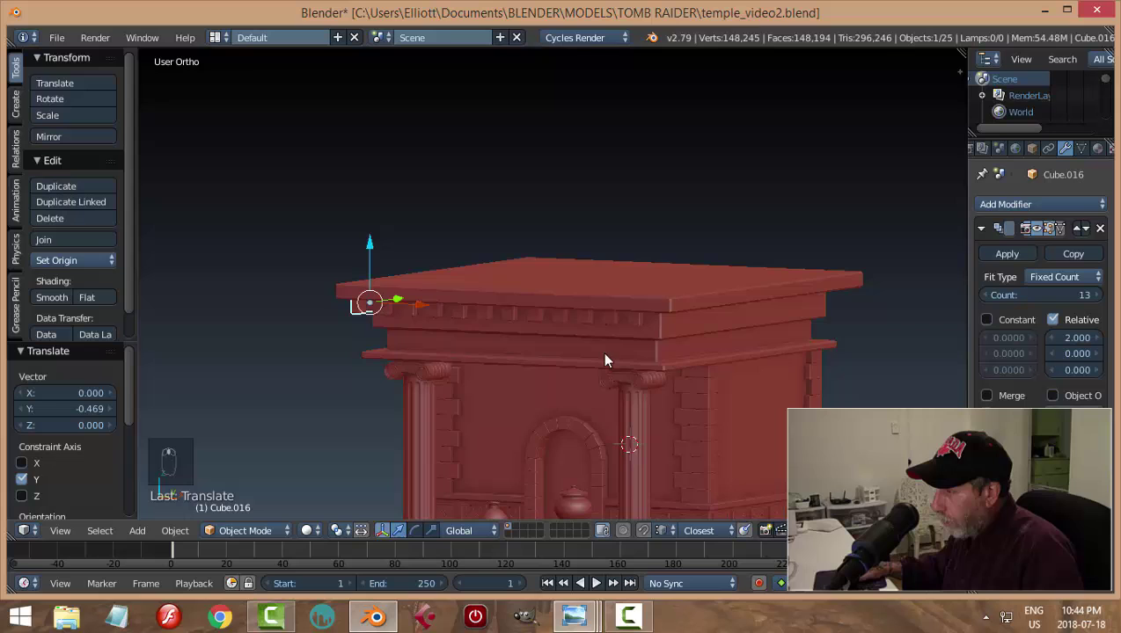
Delete the side row by mistake and undo to bring it back selected
{"action": "key", "text": "x"}
{"action": "left_click_drag", "start_coordinate": [677, 311], "coordinate": [715, 527]}
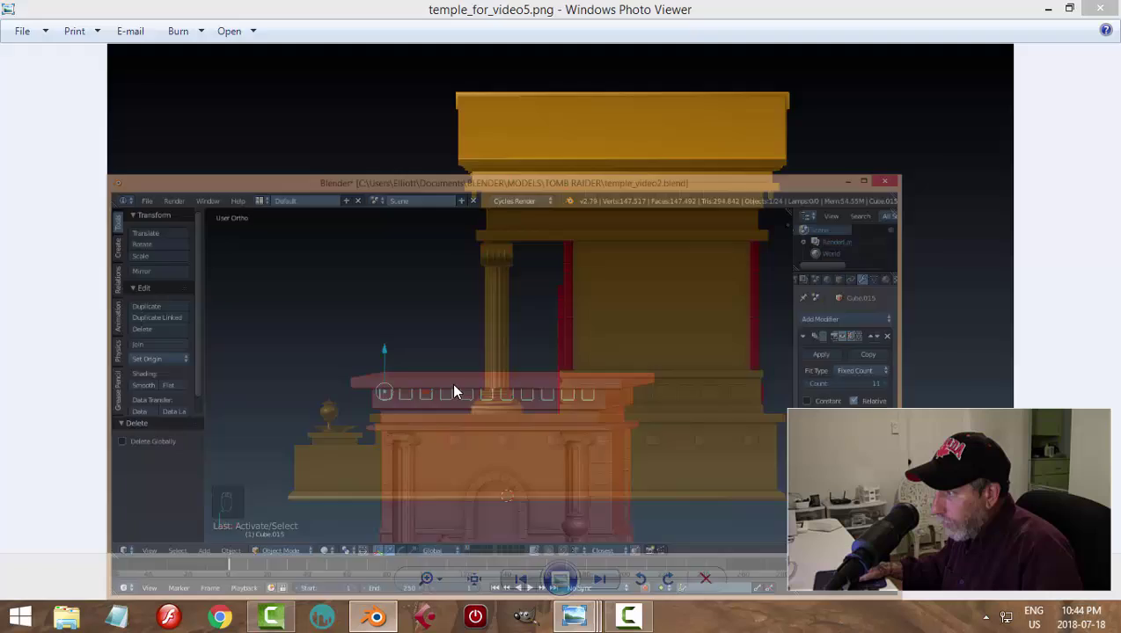
{"action": "key", "text": "ctrl+z"}
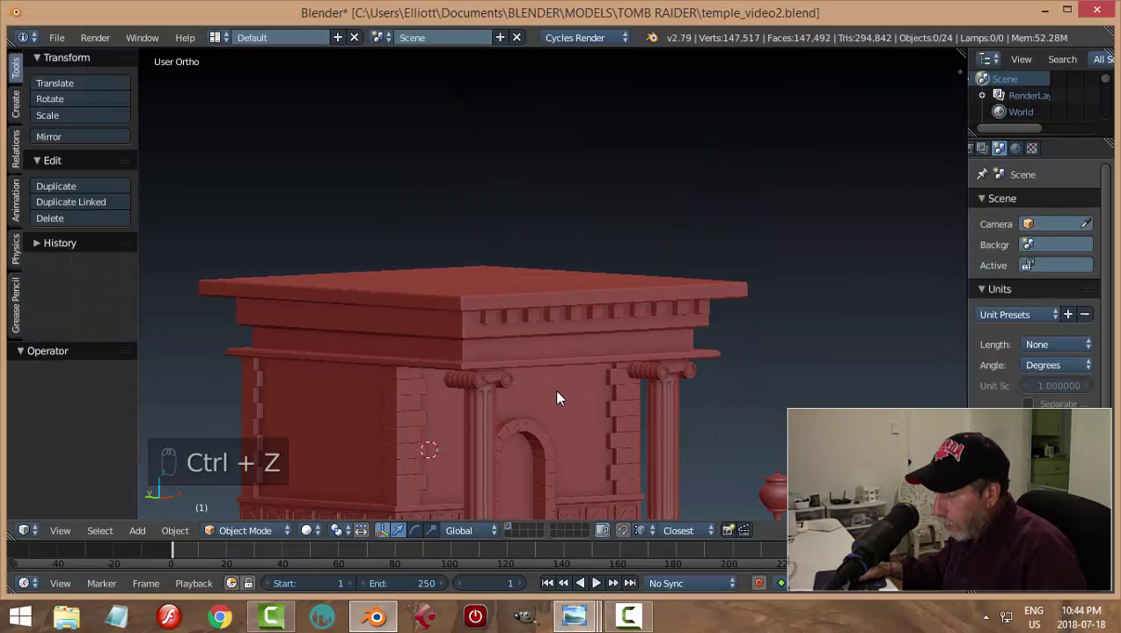
{"action": "key", "text": "ctrl+z"}
{"action": "left_click_drag", "start_coordinate": [563, 395], "coordinate": [505, 373]}
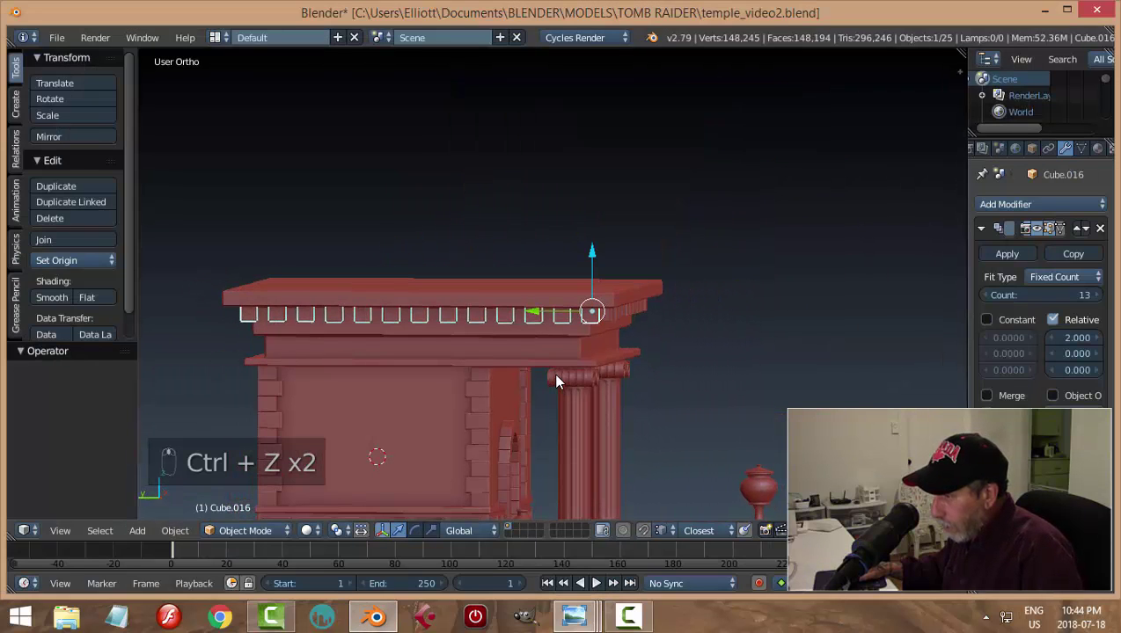
Set the side row's Array Count to 12 and align it under the cornice in side view
{"action": "left_click_drag", "start_coordinate": [985, 295], "coordinate": [994, 304]}
{"action": "left_click_drag", "start_coordinate": [994, 303], "coordinate": [509, 325]}
{"action": "left_click_drag", "start_coordinate": [1099, 301], "coordinate": [524, 321]}
{"action": "key", "text": "ctrl+KP_3"}
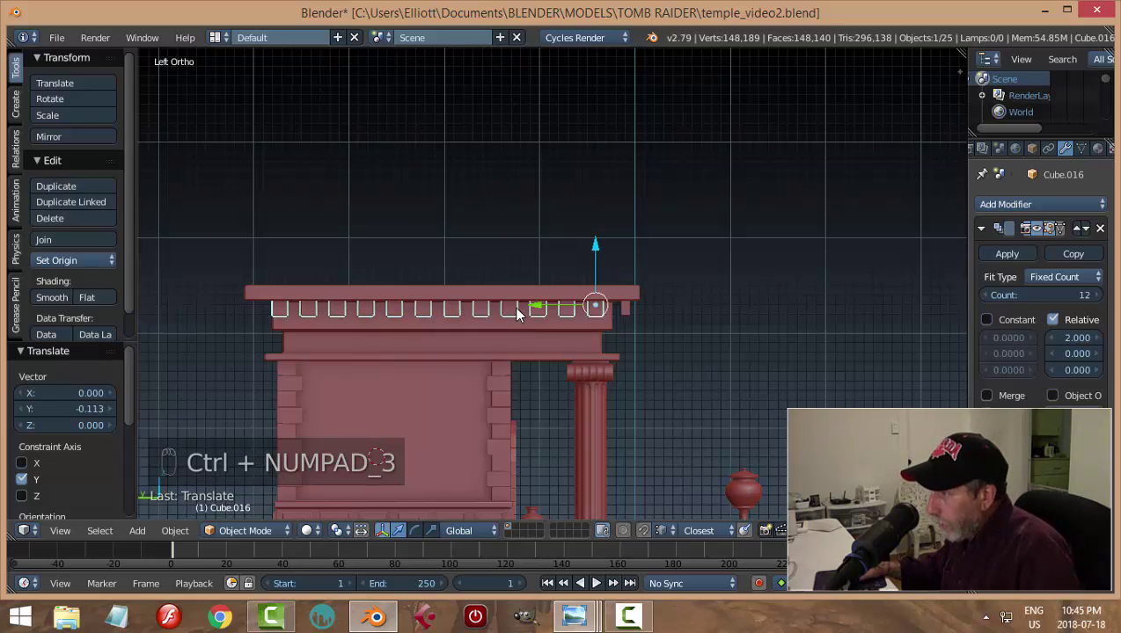
{"action": "left_click_drag", "start_coordinate": [995, 297], "coordinate": [535, 308]}
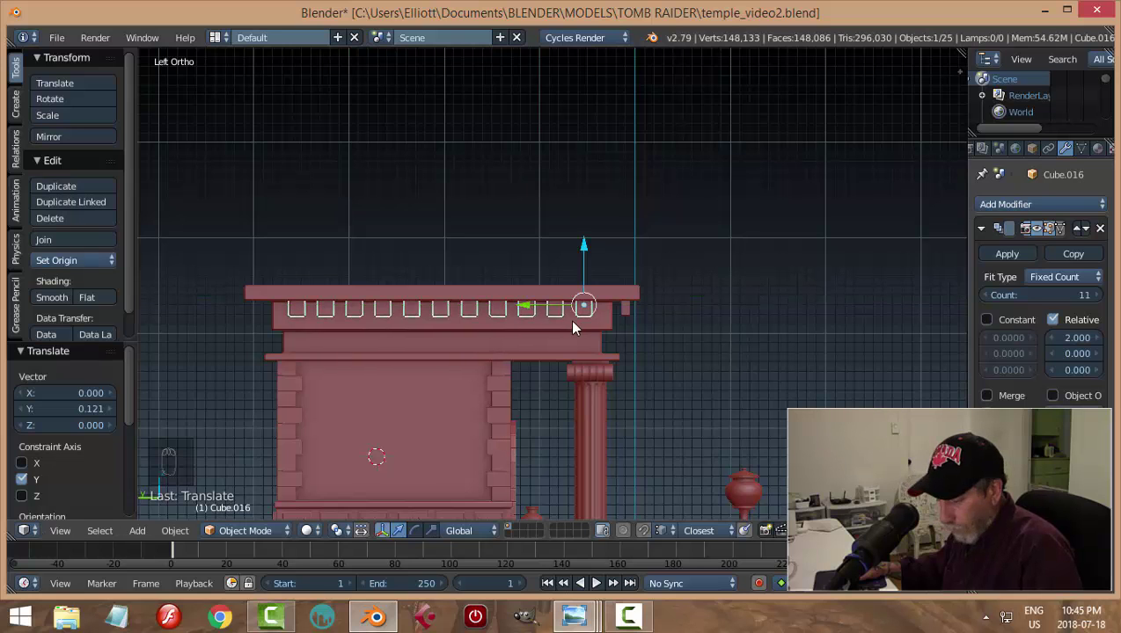
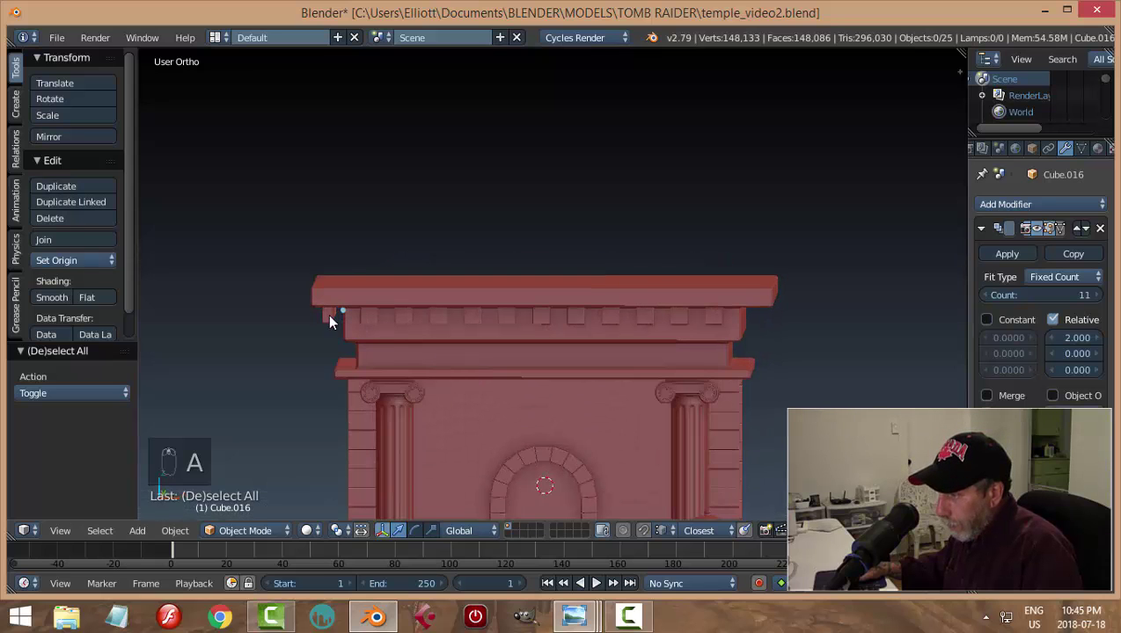
Nudge the row into its final spot, deselect and save the temple file
{"action": "left_click_drag", "start_coordinate": [334, 319], "coordinate": [559, 348]}
{"action": "middle_click", "coordinate": [559, 348]}
{"action": "middle_click", "coordinate": [637, 284]}
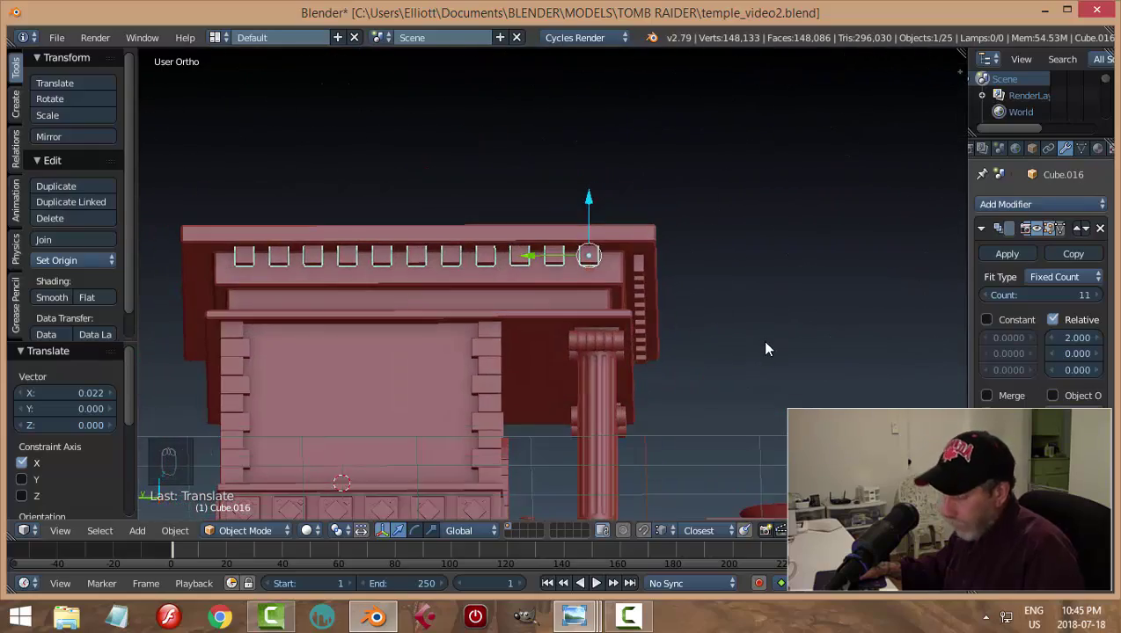
{"action": "key", "text": "a"}
{"action": "left_click_drag", "start_coordinate": [767, 346], "coordinate": [603, 378]}
{"action": "key", "text": "ctrl+s"}
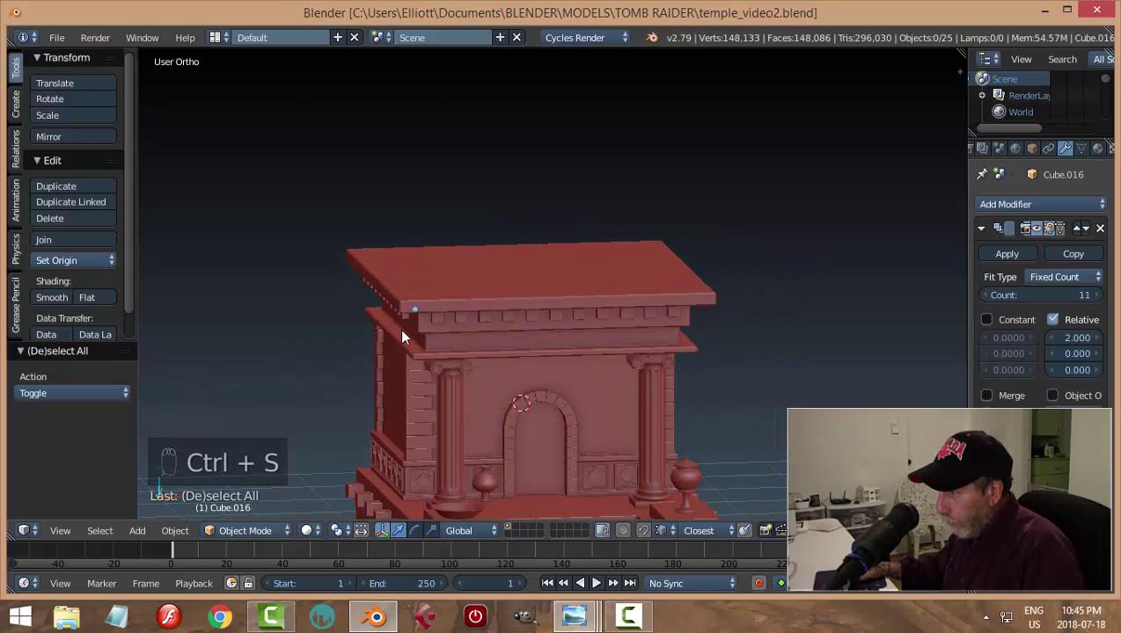
Apply the Array modifier so the 12-block dentil row becomes real geometry
{"action": "left_click_drag", "start_coordinate": [439, 338], "coordinate": [506, 305]}
{"action": "left_click_drag", "start_coordinate": [505, 305], "coordinate": [497, 398]}
{"action": "left_click_drag", "start_coordinate": [497, 398], "coordinate": [546, 402]}
{"action": "key", "text": "ctrl+KP_3"}
{"action": "left_click_drag", "start_coordinate": [529, 311], "coordinate": [543, 318]}
{"action": "left_click", "coordinate": [542, 318]}
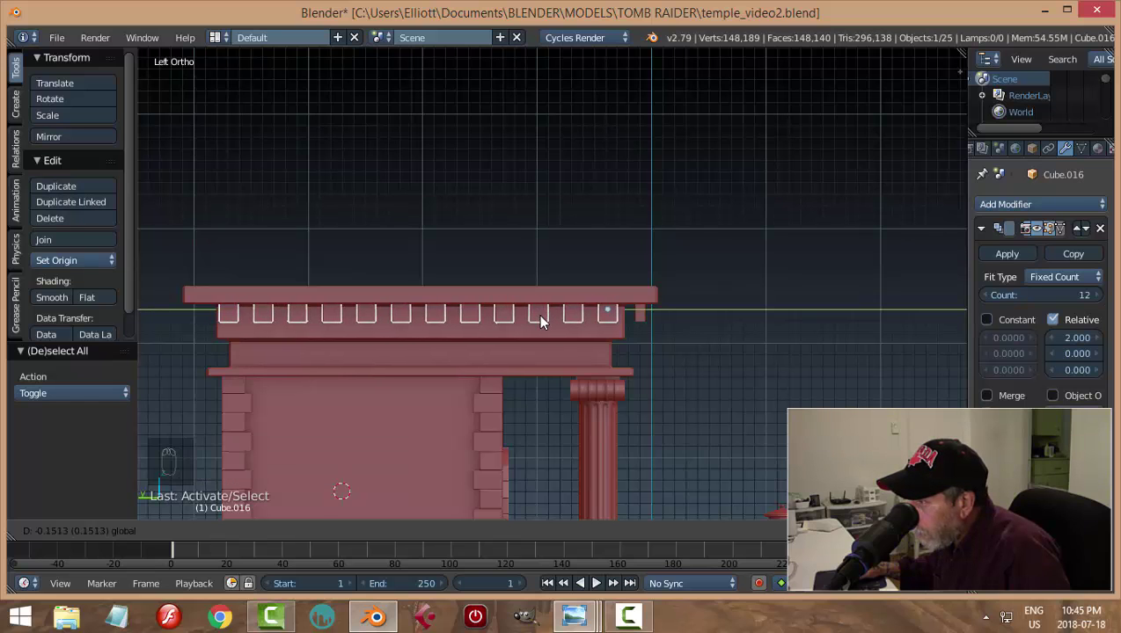
{"action": "left_click_drag", "start_coordinate": [744, 391], "coordinate": [705, 311]}
{"action": "left_click", "coordinate": [705, 311]}
{"action": "left_click_drag", "start_coordinate": [503, 415], "coordinate": [1105, 301]}
Shift the front dentil row sideways in front view and pick the roof slab for snapping
{"action": "key", "text": "KP_1"}
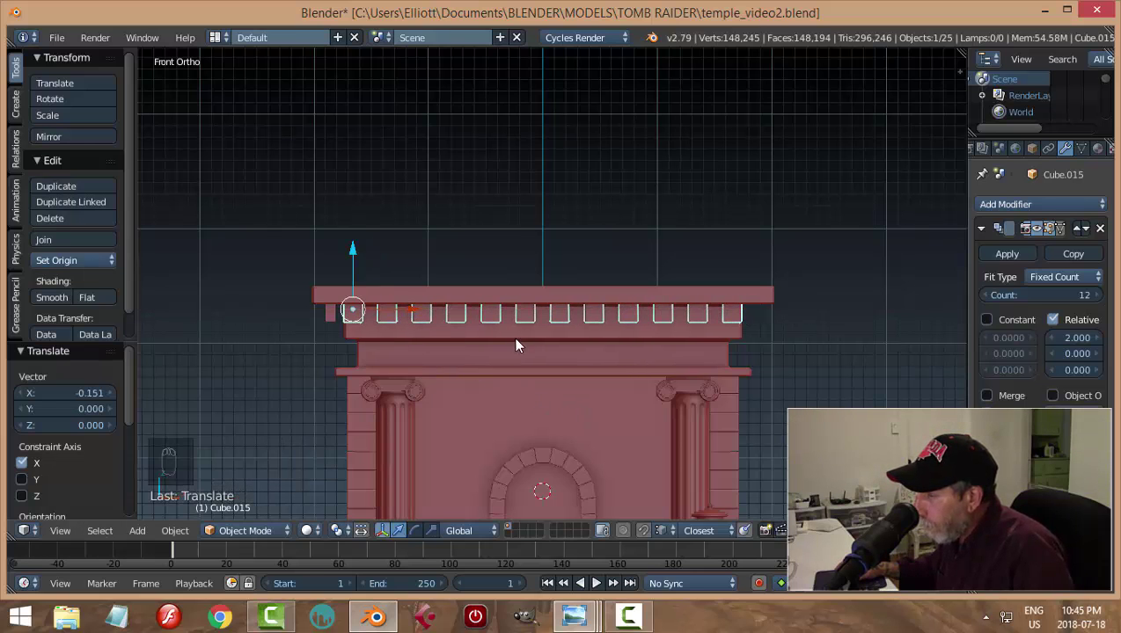
{"action": "left_click_drag", "start_coordinate": [570, 360], "coordinate": [704, 371]}
{"action": "key", "text": "a"}
{"action": "left_click_drag", "start_coordinate": [678, 383], "coordinate": [620, 377]}
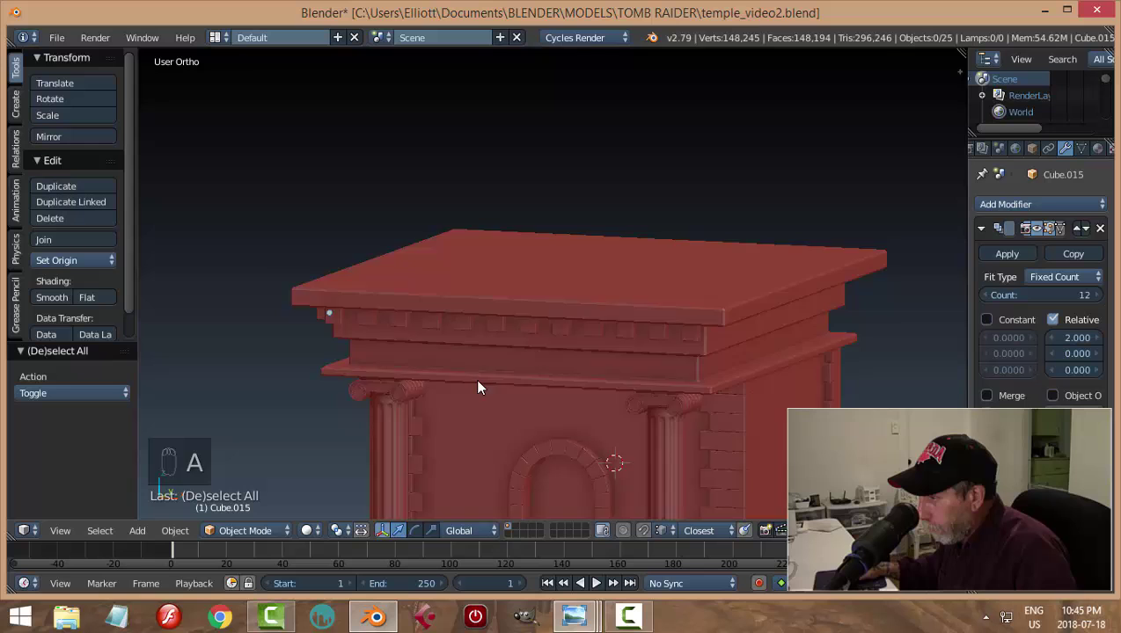
{"action": "left_click_drag", "start_coordinate": [591, 327], "coordinate": [746, 397]}
{"action": "left_click_drag", "start_coordinate": [746, 396], "coordinate": [772, 315]}
{"action": "key", "text": "shift+s"}
Raise the side row's Array Count to 13 and slide it along Y to fill the cornice edge
{"action": "left_click", "coordinate": [772, 315]}
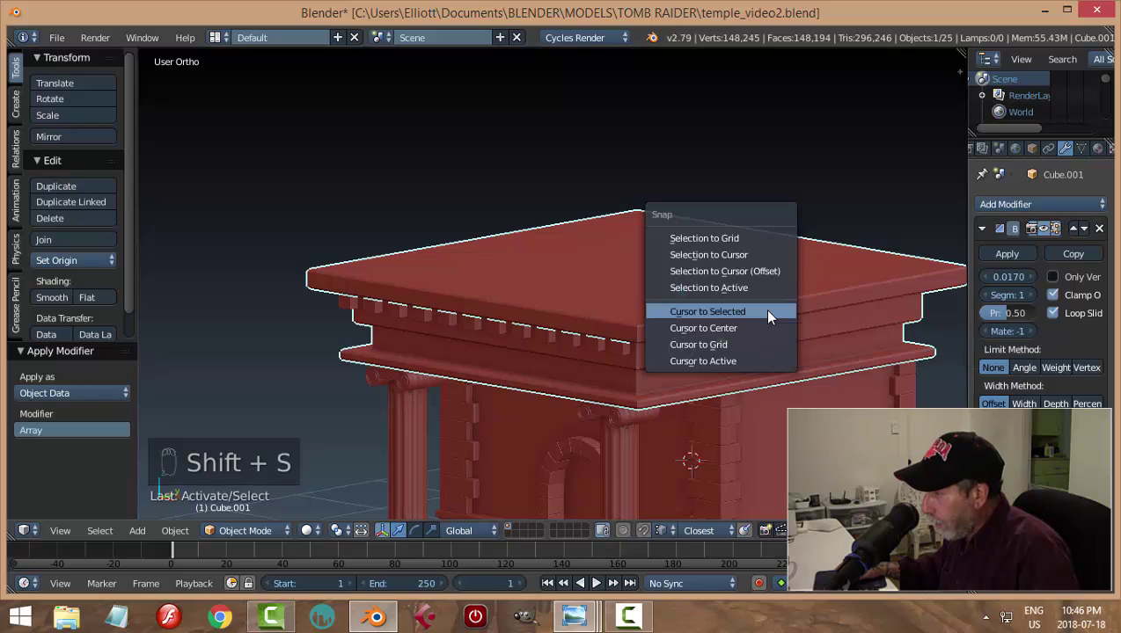
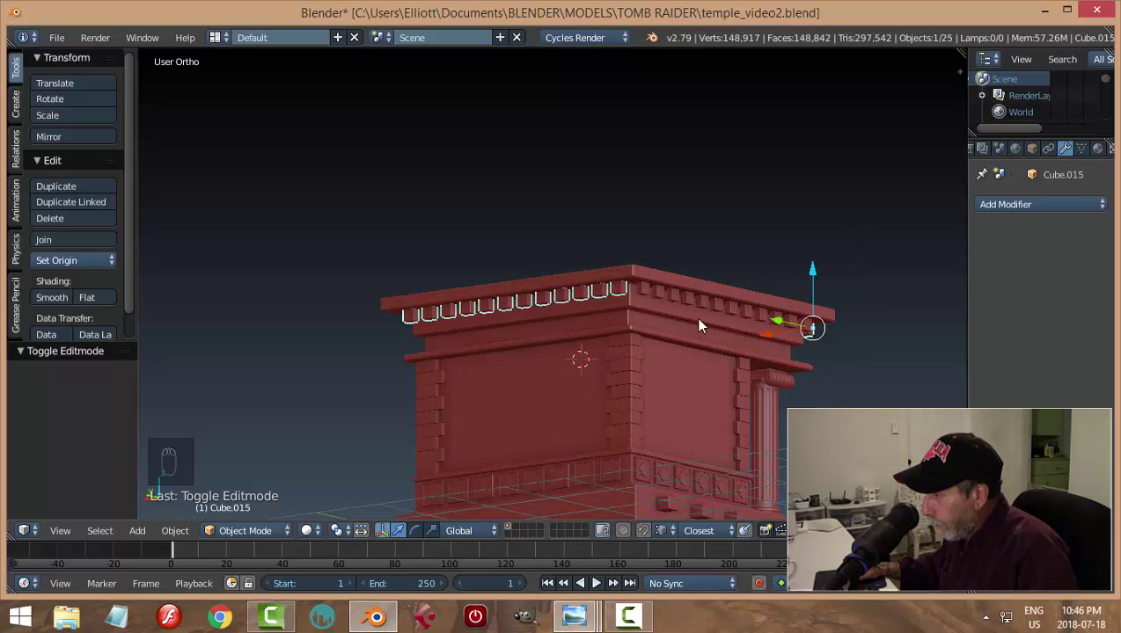
{"action": "left_click_drag", "start_coordinate": [707, 311], "coordinate": [762, 377]}
{"action": "middle_click", "coordinate": [762, 377]}
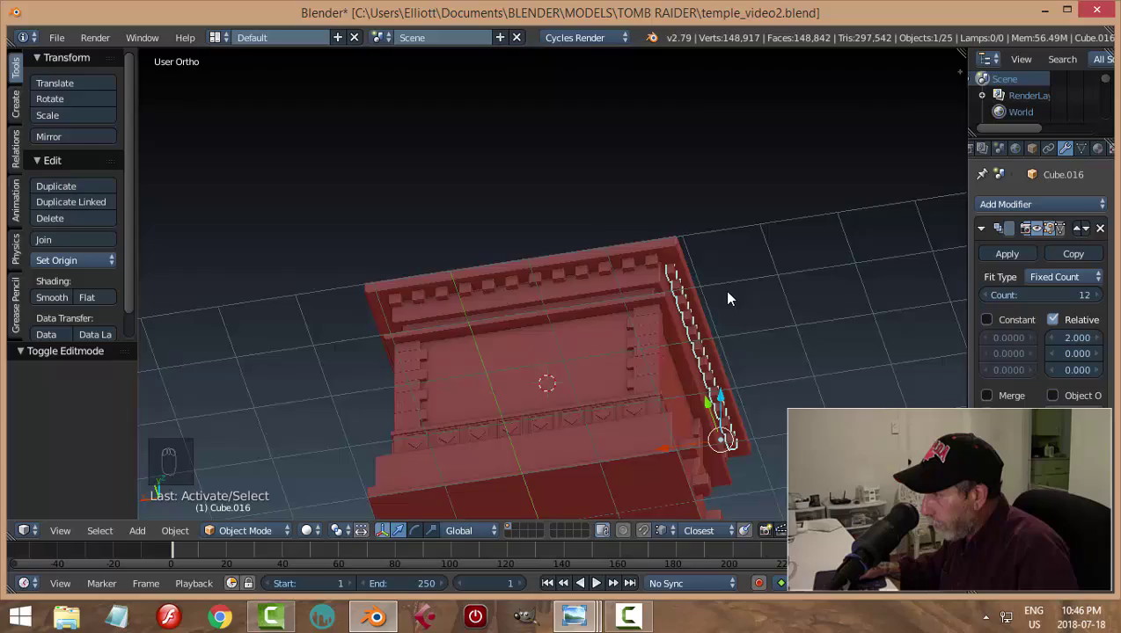
{"action": "middle_click", "coordinate": [648, 287]}
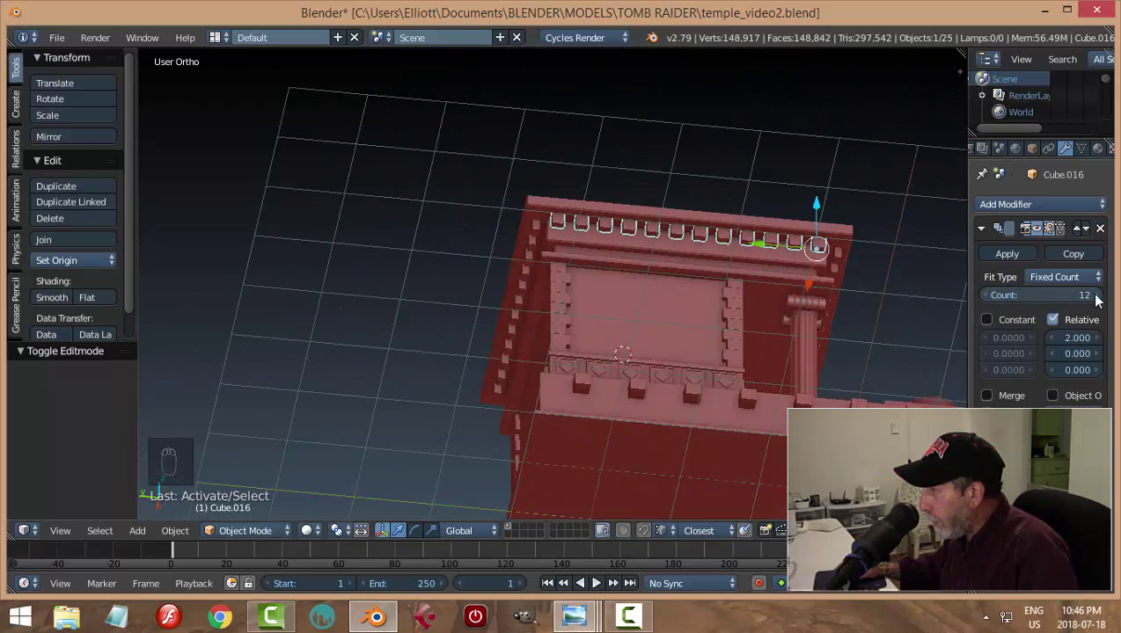
{"action": "left_click_drag", "start_coordinate": [1103, 299], "coordinate": [766, 254]}
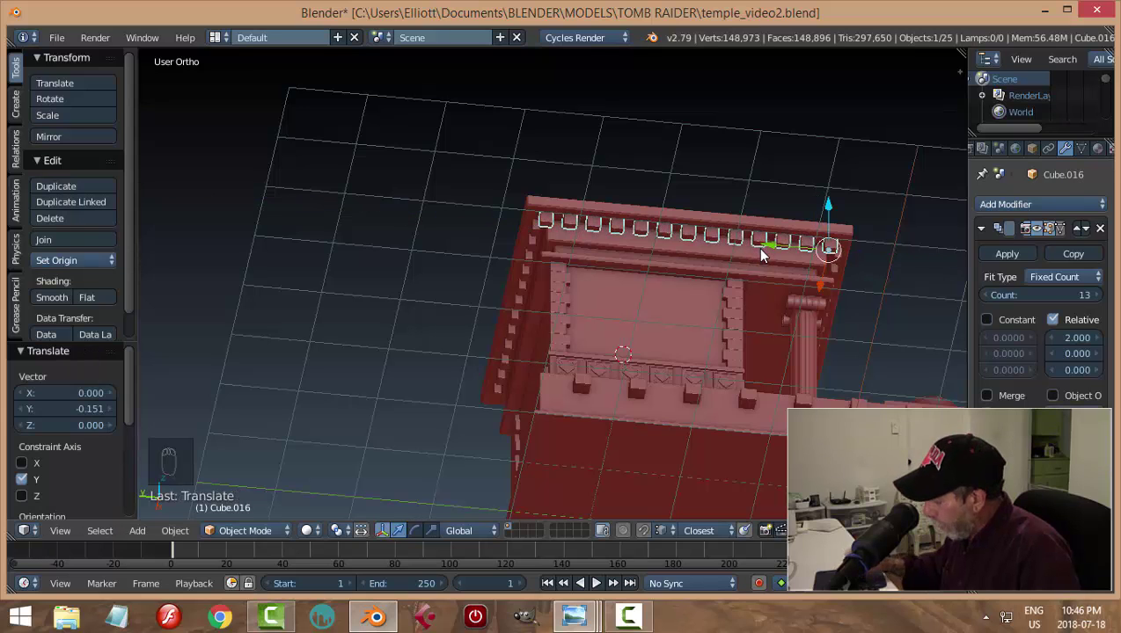
{"action": "key", "text": "ctrl+KP_3"}
{"action": "left_click_drag", "start_coordinate": [790, 373], "coordinate": [892, 345]}
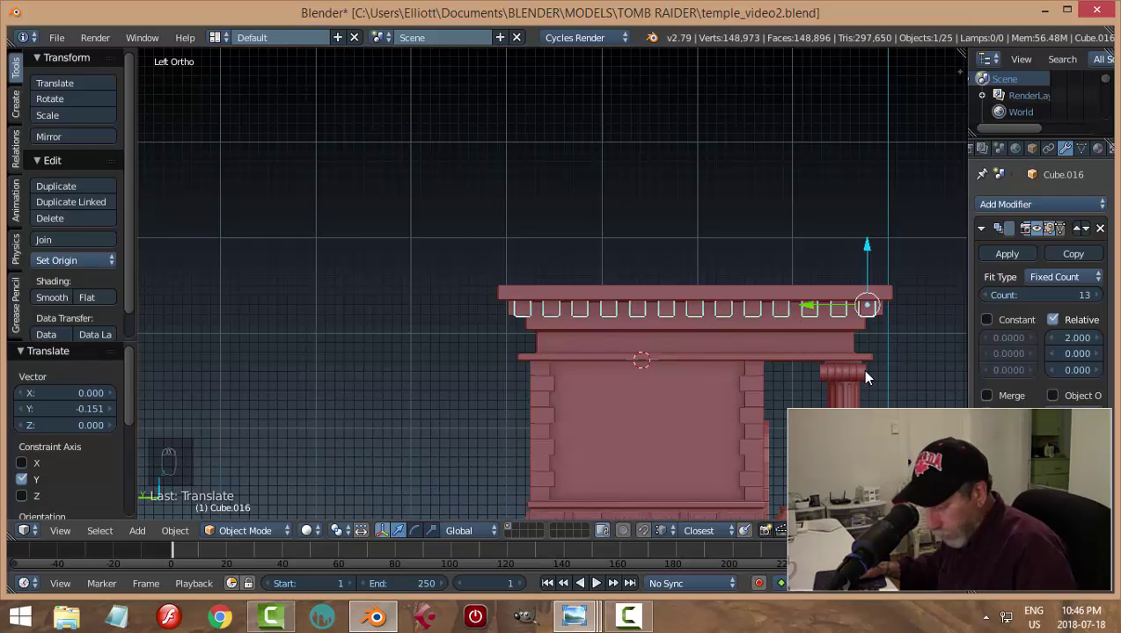
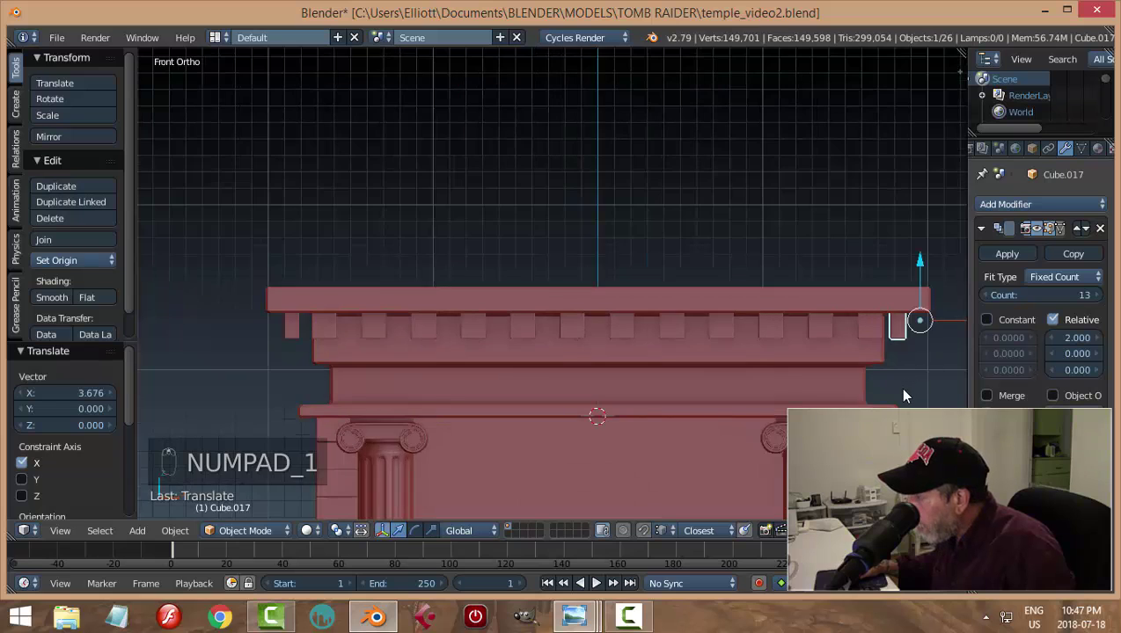
Reposition the front dentil row along X and apply its array as geometry
{"action": "left_click", "coordinate": [879, 323]}
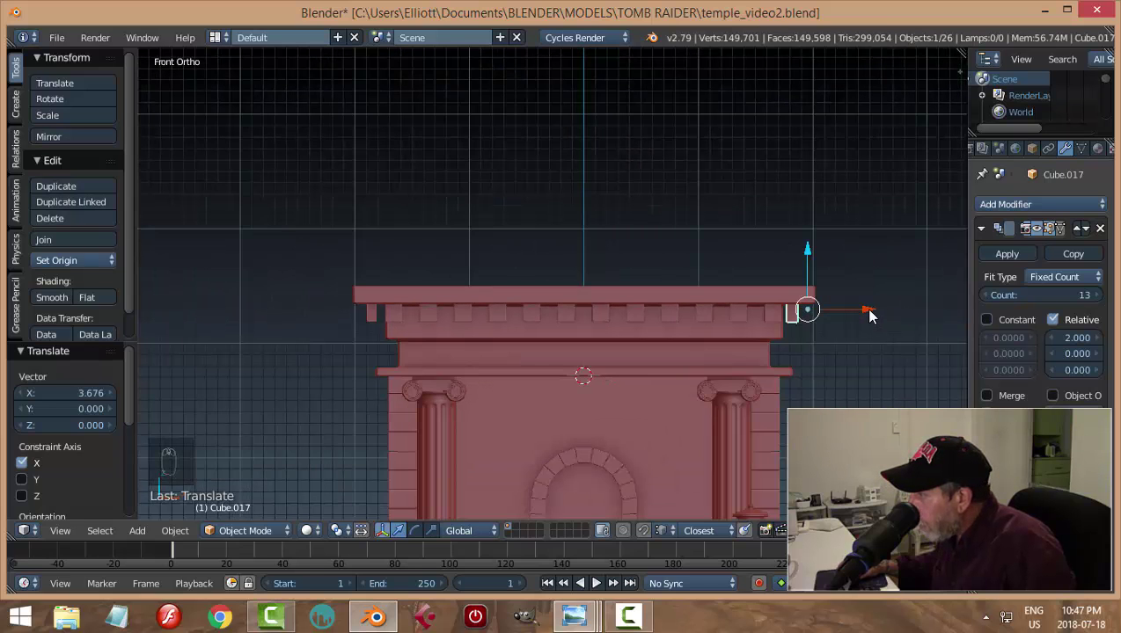
{"action": "key", "text": "a"}
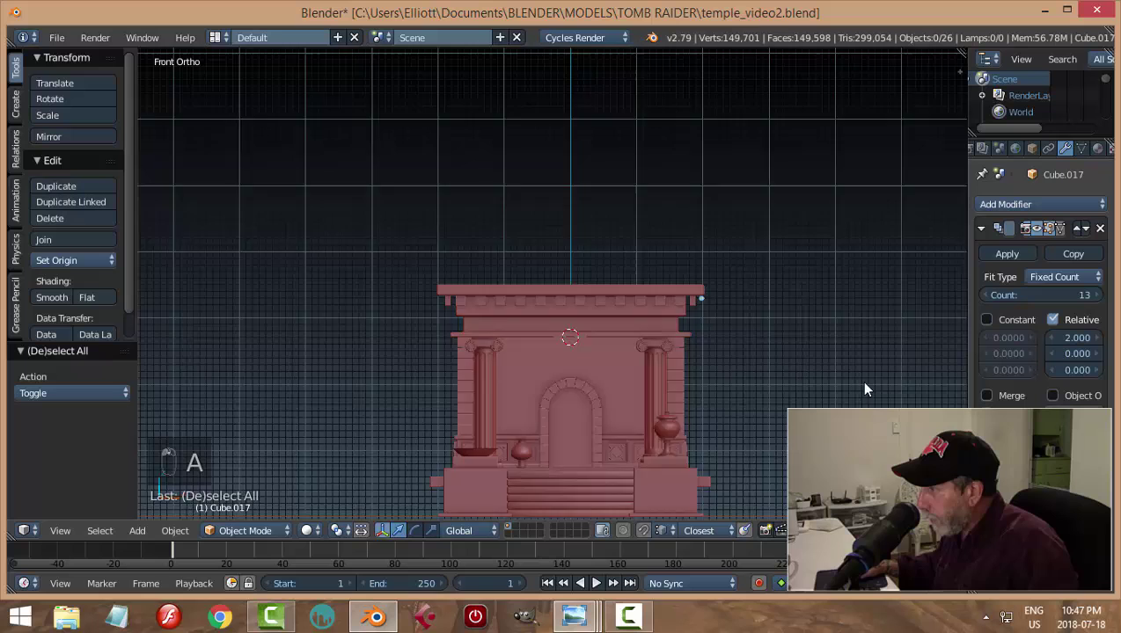
{"action": "left_click_drag", "start_coordinate": [708, 405], "coordinate": [773, 416]}
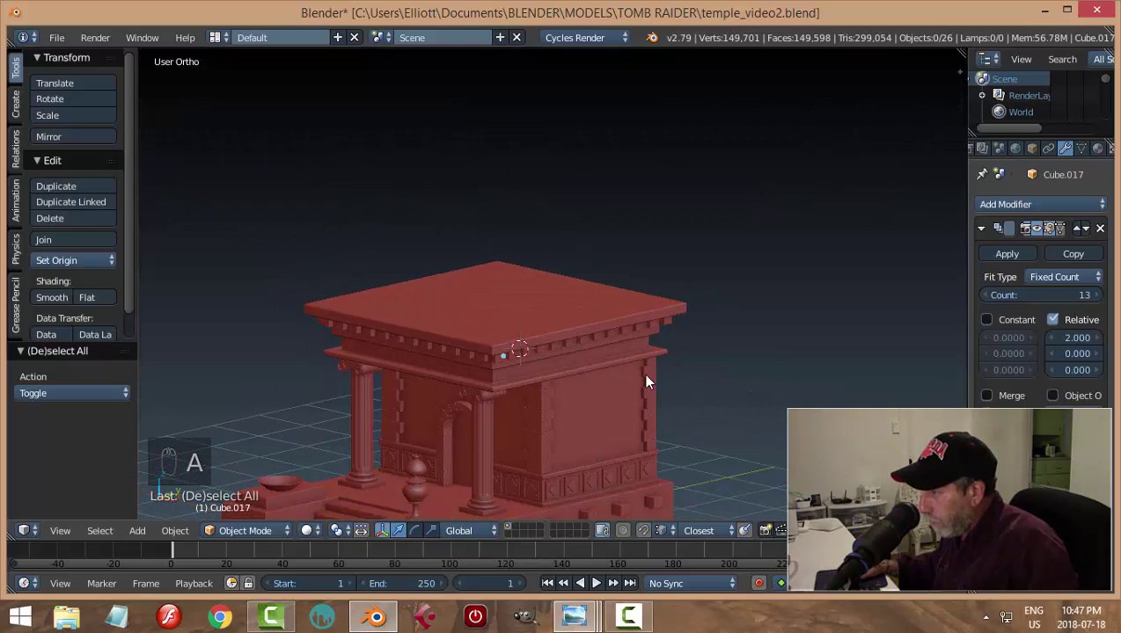
{"action": "left_click", "coordinate": [617, 341]}
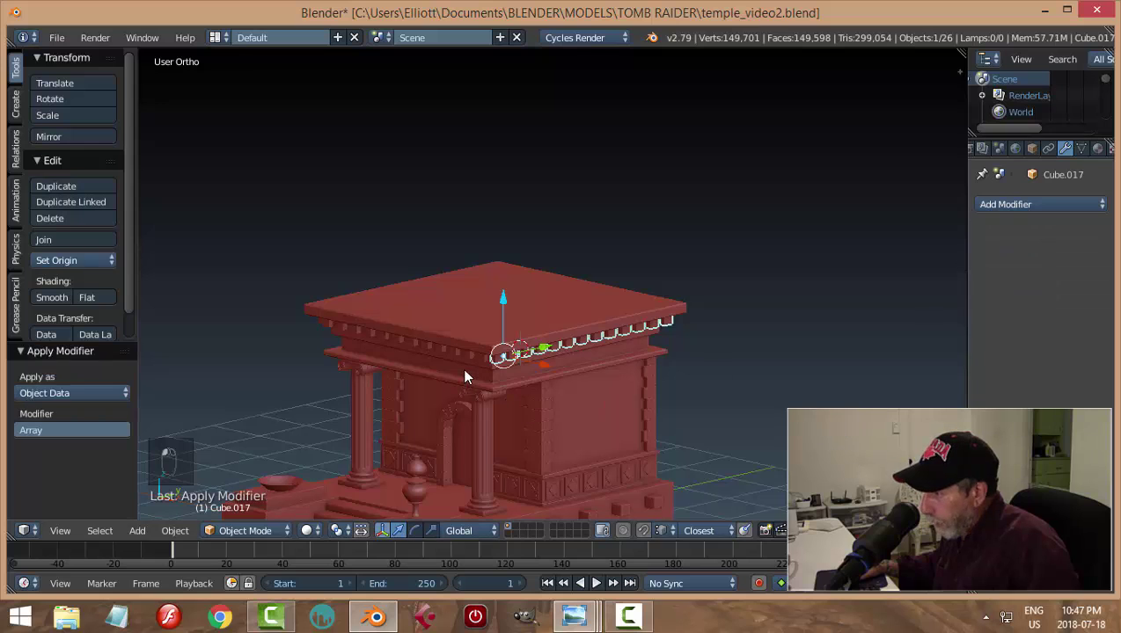
Select the dentil rows and hide the rest of the temple with Shift+H
{"action": "middle_click", "coordinate": [715, 334]}
{"action": "left_click_drag", "start_coordinate": [505, 338], "coordinate": [648, 321]}
{"action": "left_click_drag", "start_coordinate": [648, 321], "coordinate": [620, 290]}
{"action": "key", "text": "a"}
{"action": "key", "text": "h"}
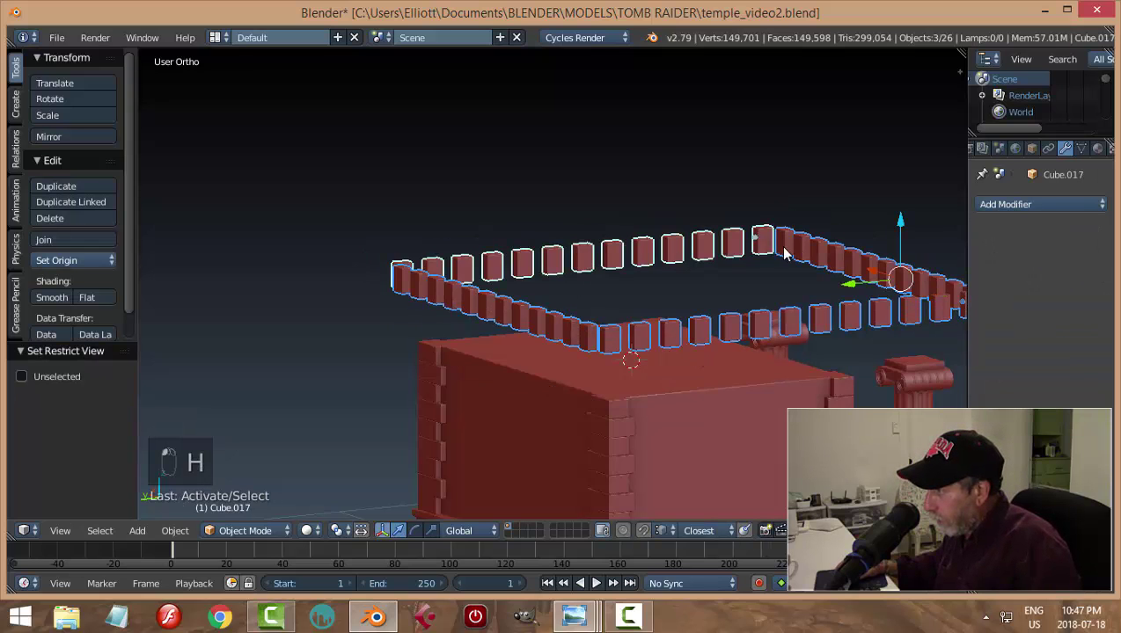
Join the dentil rows into one object with Ctrl+J, save, and unhide the whole temple
{"action": "left_click_drag", "start_coordinate": [784, 246], "coordinate": [836, 257]}
{"action": "key", "text": "ctrl+j"}
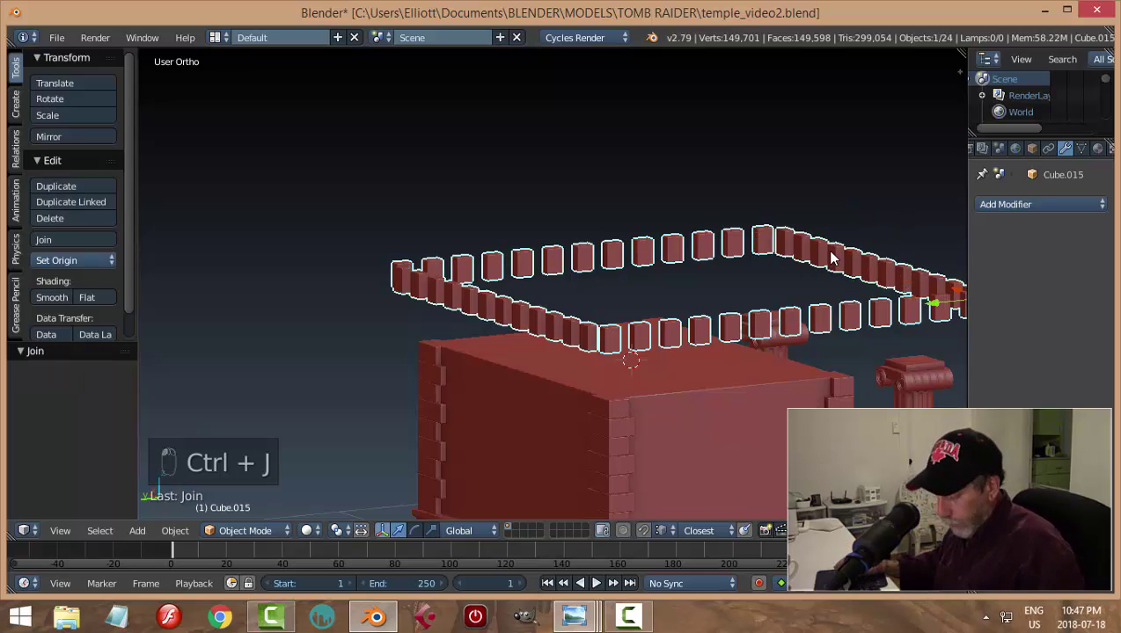
{"action": "key", "text": "ctrl+s"}
{"action": "key", "text": "alt+h"}
{"action": "key", "text": "a"}
Duplicate the three carved frieze panels and place the copy just below the dentils
{"action": "middle_click", "coordinate": [834, 336]}
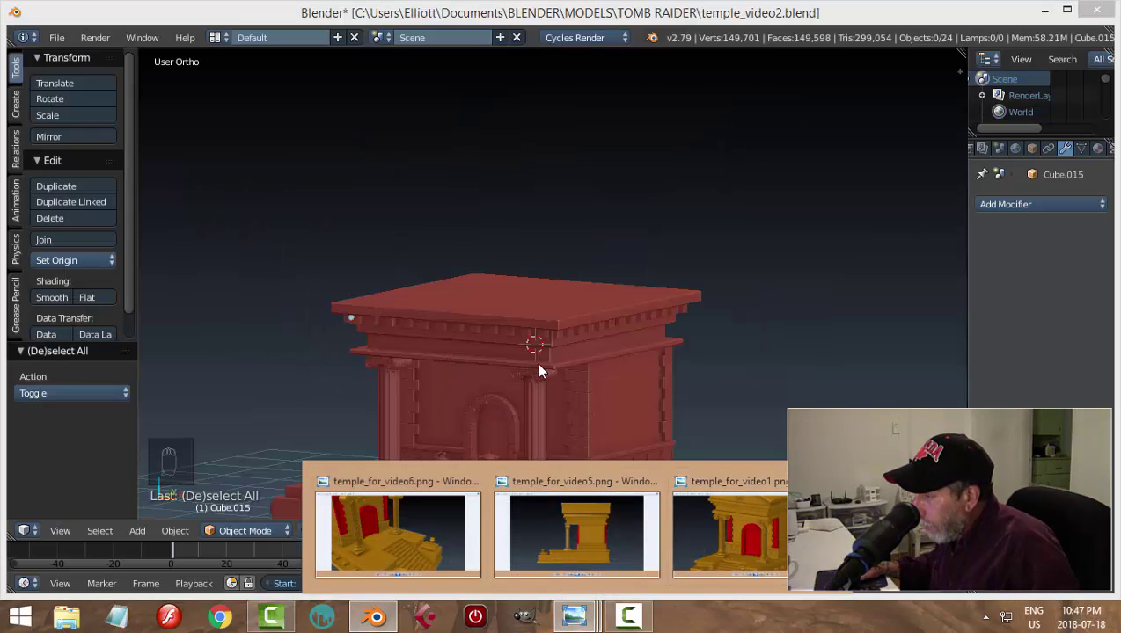
{"action": "left_click_drag", "start_coordinate": [564, 394], "coordinate": [610, 386]}
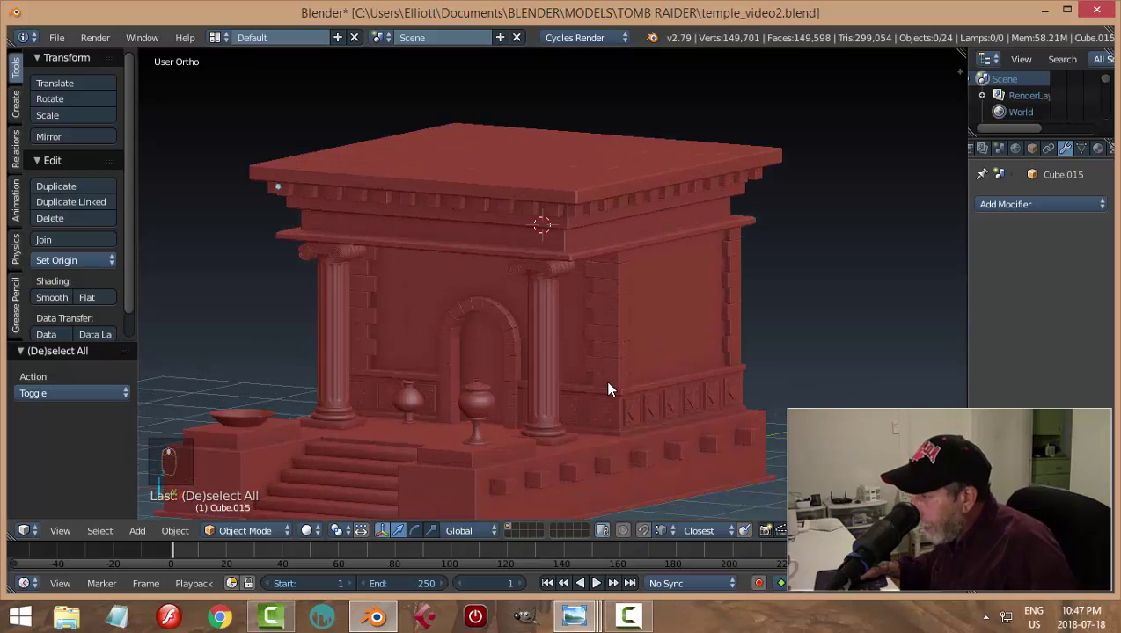
{"action": "left_click_drag", "start_coordinate": [606, 412], "coordinate": [631, 430]}
{"action": "key", "text": "shift+d"}
{"action": "left_click_drag", "start_coordinate": [542, 347], "coordinate": [522, 279]}
{"action": "left_click_drag", "start_coordinate": [522, 280], "coordinate": [738, 272]}
In Edit Mode delete the two extra tiles and loose small diamonds, then scale the remaining tile down
{"action": "key", "text": "Tab"}
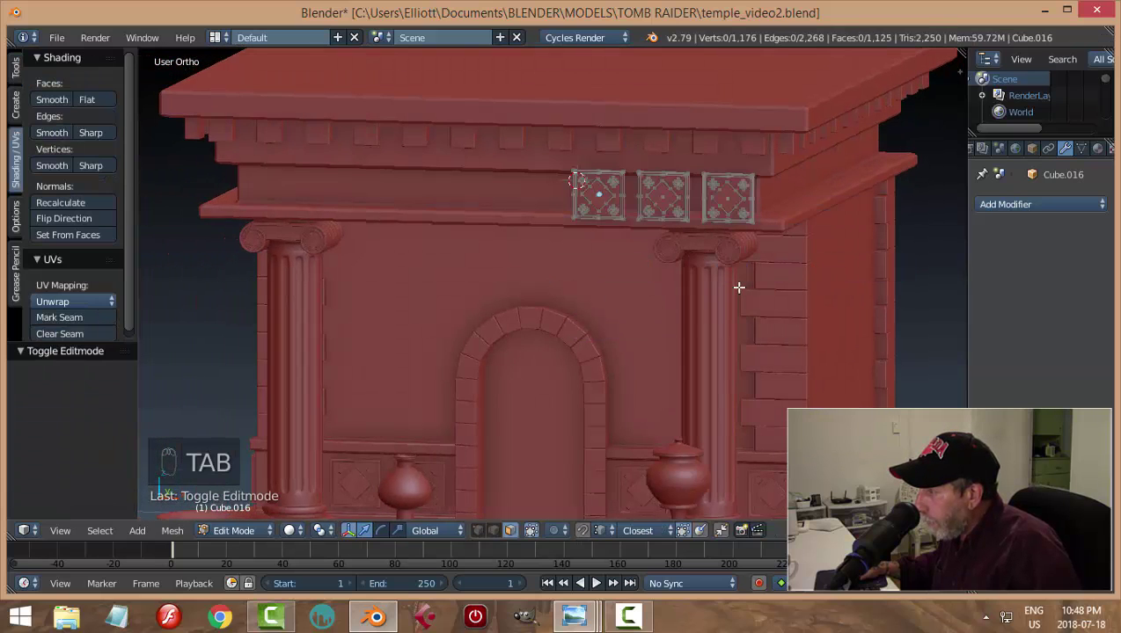
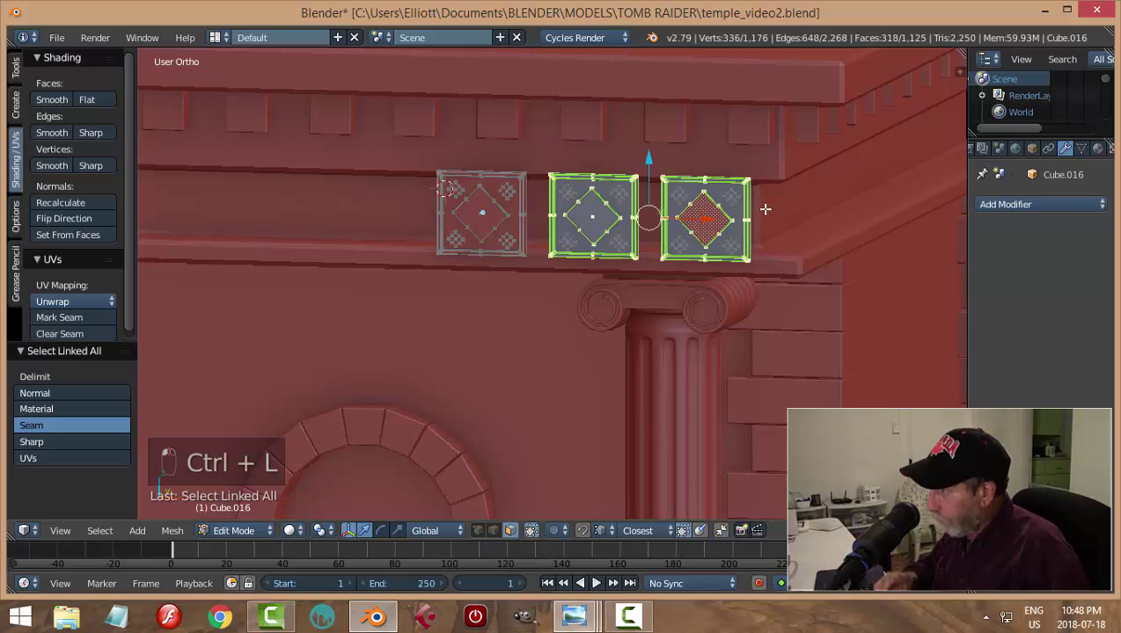
{"action": "key", "text": "x"}
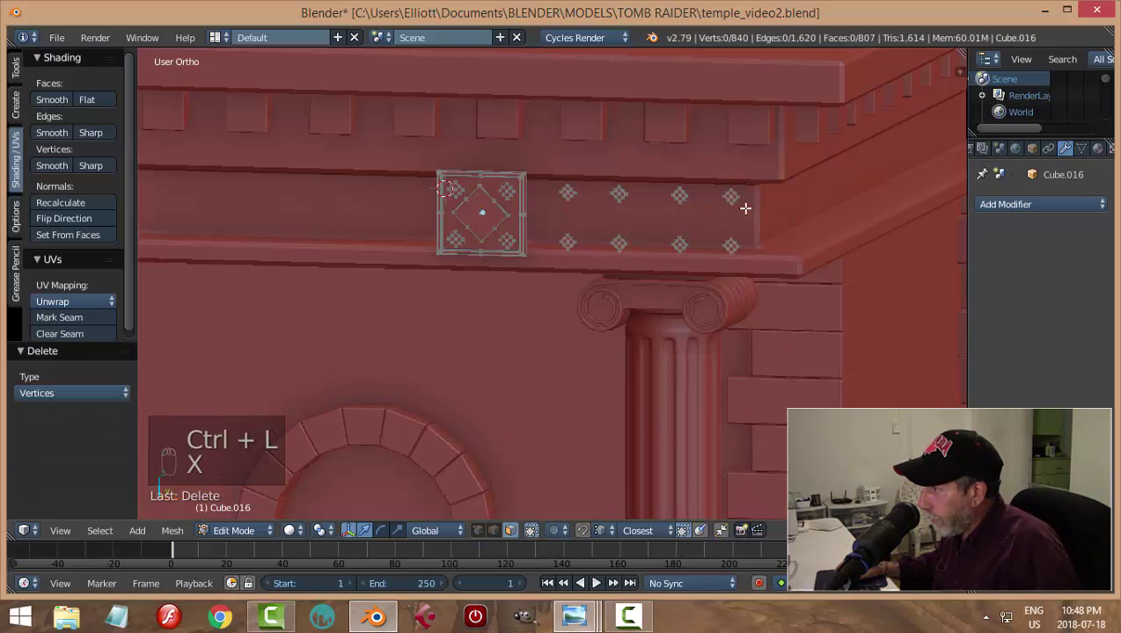
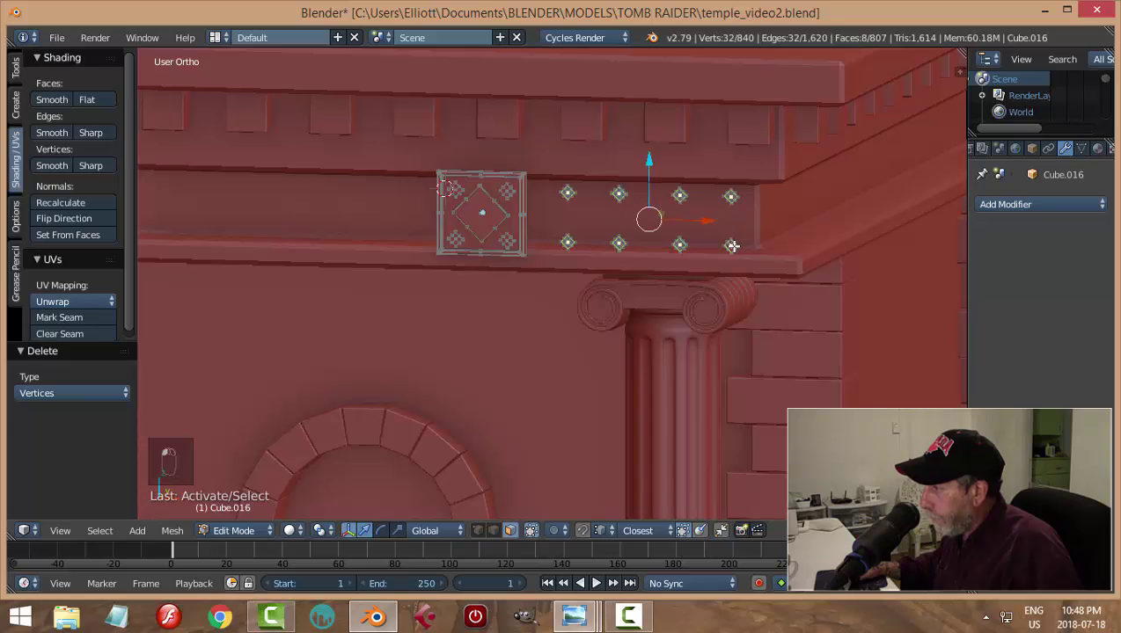
{"action": "key", "text": "ctrl+l"}
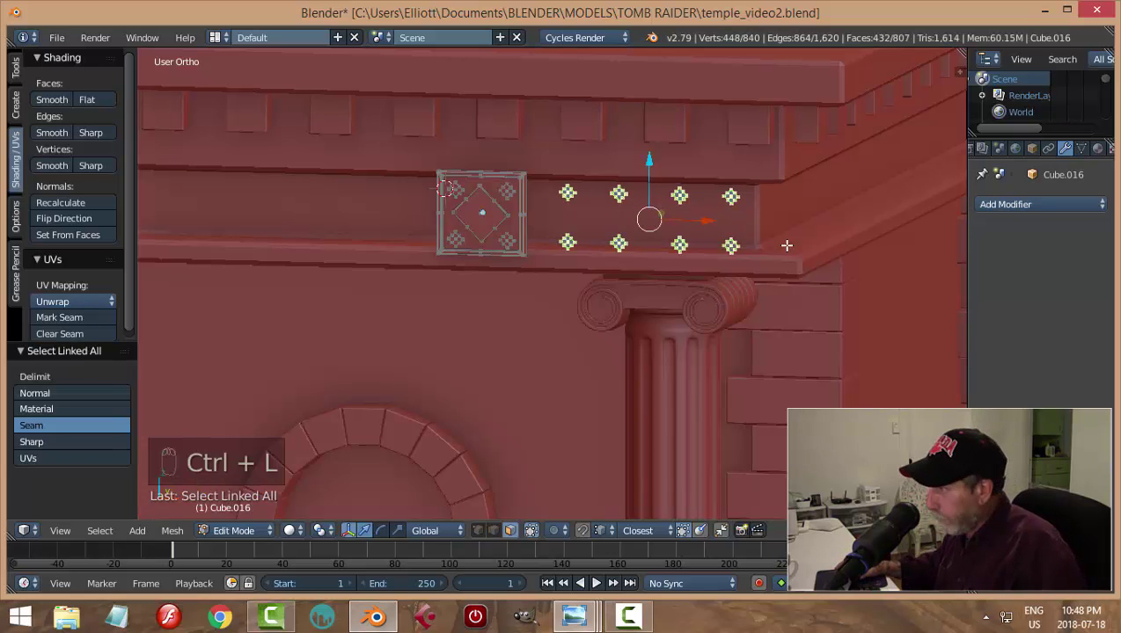
{"action": "key", "text": "z"}
{"action": "key", "text": "x"}
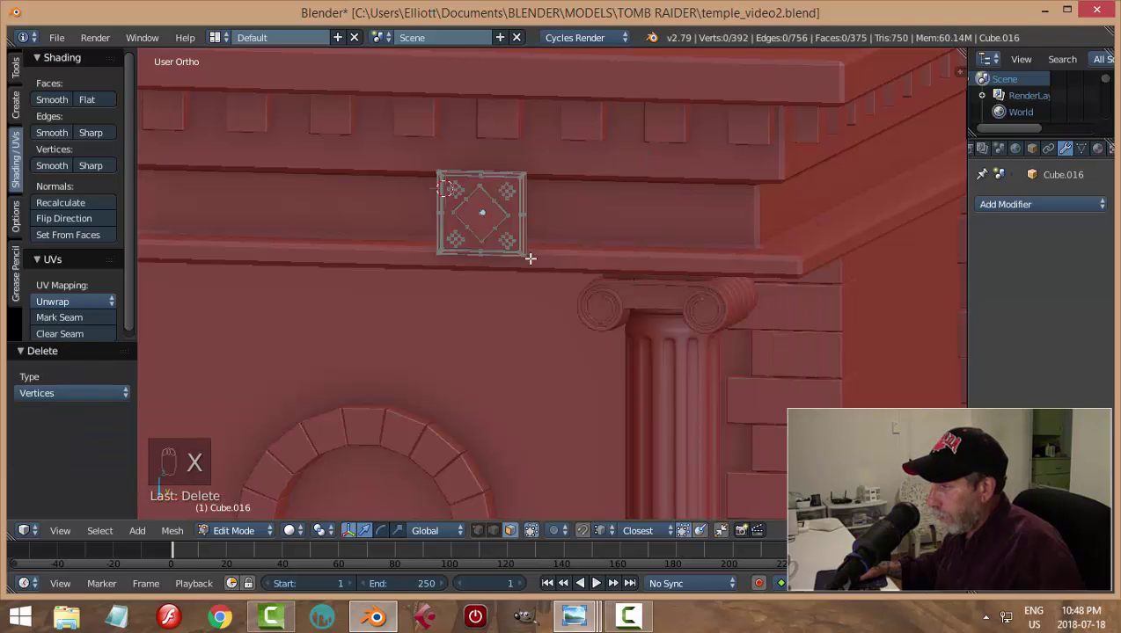
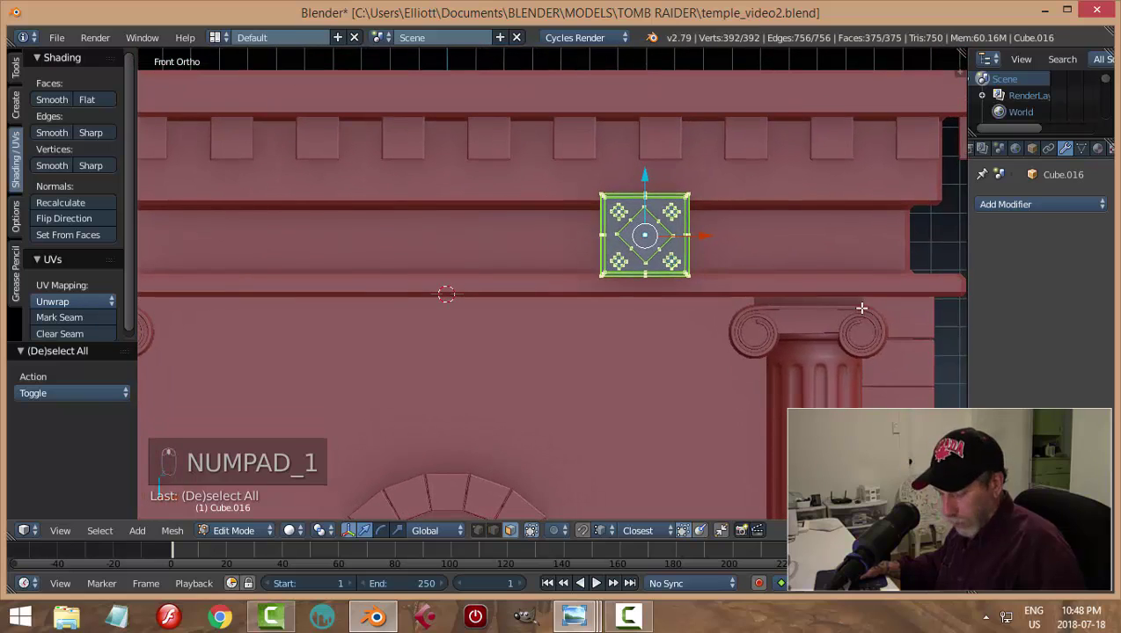
{"action": "key", "text": "s"}
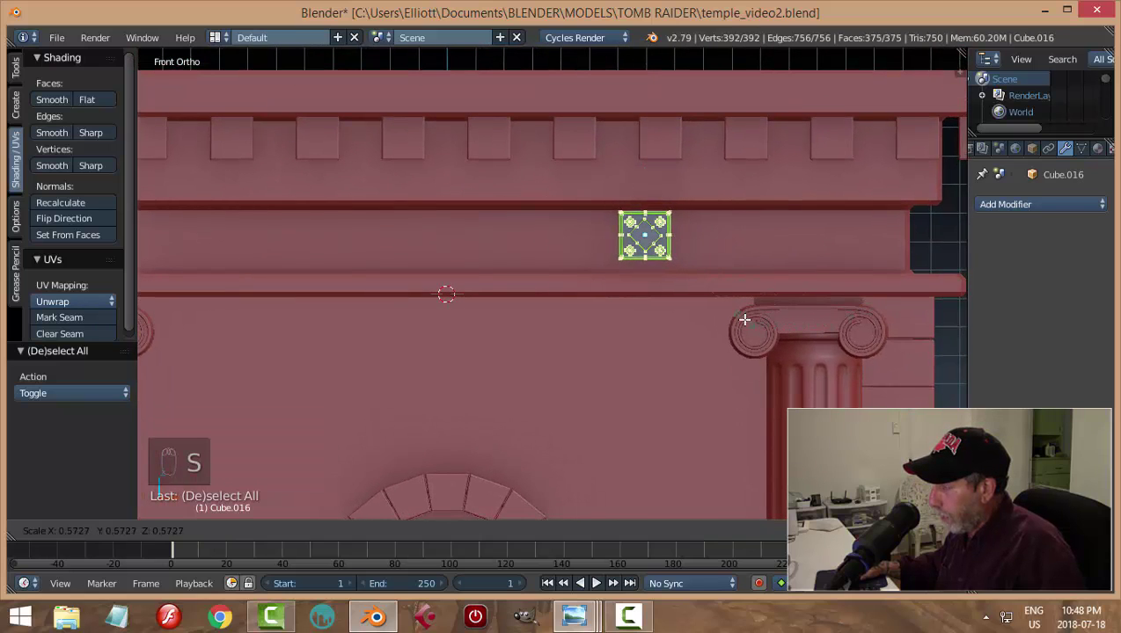
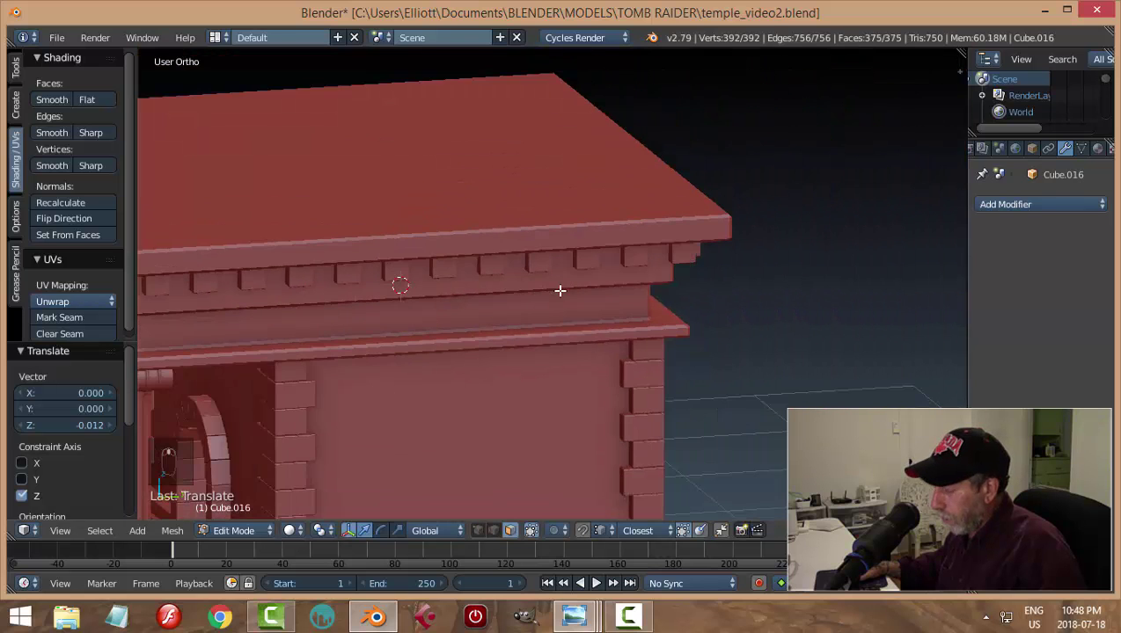
{"action": "key", "text": "KP_Decimal"}
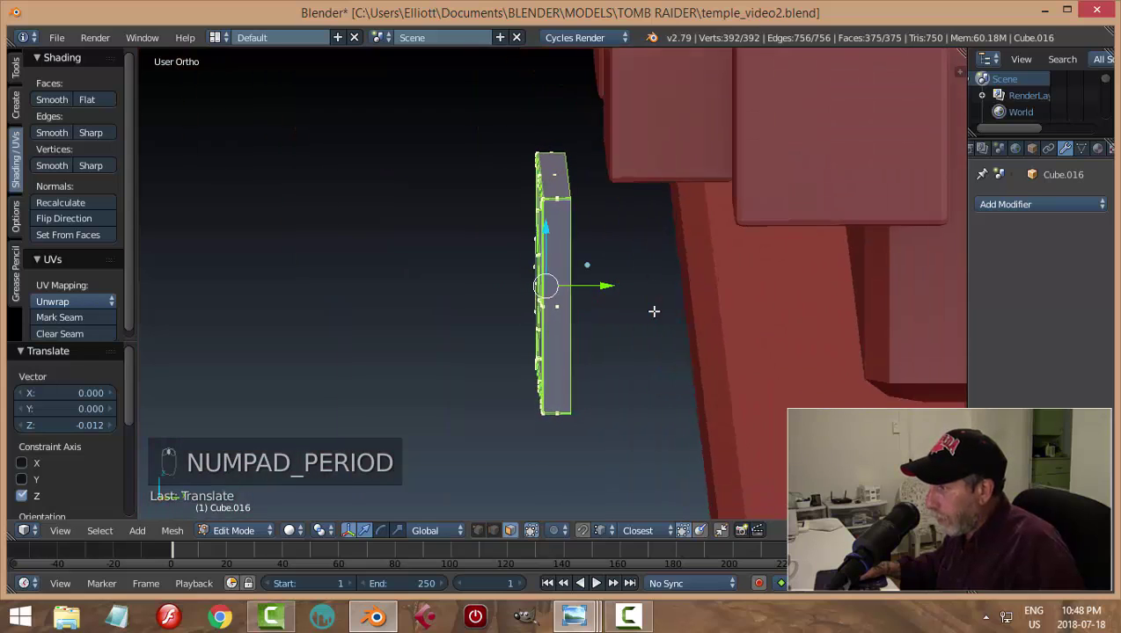
Back in Object Mode, push the diamond tile along Y flush into the frieze wall
{"action": "key", "text": "Tab"}
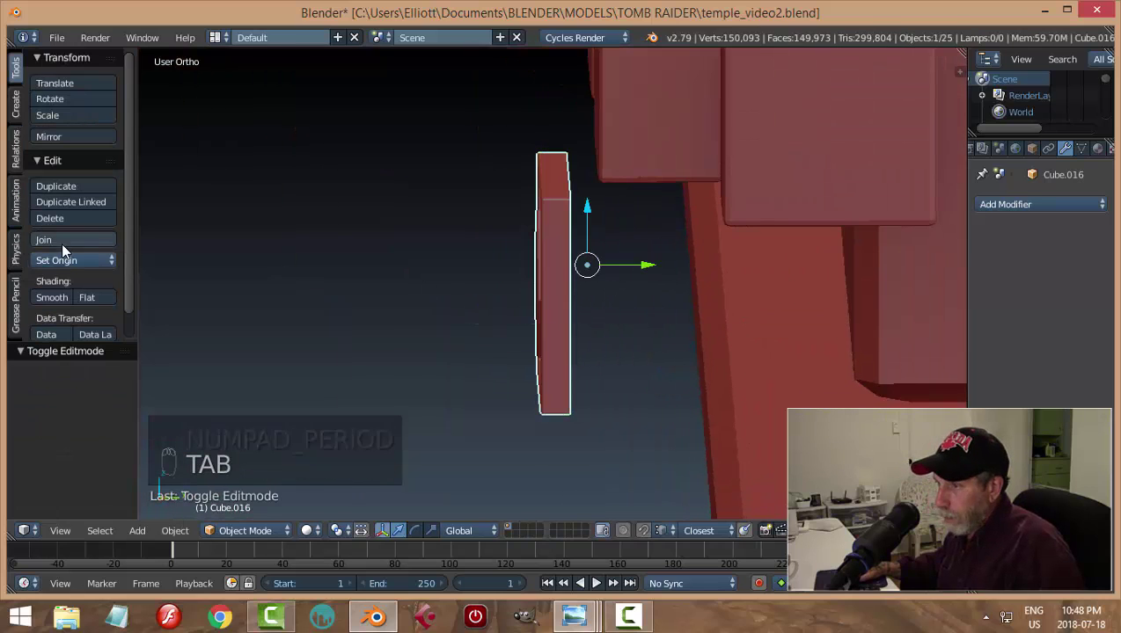
{"action": "left_click_drag", "start_coordinate": [71, 262], "coordinate": [521, 346]}
{"action": "left_click_drag", "start_coordinate": [612, 286], "coordinate": [869, 320]}
{"action": "left_click_drag", "start_coordinate": [802, 290], "coordinate": [895, 319]}
{"action": "right_click", "coordinate": [895, 319]}
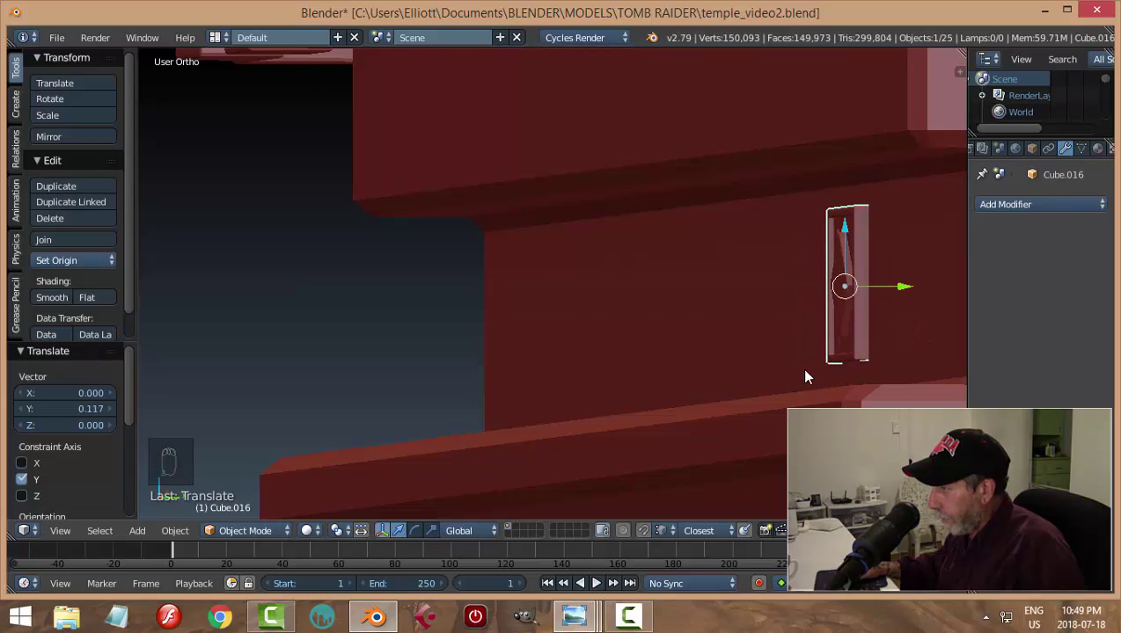
{"action": "key", "text": "a"}
{"action": "left_click_drag", "start_coordinate": [844, 367], "coordinate": [738, 368]}
In front view move the tile to the frieze's left end beneath the dentils
{"action": "middle_click", "coordinate": [723, 355]}
{"action": "left_click_drag", "start_coordinate": [711, 357], "coordinate": [552, 294]}
{"action": "left_click_drag", "start_coordinate": [553, 294], "coordinate": [615, 324]}
{"action": "key", "text": "KP_1"}
{"action": "left_click_drag", "start_coordinate": [615, 324], "coordinate": [619, 331]}
{"action": "left_click_drag", "start_coordinate": [618, 290], "coordinate": [988, 219]}
Add an Array modifier repeating the tile 10 times at 2.1 relative offset along the frieze
{"action": "left_click_drag", "start_coordinate": [1000, 210], "coordinate": [816, 245]}
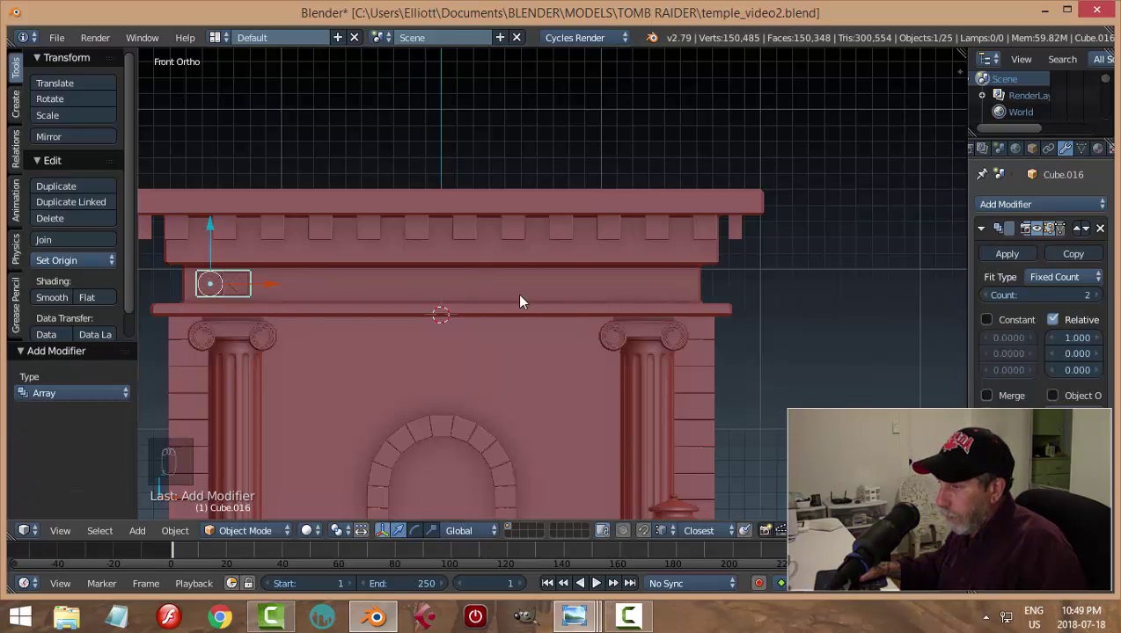
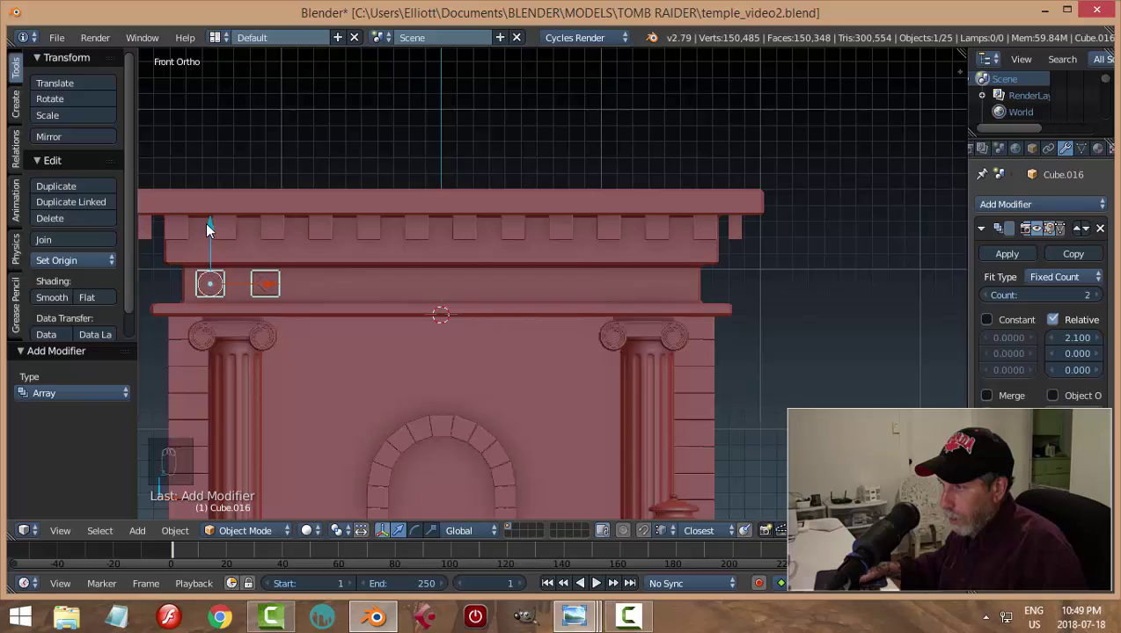
{"action": "left_click_drag", "start_coordinate": [277, 287], "coordinate": [1102, 368]}
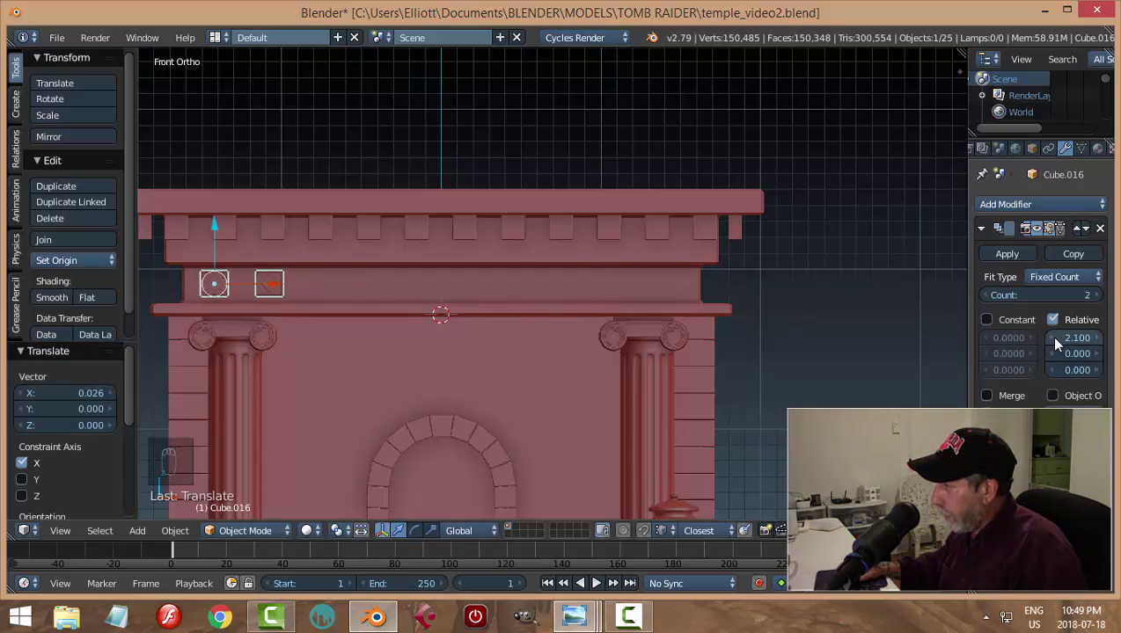
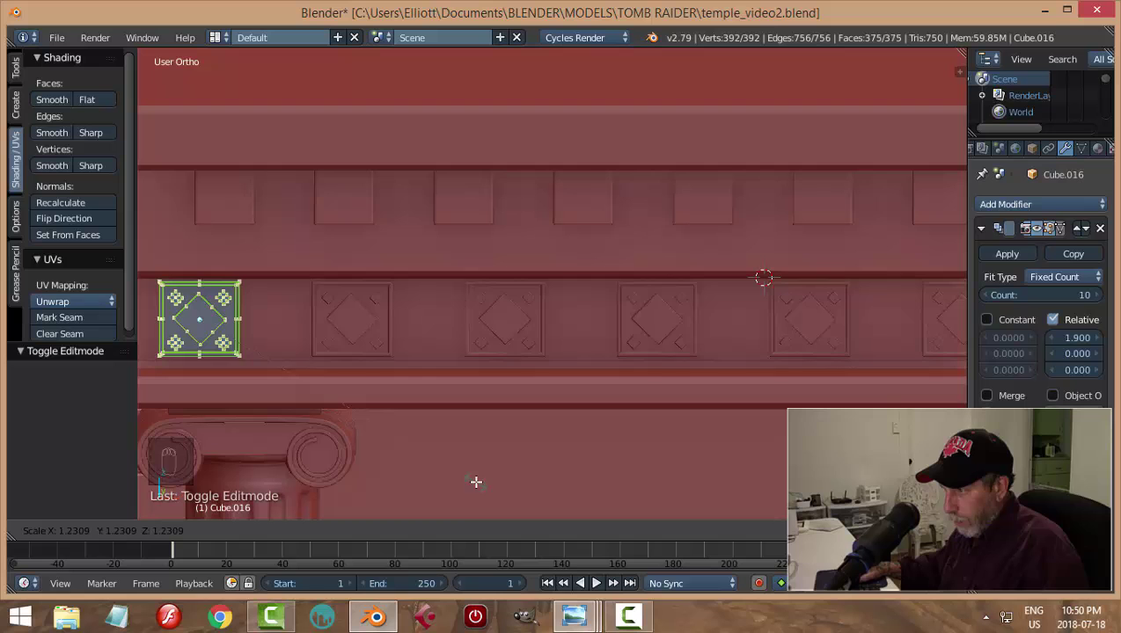
{"action": "key", "text": "a"}
{"action": "key", "text": "Tab"}
{"action": "left_click_drag", "start_coordinate": [531, 434], "coordinate": [620, 332]}
{"action": "left_click_drag", "start_coordinate": [620, 331], "coordinate": [617, 341]}
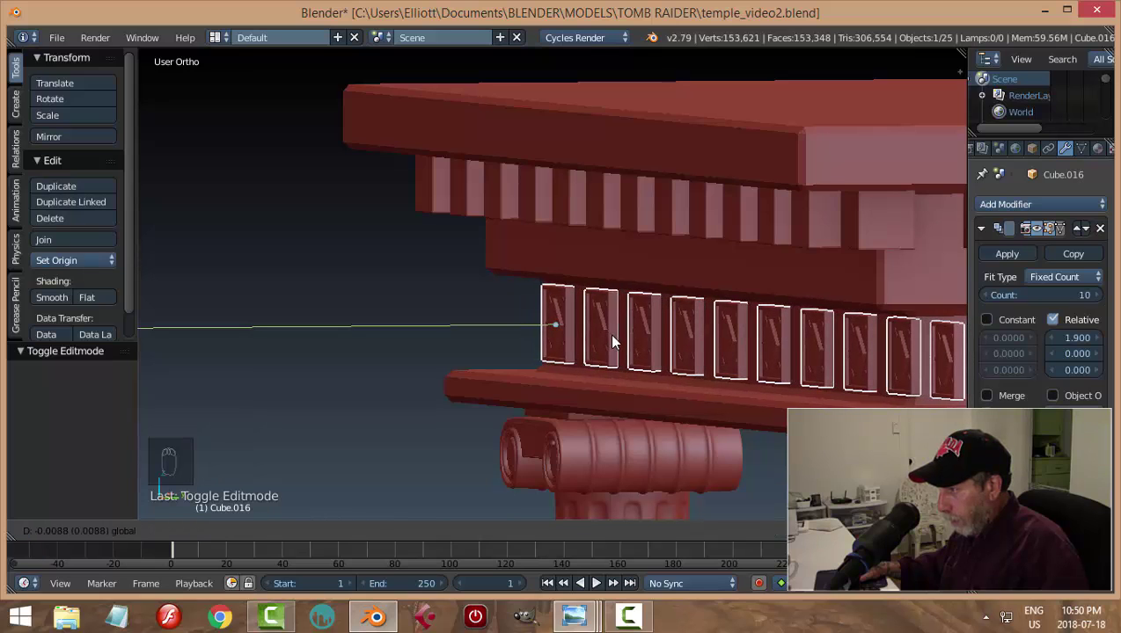
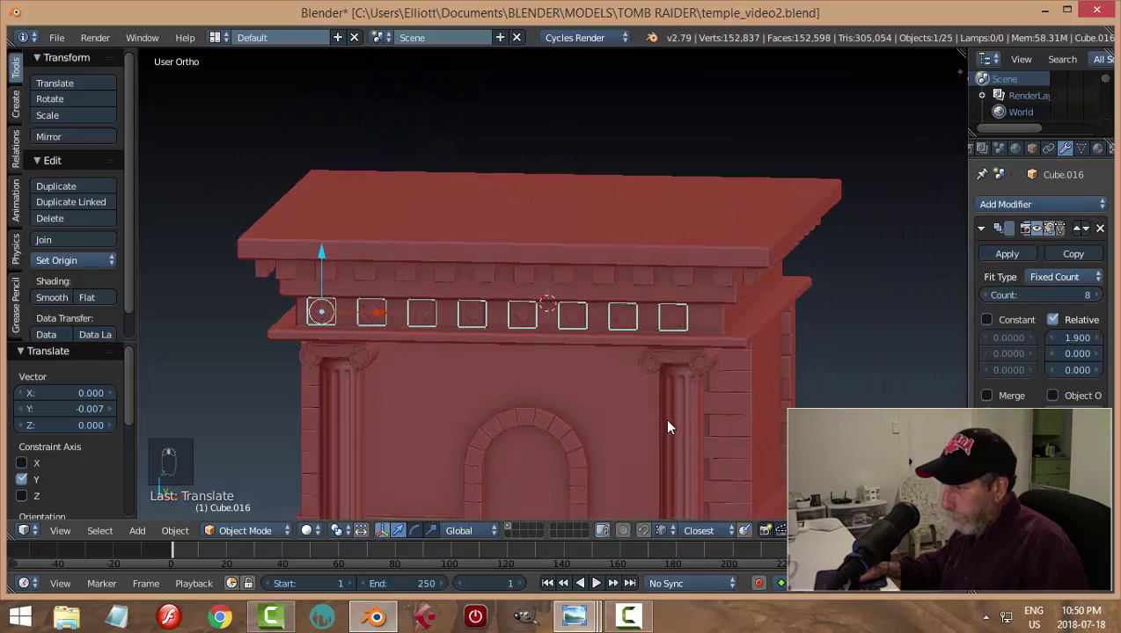
{"action": "left_click_drag", "start_coordinate": [385, 322], "coordinate": [392, 326]}
{"action": "left_click_drag", "start_coordinate": [392, 326], "coordinate": [514, 363]}
{"action": "key", "text": "a"}
{"action": "left_click_drag", "start_coordinate": [613, 392], "coordinate": [636, 389]}
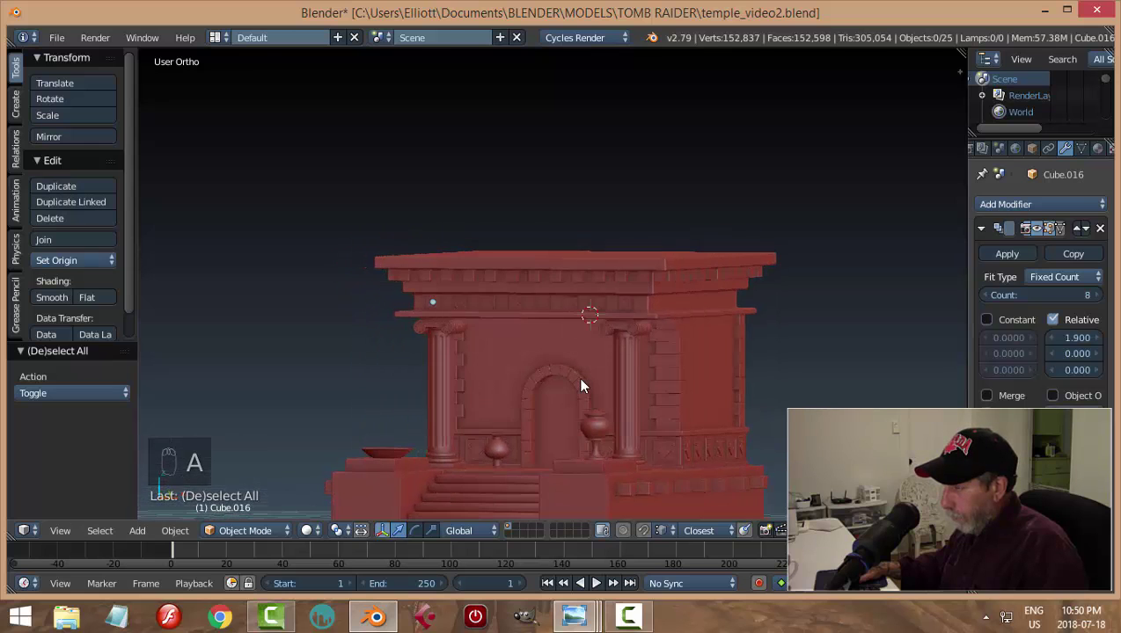
{"action": "left_click_drag", "start_coordinate": [558, 415], "coordinate": [572, 406]}
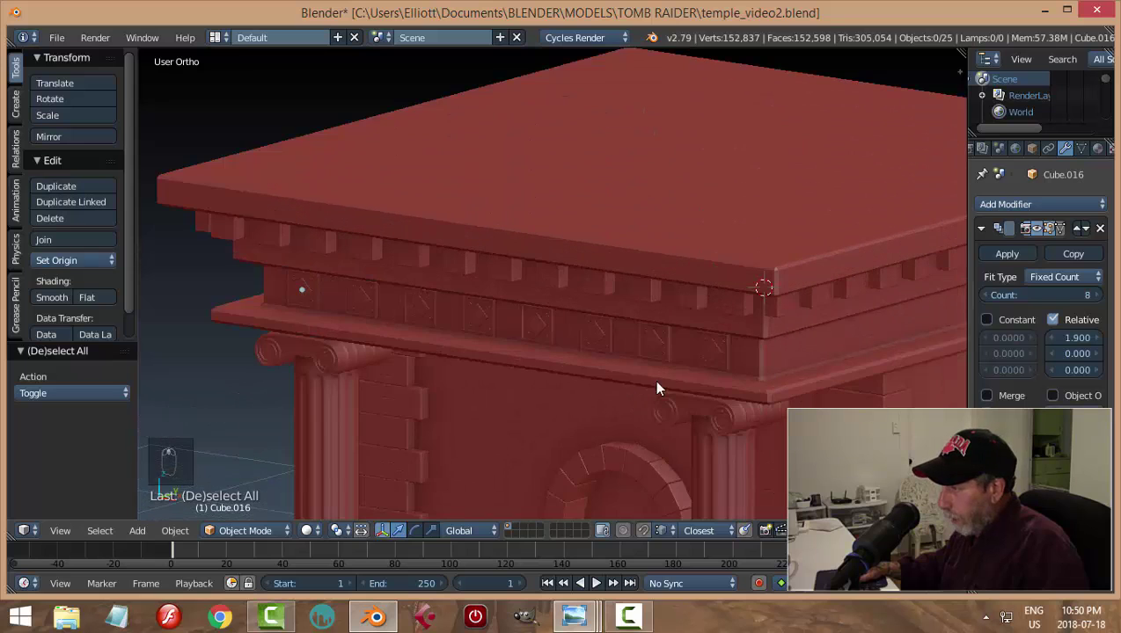
{"action": "left_click_drag", "start_coordinate": [668, 344], "coordinate": [530, 429]}
{"action": "middle_click", "coordinate": [529, 429]}
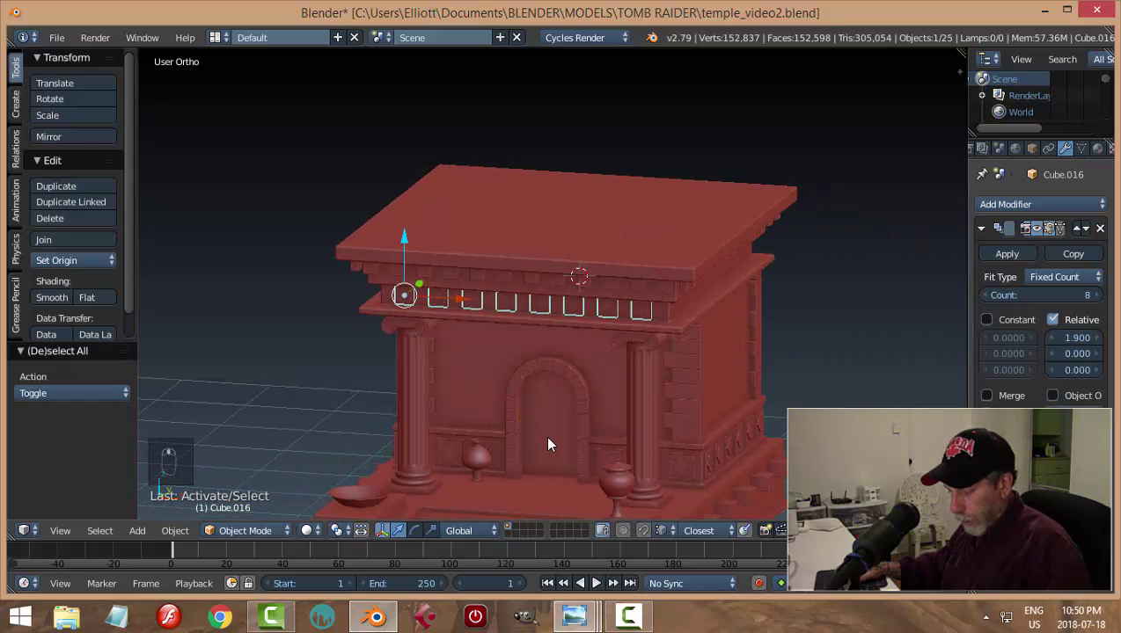
Duplicate the diamond tile row, rotate it 90° about Z and move it toward the side frieze
{"action": "key", "text": "shift+d"}
{"action": "key", "text": "r"}
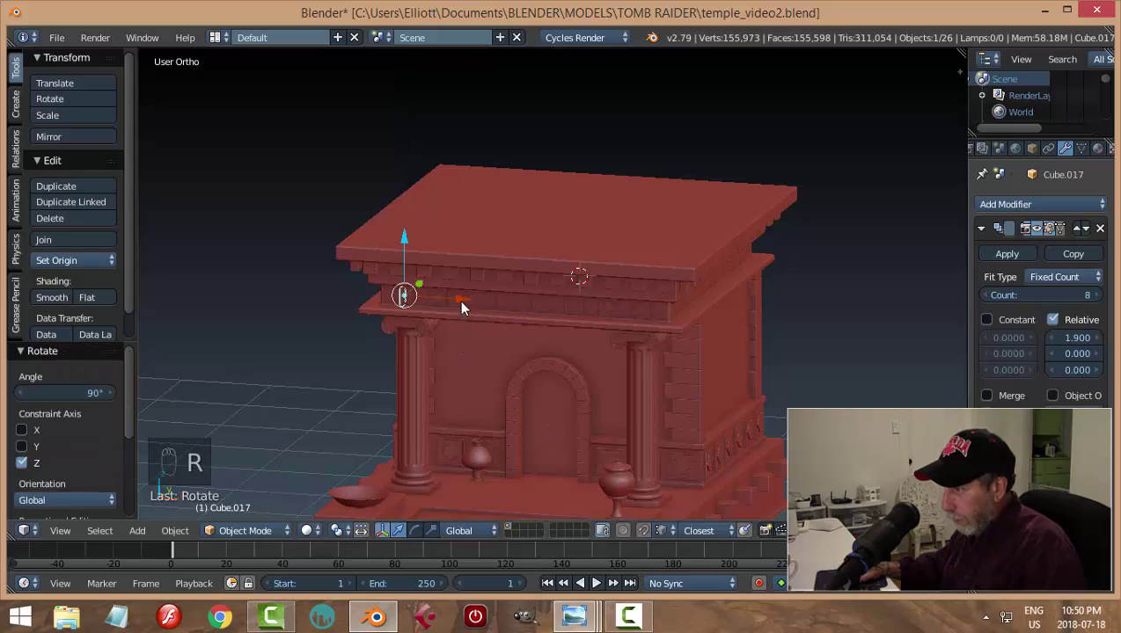
{"action": "left_click_drag", "start_coordinate": [467, 305], "coordinate": [452, 369]}
{"action": "left_click_drag", "start_coordinate": [452, 369], "coordinate": [422, 299]}
{"action": "left_click_drag", "start_coordinate": [422, 299], "coordinate": [648, 383]}
{"action": "left_click_drag", "start_coordinate": [648, 383], "coordinate": [579, 345]}
In side view nudge the copied row into place on the side frieze beneath the dentils
{"action": "key", "text": "KP_3"}
{"action": "left_click_drag", "start_coordinate": [580, 344], "coordinate": [633, 323]}
{"action": "left_click_drag", "start_coordinate": [633, 323], "coordinate": [750, 383]}
{"action": "left_click_drag", "start_coordinate": [750, 384], "coordinate": [1040, 336]}
{"action": "left_click_drag", "start_coordinate": [1106, 300], "coordinate": [918, 301]}
{"action": "left_click_drag", "start_coordinate": [992, 301], "coordinate": [433, 335]}
Deselect and orbit around the side frieze and cornice corner to check the tiles
{"action": "left_click_drag", "start_coordinate": [459, 429], "coordinate": [674, 459]}
{"action": "left_click_drag", "start_coordinate": [674, 459], "coordinate": [656, 456]}
{"action": "left_click_drag", "start_coordinate": [656, 457], "coordinate": [654, 456]}
{"action": "key", "text": "a"}
{"action": "left_click_drag", "start_coordinate": [709, 469], "coordinate": [505, 453]}
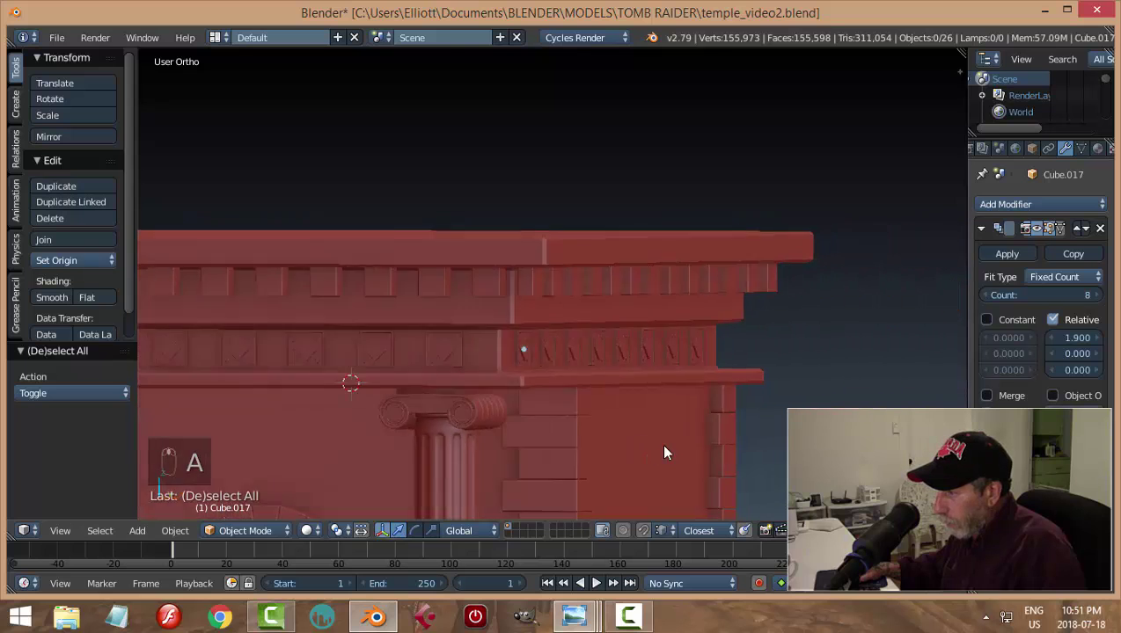
{"action": "left_click_drag", "start_coordinate": [677, 452], "coordinate": [584, 393]}
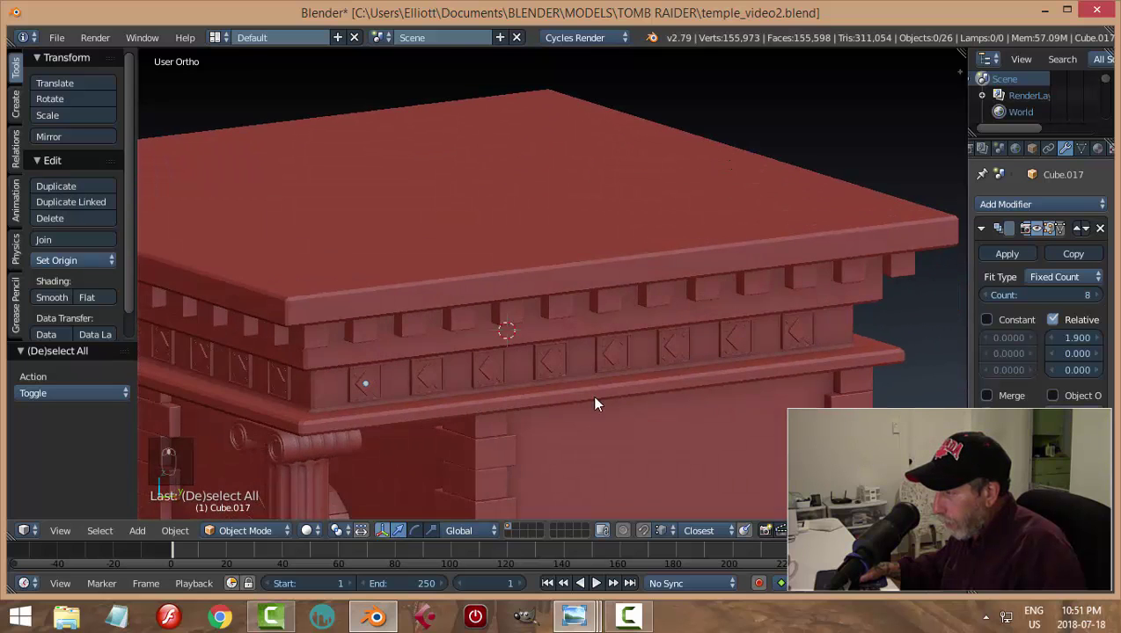
{"action": "left_click_drag", "start_coordinate": [604, 371], "coordinate": [714, 438]}
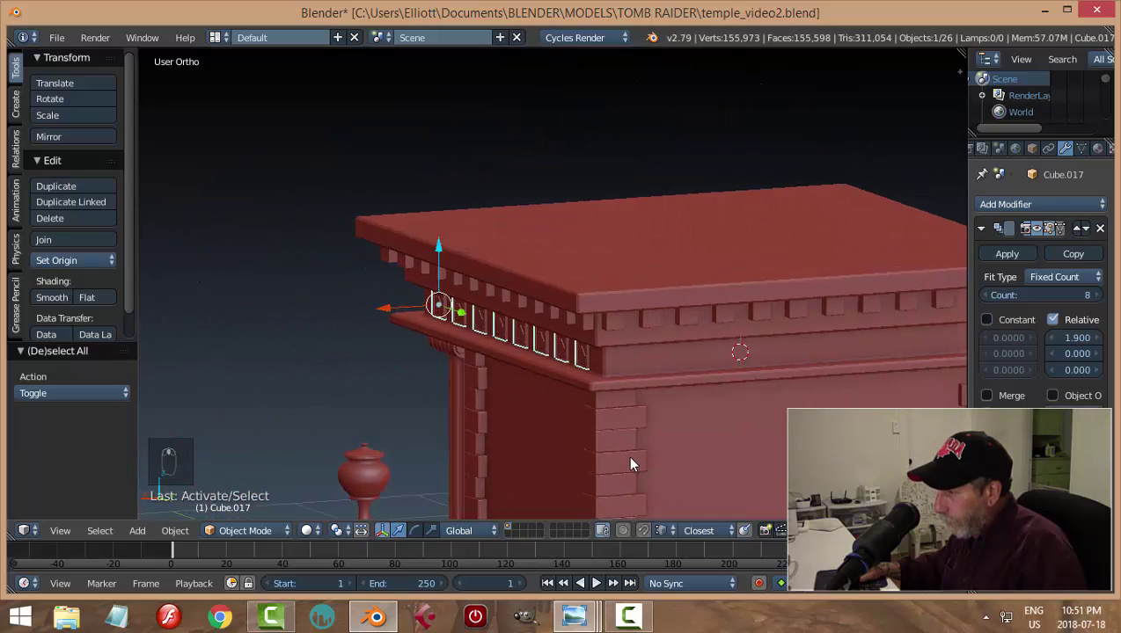
Duplicate the tile row again, rotate it 180° about Z and move it toward the next side
{"action": "key", "text": "shift+d"}
{"action": "key", "text": "r"}
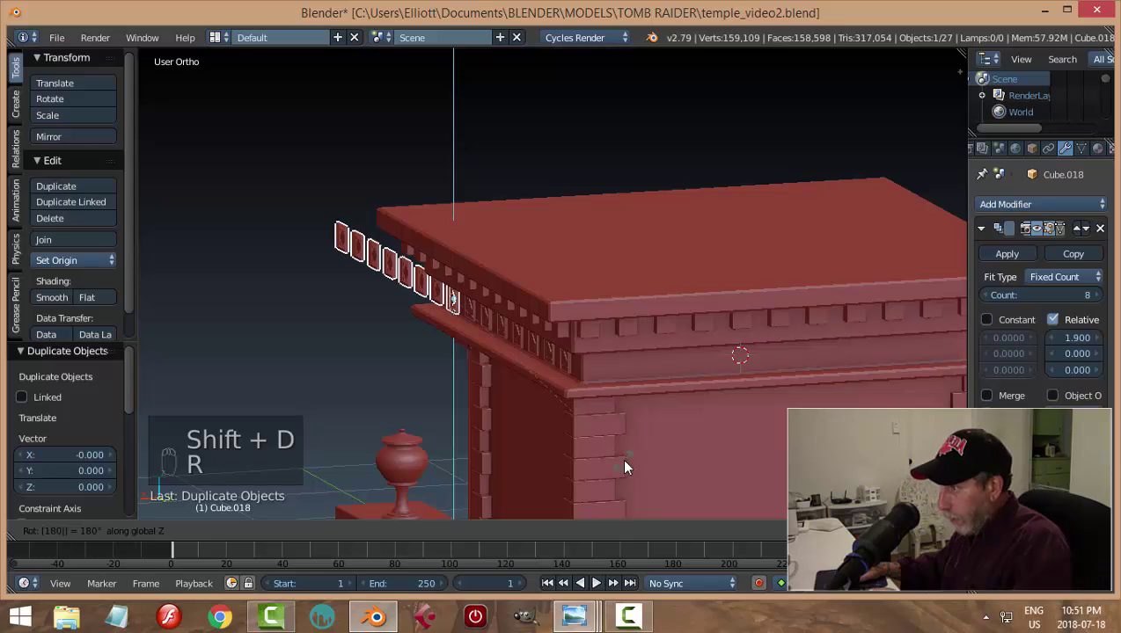
{"action": "left_click_drag", "start_coordinate": [404, 310], "coordinate": [750, 392]}
{"action": "left_click_drag", "start_coordinate": [750, 391], "coordinate": [750, 325]}
{"action": "left_click_drag", "start_coordinate": [750, 325], "coordinate": [598, 376]}
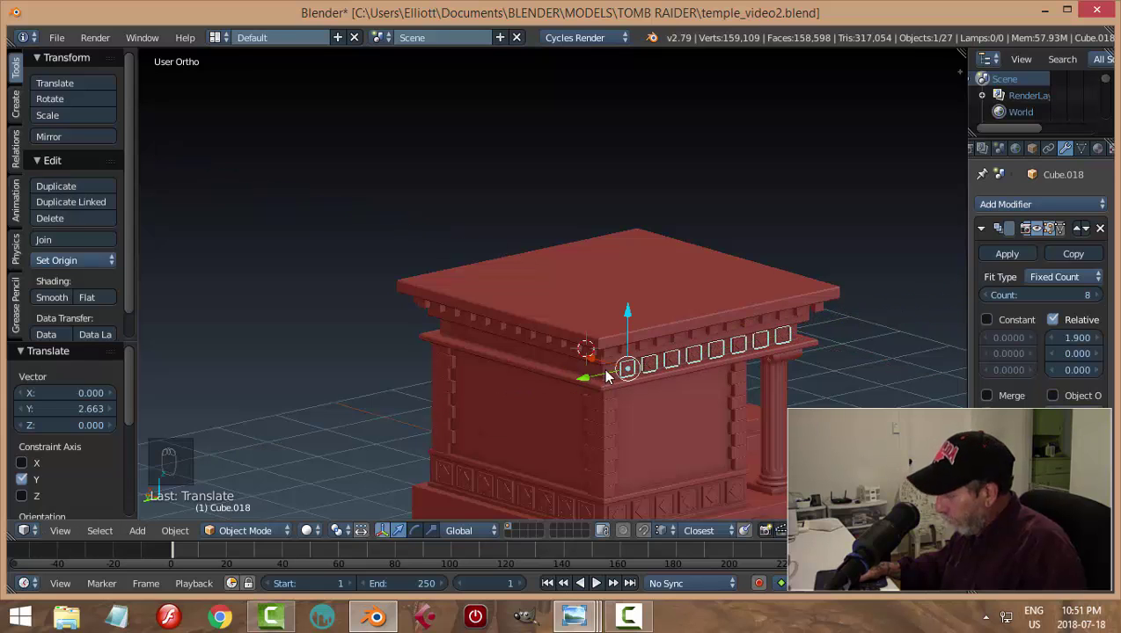
Slide the new row along Y then X in Left Ortho view onto the frieze and confirm its position
{"action": "key", "text": "KP_Decimal"}
{"action": "left_click_drag", "start_coordinate": [612, 374], "coordinate": [390, 339]}
{"action": "left_click_drag", "start_coordinate": [391, 338], "coordinate": [380, 336]}
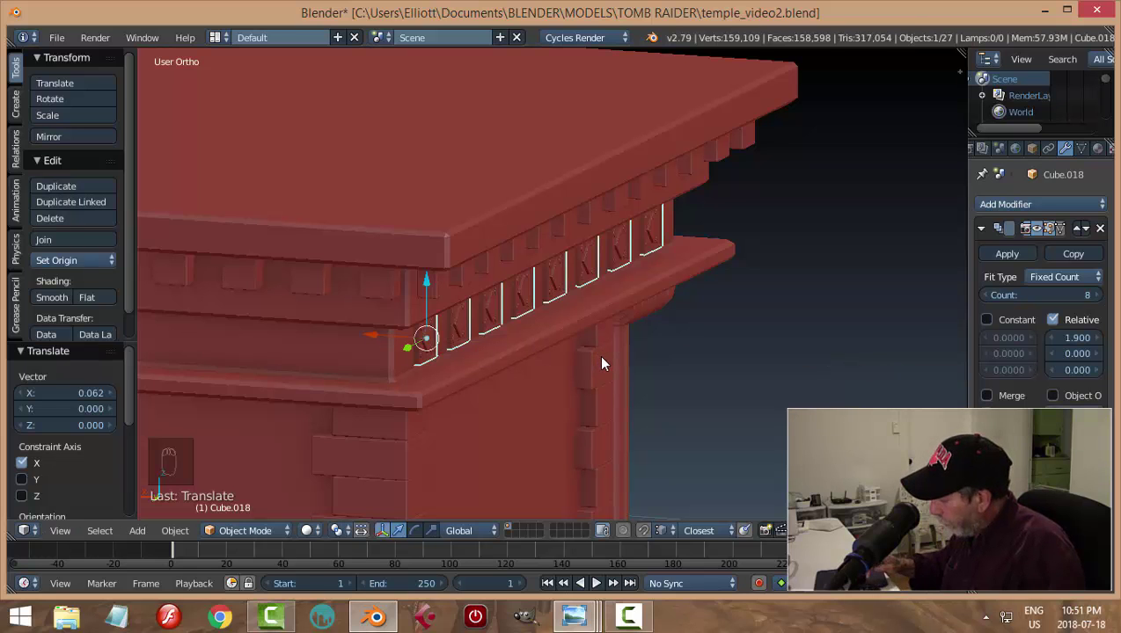
{"action": "key", "text": "ctrl+KP_3"}
{"action": "left_click_drag", "start_coordinate": [607, 360], "coordinate": [306, 289]}
{"action": "left_click", "coordinate": [305, 289]}
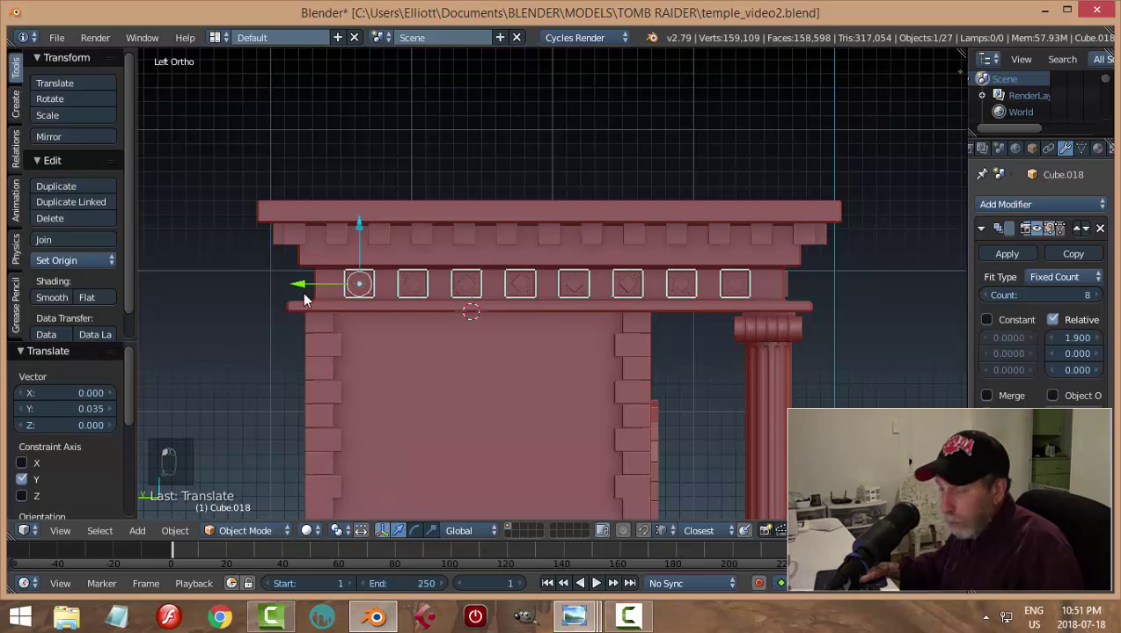
{"action": "left_click_drag", "start_coordinate": [554, 343], "coordinate": [775, 296]}
{"action": "left_click_drag", "start_coordinate": [775, 297], "coordinate": [769, 390]}
Duplicate the tile row a fourth time, rotate it 90° about Z and move it toward the back frieze
{"action": "key", "text": "shift+d"}
{"action": "key", "text": "r"}
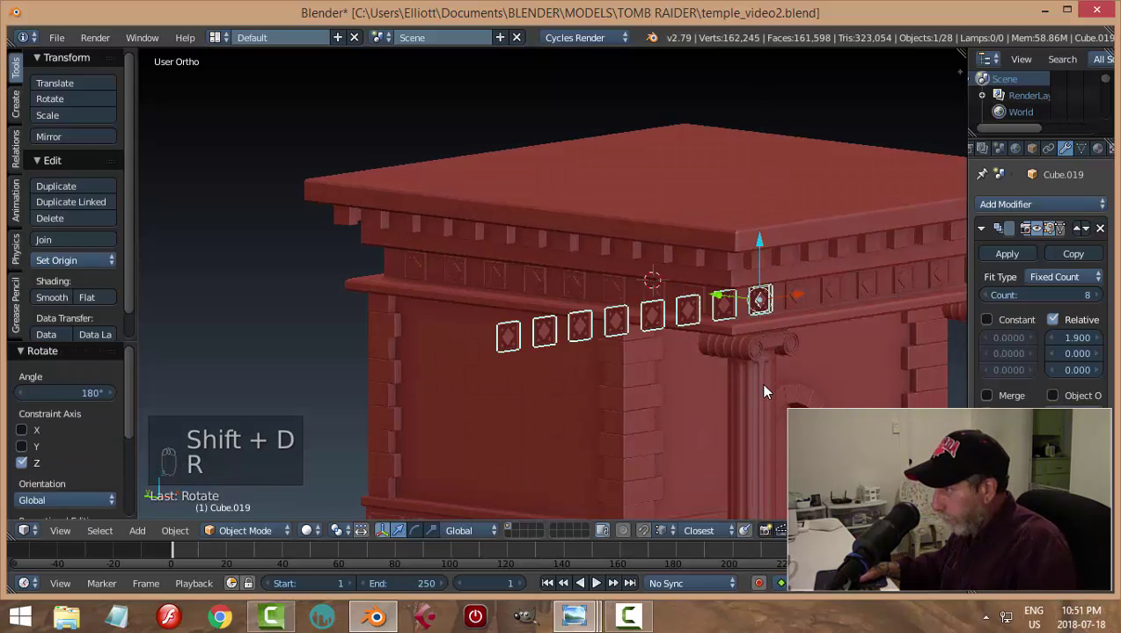
{"action": "middle_click", "coordinate": [773, 418]}
{"action": "left_click_drag", "start_coordinate": [691, 272], "coordinate": [253, 313]}
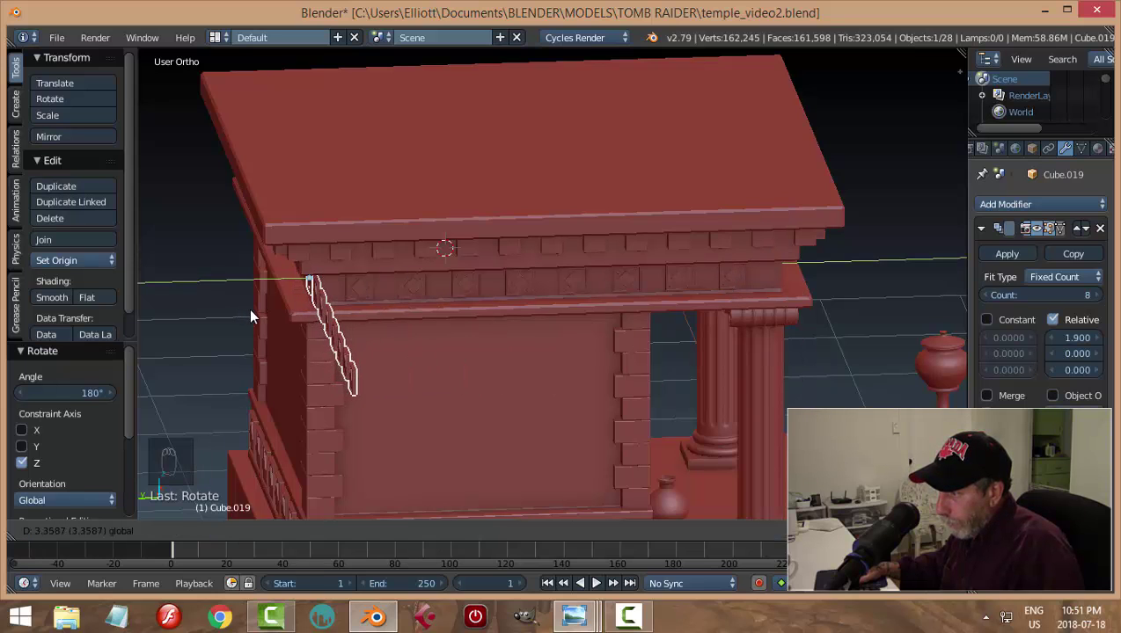
{"action": "left_click_drag", "start_coordinate": [313, 345], "coordinate": [570, 376]}
{"action": "left_click_drag", "start_coordinate": [569, 376], "coordinate": [284, 417]}
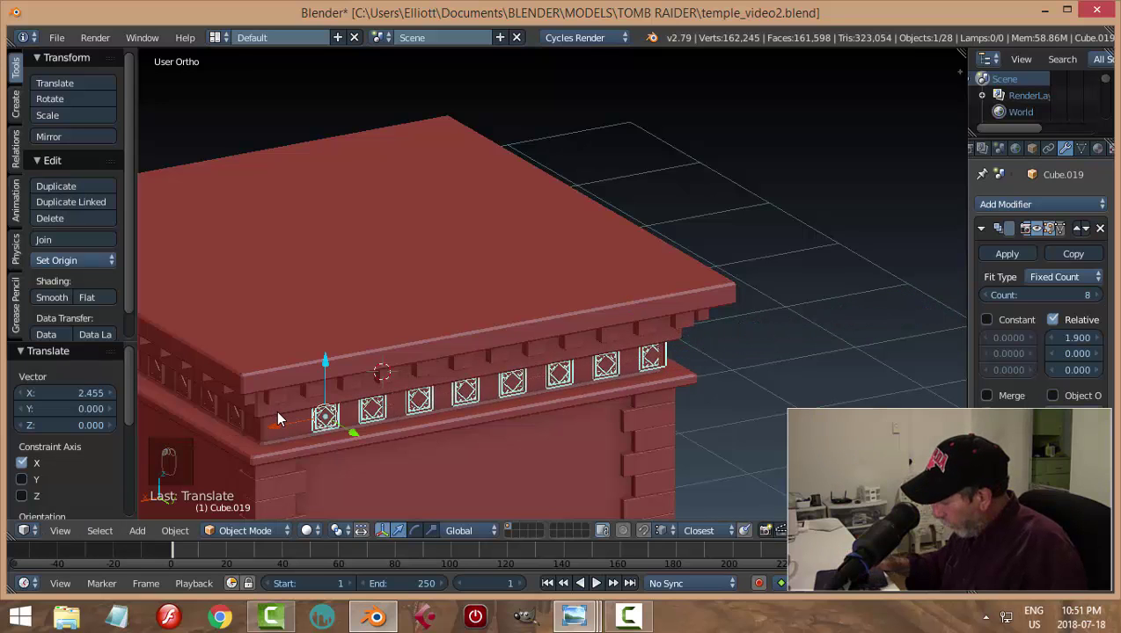
Line the fourth row up on the back frieze in Back Ortho view and confirm its placement
{"action": "key", "text": "ctrl+KP_1"}
{"action": "middle_click", "coordinate": [391, 361]}
{"action": "middle_click", "coordinate": [394, 344]}
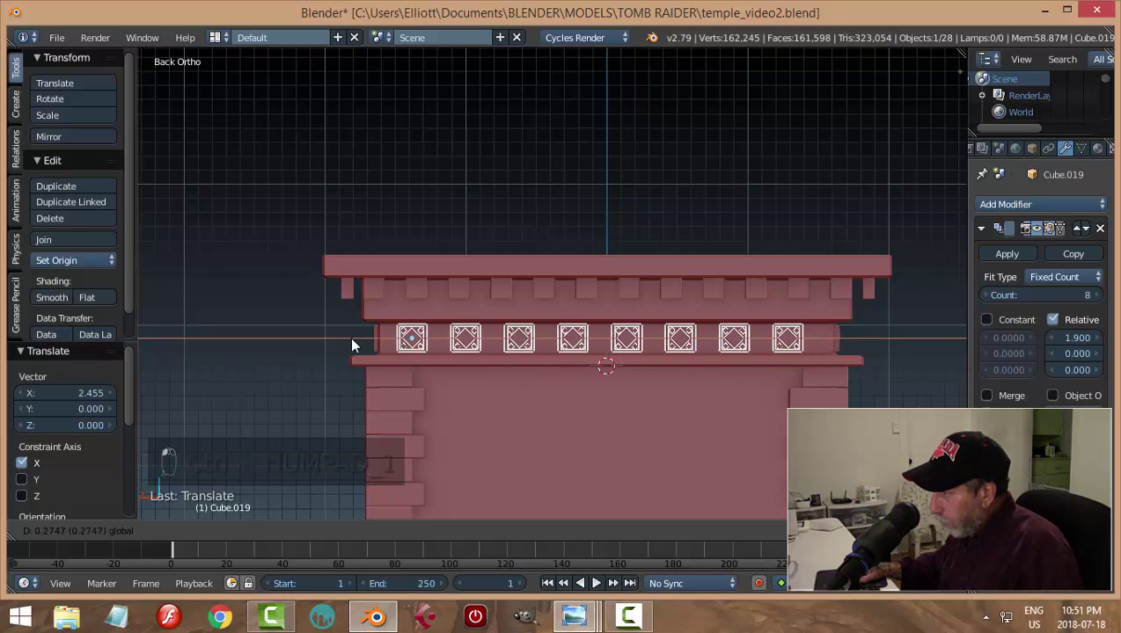
{"action": "left_click_drag", "start_coordinate": [438, 399], "coordinate": [587, 404]}
{"action": "left_click_drag", "start_coordinate": [587, 403], "coordinate": [590, 415]}
{"action": "key", "text": "a"}
Orbit and zoom out to review the diamond tiles on all four sides of the temple
{"action": "middle_click", "coordinate": [707, 433]}
{"action": "middle_click", "coordinate": [579, 433]}
{"action": "left_click_drag", "start_coordinate": [559, 410], "coordinate": [548, 432]}
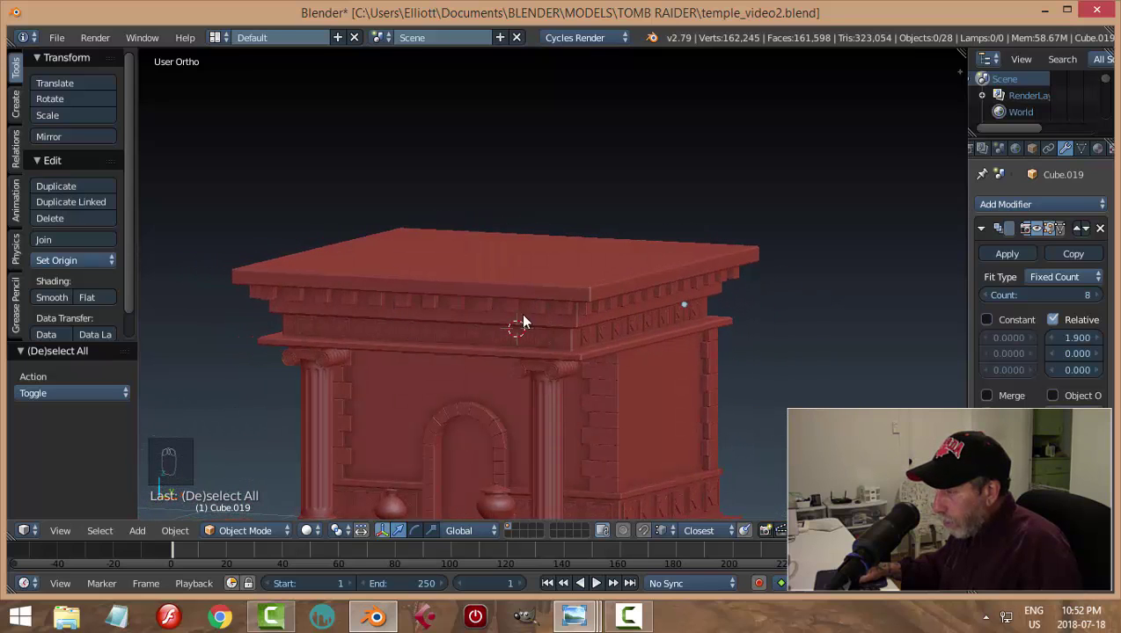
{"action": "left_click_drag", "start_coordinate": [632, 453], "coordinate": [659, 468]}
Save the file and apply the Array modifier on the first tile row
{"action": "key", "text": "ctrl+s"}
{"action": "left_click_drag", "start_coordinate": [660, 468], "coordinate": [559, 375]}
{"action": "left_click_drag", "start_coordinate": [558, 375], "coordinate": [359, 395]}
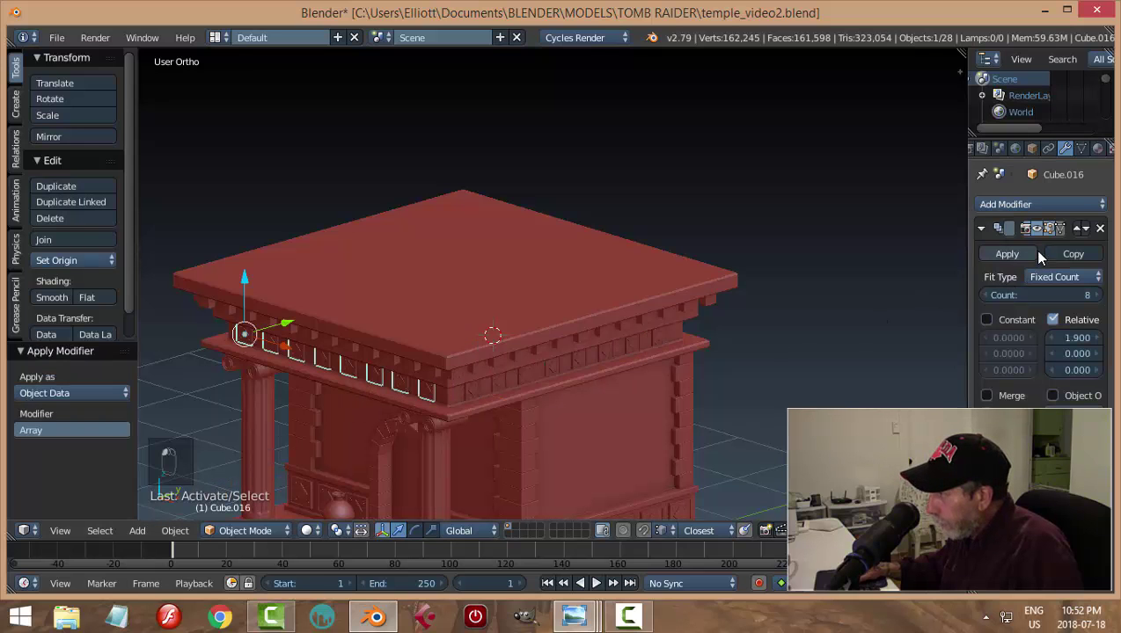
{"action": "left_click_drag", "start_coordinate": [839, 400], "coordinate": [1012, 259]}
{"action": "left_click", "coordinate": [894, 331]}
Apply the Array modifiers on the remaining tile rows so their geometry is real
{"action": "left_click_drag", "start_coordinate": [772, 362], "coordinate": [1000, 258]}
{"action": "left_click_drag", "start_coordinate": [1000, 258], "coordinate": [714, 465]}
{"action": "left_click_drag", "start_coordinate": [714, 465], "coordinate": [611, 442]}
{"action": "left_click", "coordinate": [611, 442]}
{"action": "left_click_drag", "start_coordinate": [568, 428], "coordinate": [607, 369]}
{"action": "key", "text": "ctrl+j"}
{"action": "left_click", "coordinate": [606, 369]}
Join the four tile rows into one object, unhide all temple parts and deselect everything
{"action": "key", "text": "a"}
{"action": "key", "text": "ctrl+s"}
{"action": "left_click_drag", "start_coordinate": [548, 395], "coordinate": [456, 347]}
{"action": "left_click_drag", "start_coordinate": [456, 346], "coordinate": [581, 390]}
{"action": "key", "text": "h"}
{"action": "left_click_drag", "start_coordinate": [581, 390], "coordinate": [592, 414]}
{"action": "key", "text": "alt+h"}
{"action": "key", "text": "a"}
{"action": "middle_click", "coordinate": [591, 414]}
{"action": "middle_click", "coordinate": [551, 387]}
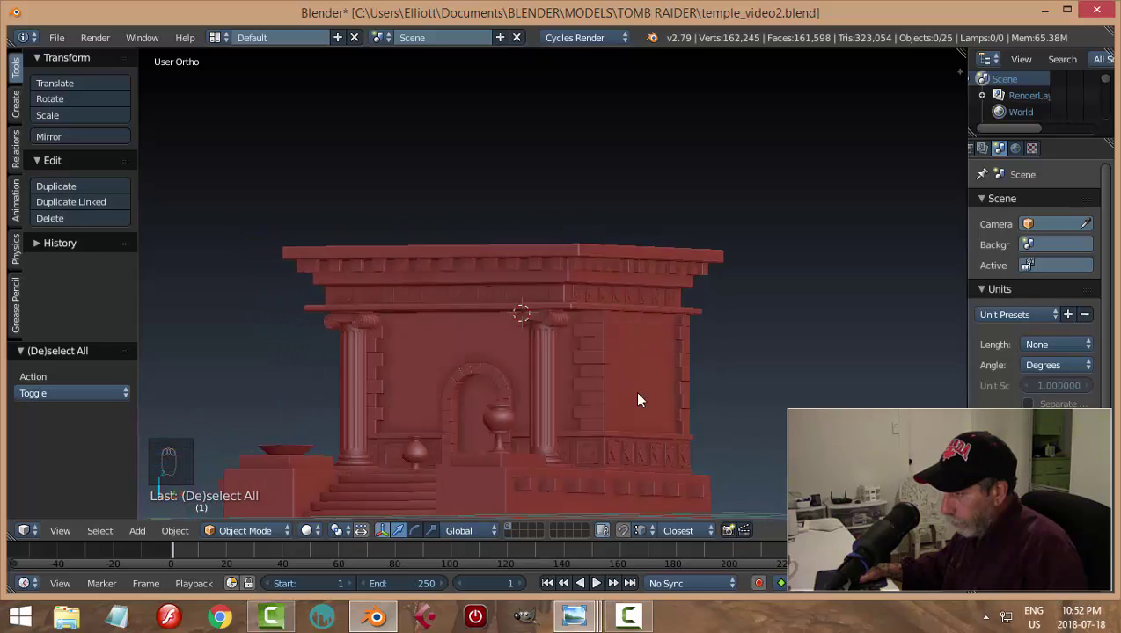
{"action": "type", "text": "(1)"}
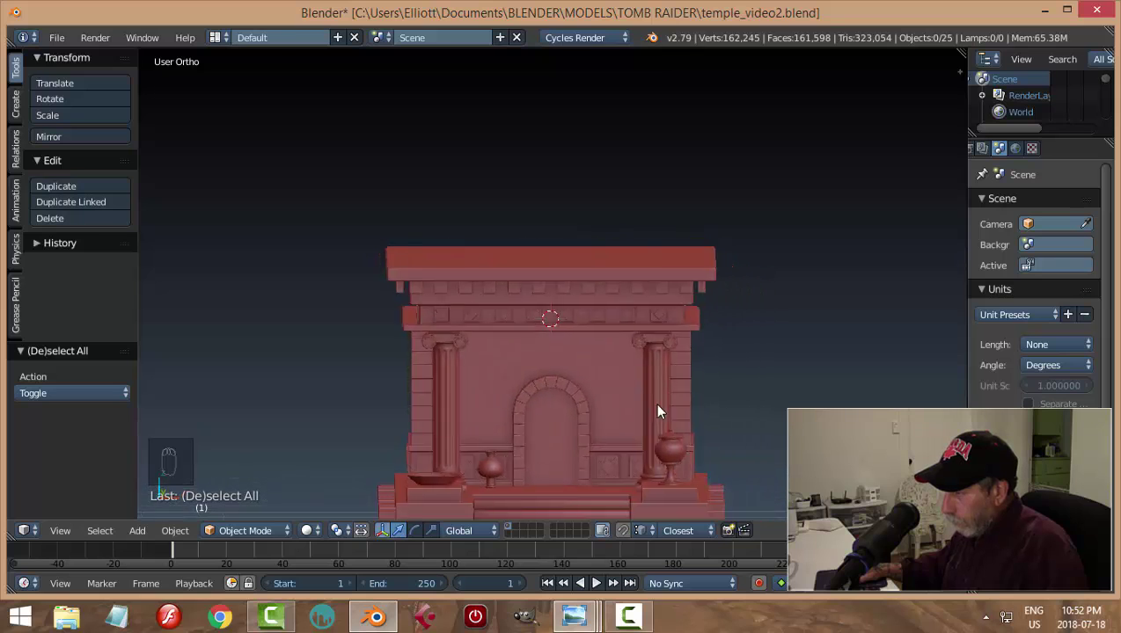
{"action": "left_click_drag", "start_coordinate": [640, 418], "coordinate": [602, 413]}
{"action": "middle_click", "coordinate": [602, 415]}
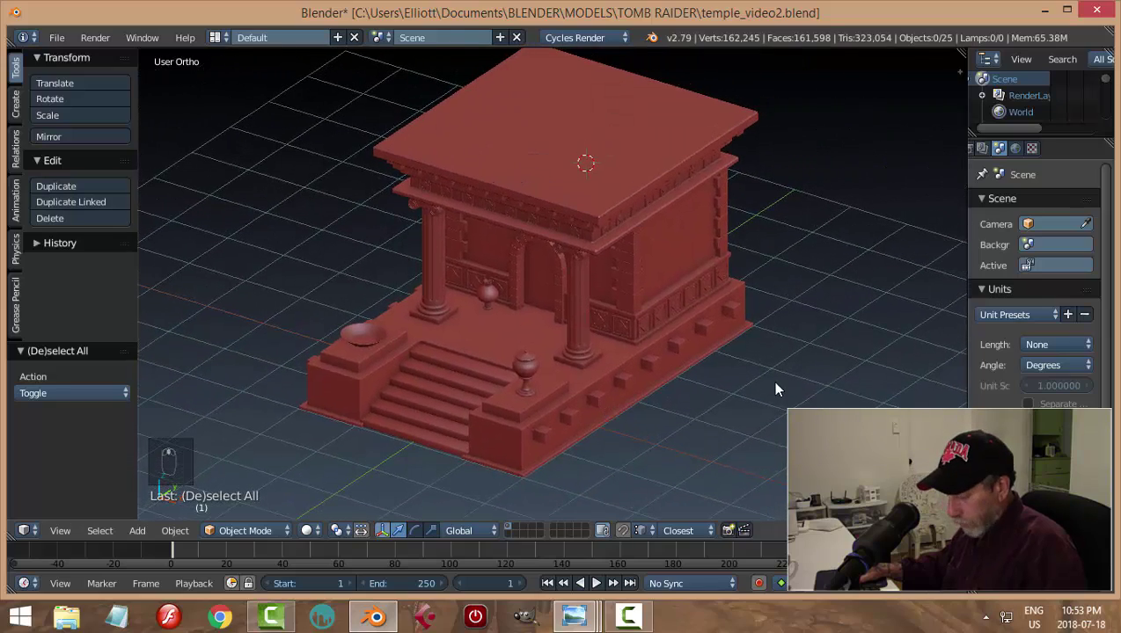
{"action": "key", "text": "n"}
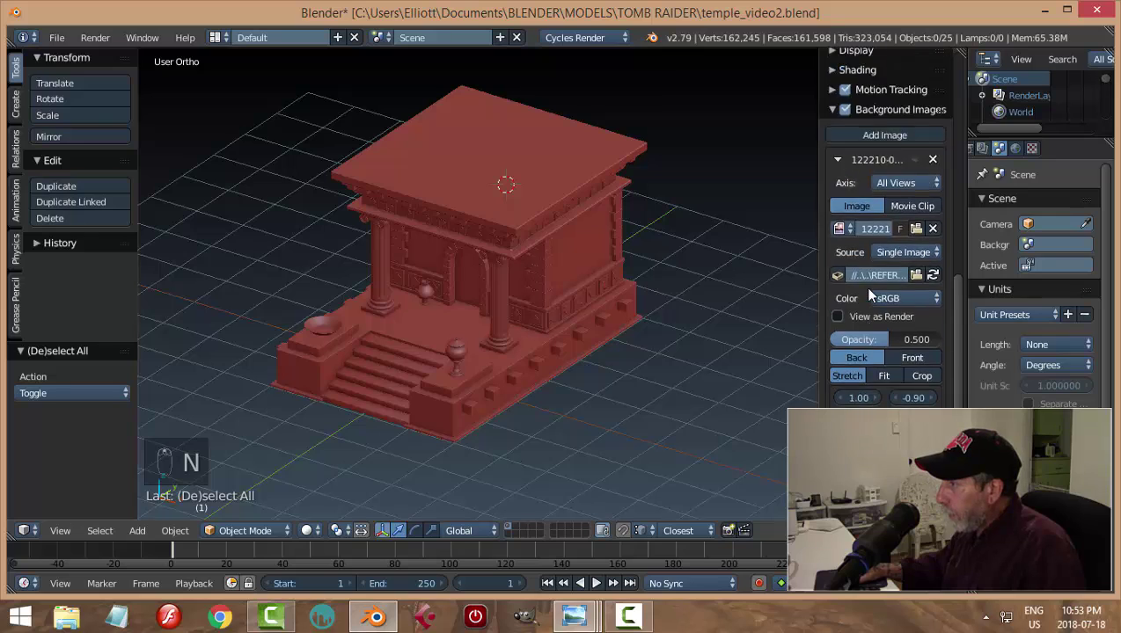
{"action": "left_click_drag", "start_coordinate": [936, 295], "coordinate": [634, 390]}
{"action": "left_click_drag", "start_coordinate": [635, 391], "coordinate": [618, 396]}
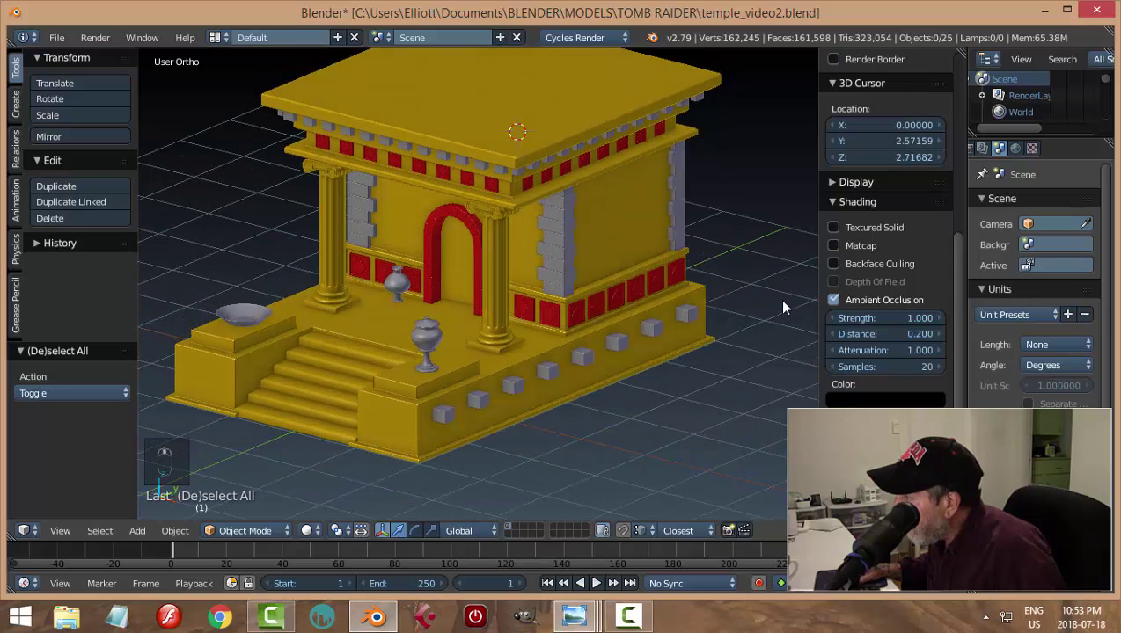
{"action": "left_click_drag", "start_coordinate": [840, 246], "coordinate": [649, 353]}
{"action": "key", "text": "n"}
{"action": "middle_click", "coordinate": [650, 353]}
{"action": "left_click_drag", "start_coordinate": [692, 320], "coordinate": [654, 405]}
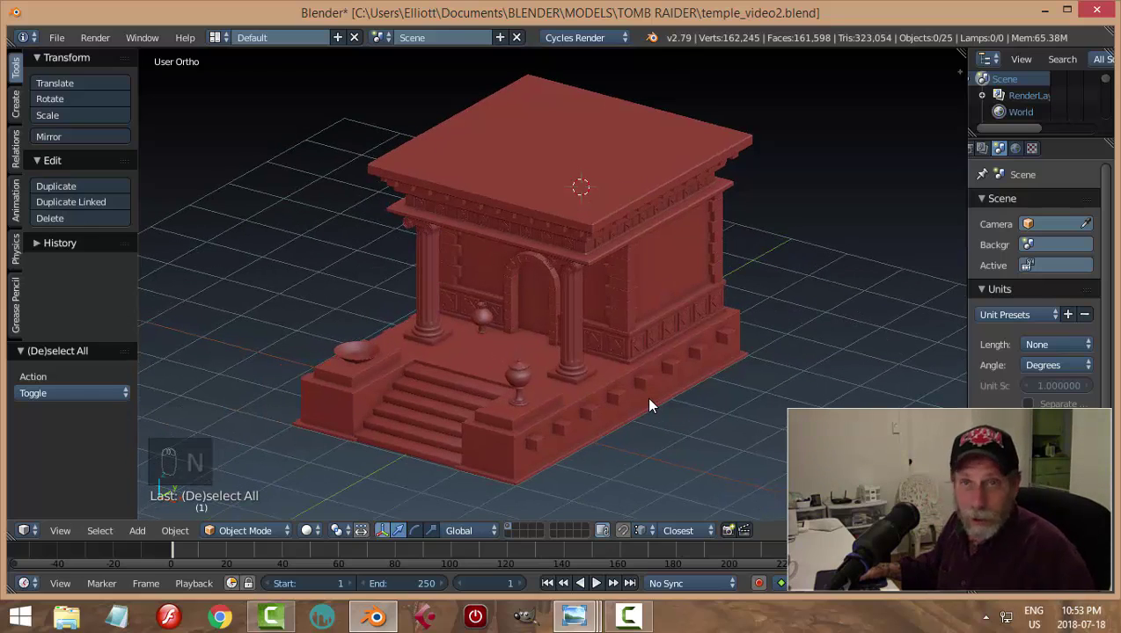
{"action": "left_click_drag", "start_coordinate": [643, 407], "coordinate": [673, 406]}
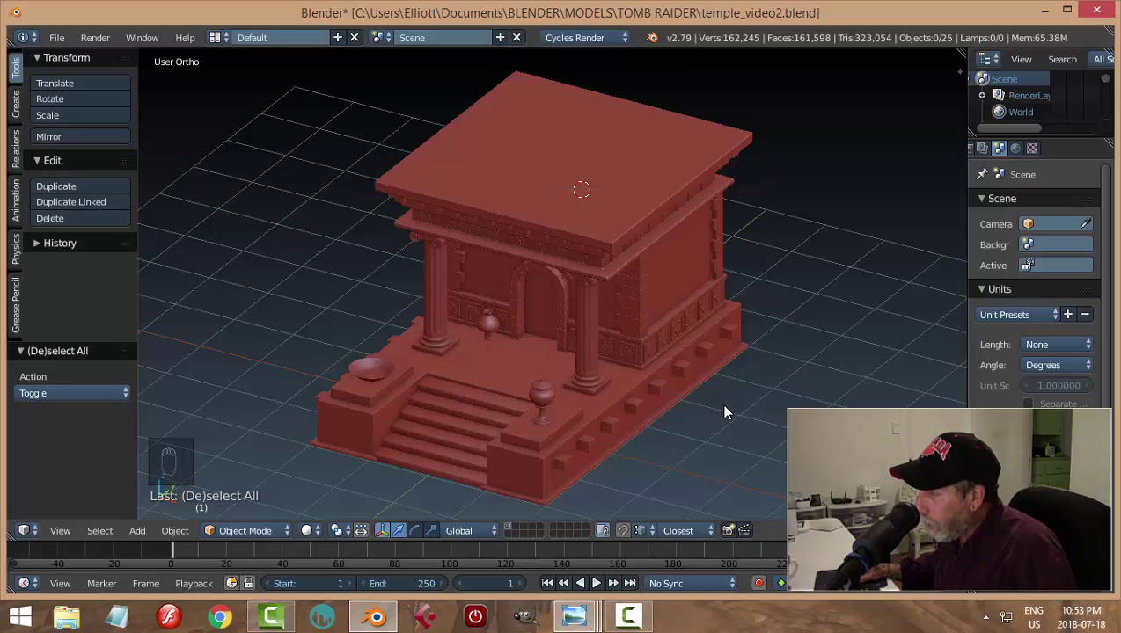
{"action": "left_click_drag", "start_coordinate": [736, 441], "coordinate": [726, 406]}
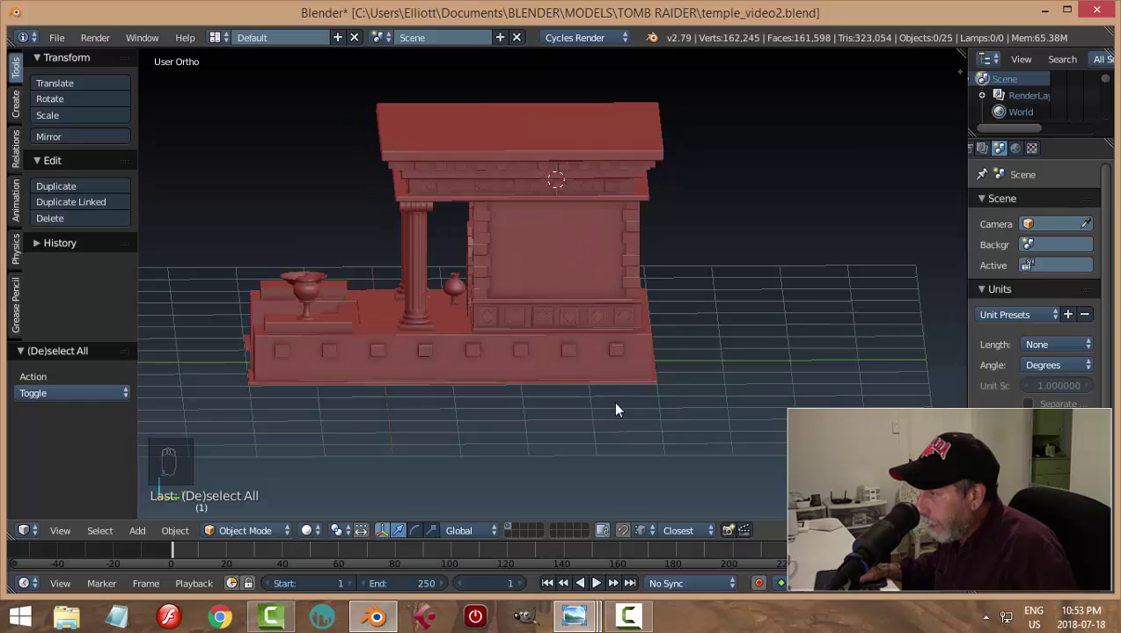
{"action": "left_click_drag", "start_coordinate": [620, 409], "coordinate": [618, 426]}
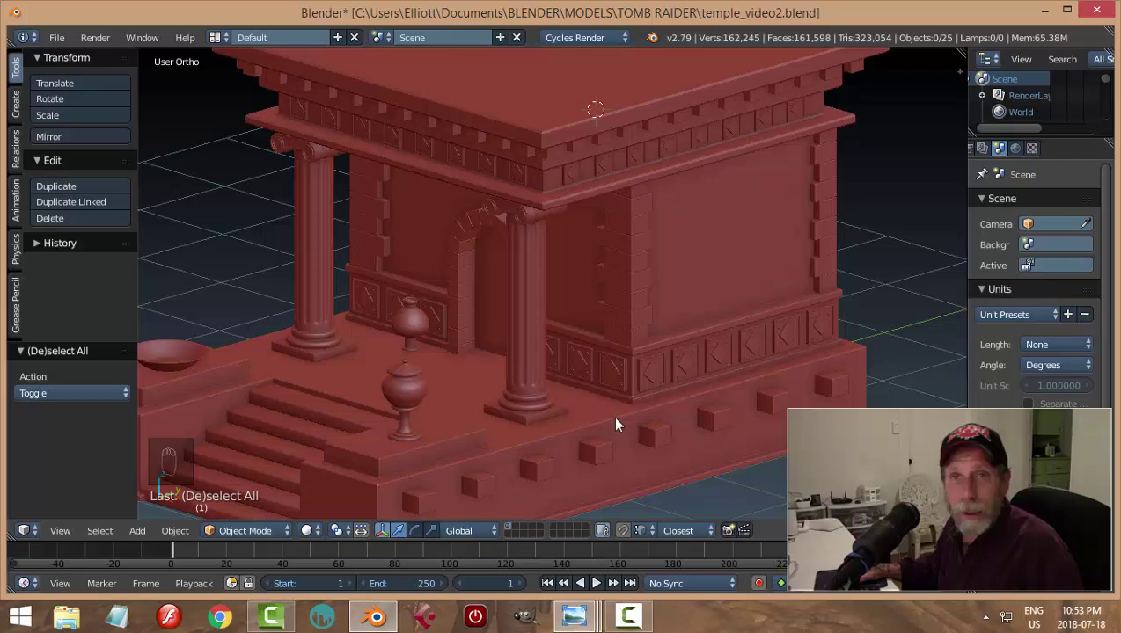